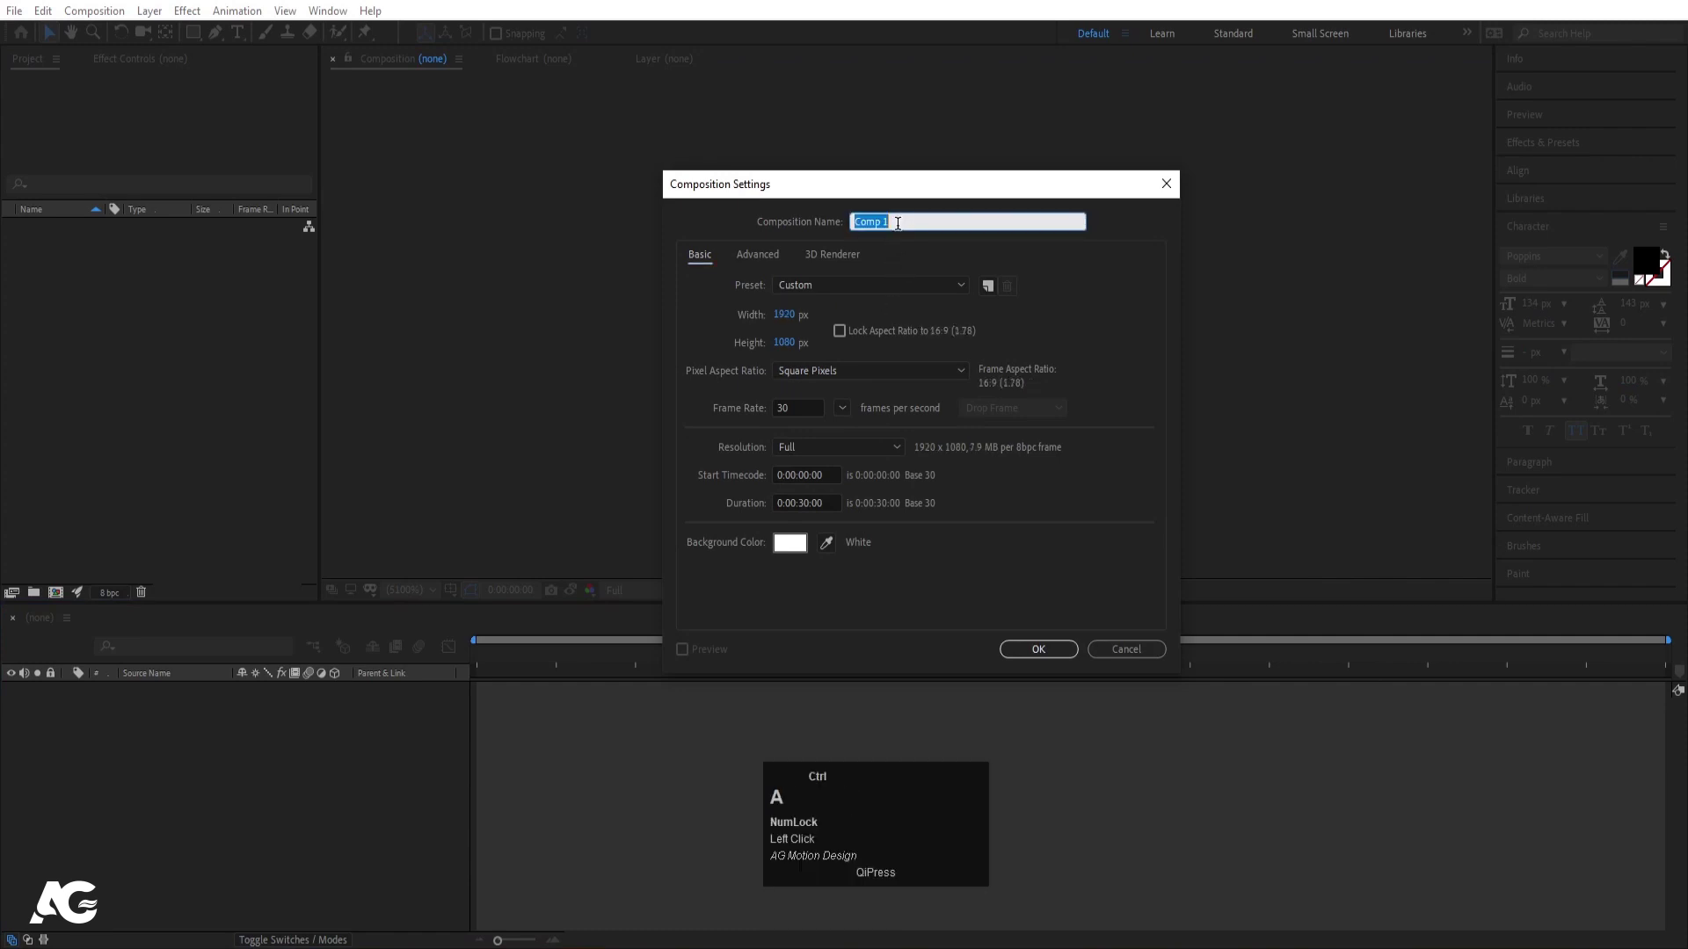
Step: Name the new 1920×1080, 30 fps composition 'Main Animation' and create it
key(shift+m)
text(ain)
key(space)
text(imation)
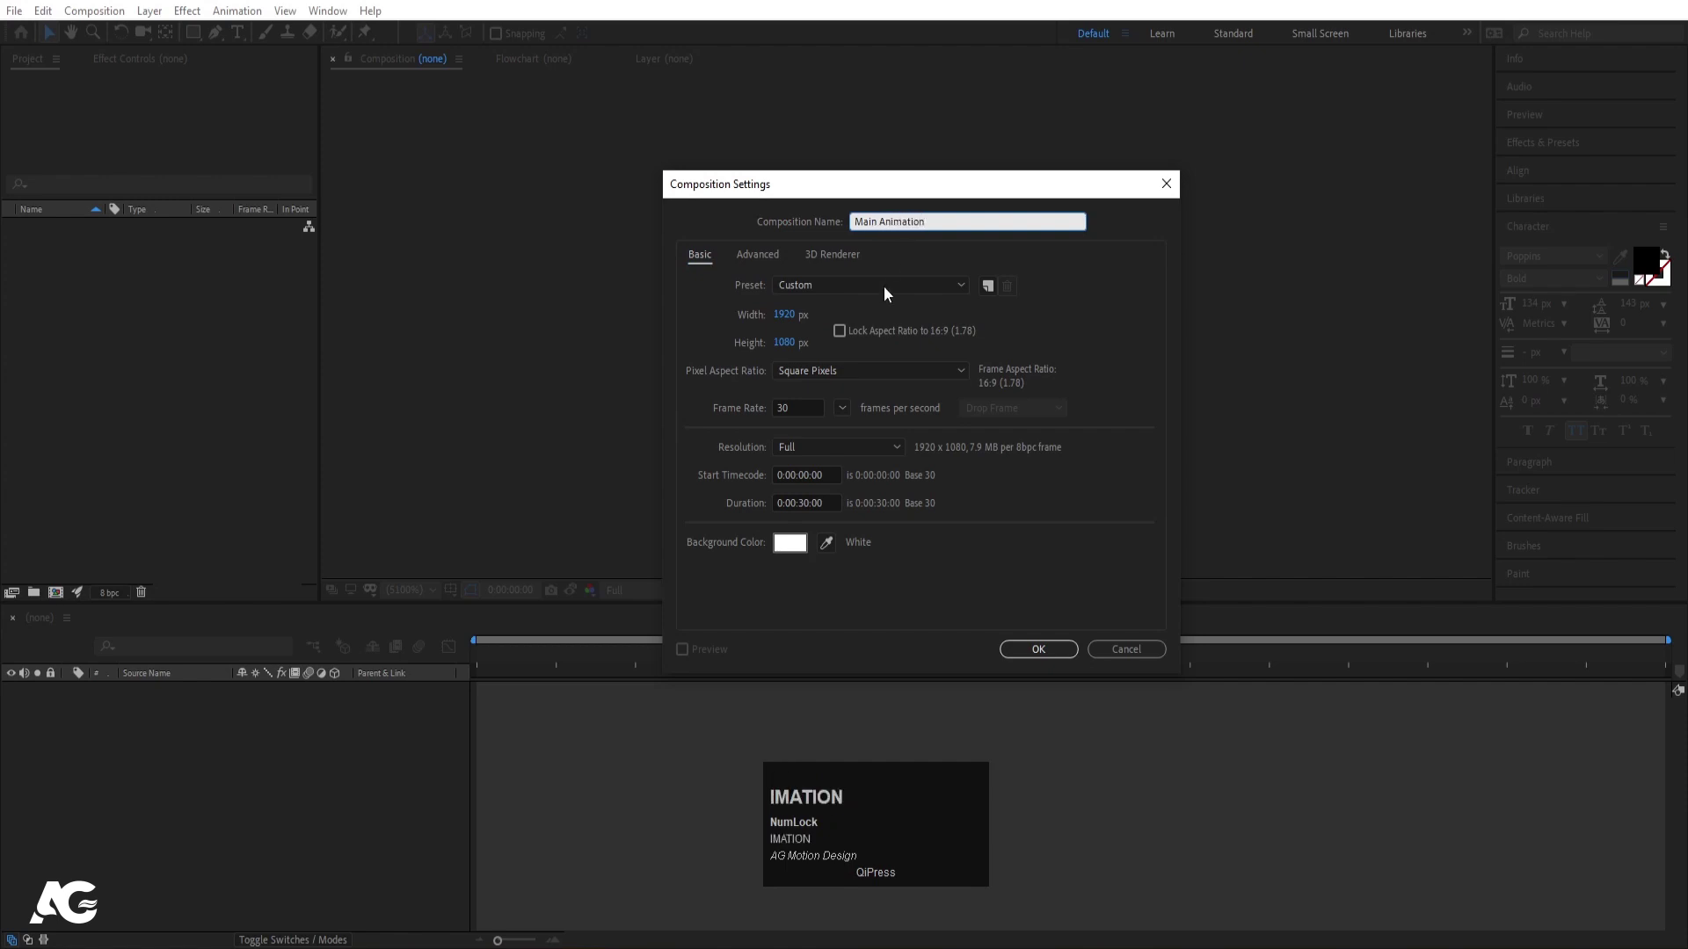
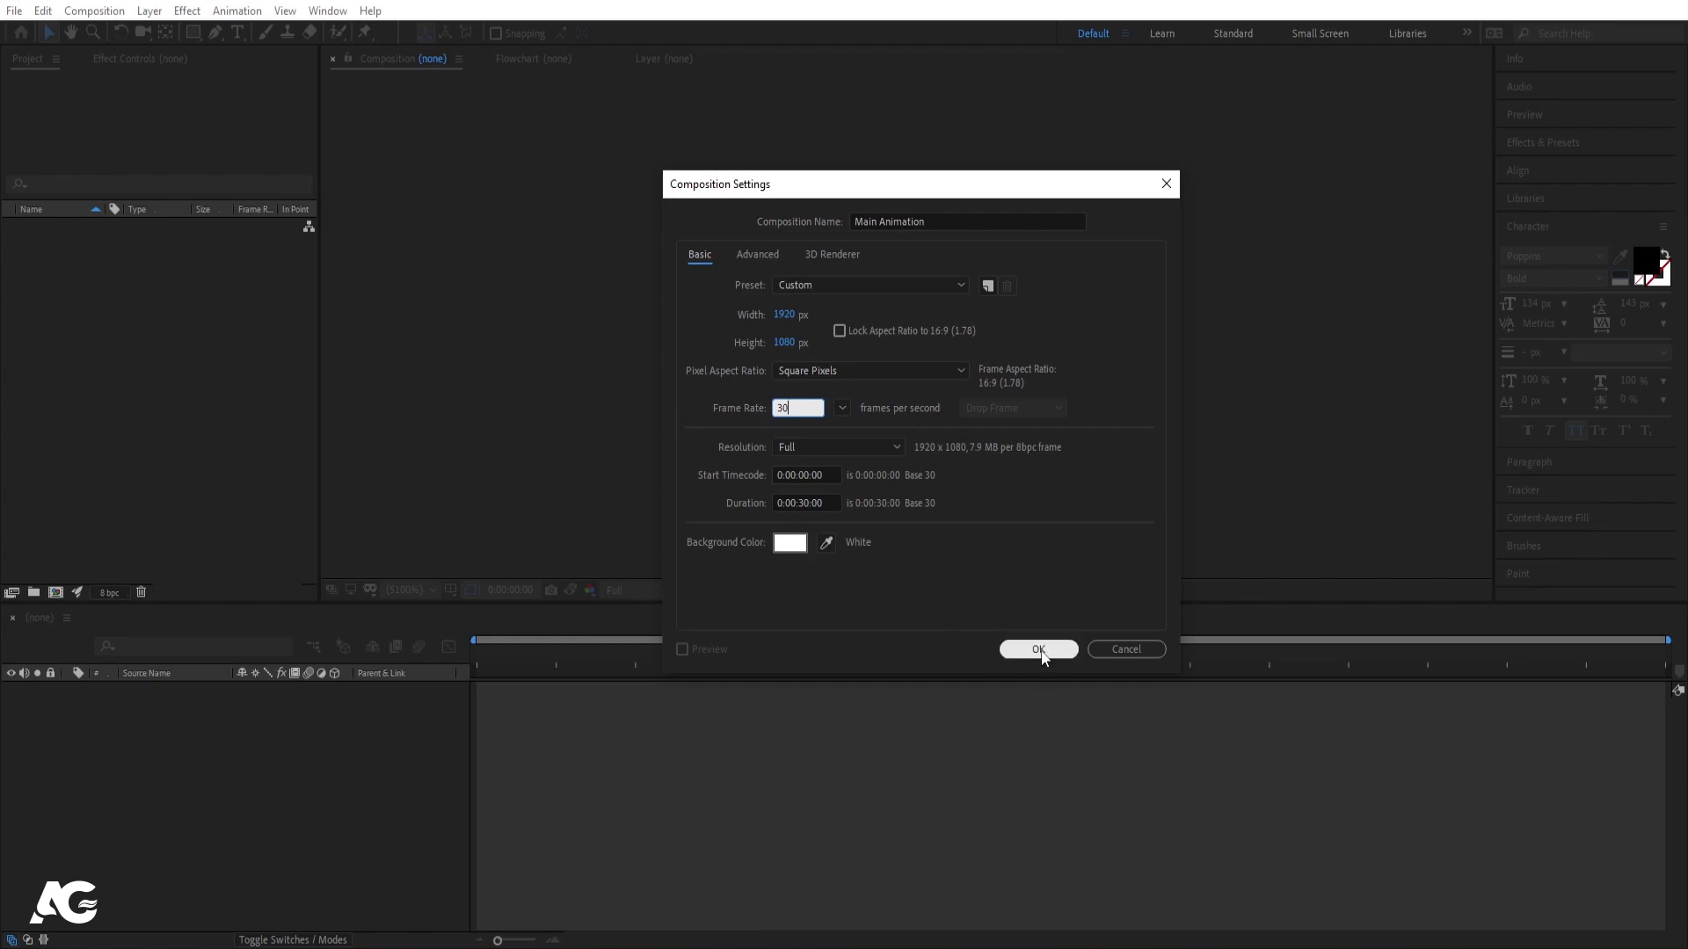
click(1048, 657)
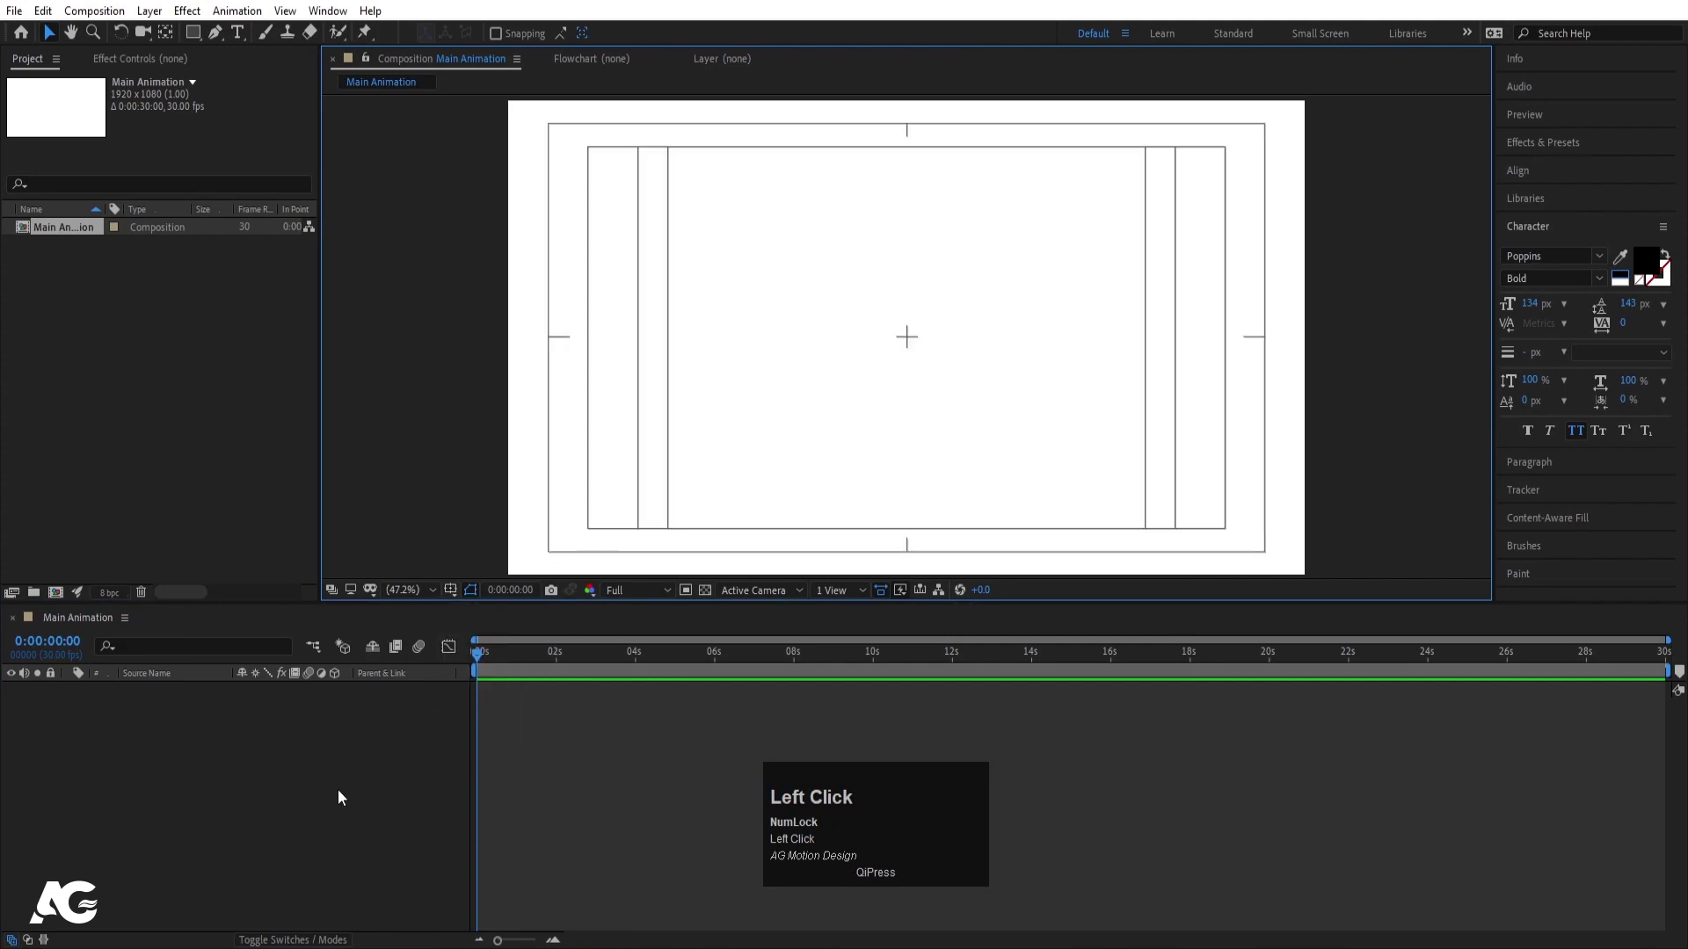
Step: Create a new narrow 300×1080 composition named 'N - M'
key(ctrl+n)
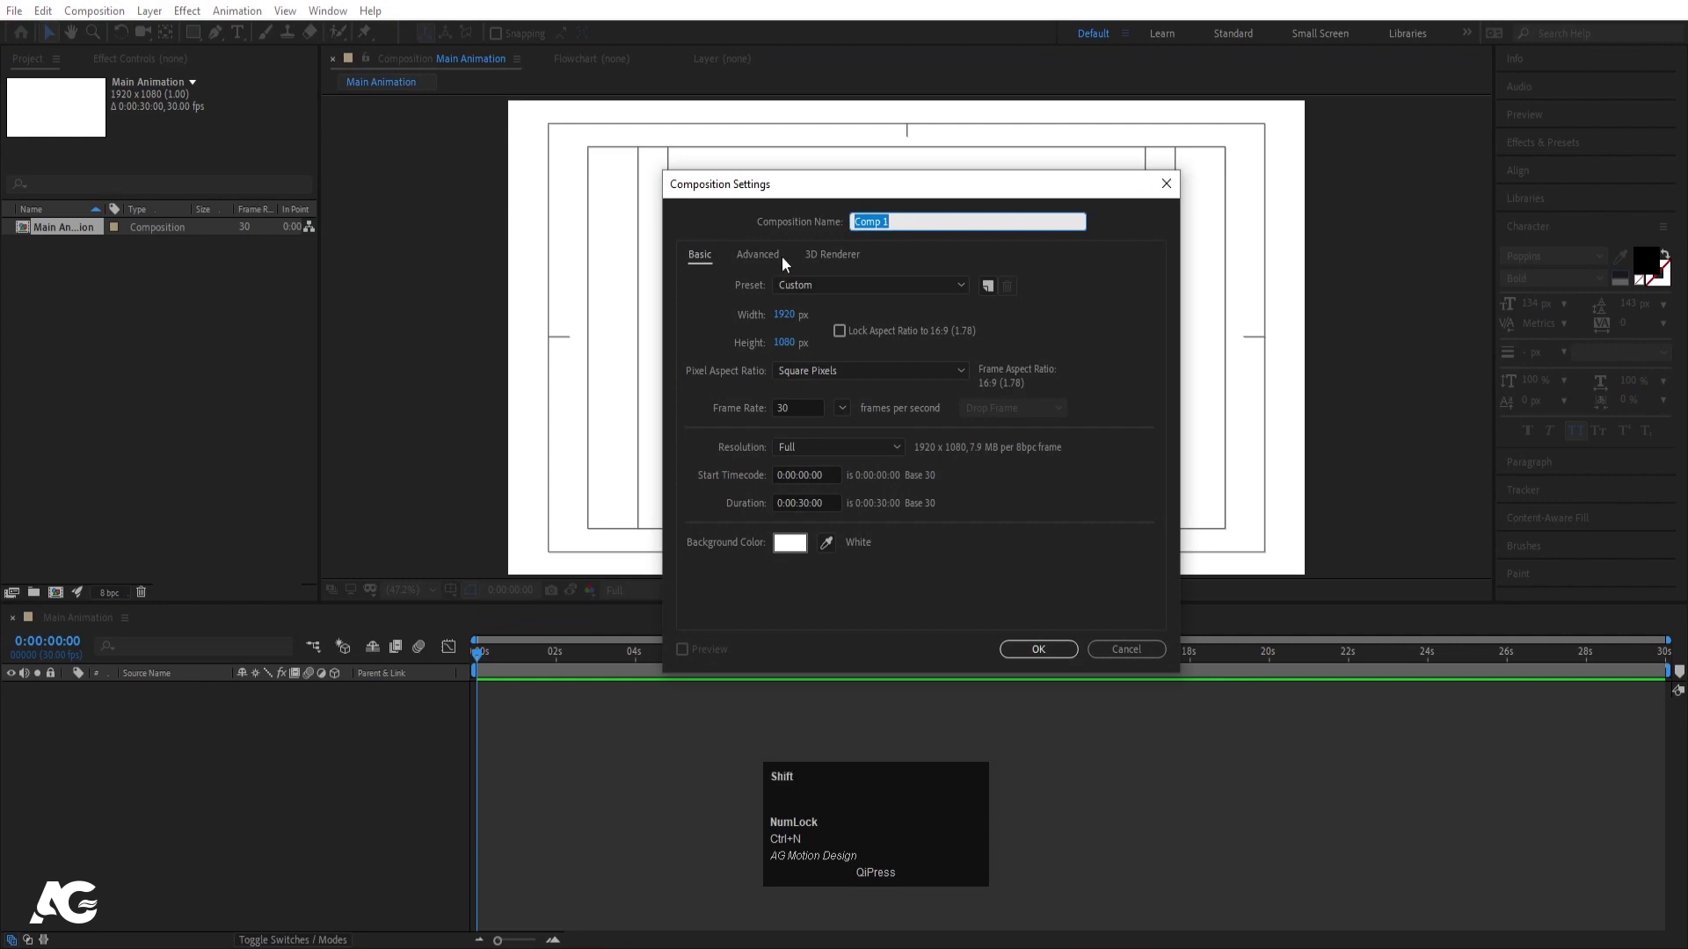
key(shift+n)
key(space)
key(-)
key(space)
key(shift+,)
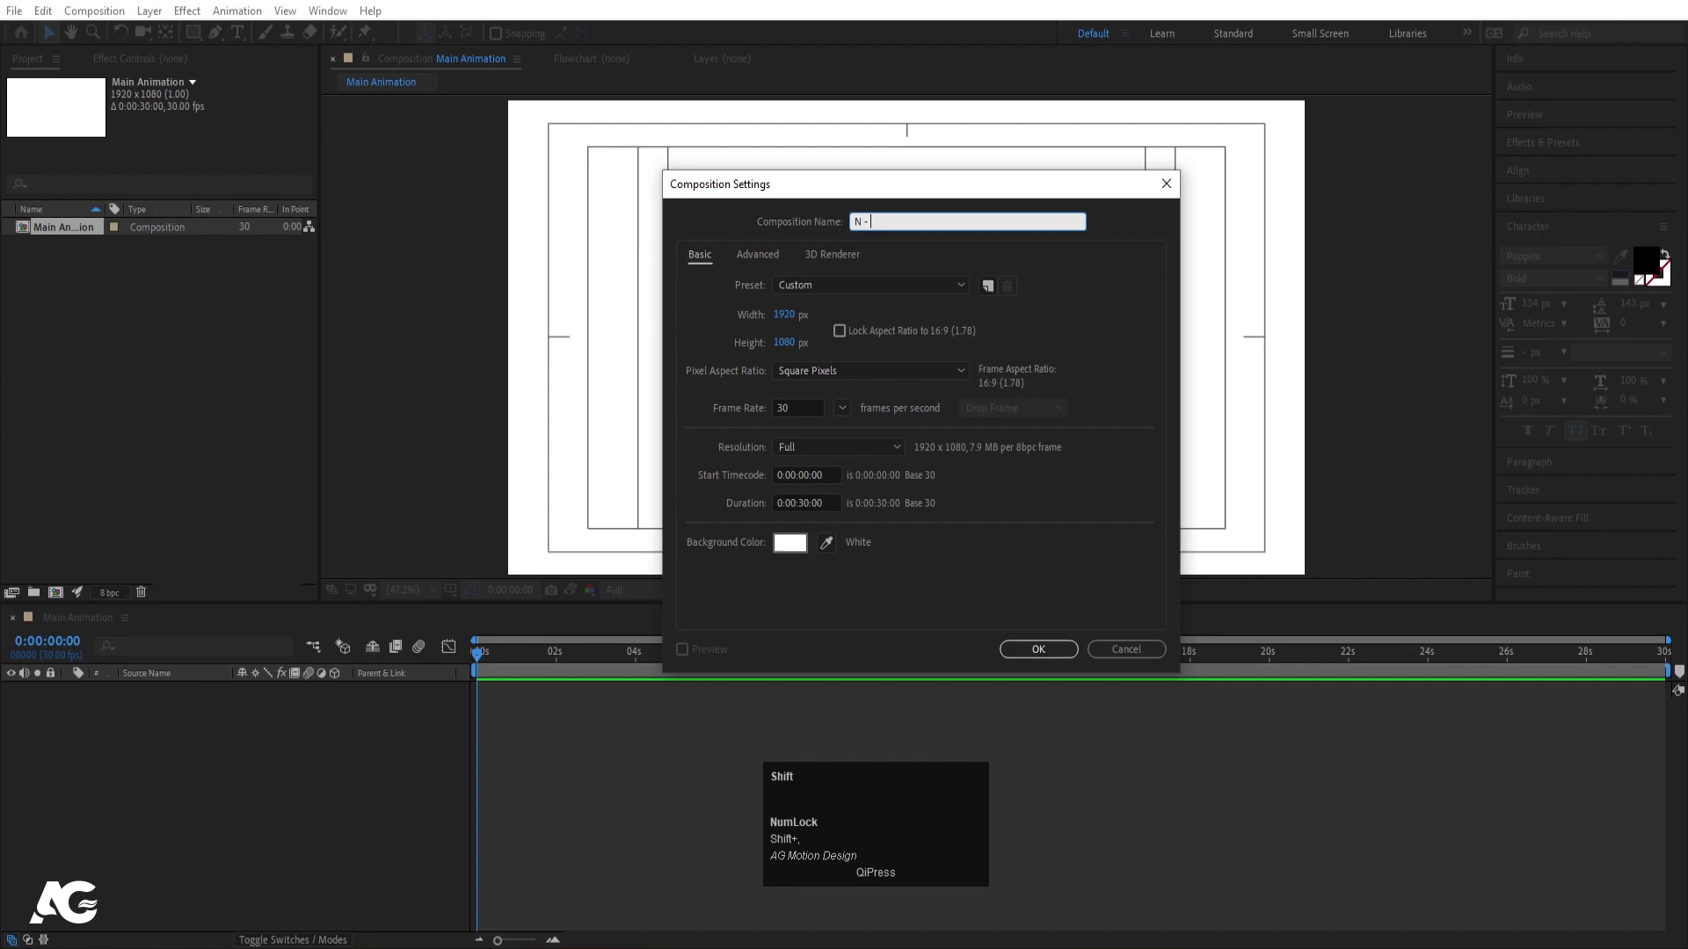
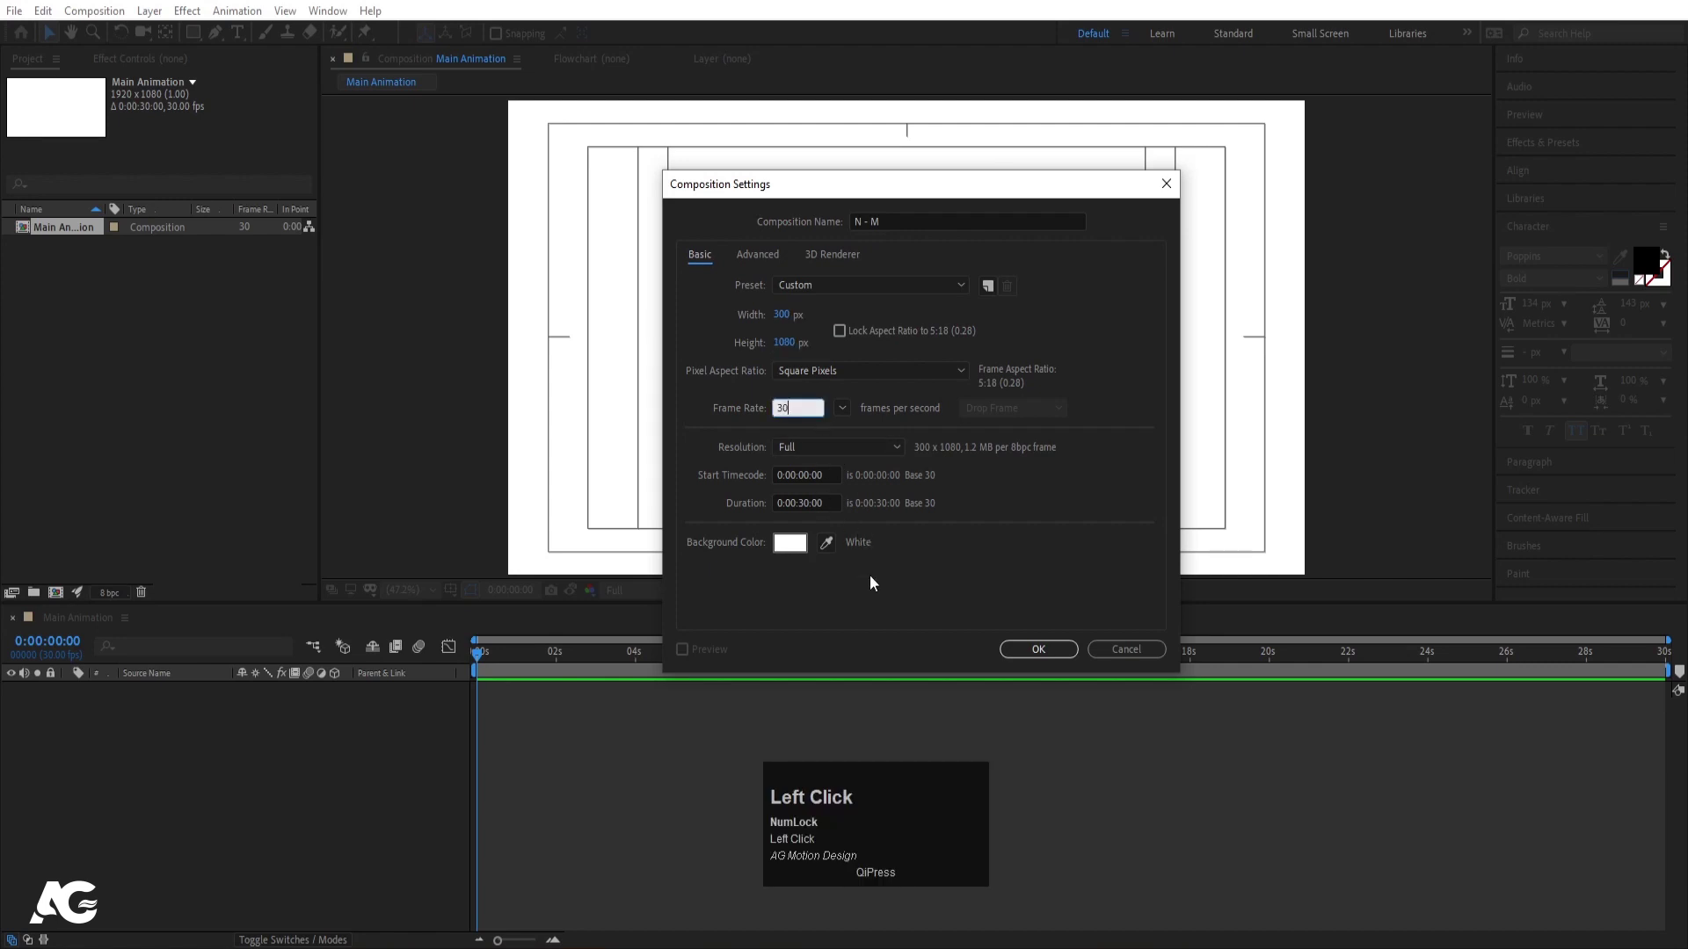
click(1028, 661)
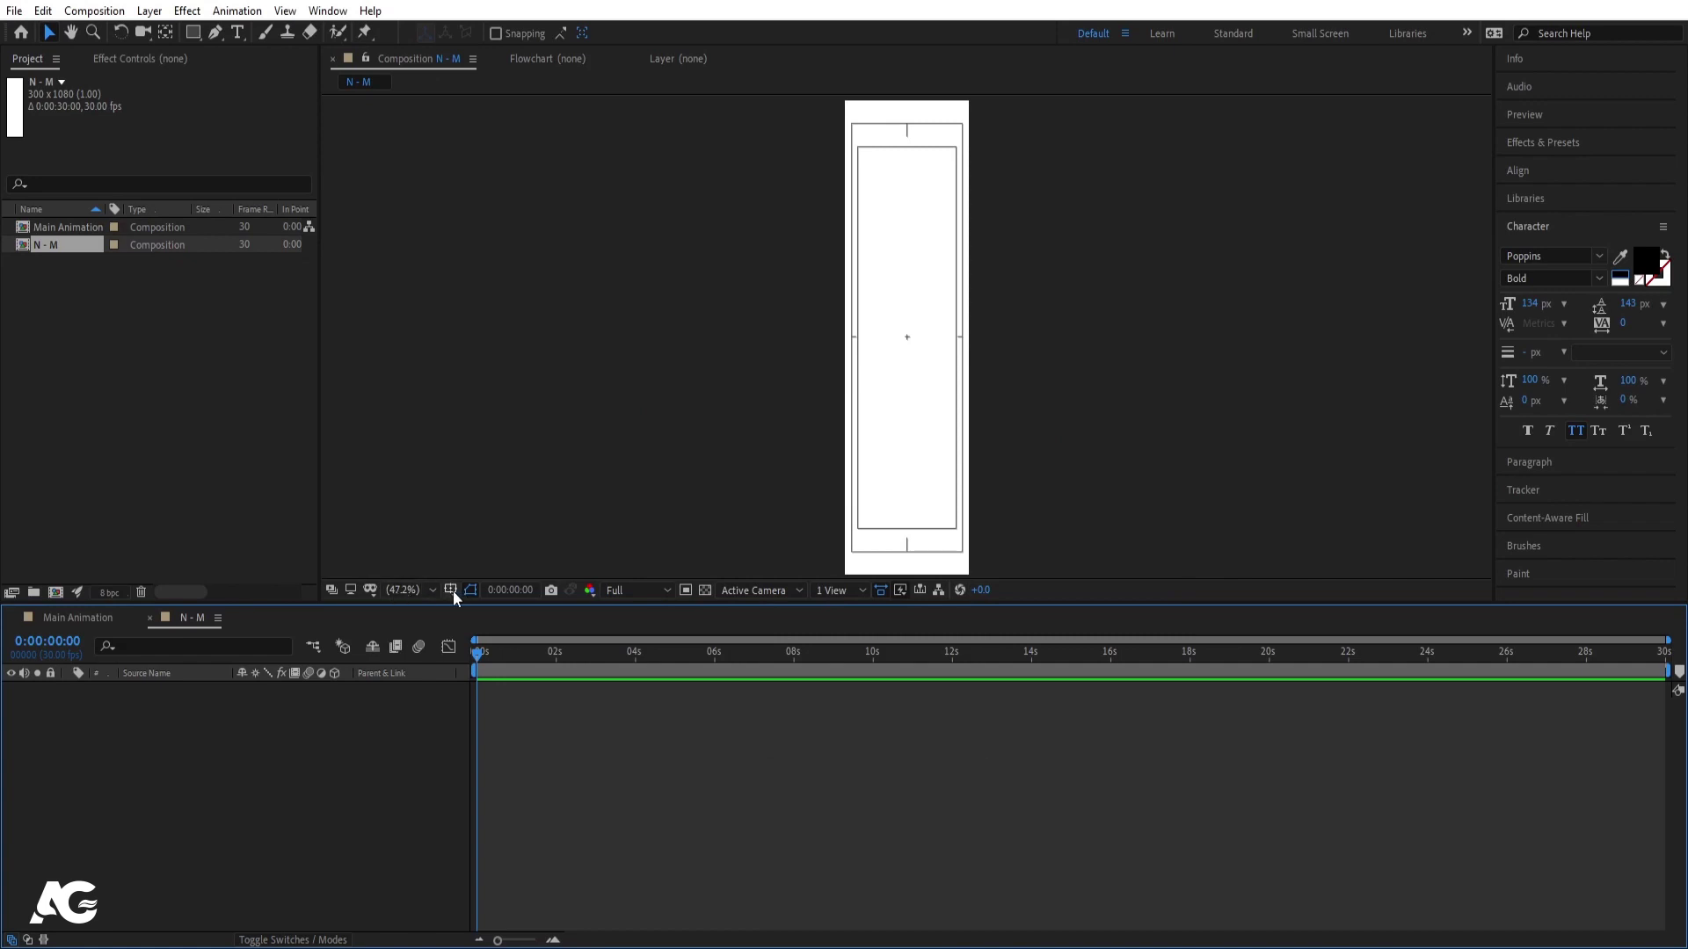
Step: Check the guide/safe-area display options and switch to the Type tool
click(461, 597)
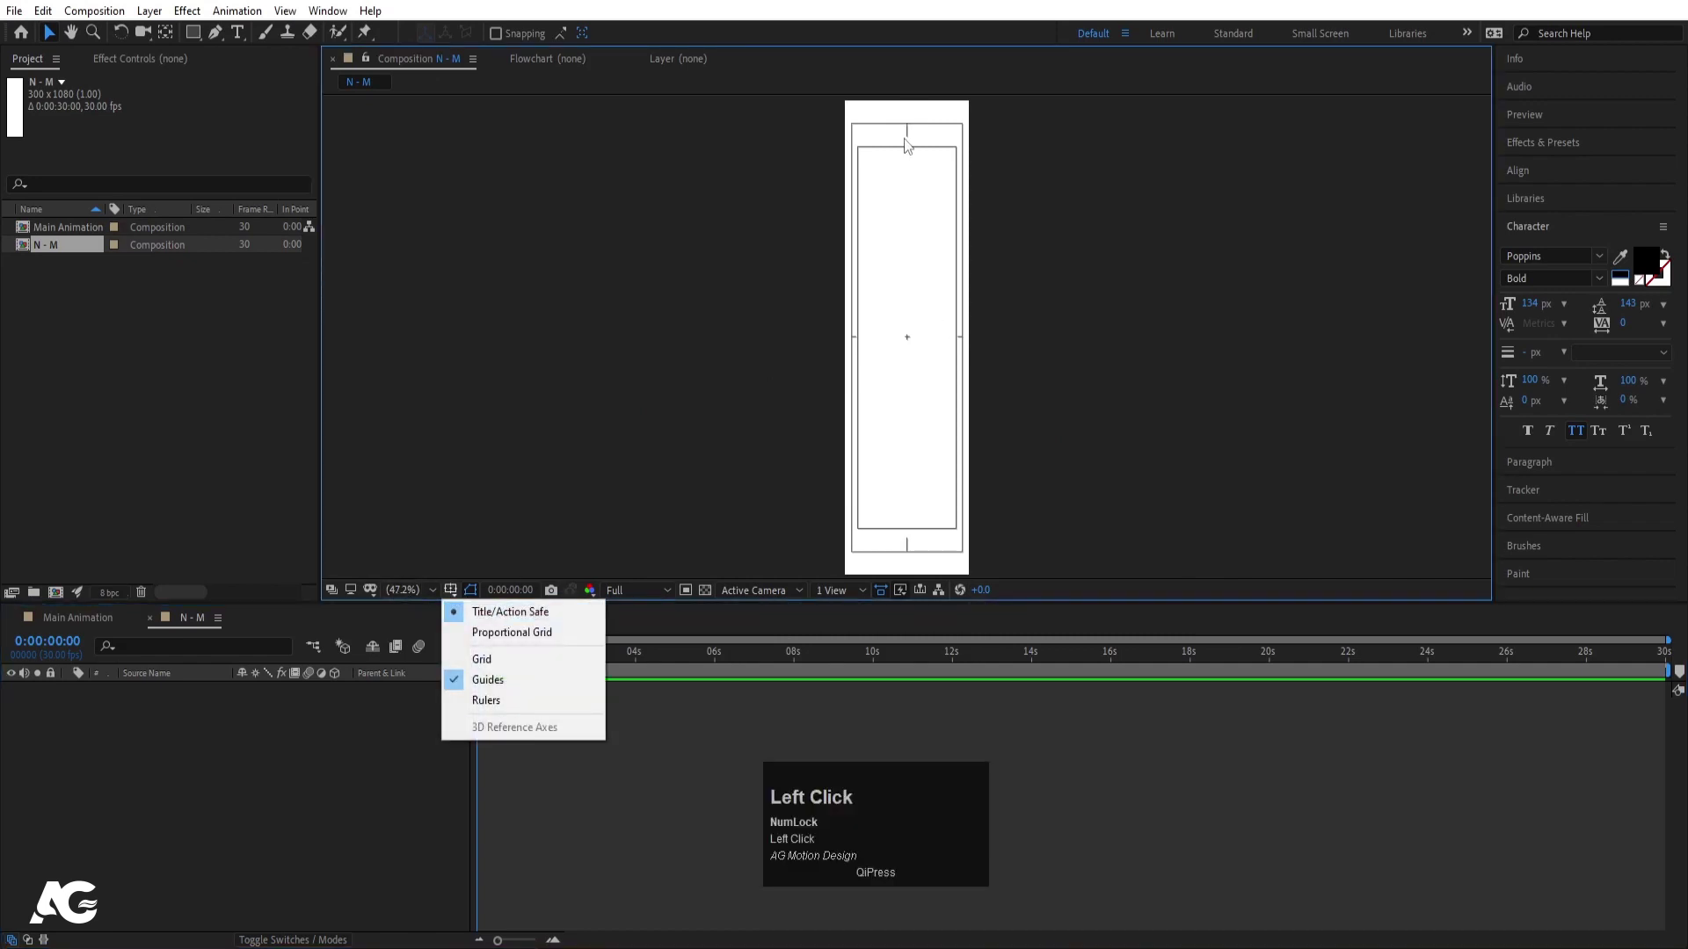
click(168, 785)
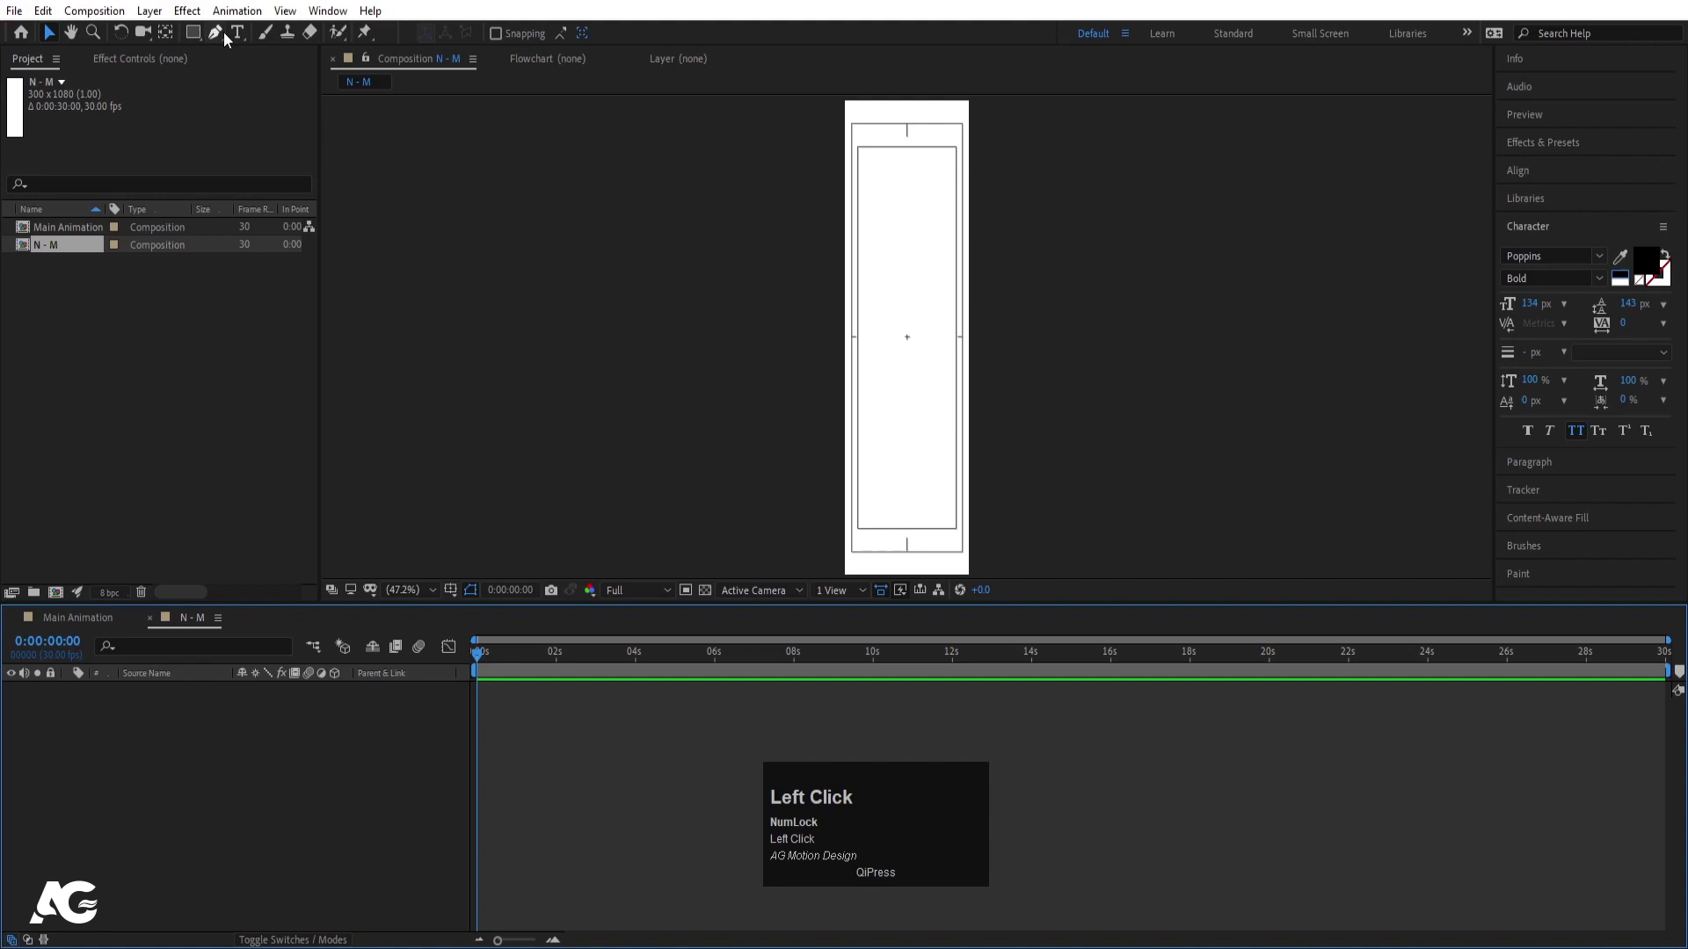
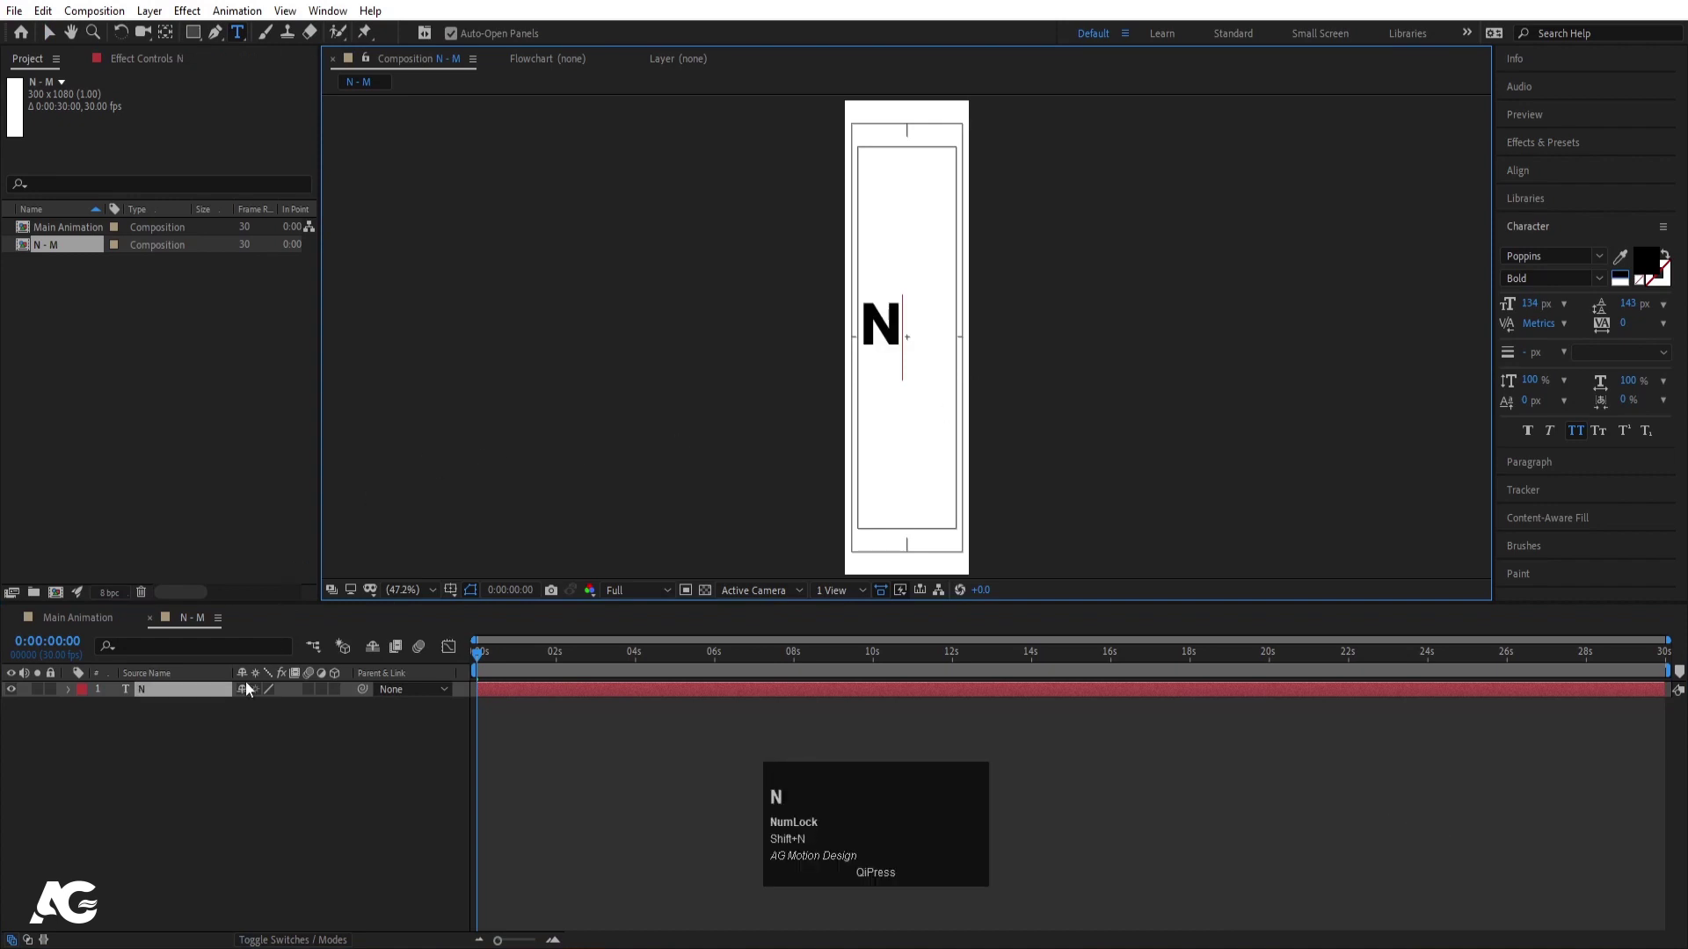
Step: Add a bold black 'N', centre its anchor and position, and scale it to 182%
click(206, 745)
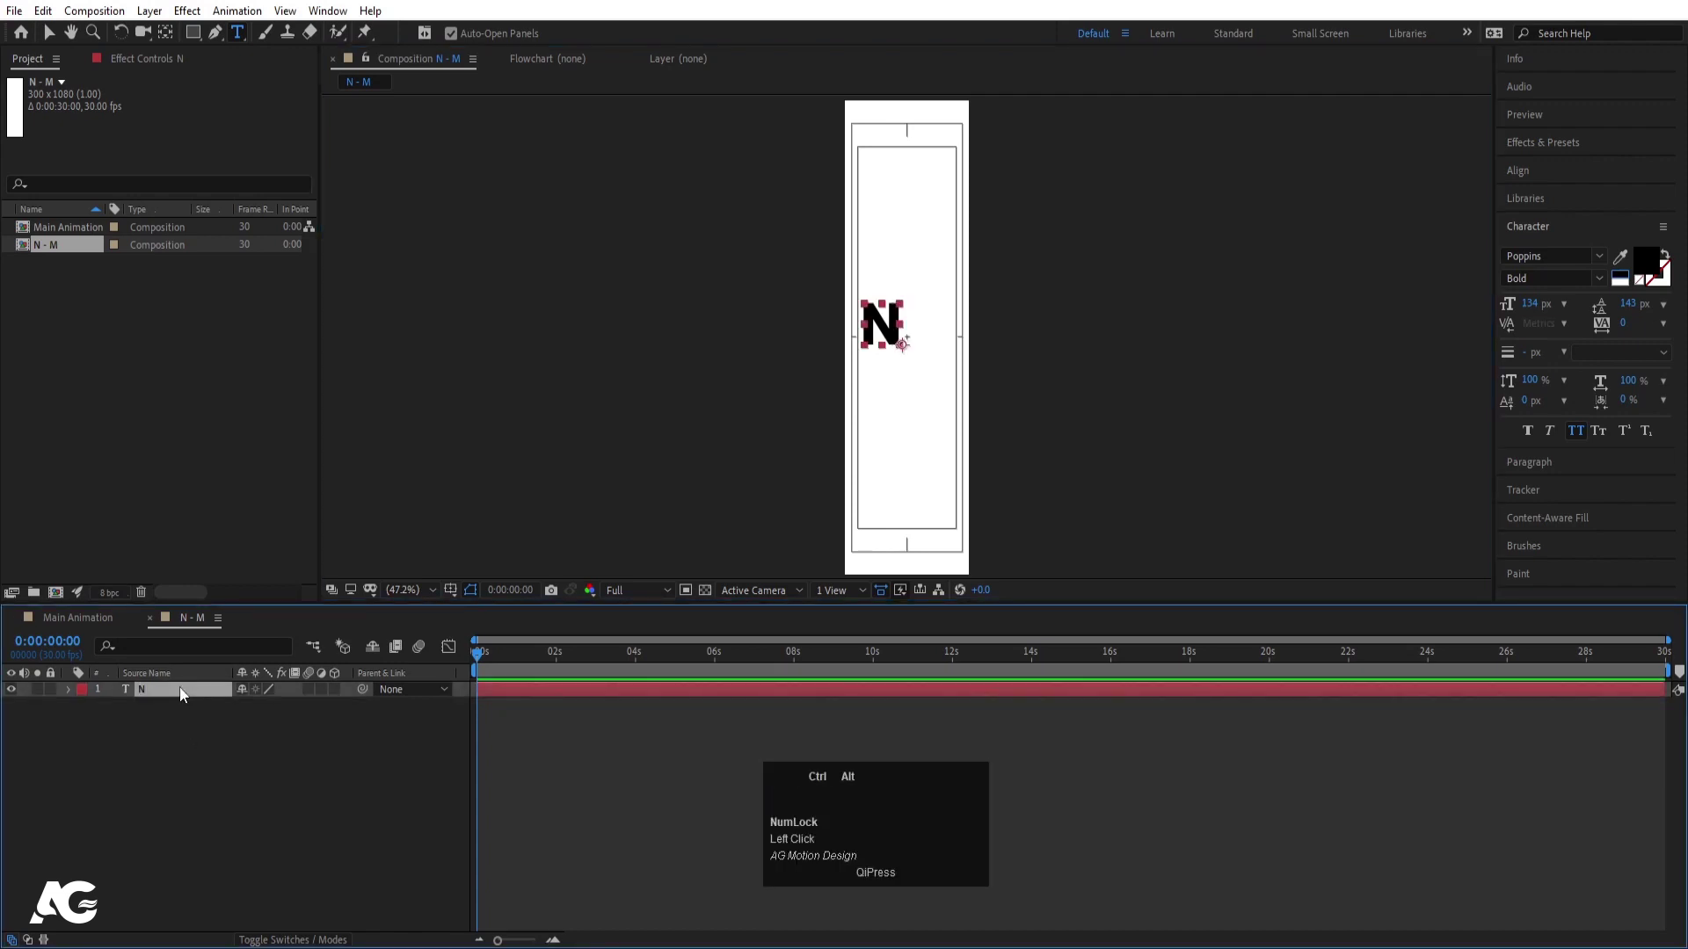
key(ctrl+alt+Home)
scroll(up, 3)
click(1505, 187)
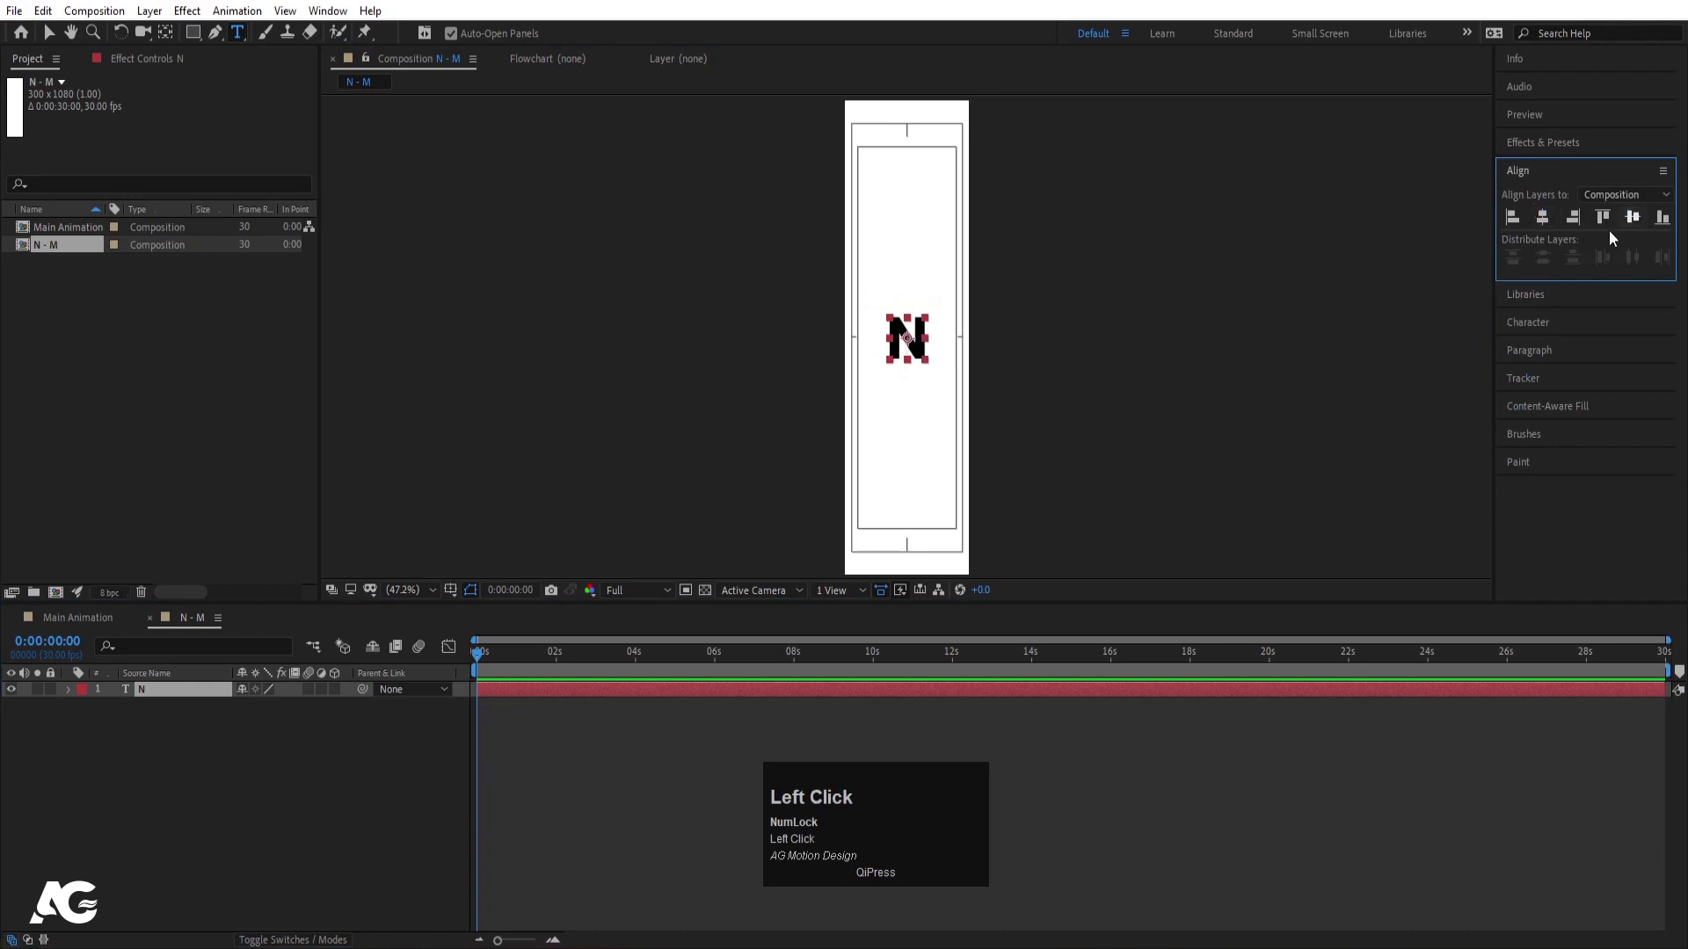
key(s)
drag(260, 710, 244, 766)
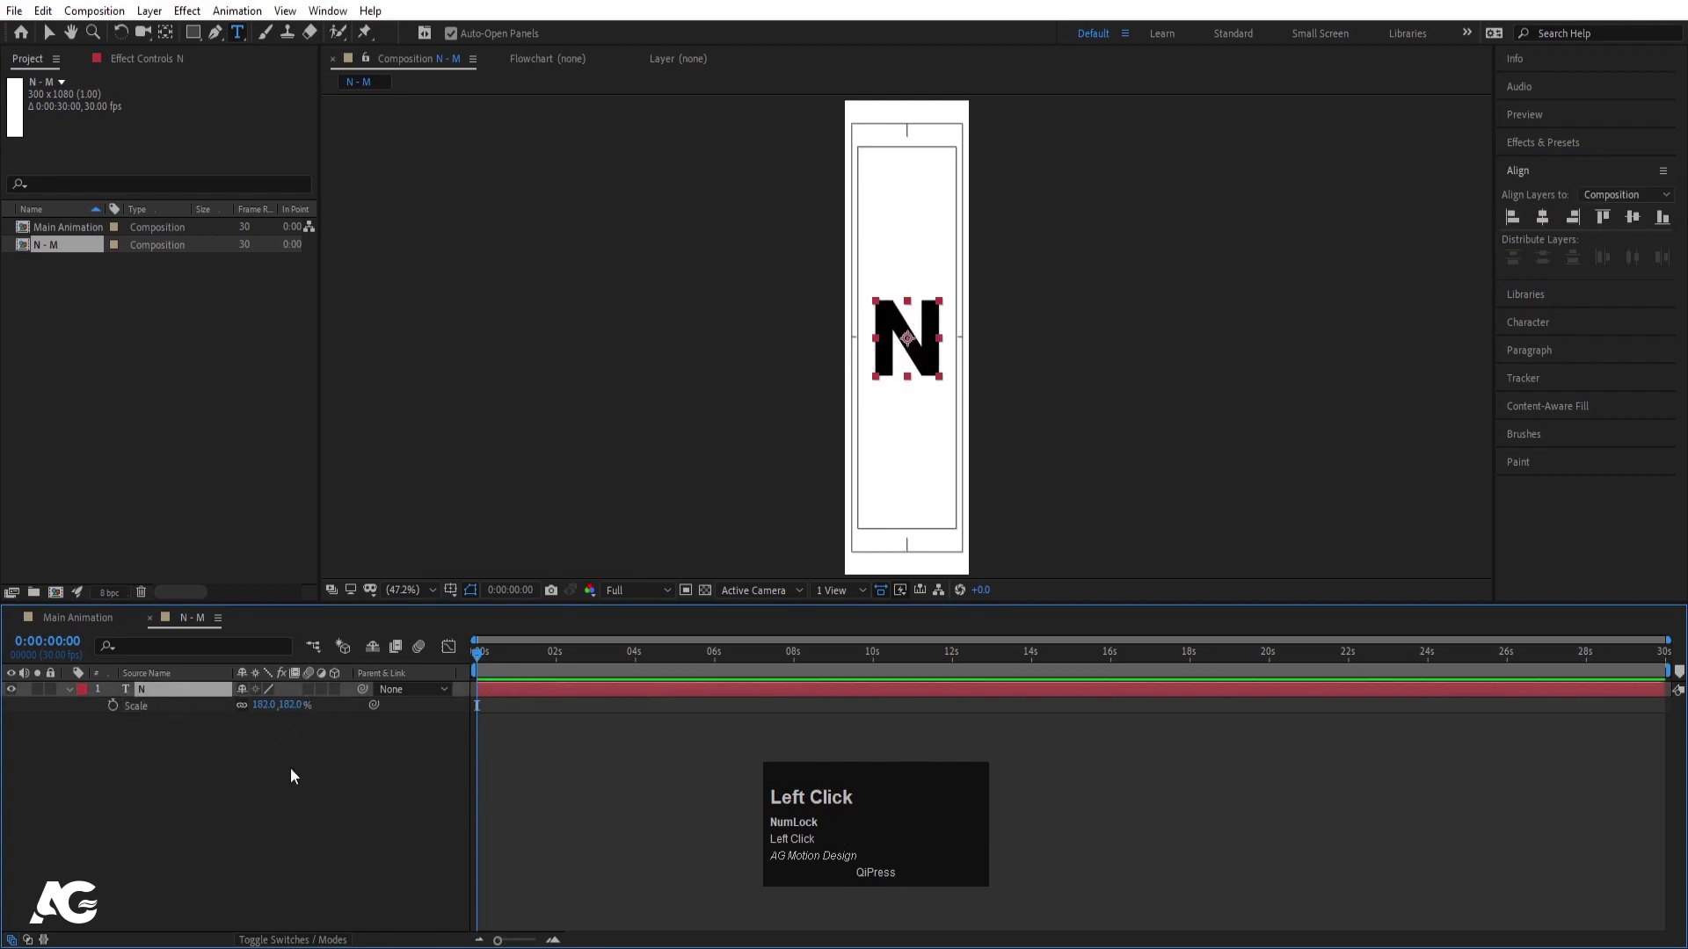
Step: Add a Null Object layer with centred anchor, aligned to the composition centre
right_click(288, 770)
click(335, 566)
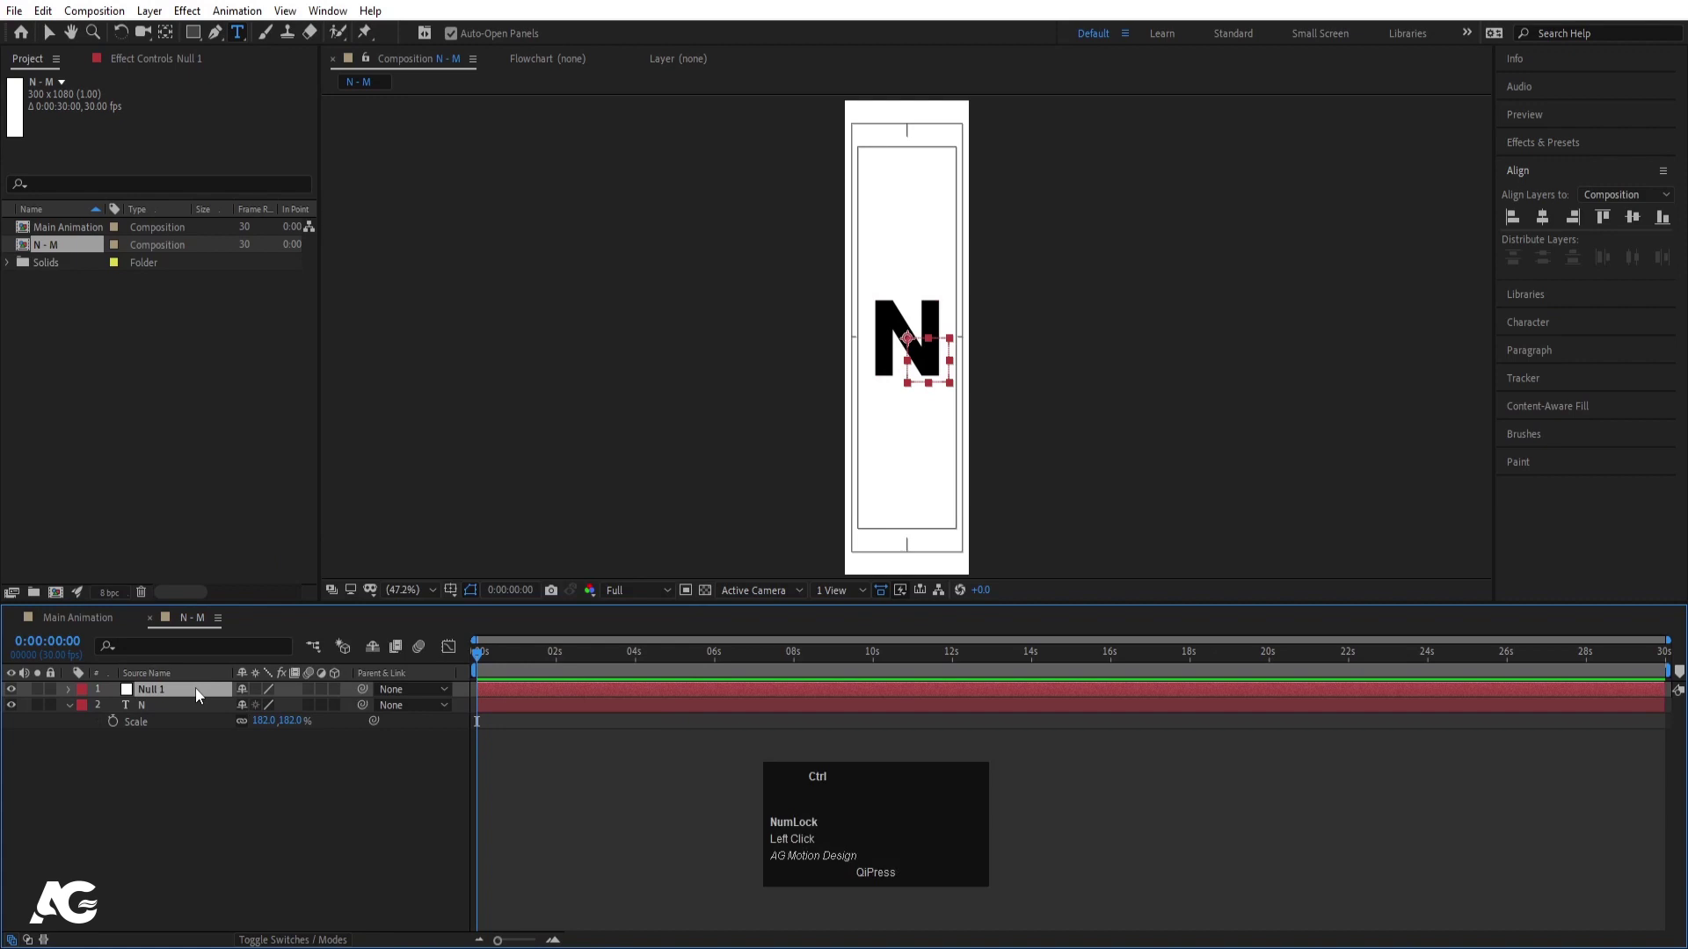
key(ctrl+alt+Home)
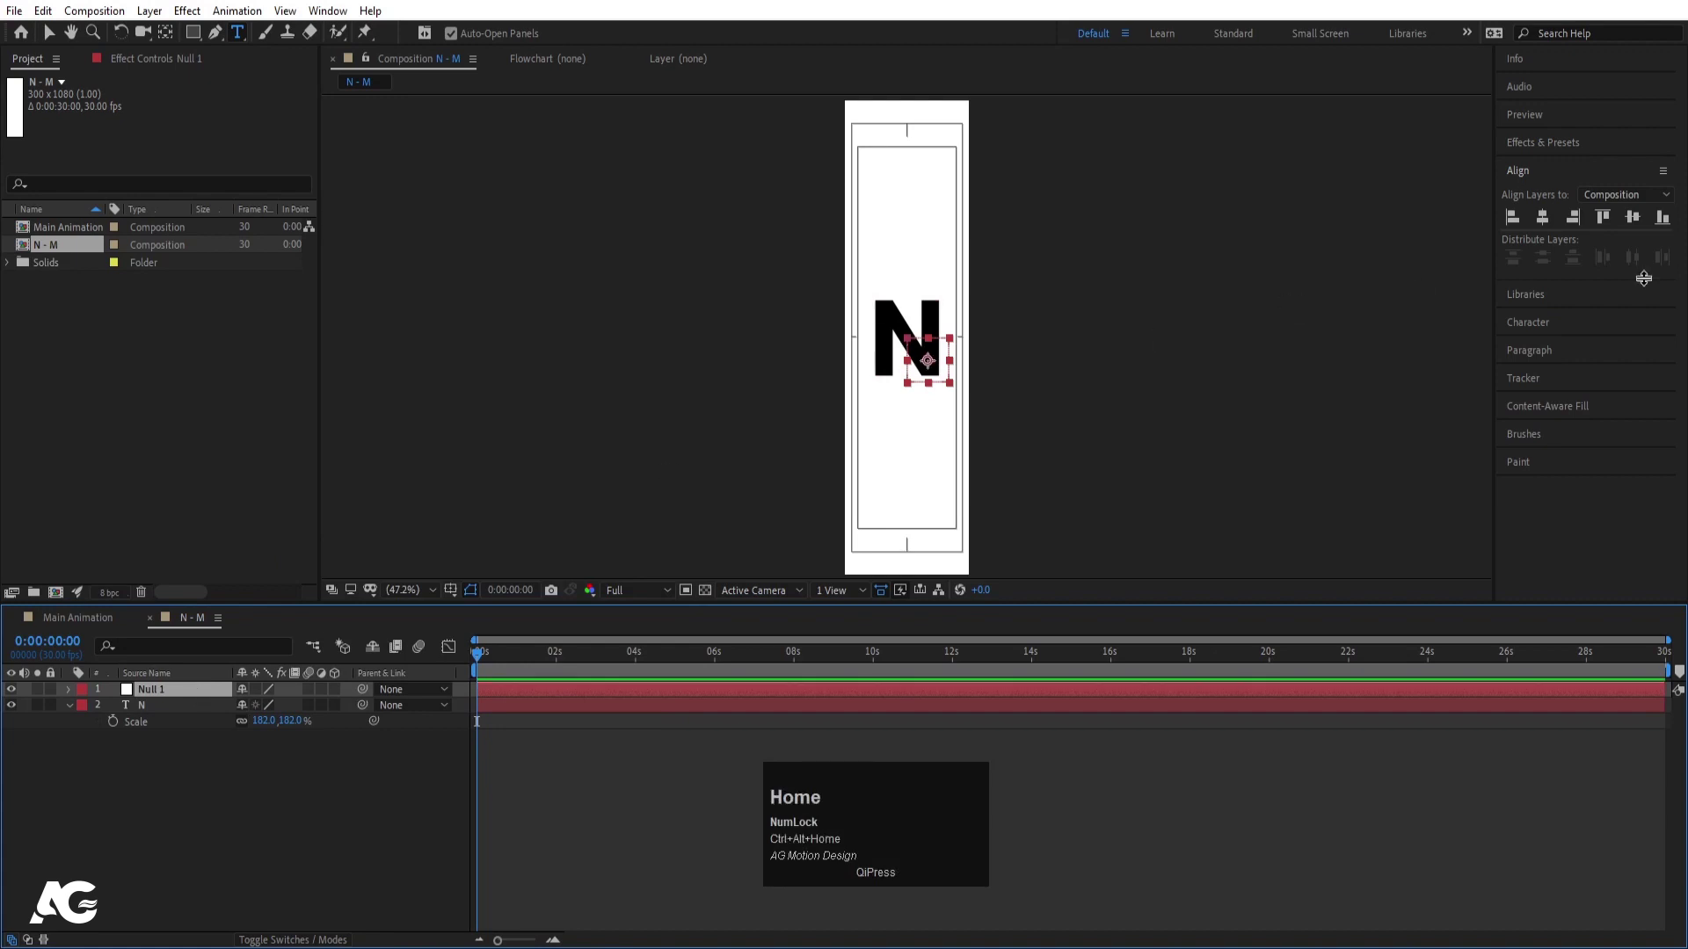
click(1552, 224)
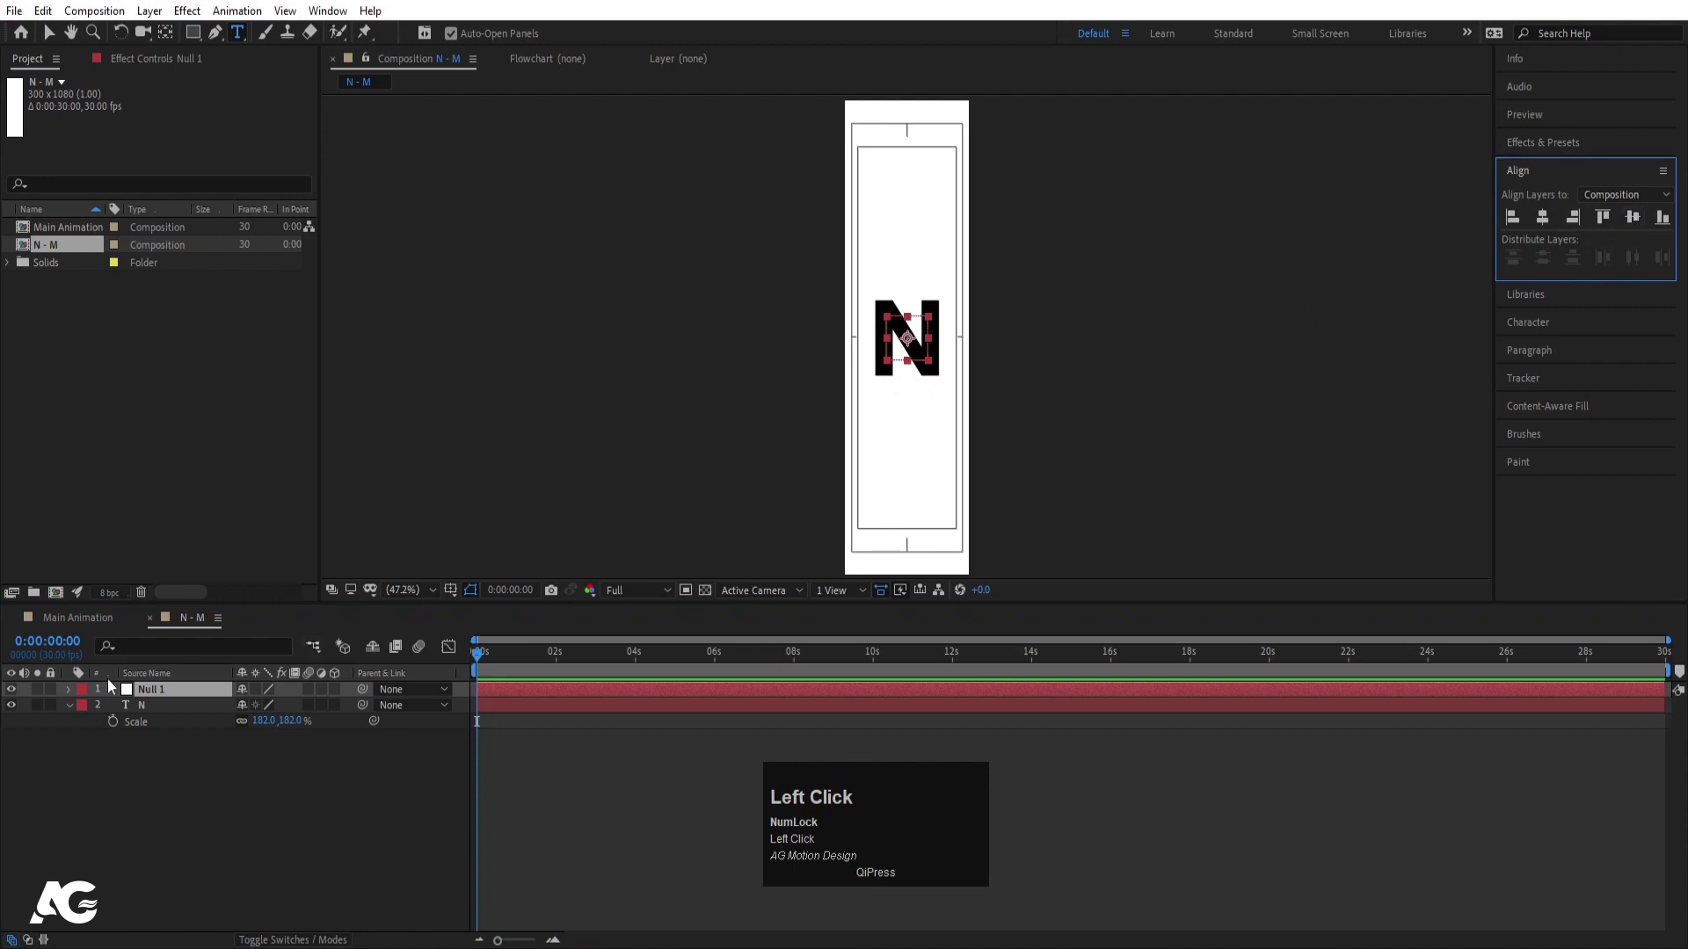
Step: Parent the N text layer to Null 1 and tidy up the layer list
drag(164, 713, 187, 696)
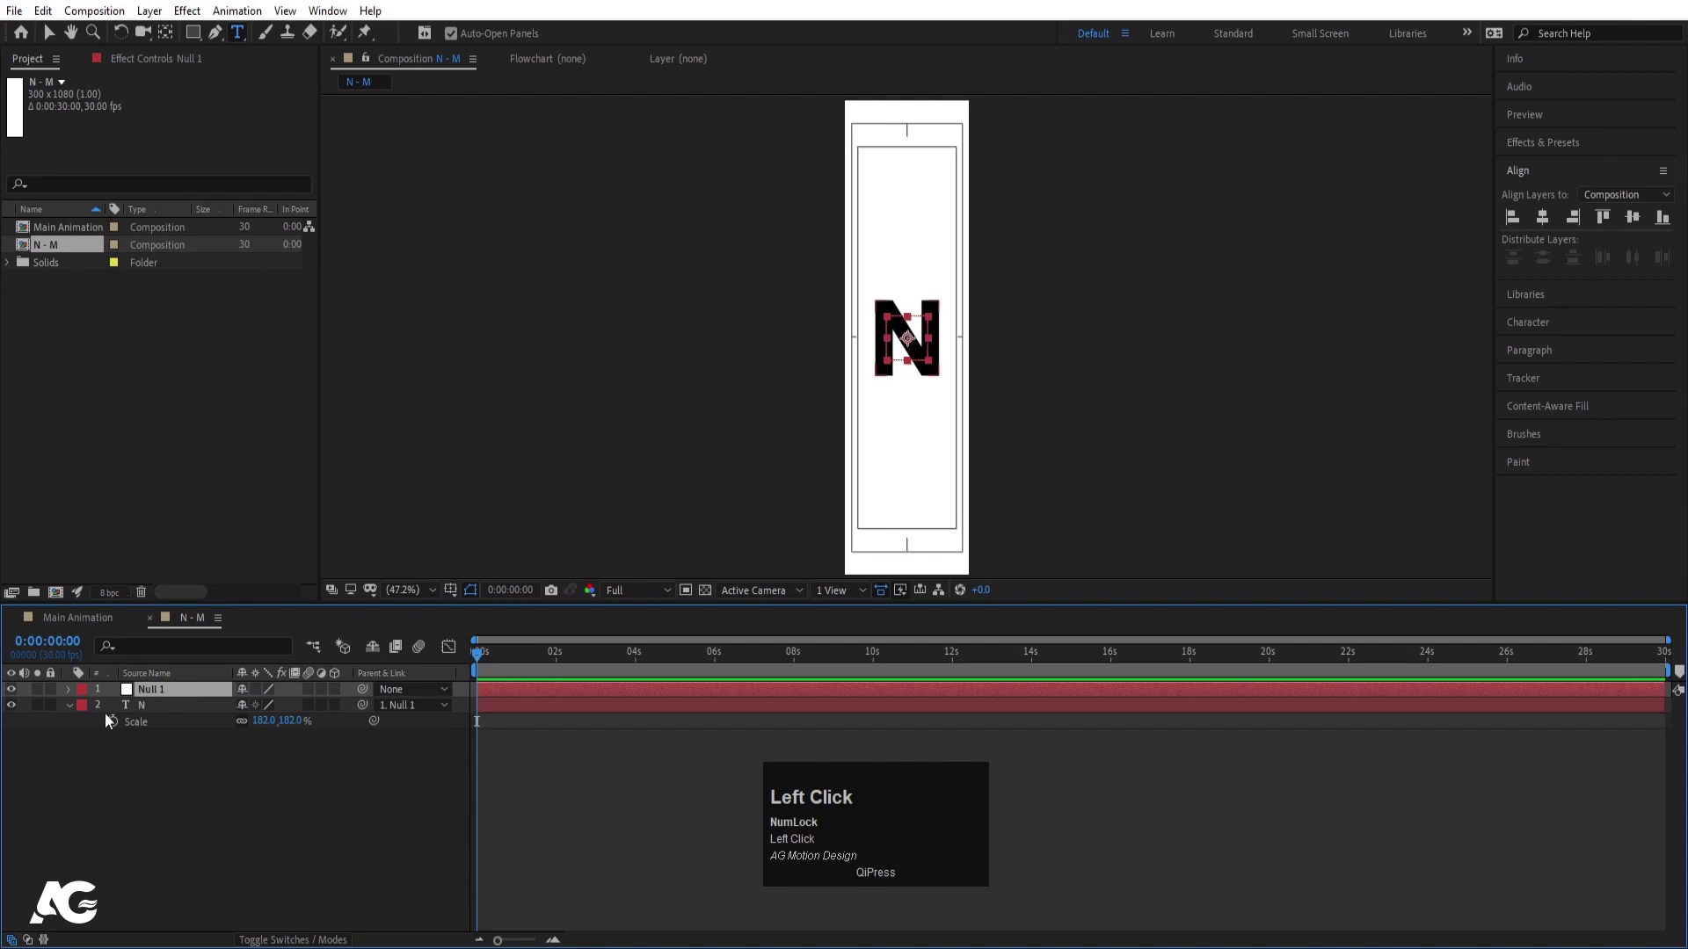
click(72, 711)
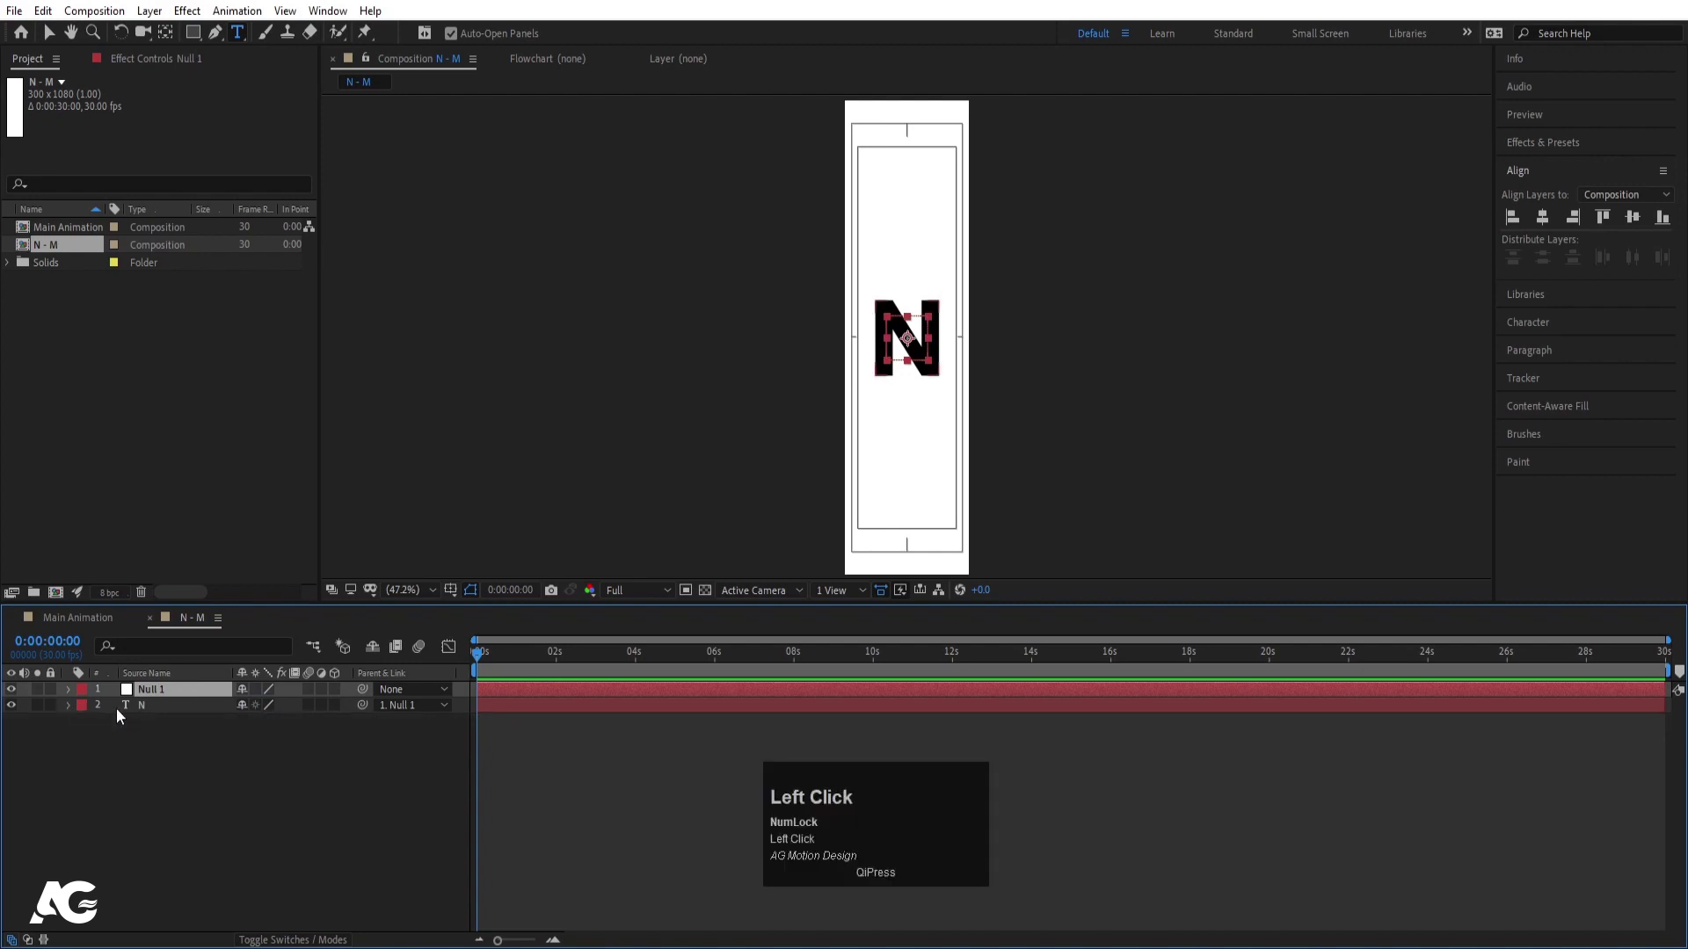
click(157, 747)
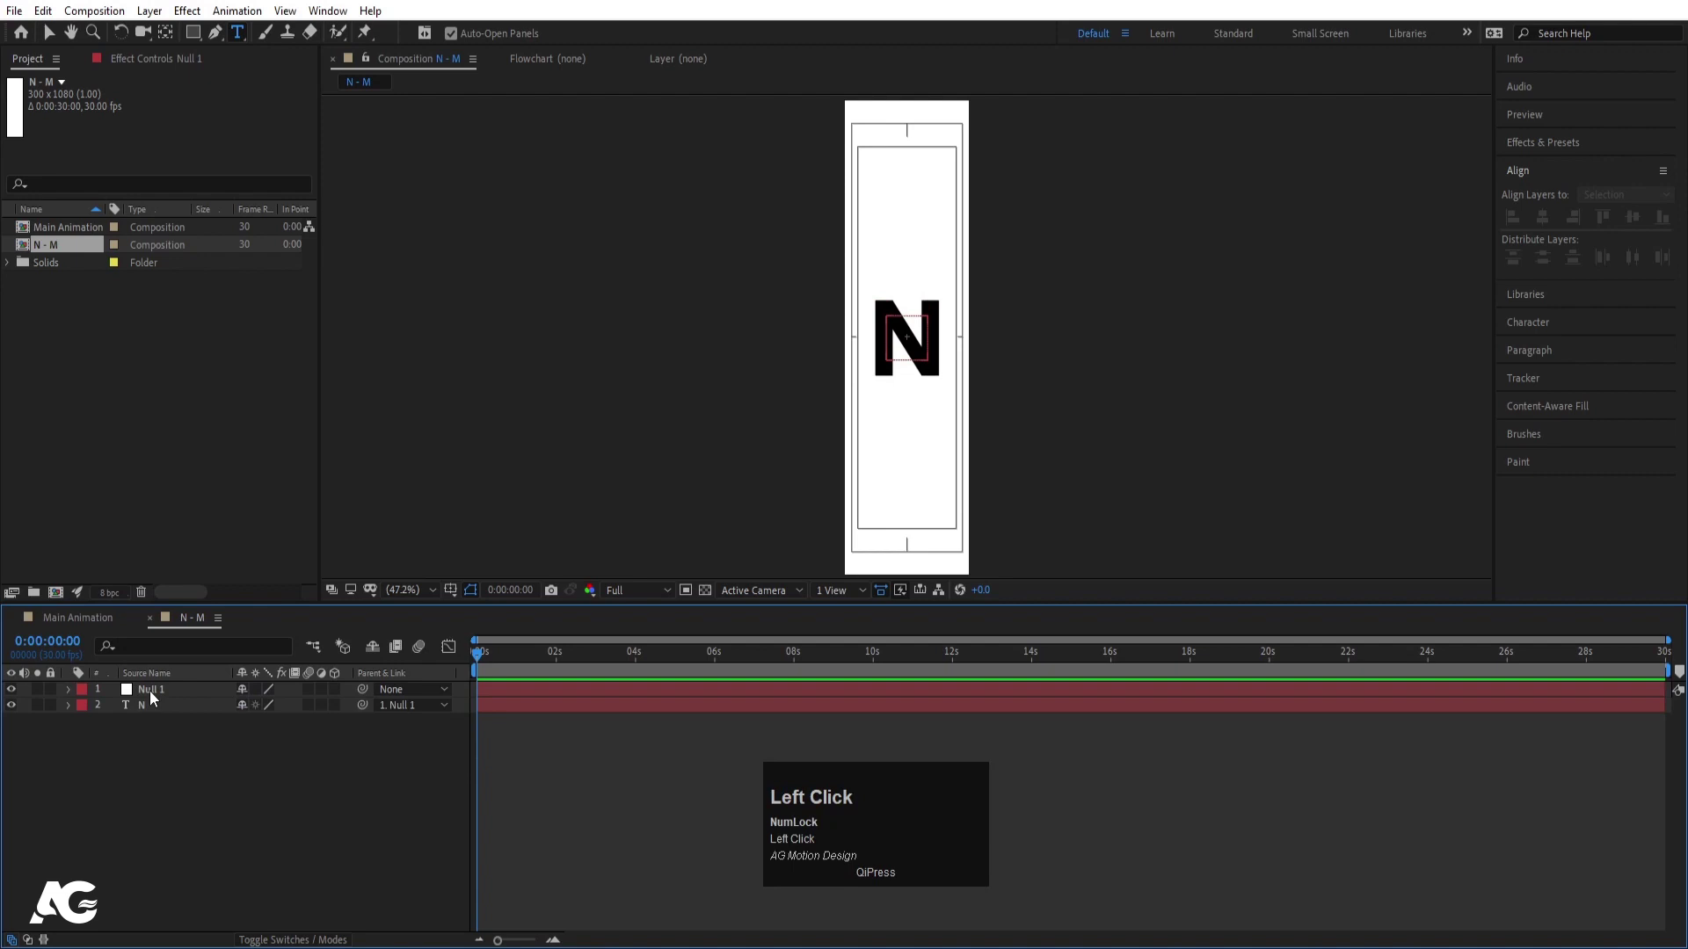
Step: Move Null 1 to the top (150,140) and record its starting Position keyframe
key(p)
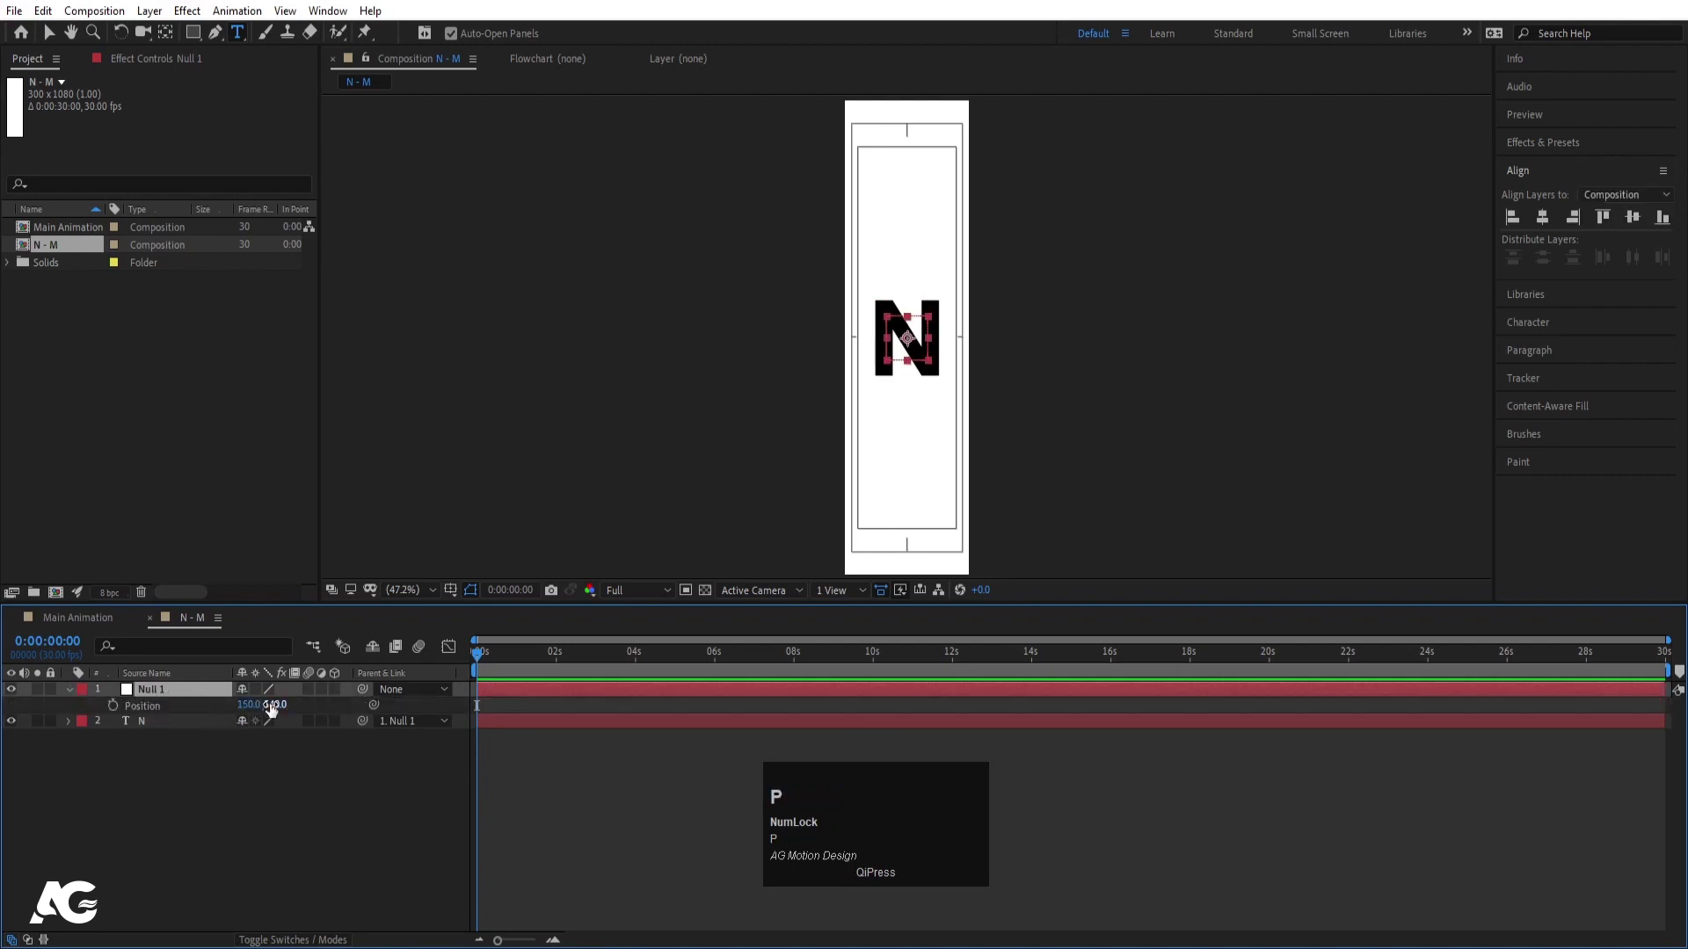
drag(270, 708, 893, 102)
scroll(up, 3)
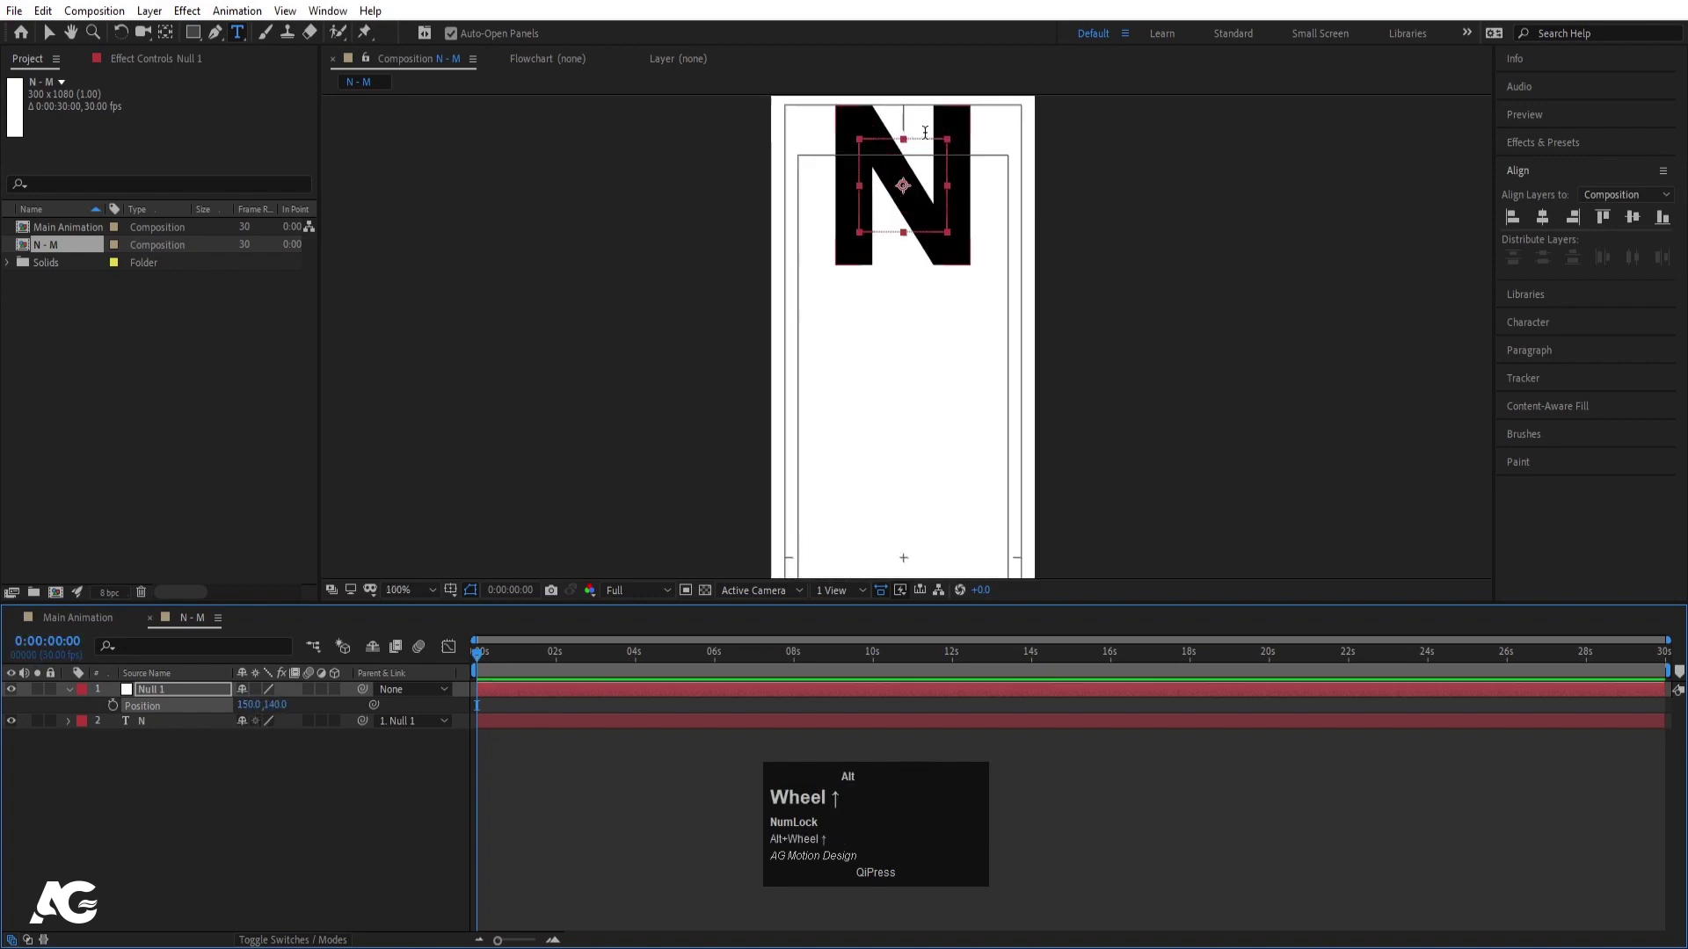
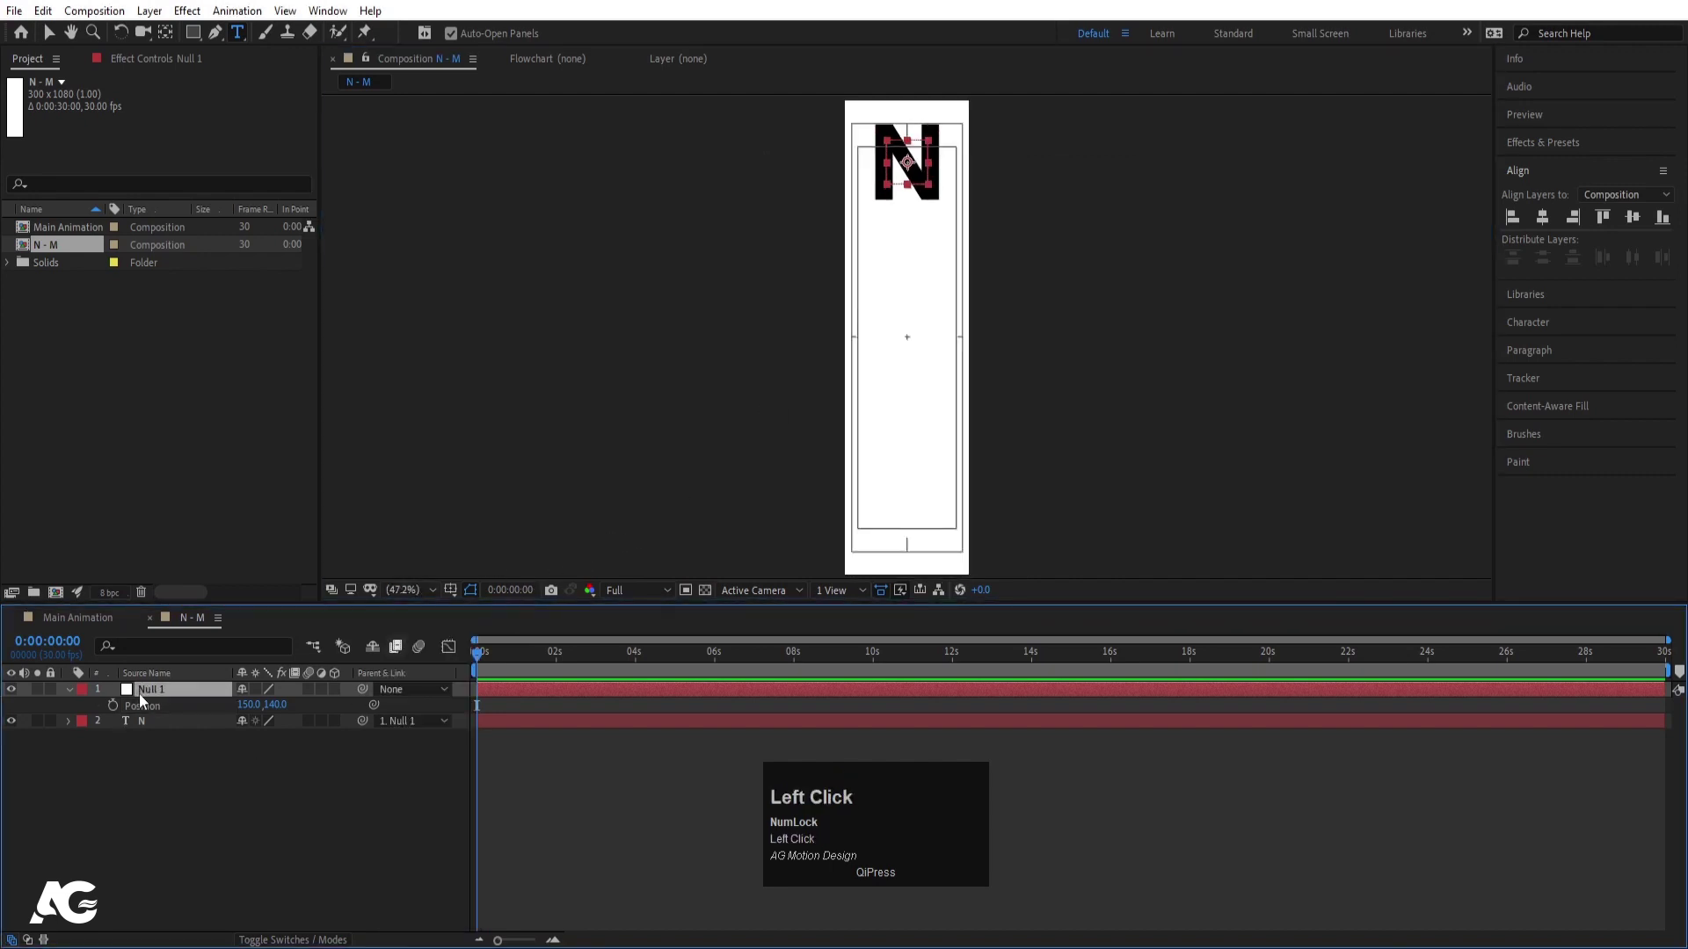
key(p)
key(p)
click(118, 714)
key(=)
key(=)
click(588, 664)
Step: Add centre-position keyframes at 150,540 so the letter holds in the middle
key(Page_Down)
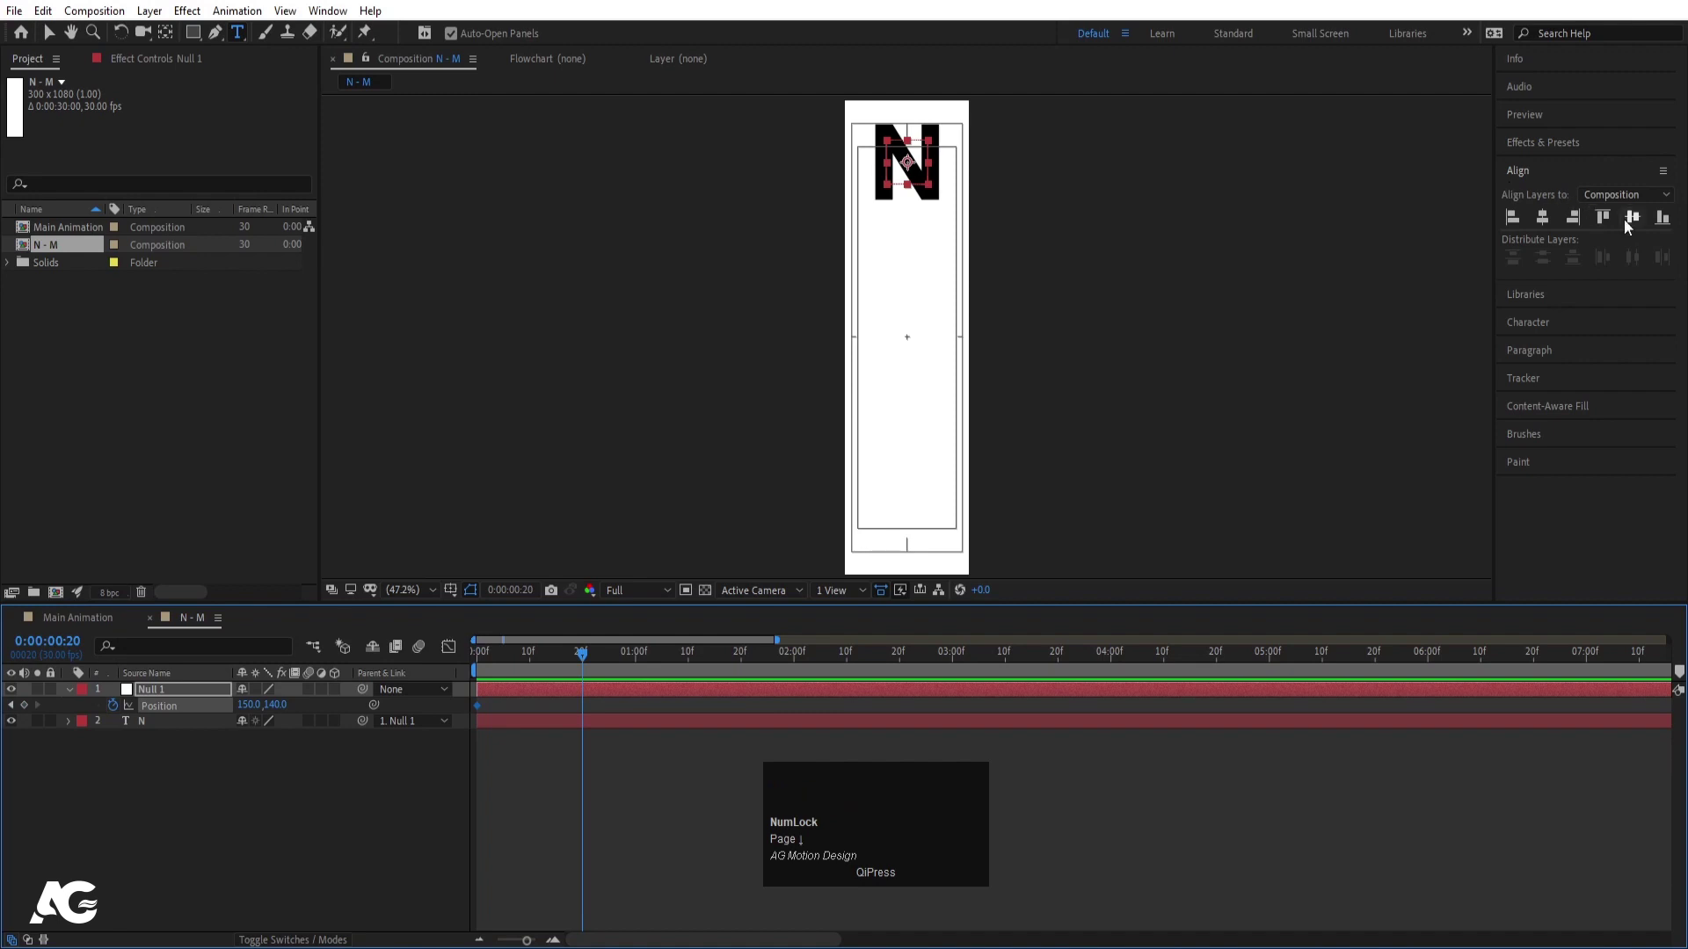
click(1636, 225)
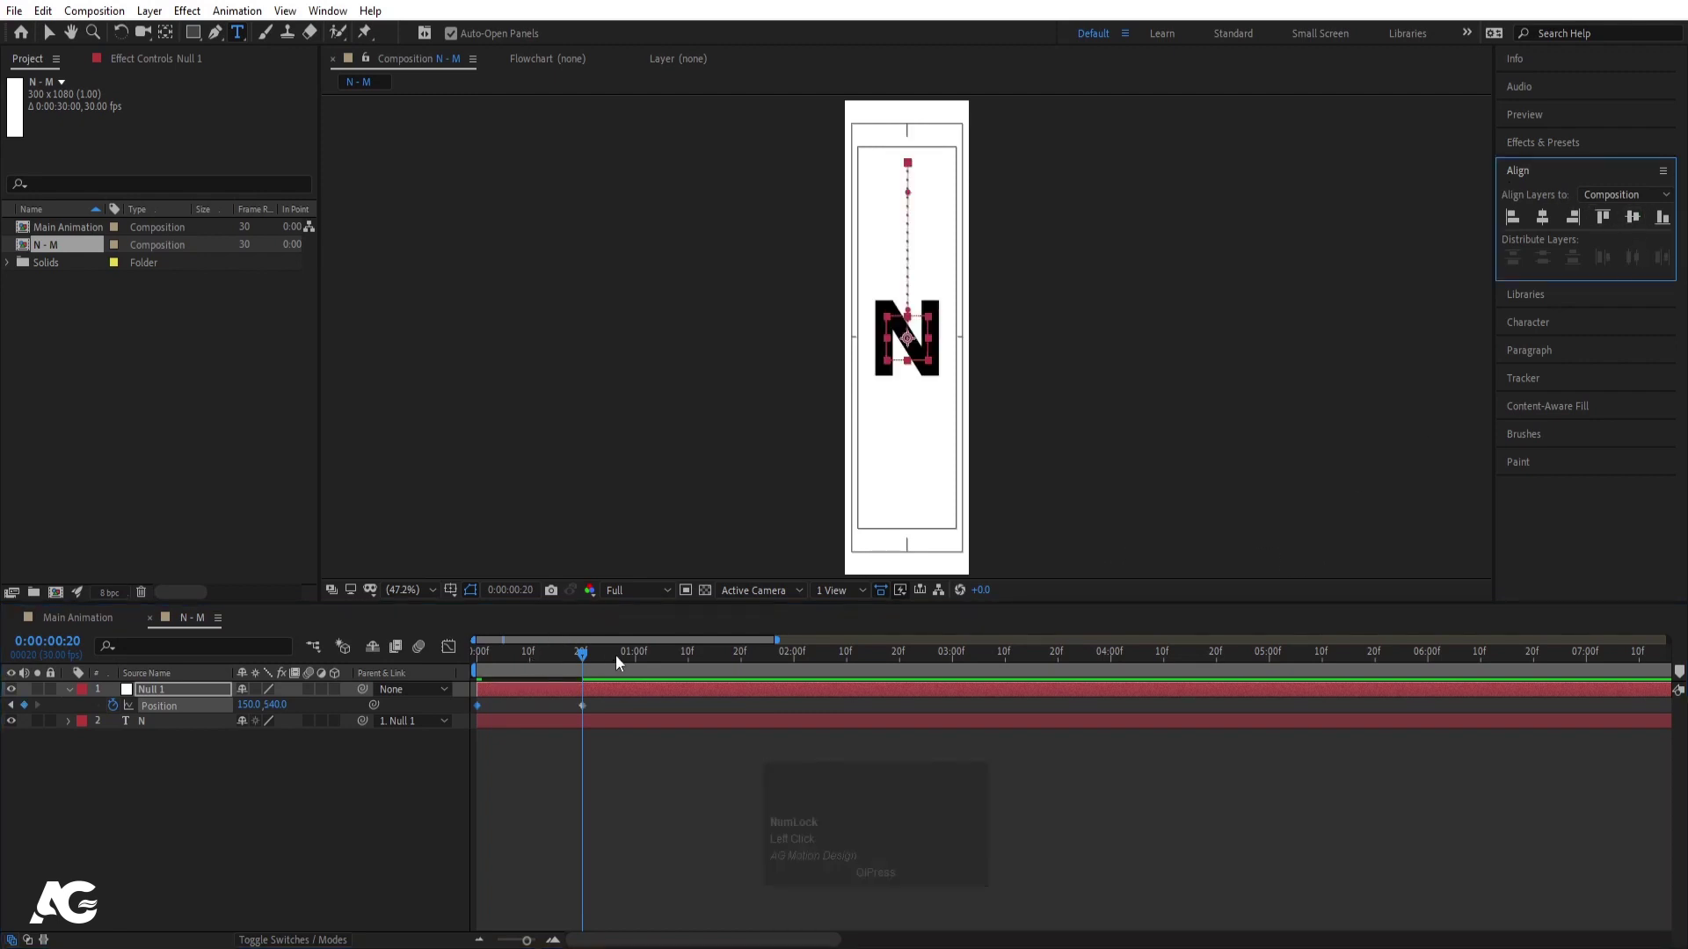
drag(642, 663, 603, 655)
key(space)
drag(664, 661, 32, 711)
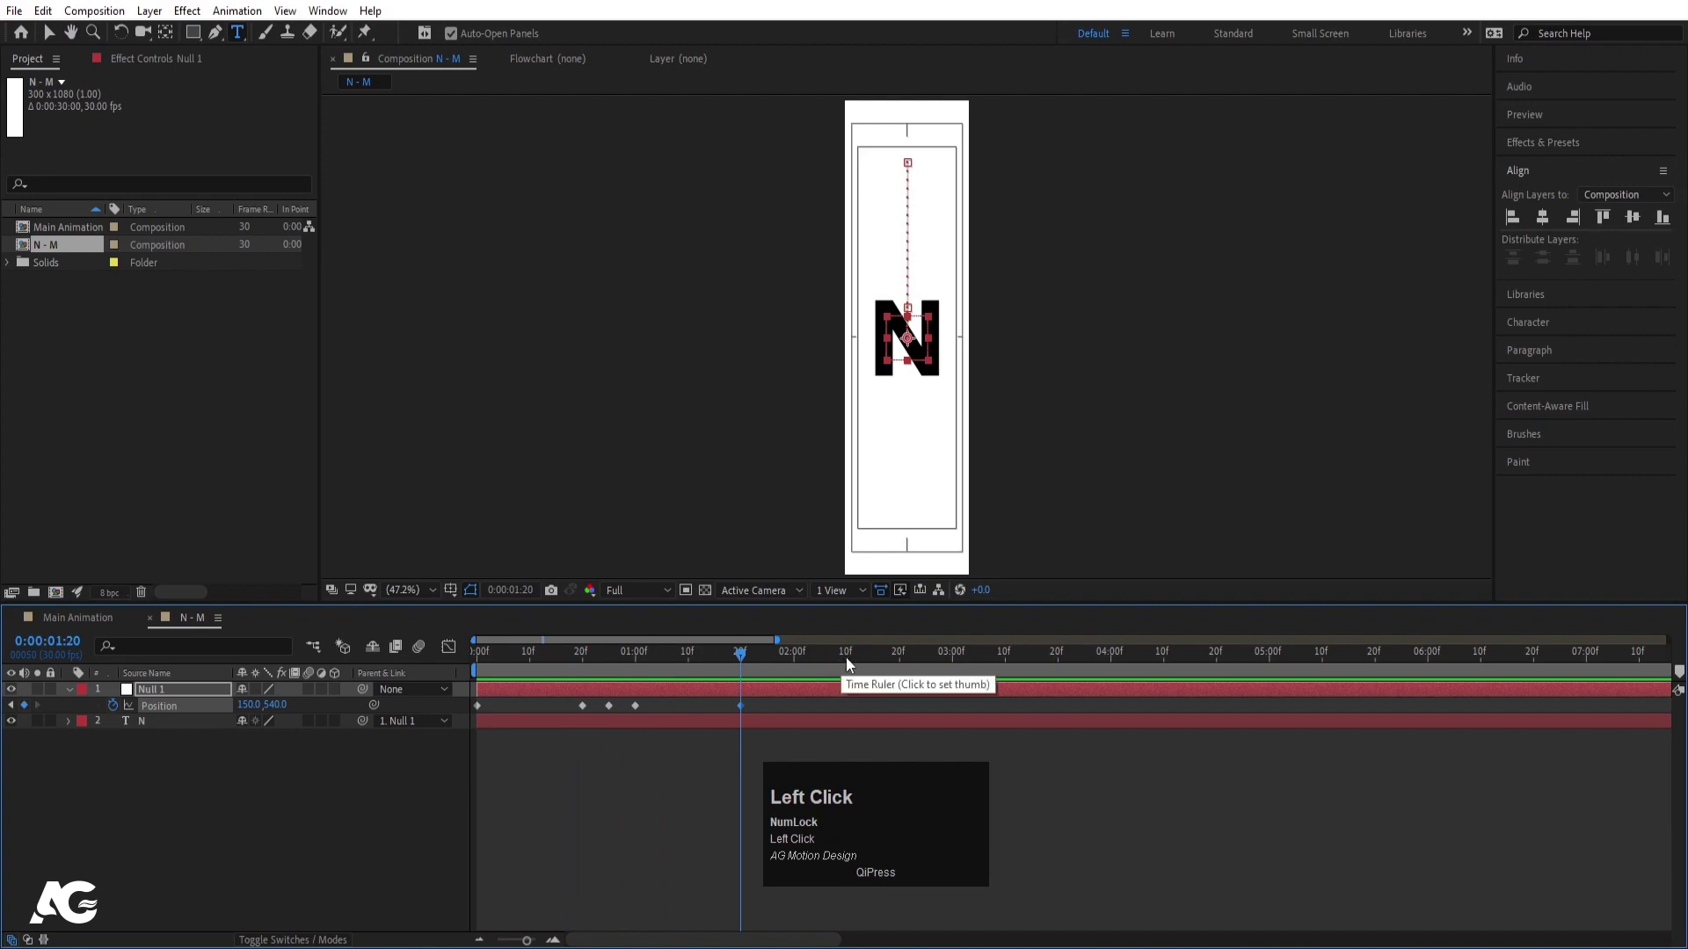
drag(854, 664, 897, 681)
key(space)
drag(932, 706, 374, 758)
key(F9)
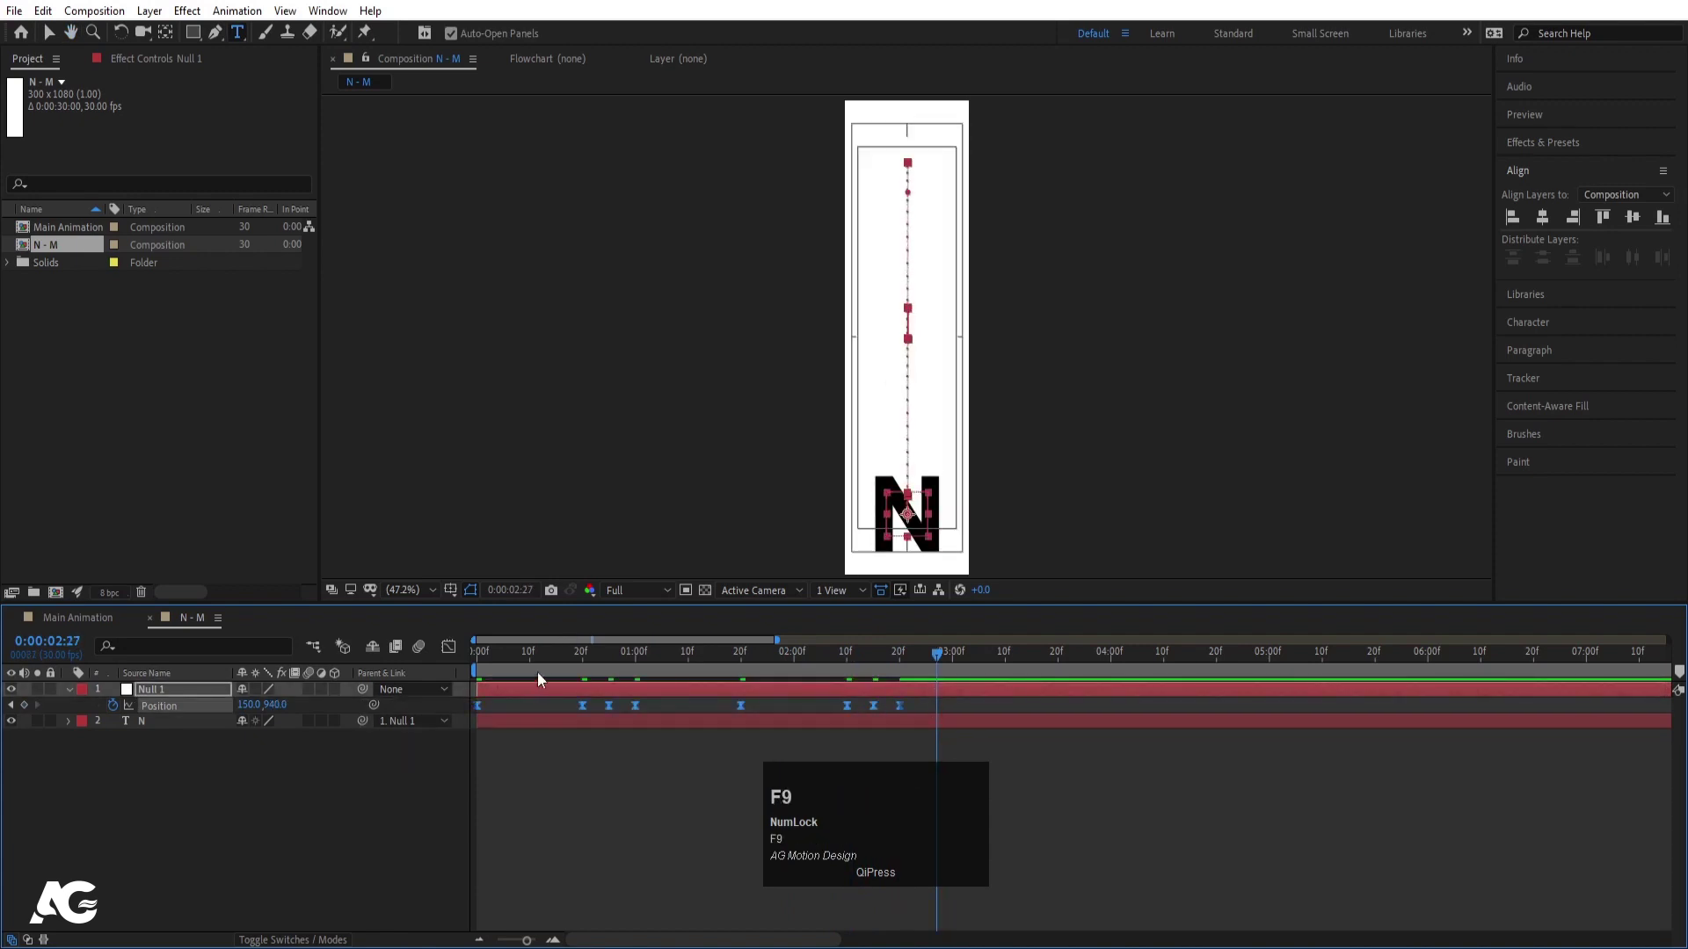
Step: Keyframe the bottom position 150,940, Easy Ease all keyframes and show their speed graph
drag(657, 709, 463, 654)
key(=)
key(=)
drag(906, 515, 983, 879)
click(872, 893)
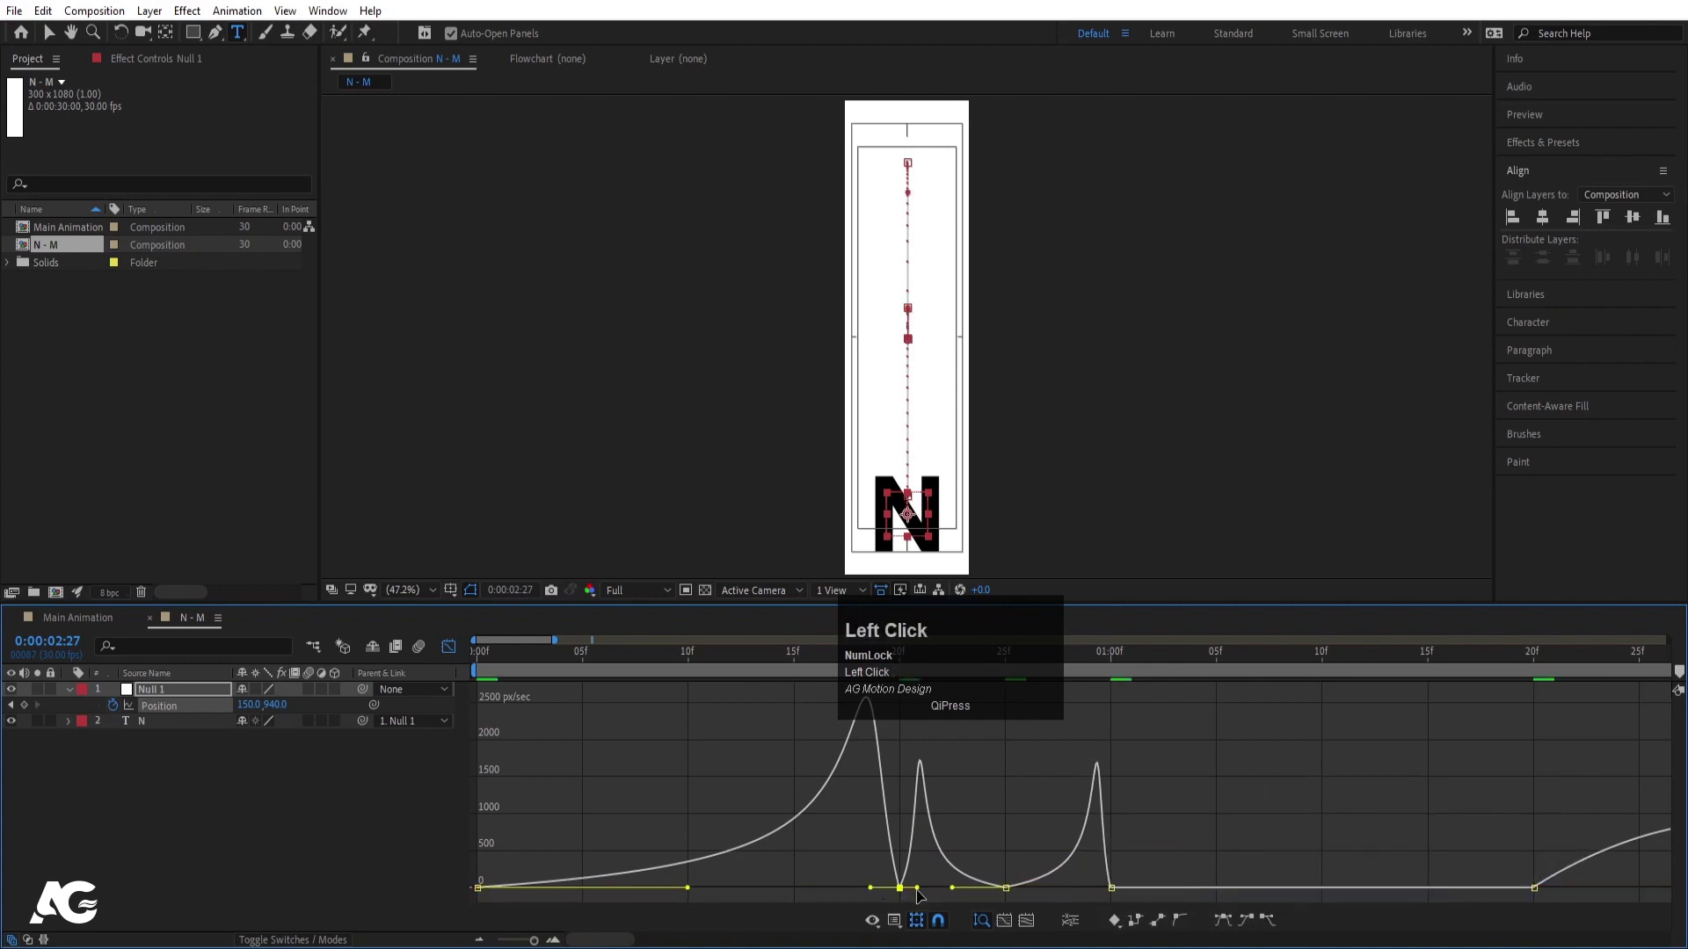
Step: Jump to the first frame and play a preview of the stepping animation
click(595, 656)
key(space)
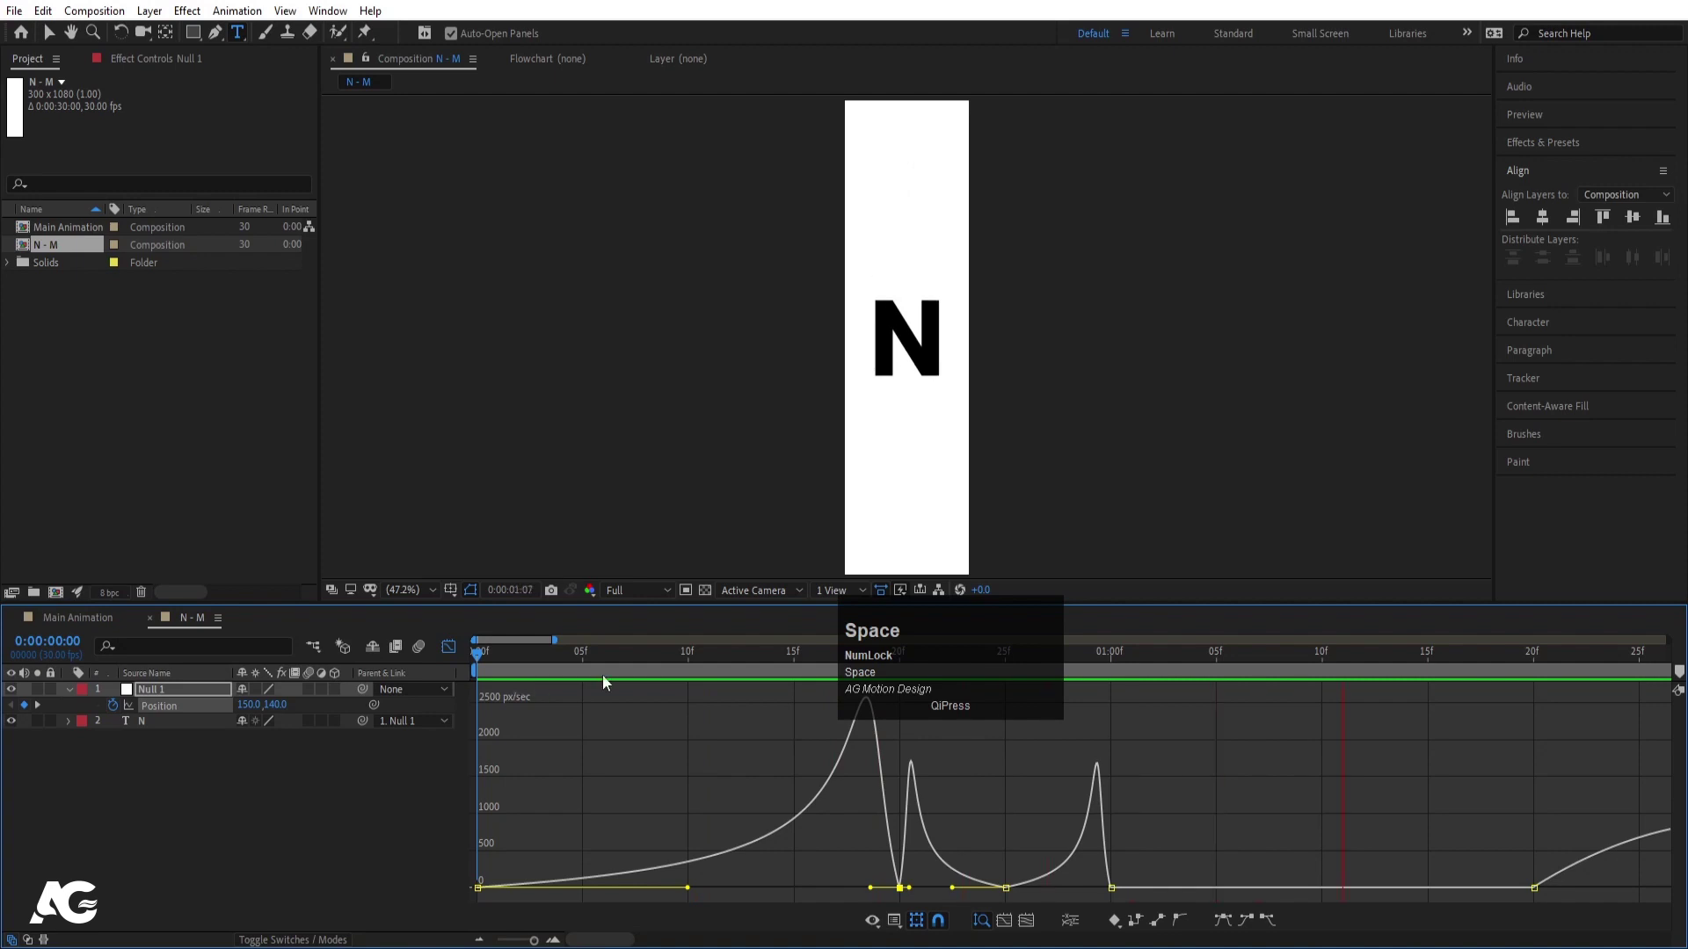
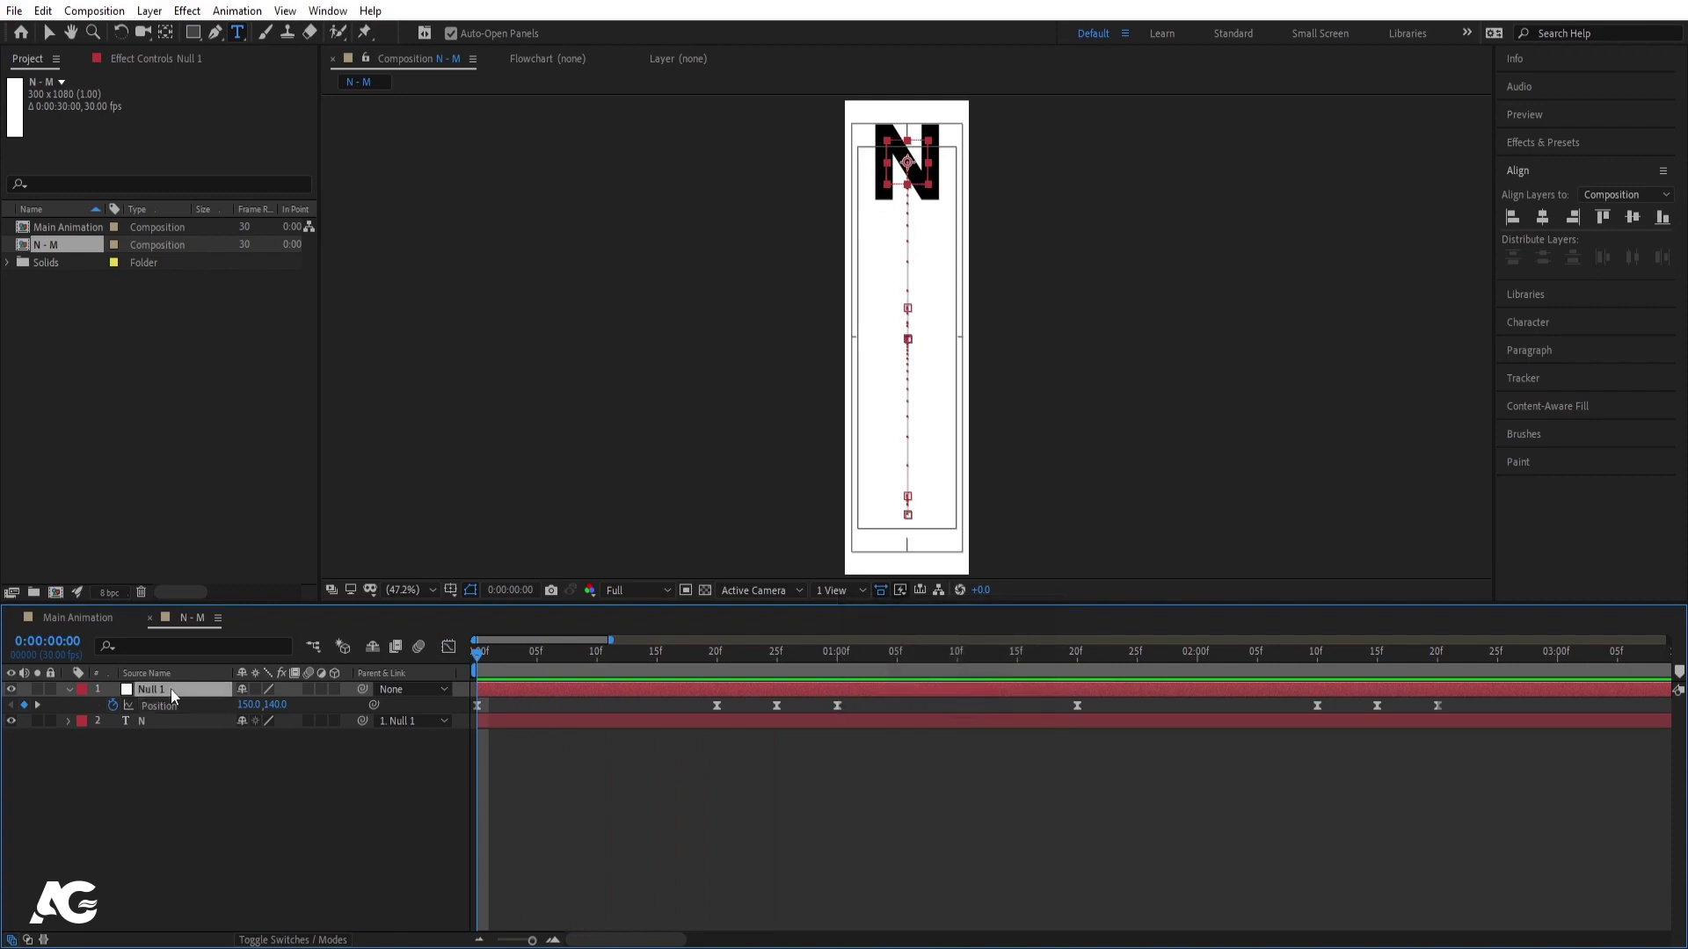
Step: Reveal Null 1's Rotation with Position and keyframe a full-turn spin, eased
key(r)
click(125, 709)
key(u)
key(k)
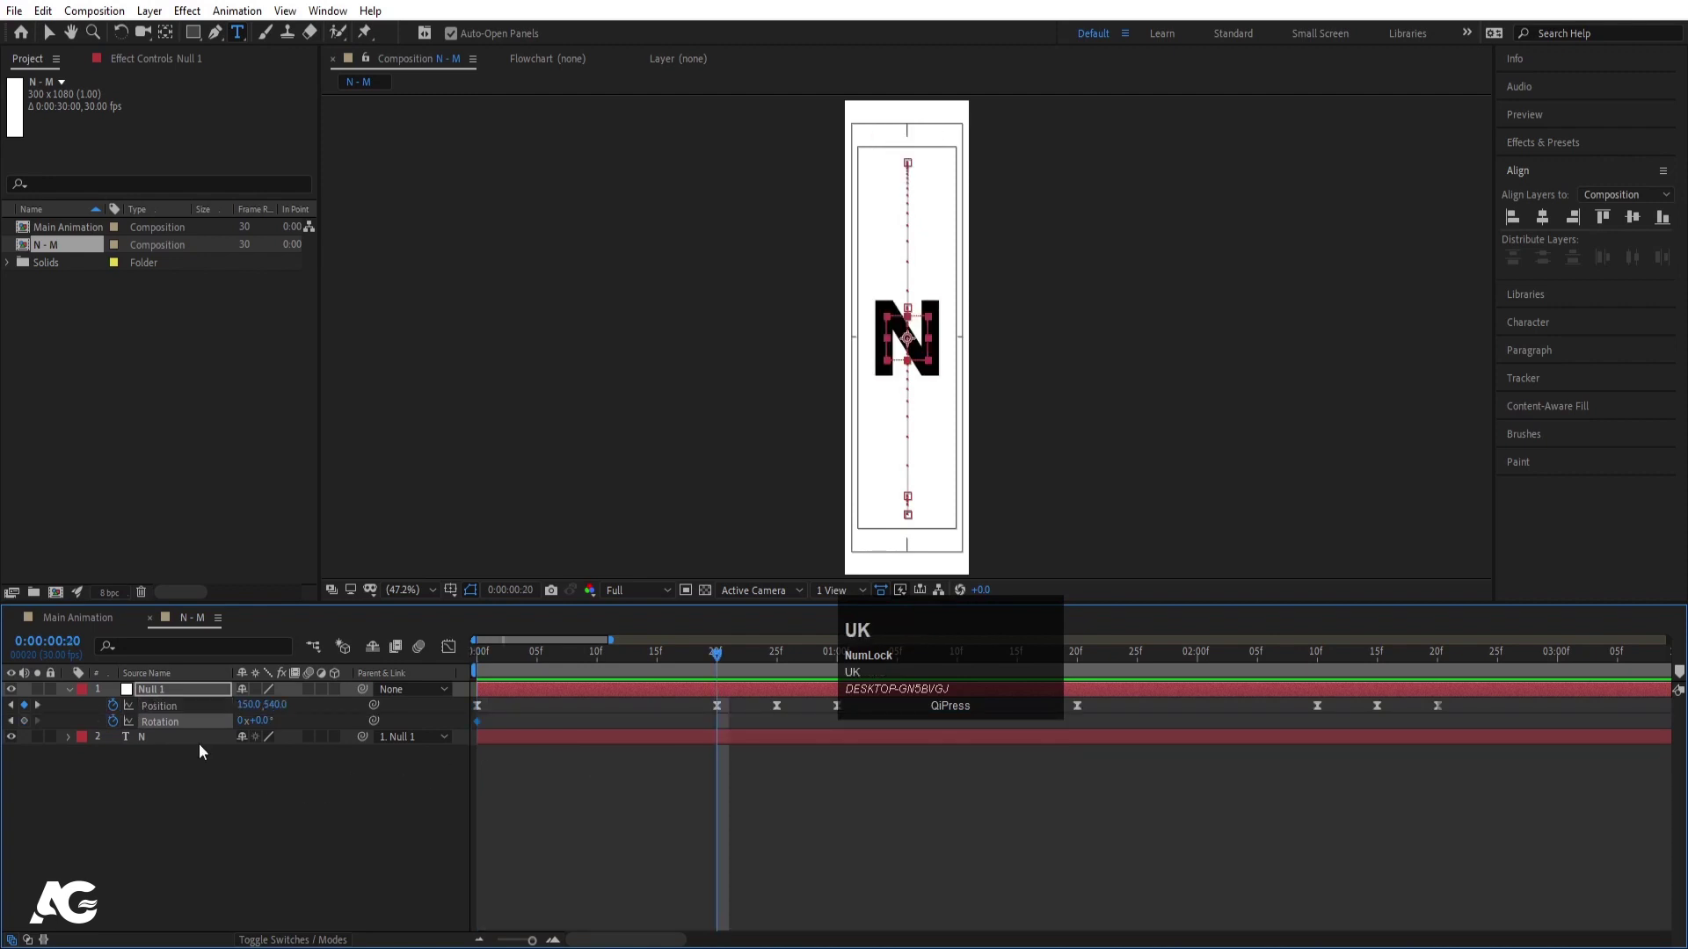
click(241, 725)
key(Return)
click(192, 726)
key(F9)
click(551, 668)
key(space)
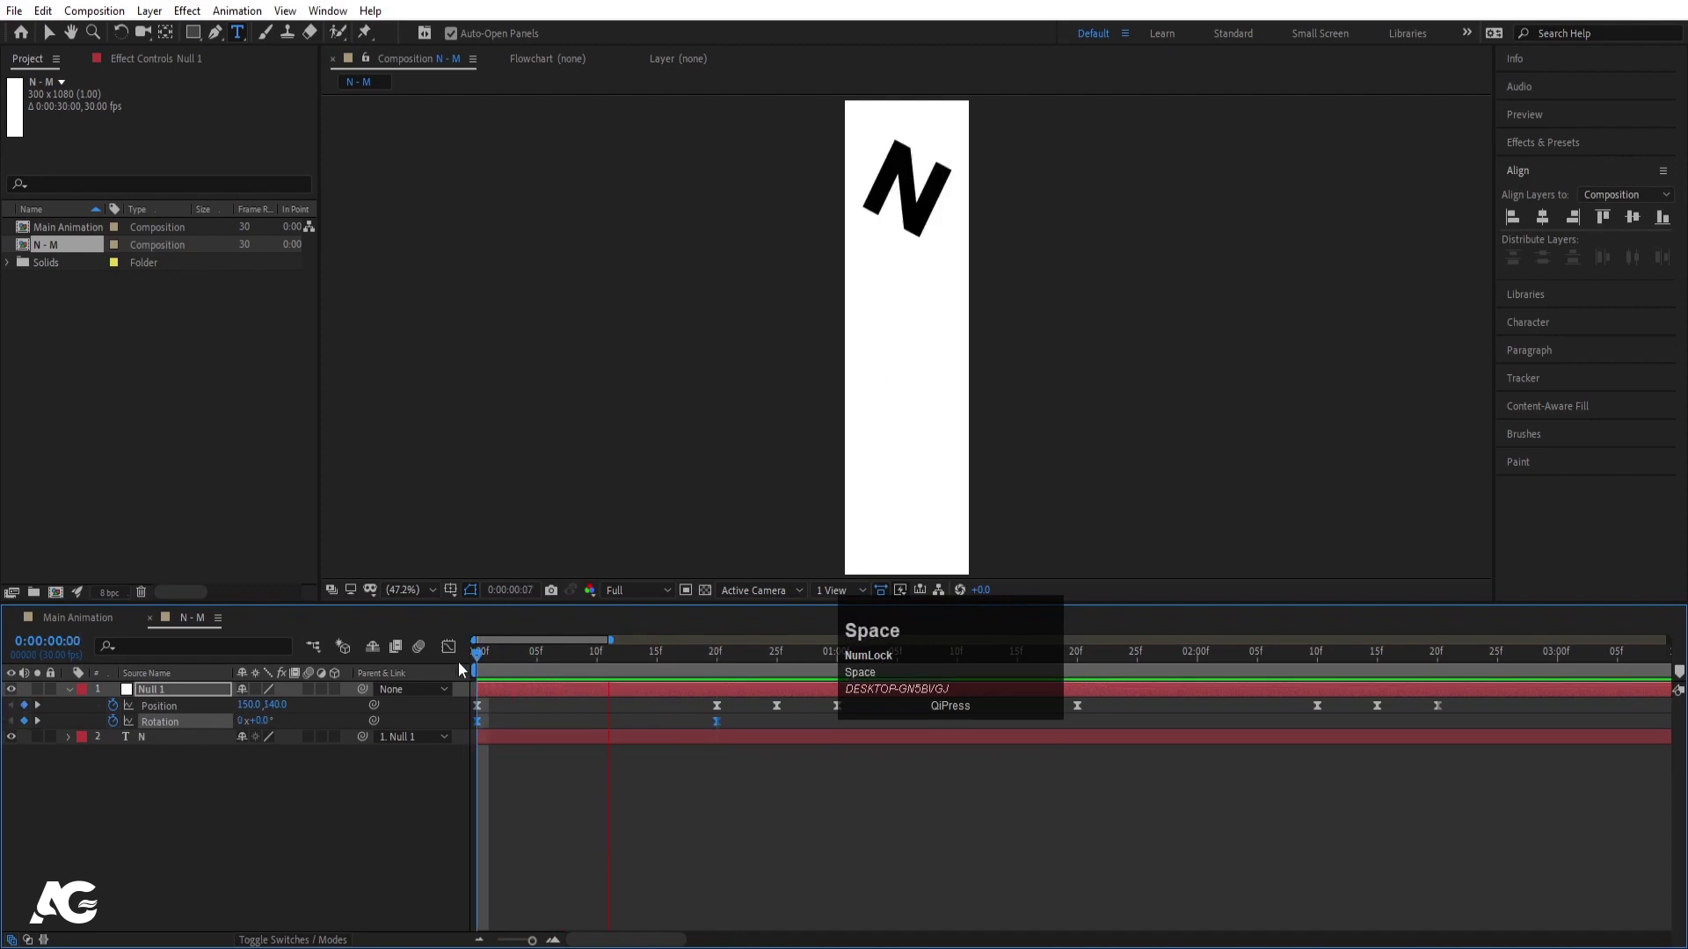
Step: Preview the spin and inspect the keyframes in the speed graph, zooming the timeline out
click(607, 662)
key(space)
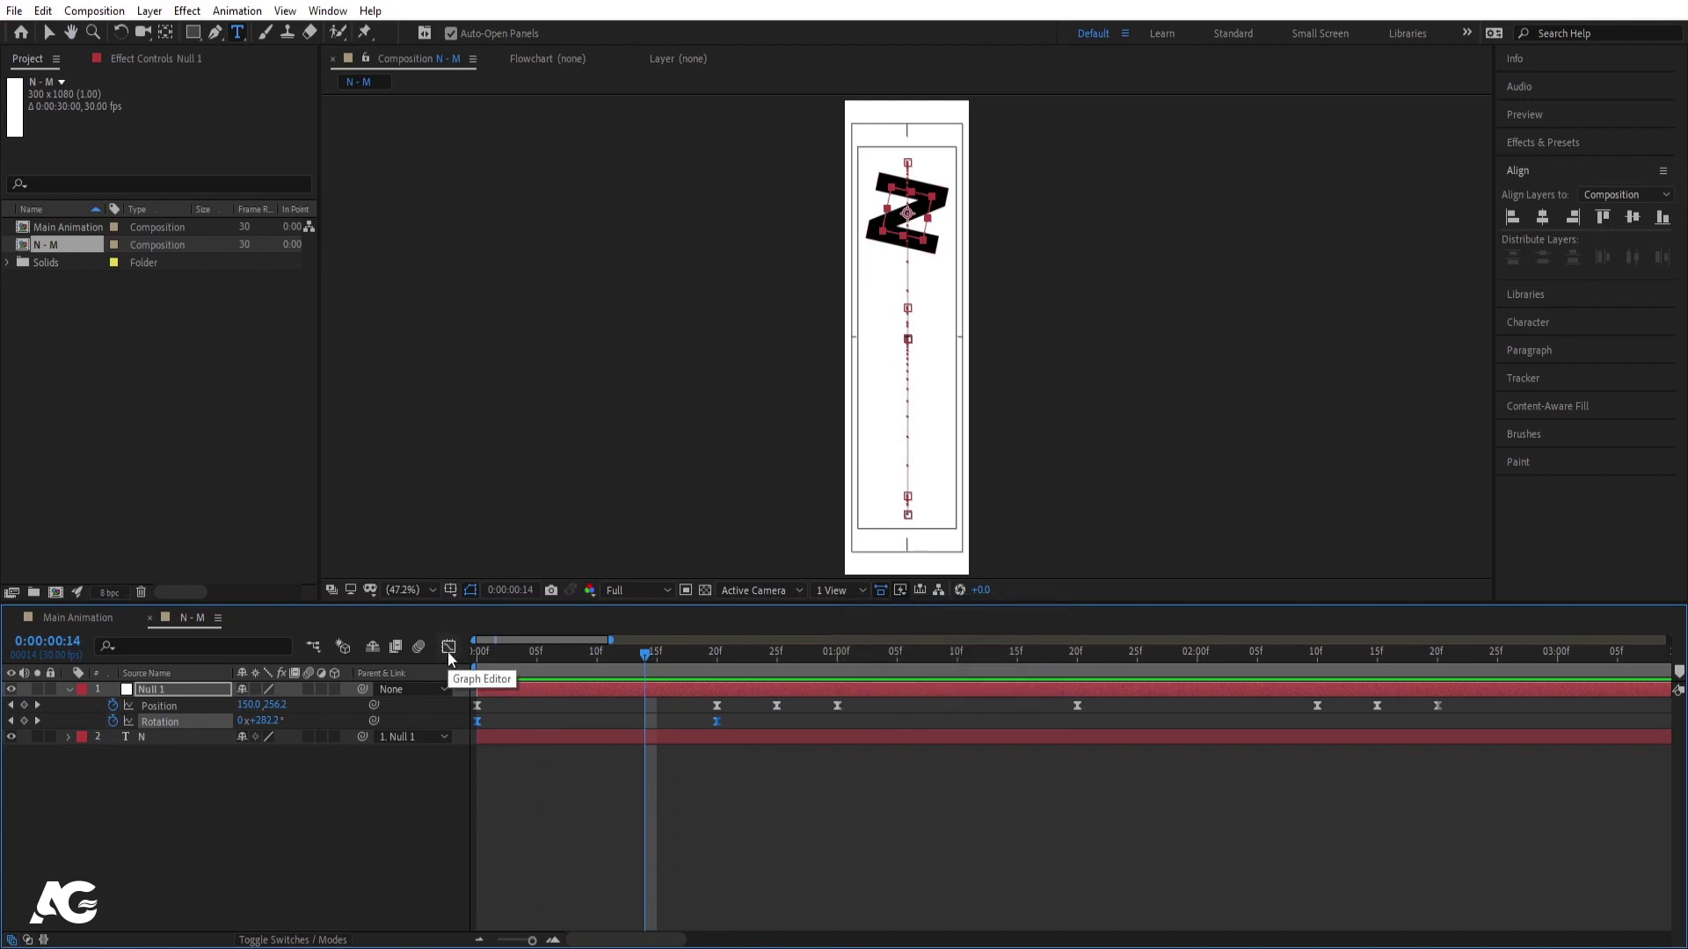
drag(457, 657, 531, 668)
click(531, 669)
key(space)
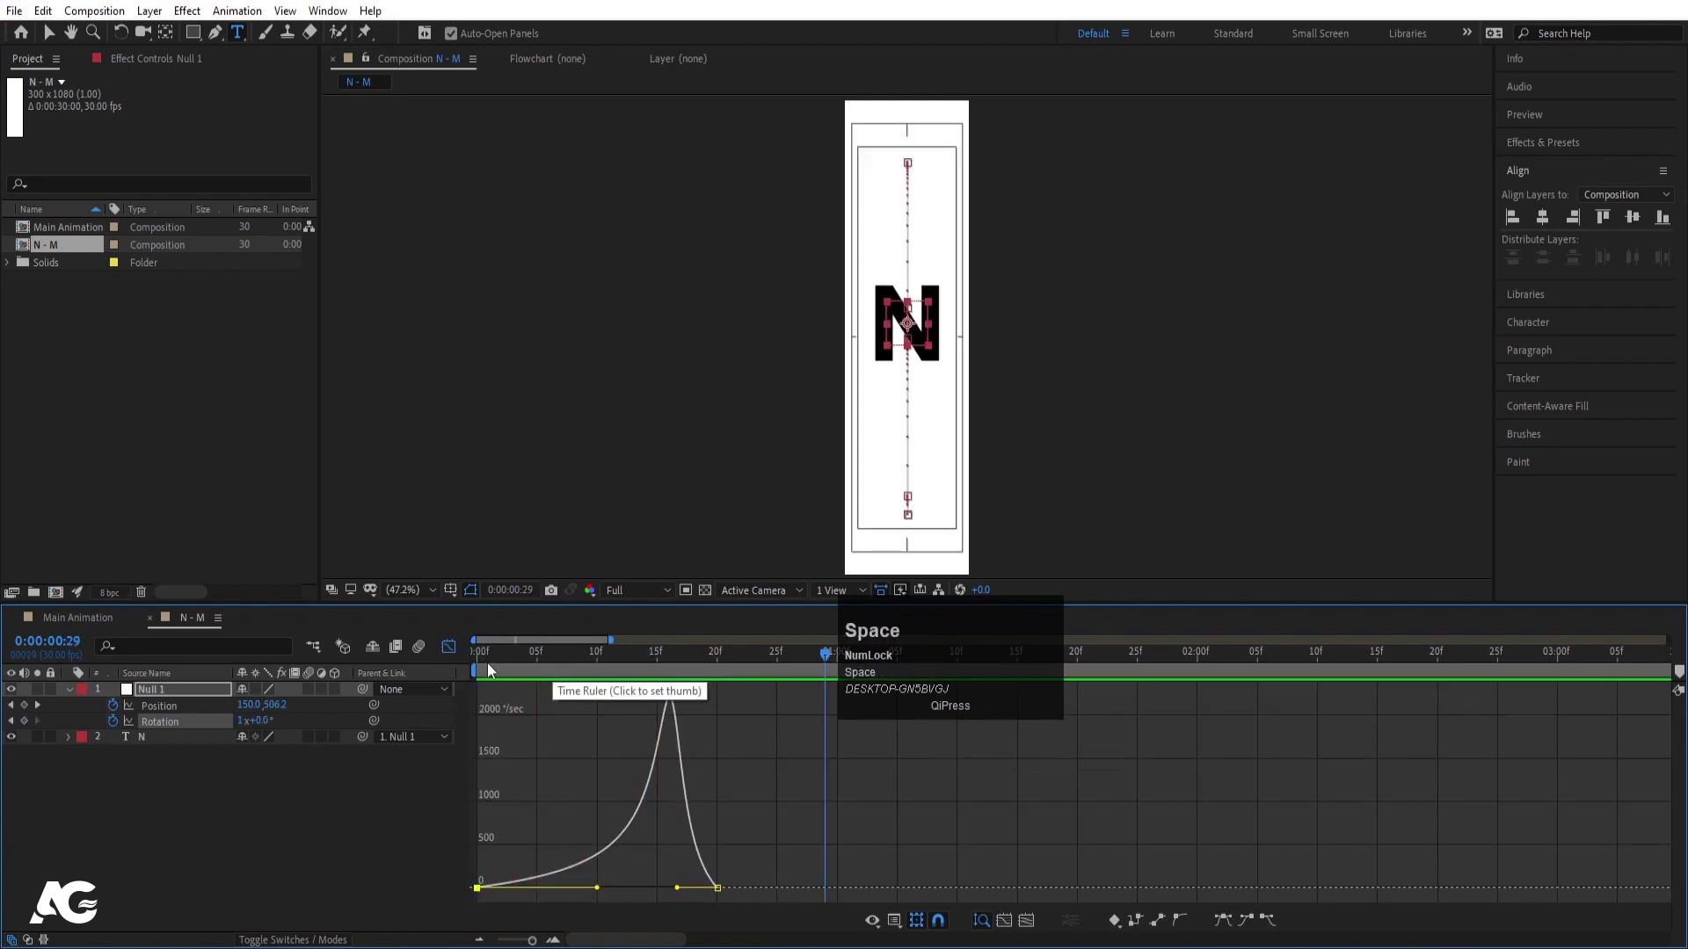
click(455, 654)
key(-)
key(-)
click(653, 796)
Step: Add null keyframes at 1s and pull the speed handles into a sharp peak
key(j)
key(k)
click(27, 730)
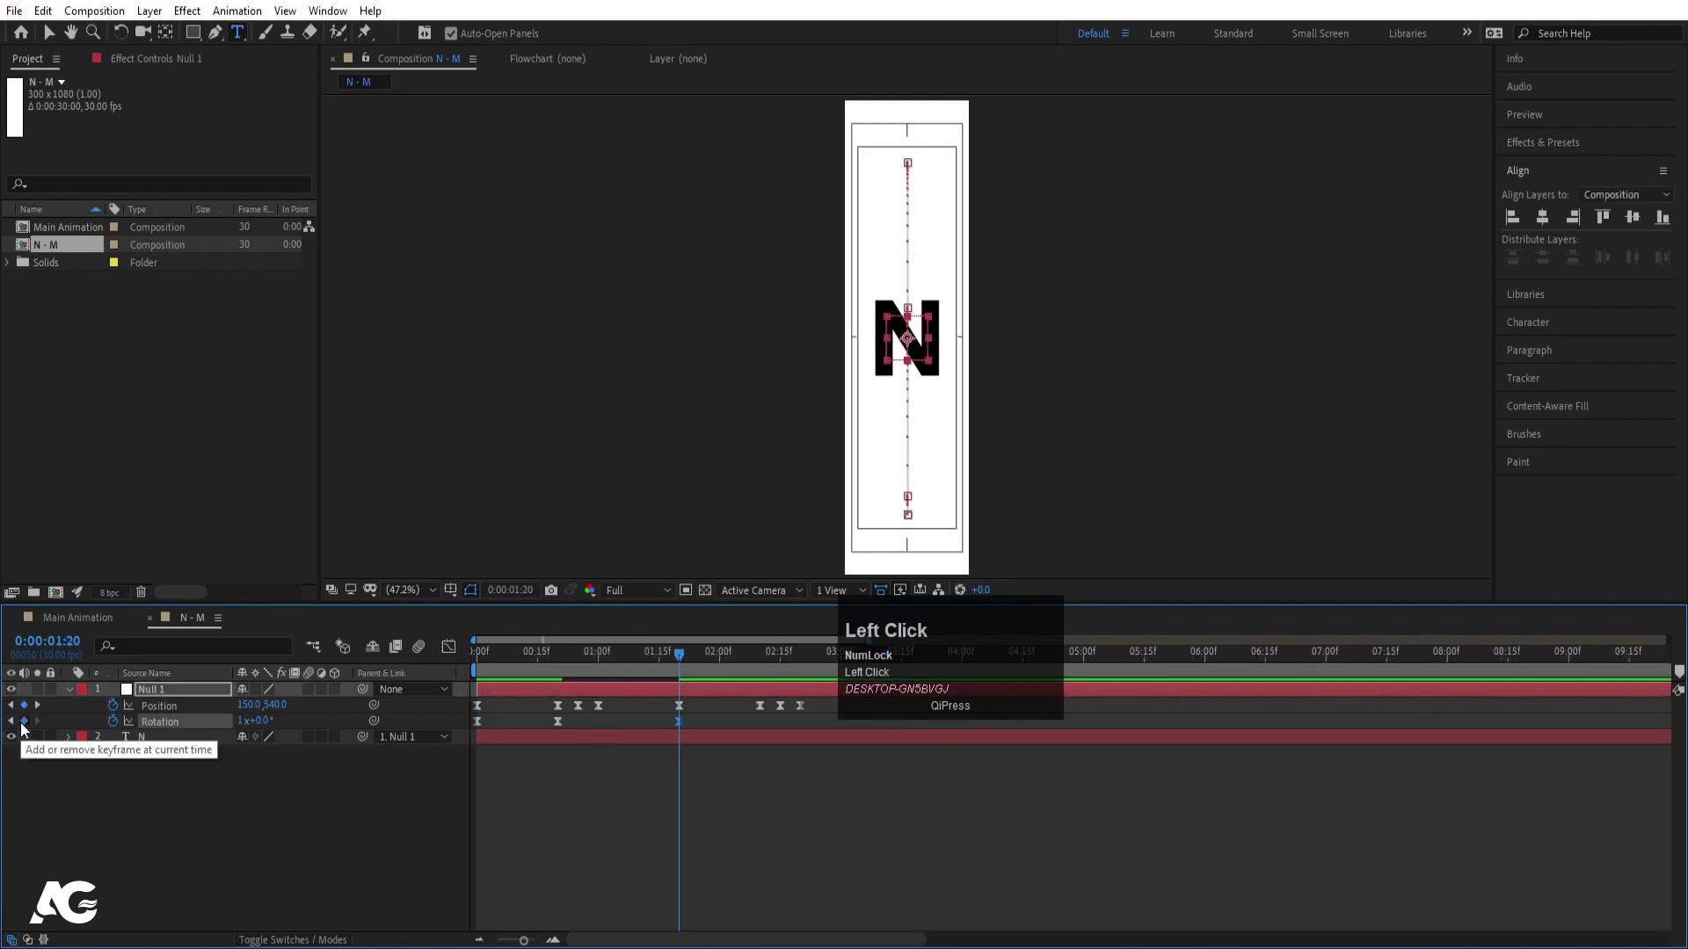
key(k)
click(238, 726)
key(Return)
drag(662, 734, 795, 742)
key(F9)
drag(460, 652, 679, 665)
key(space)
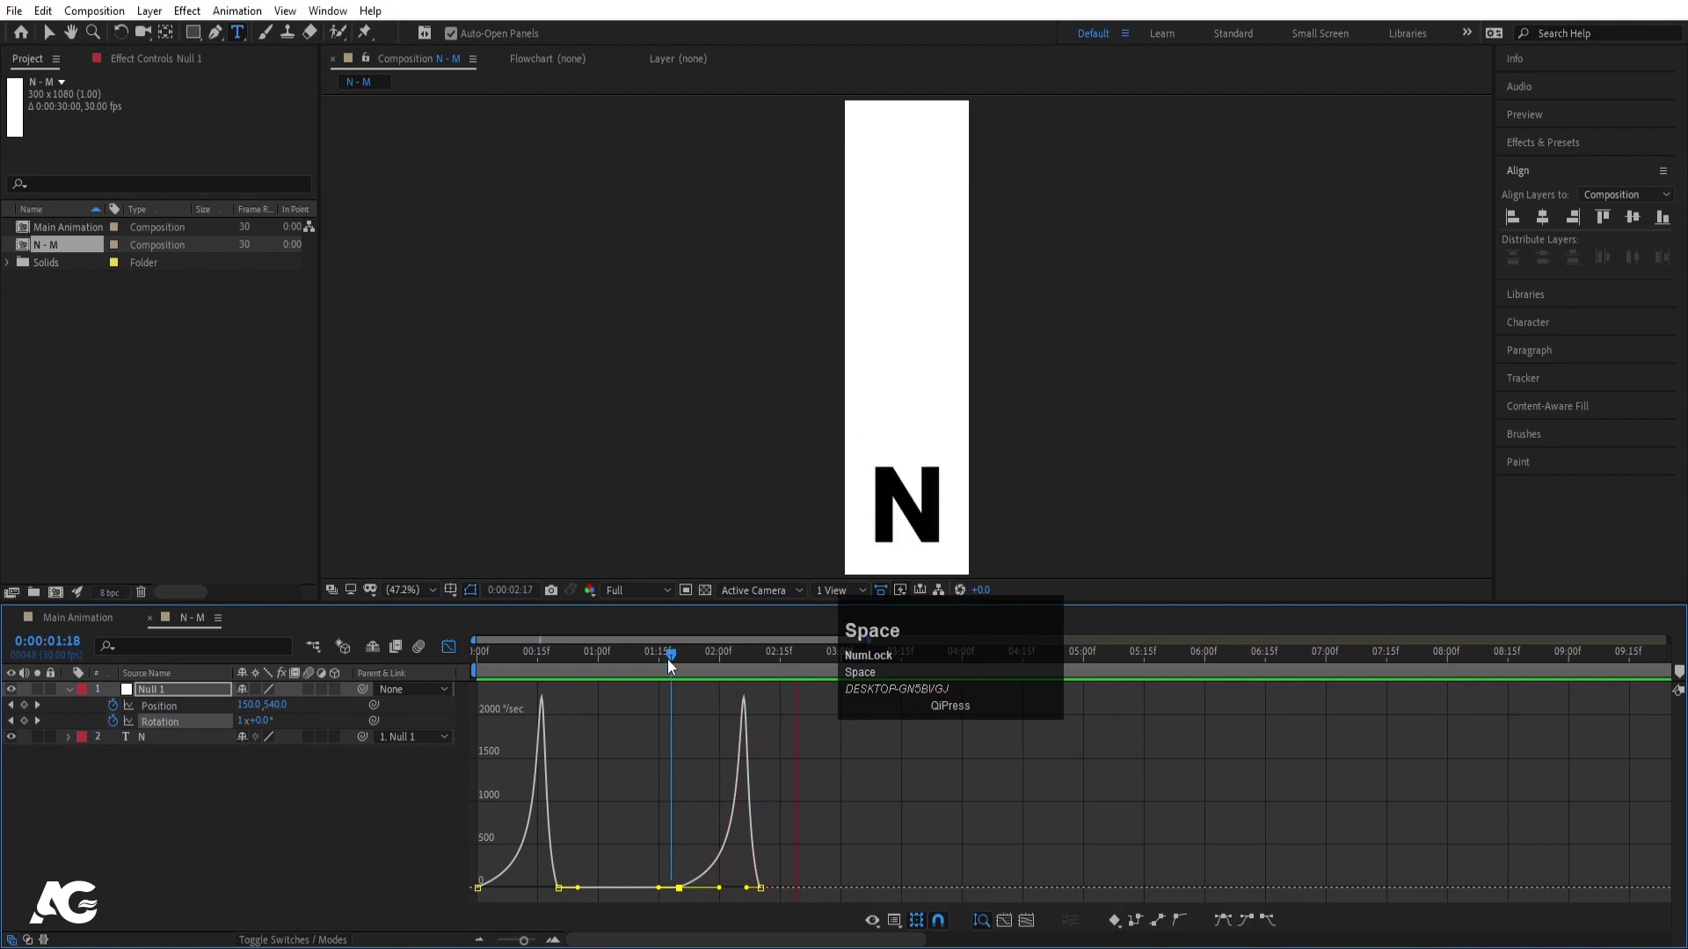
Step: Return to keyframe view, rewind and paste the spin keyframes for a second turn
click(458, 653)
key(space)
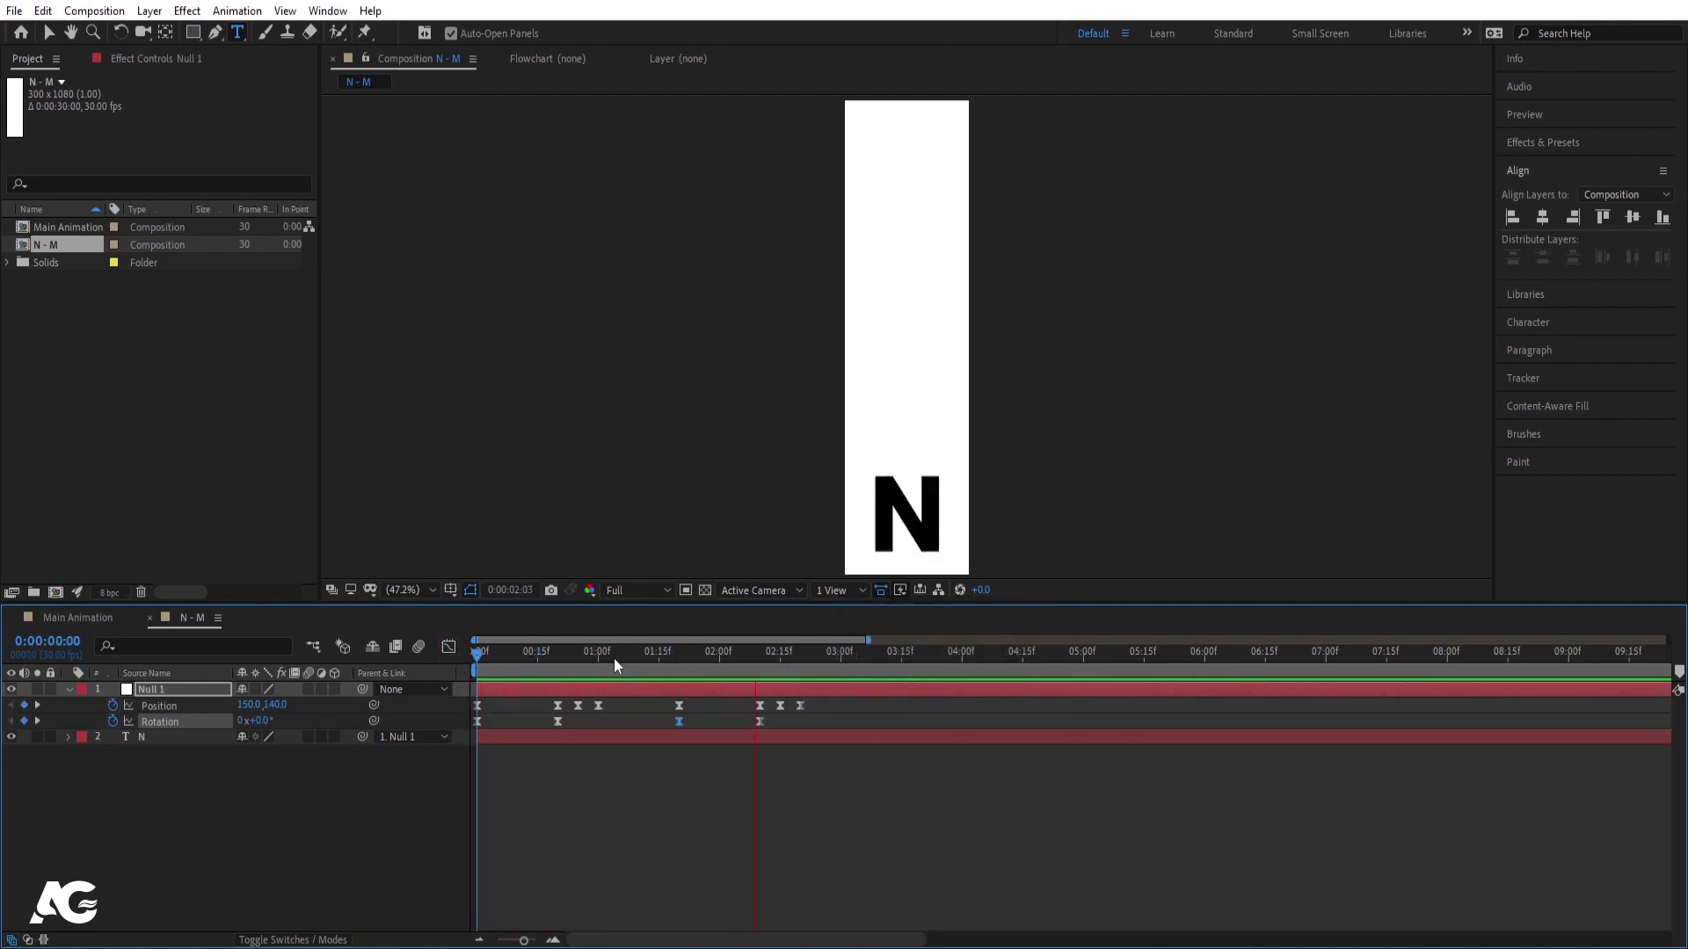
key(space)
click(555, 665)
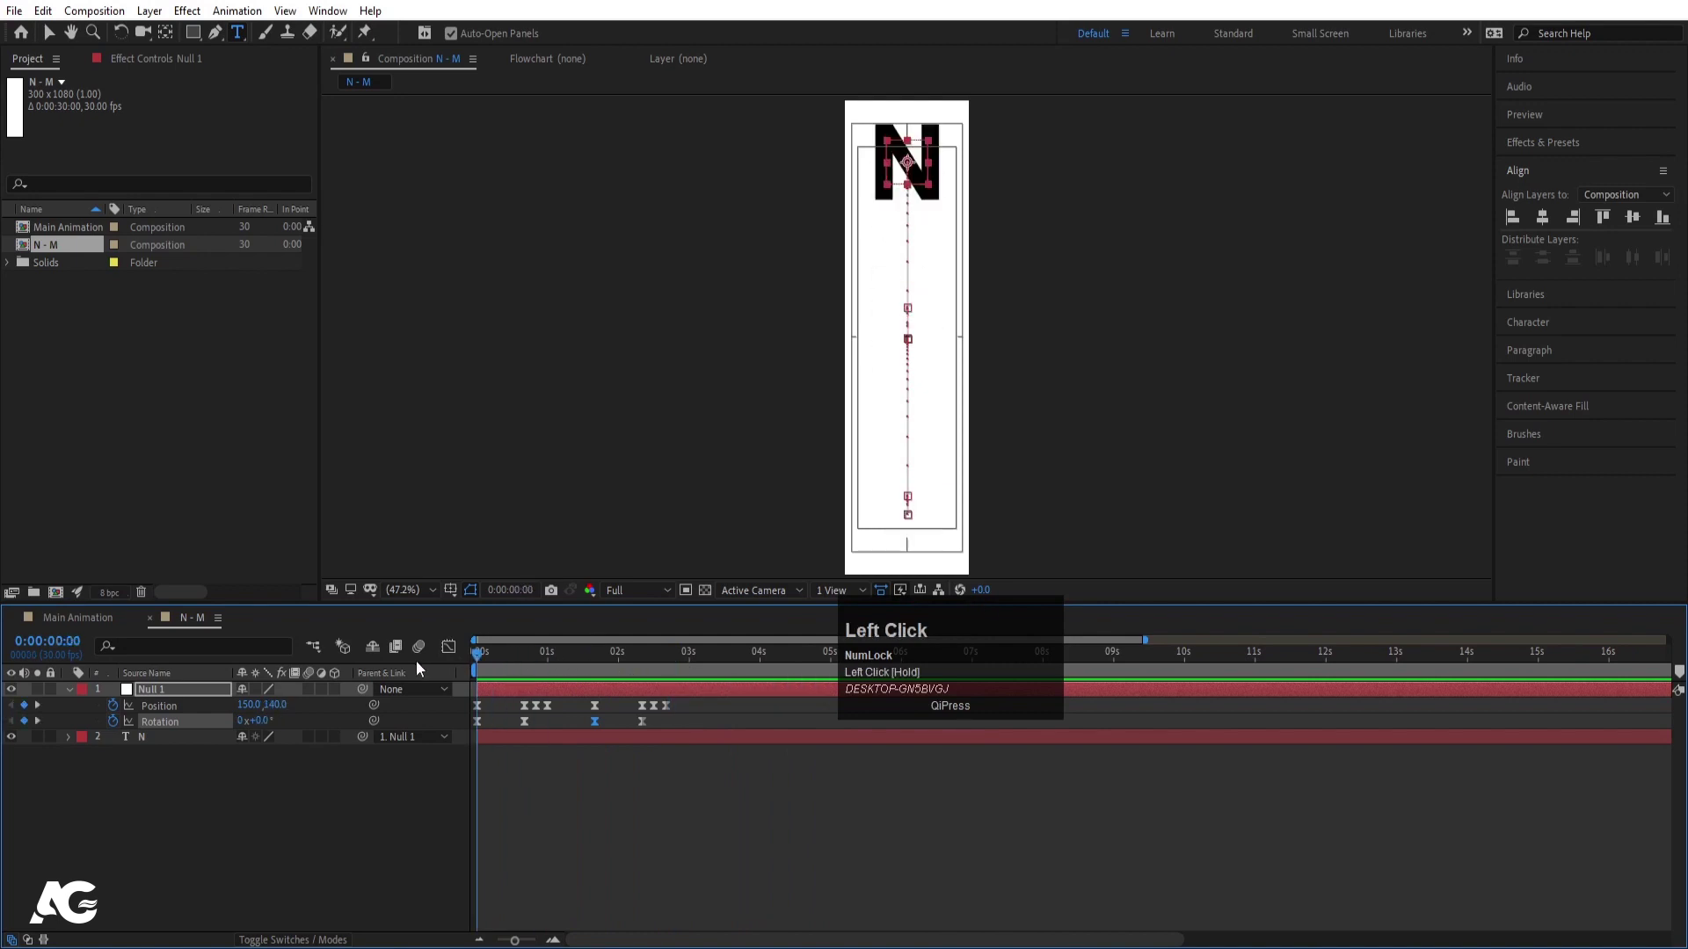
key(=)
key(=)
Step: Enable motion blur on the N layer and add a Source Text keyframe at the half-turn frame
click(195, 746)
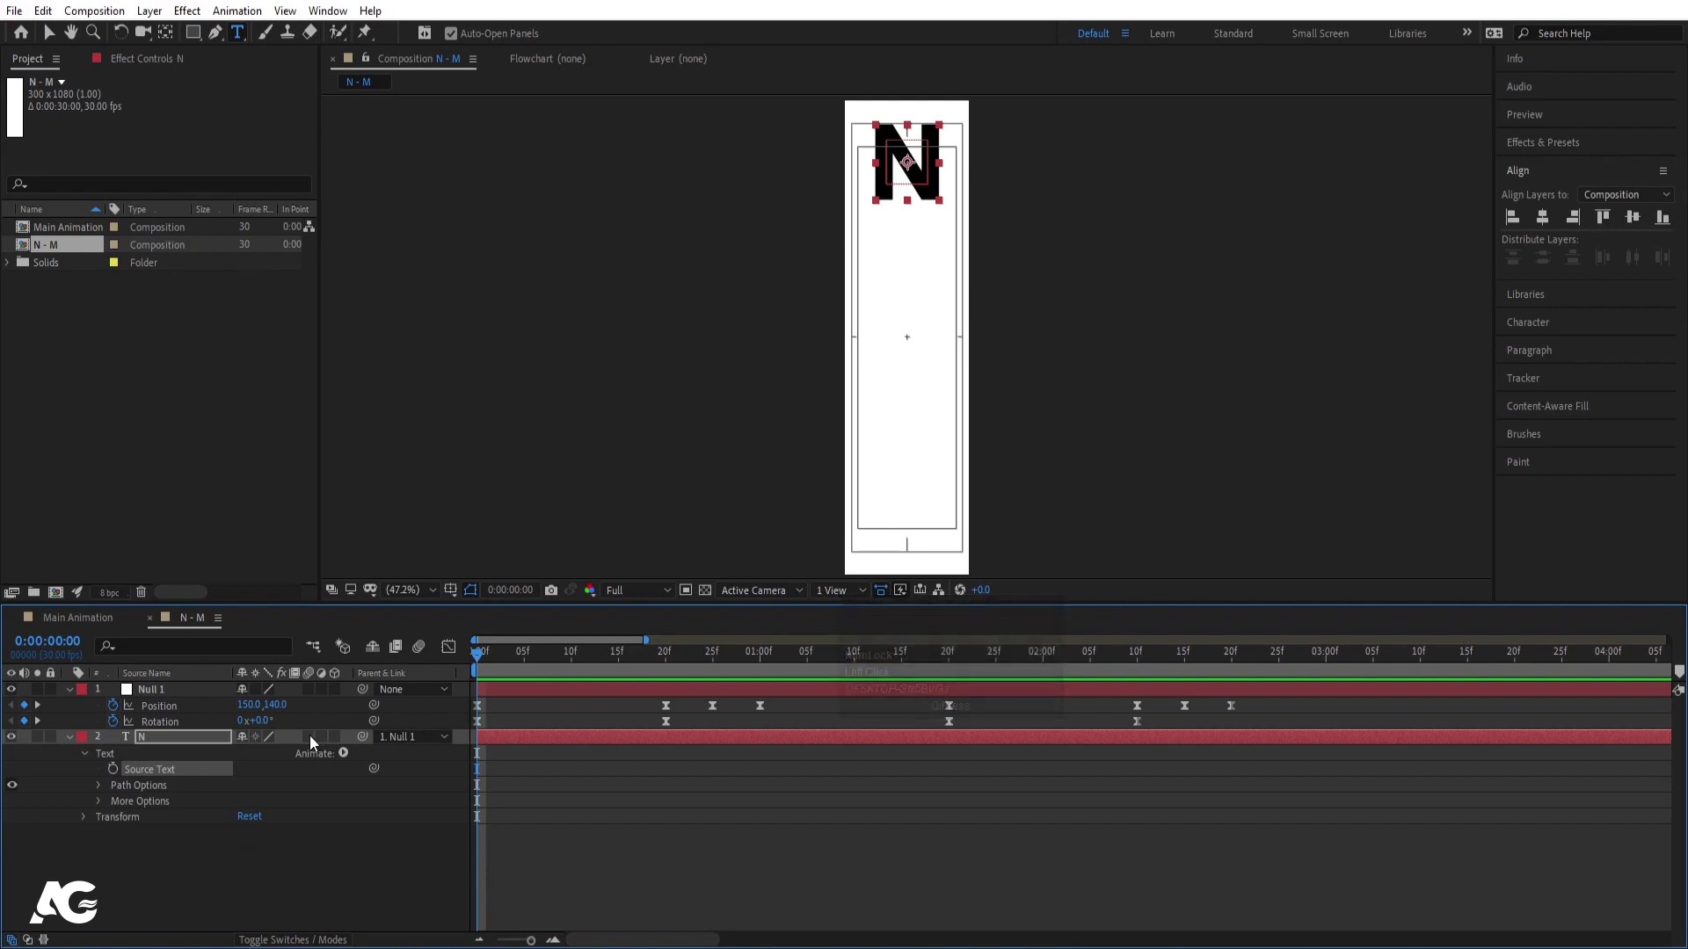
click(319, 741)
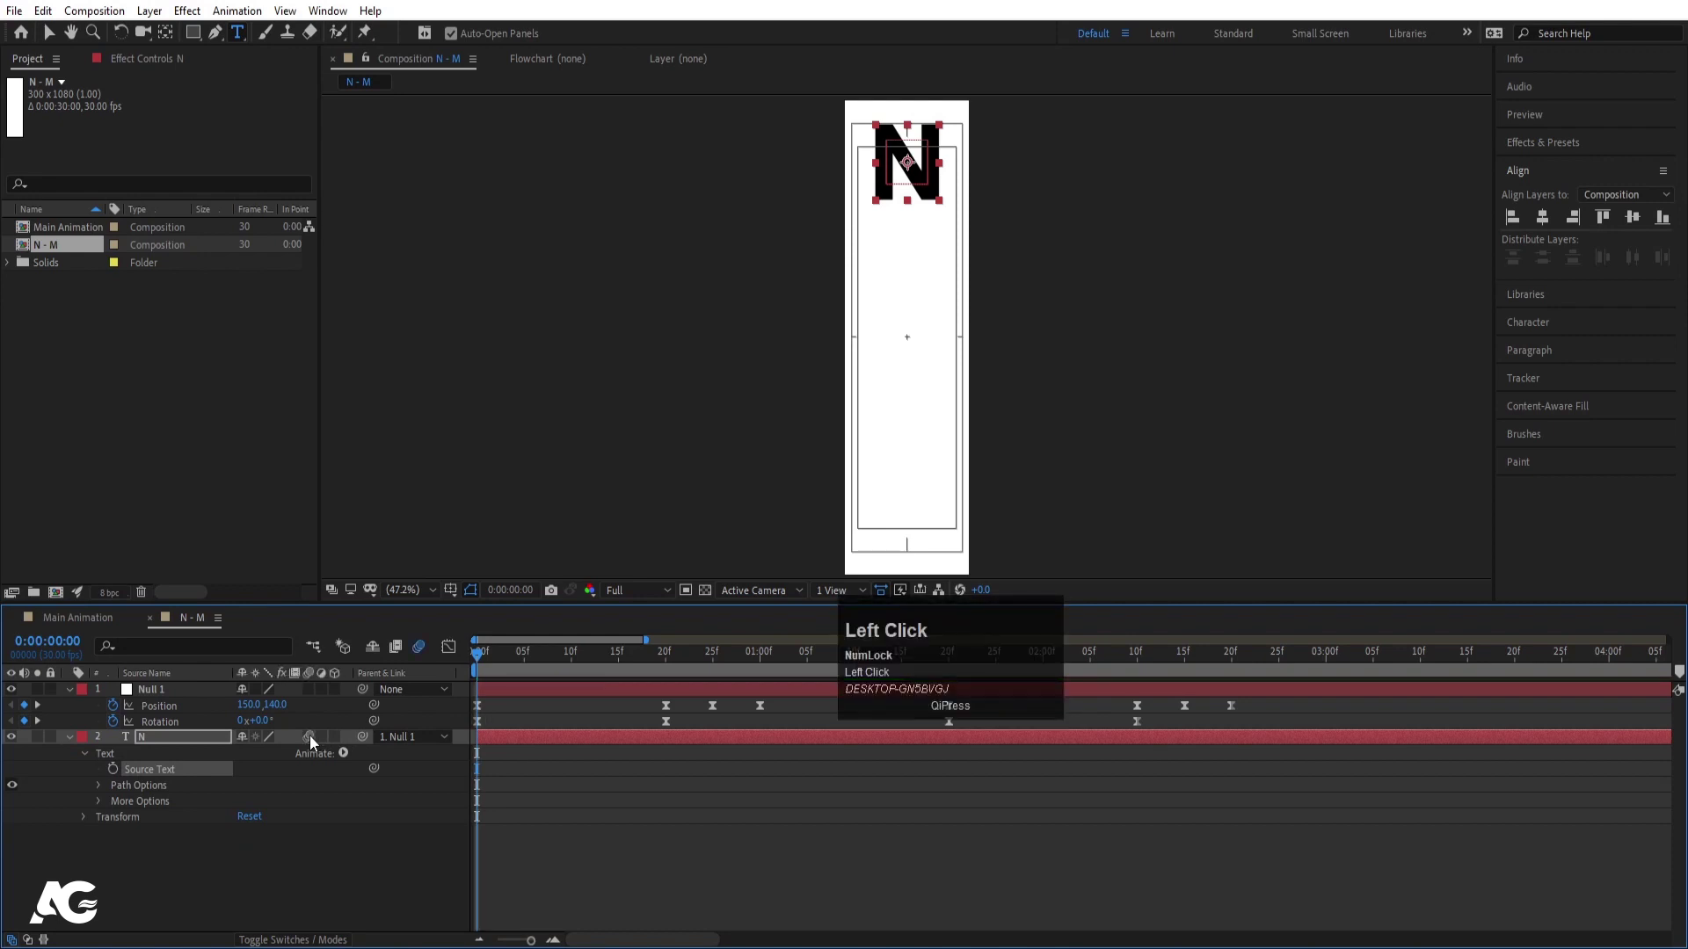
key(space)
drag(583, 658, 117, 776)
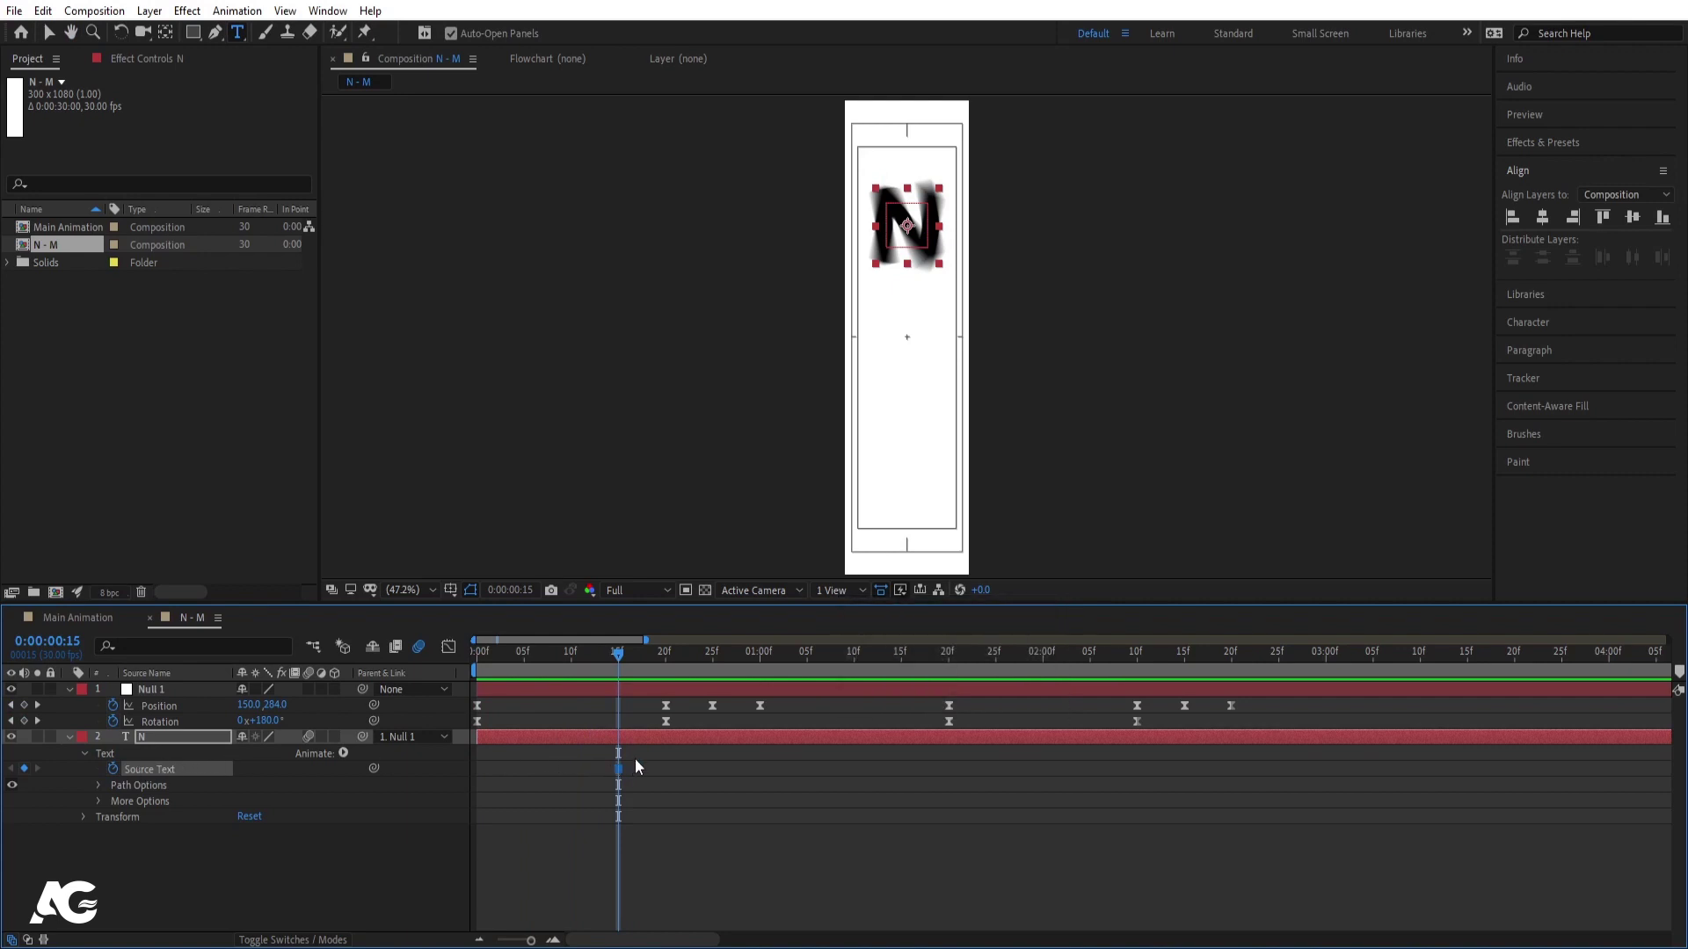
key(Page_Down)
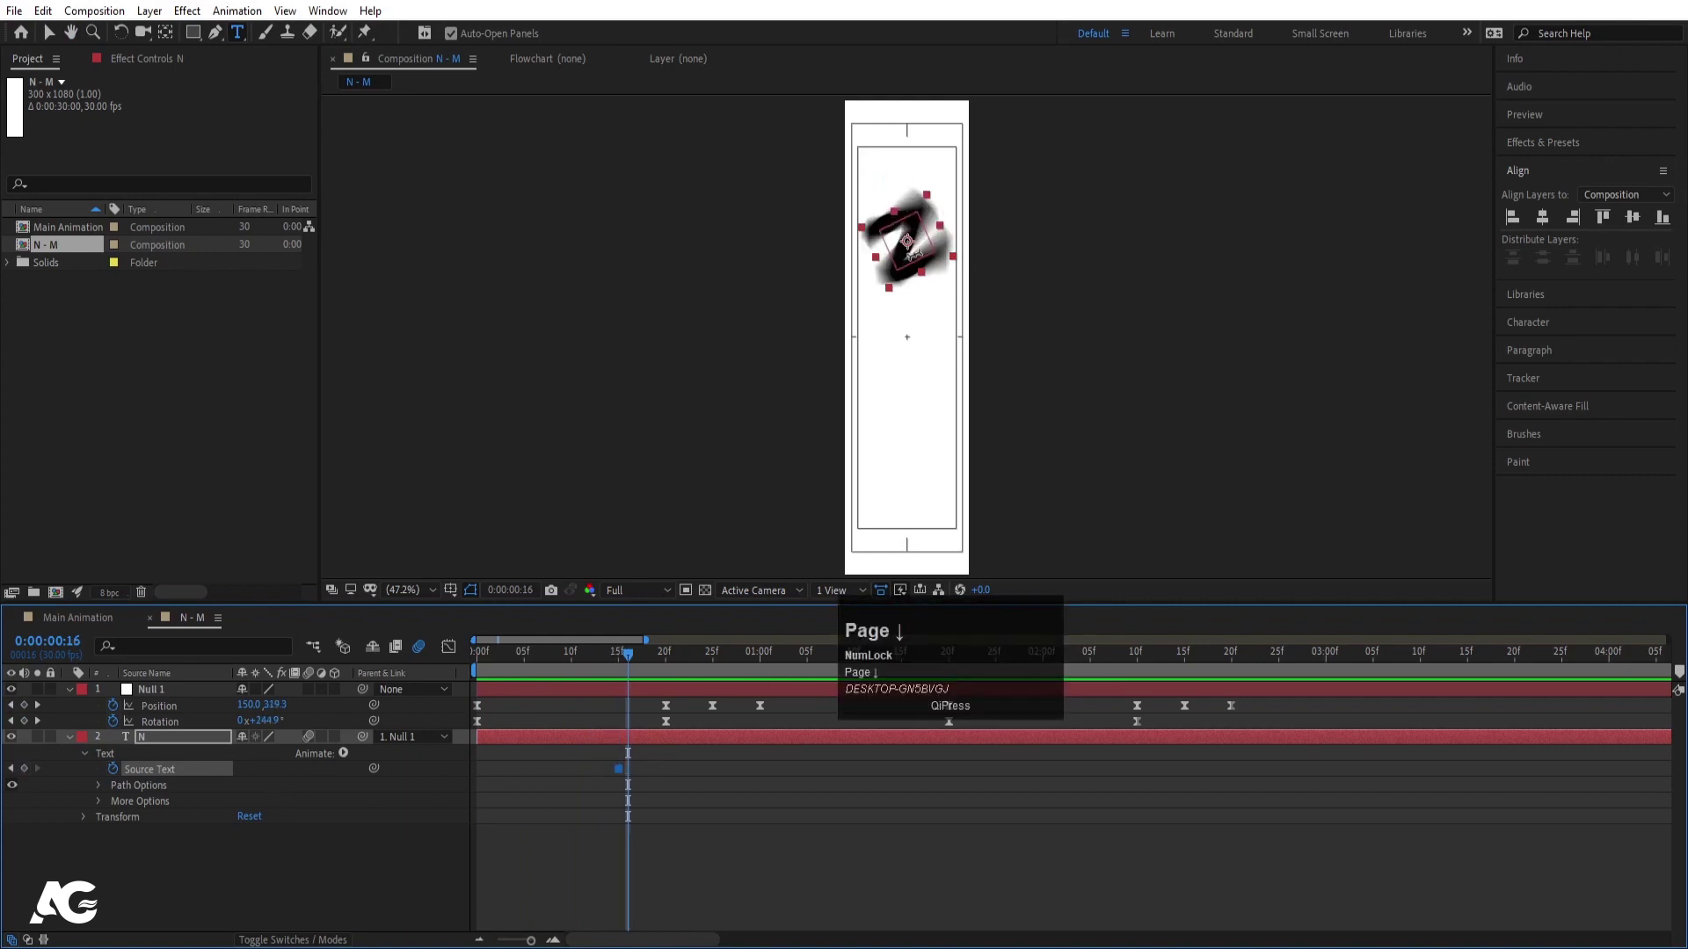
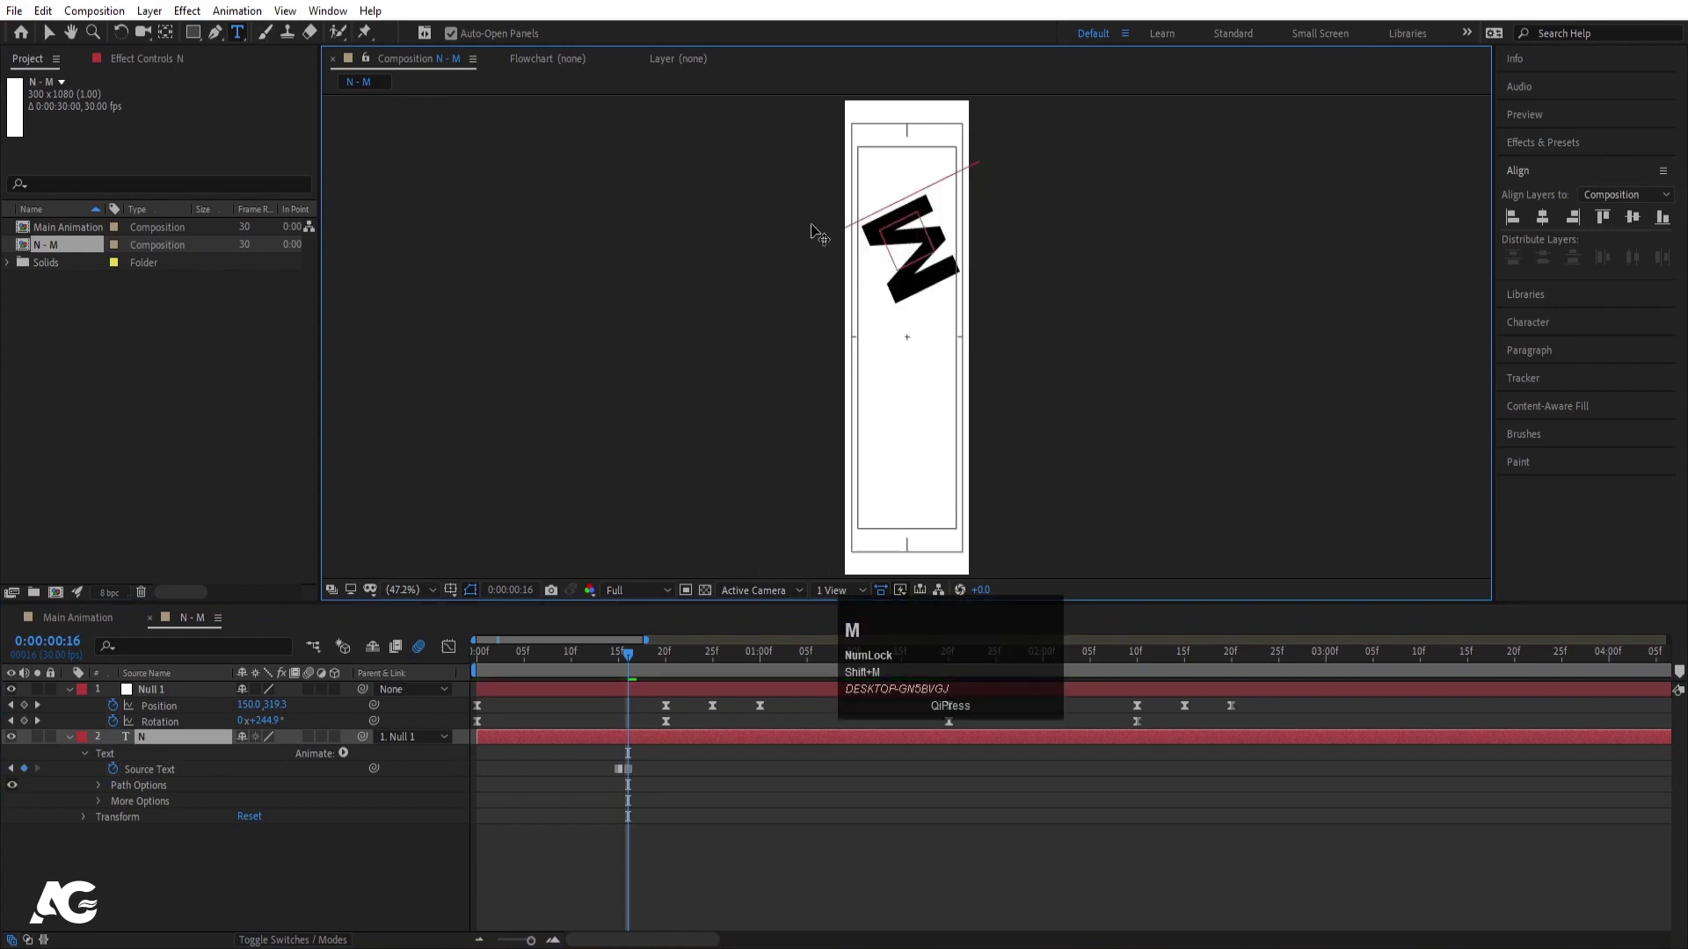
click(746, 808)
key(space)
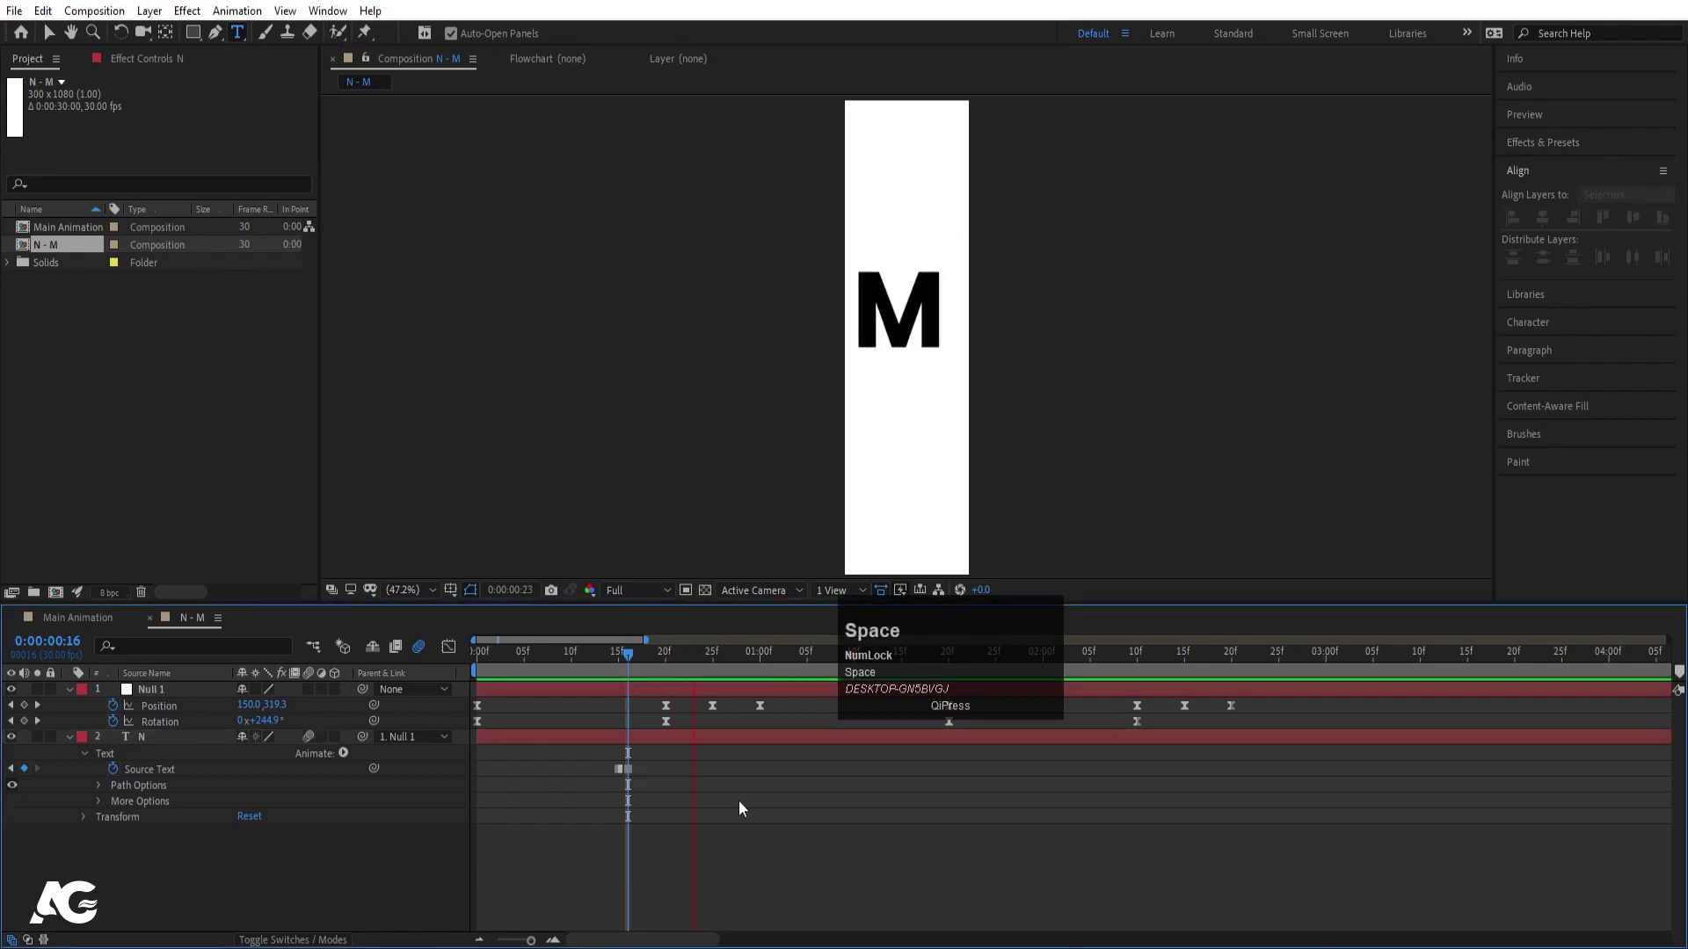
Step: Retype the letter as M at the half-turn and reveal the text layer's keyframed properties
drag(661, 673, 145, 748)
click(145, 748)
key(p)
click(119, 756)
key(u)
drag(657, 655, 272, 764)
drag(244, 768, 611, 657)
Step: Scrub and preview the spin to check the N switches to a centred M mid-move
key(space)
click(641, 655)
key(space)
click(990, 699)
key(space)
click(947, 656)
key(space)
Step: Step through the spin and copy the letter's Position keyframe to the later switch point
drag(1097, 664, 34, 757)
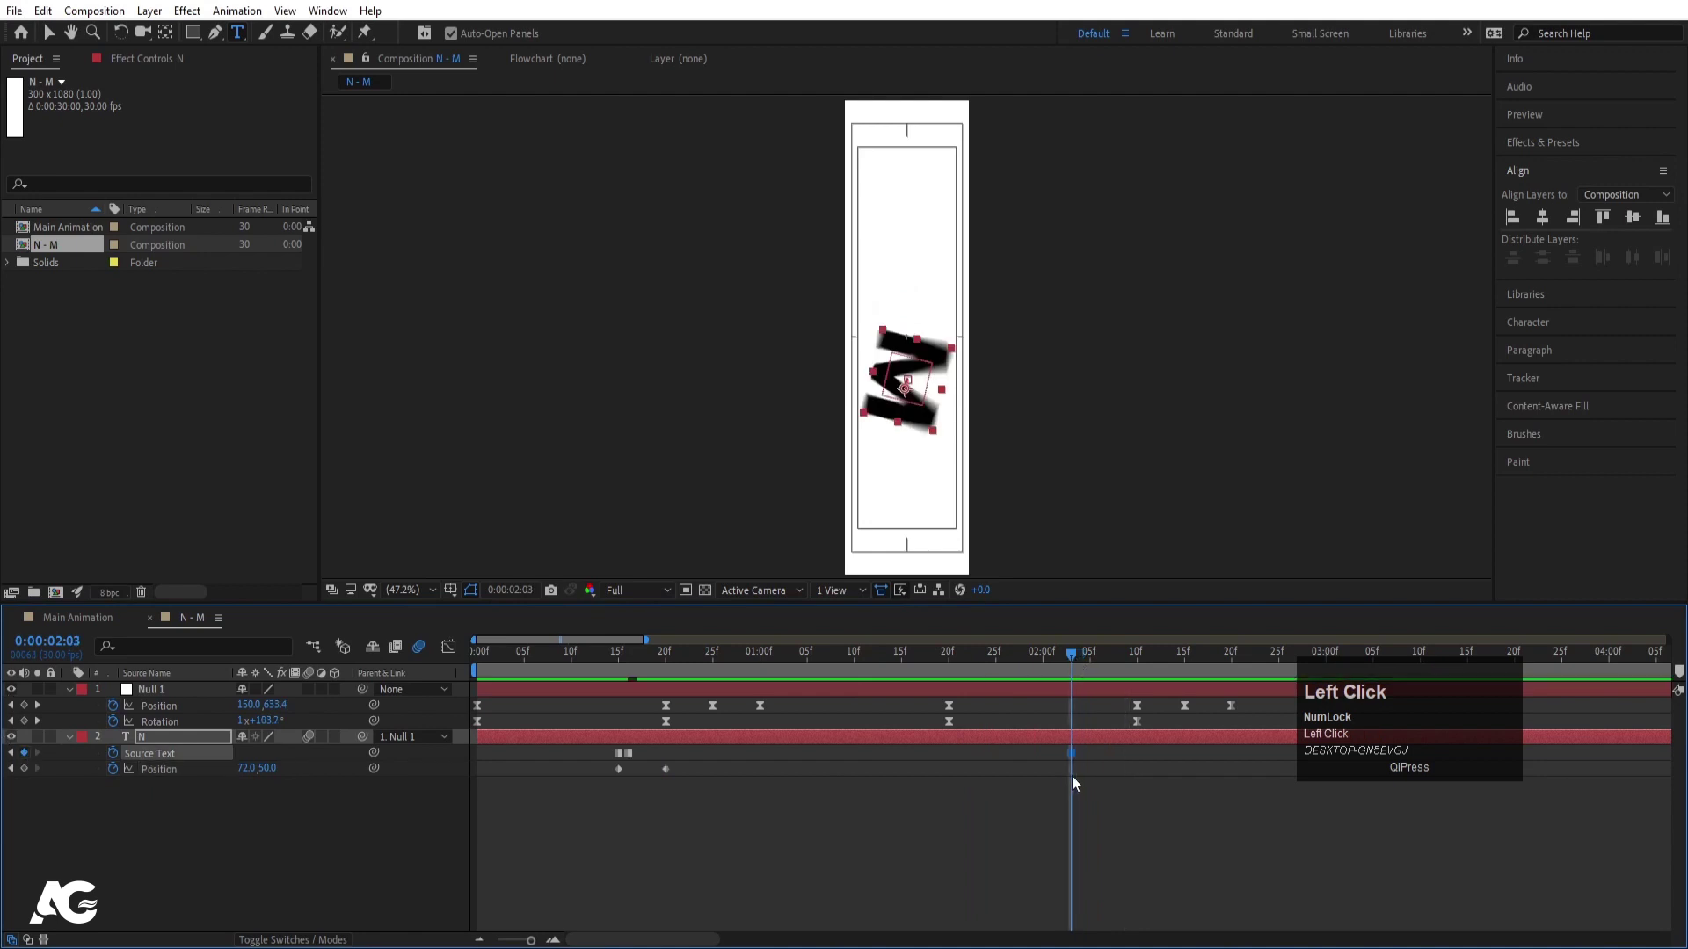
key(Page_Down)
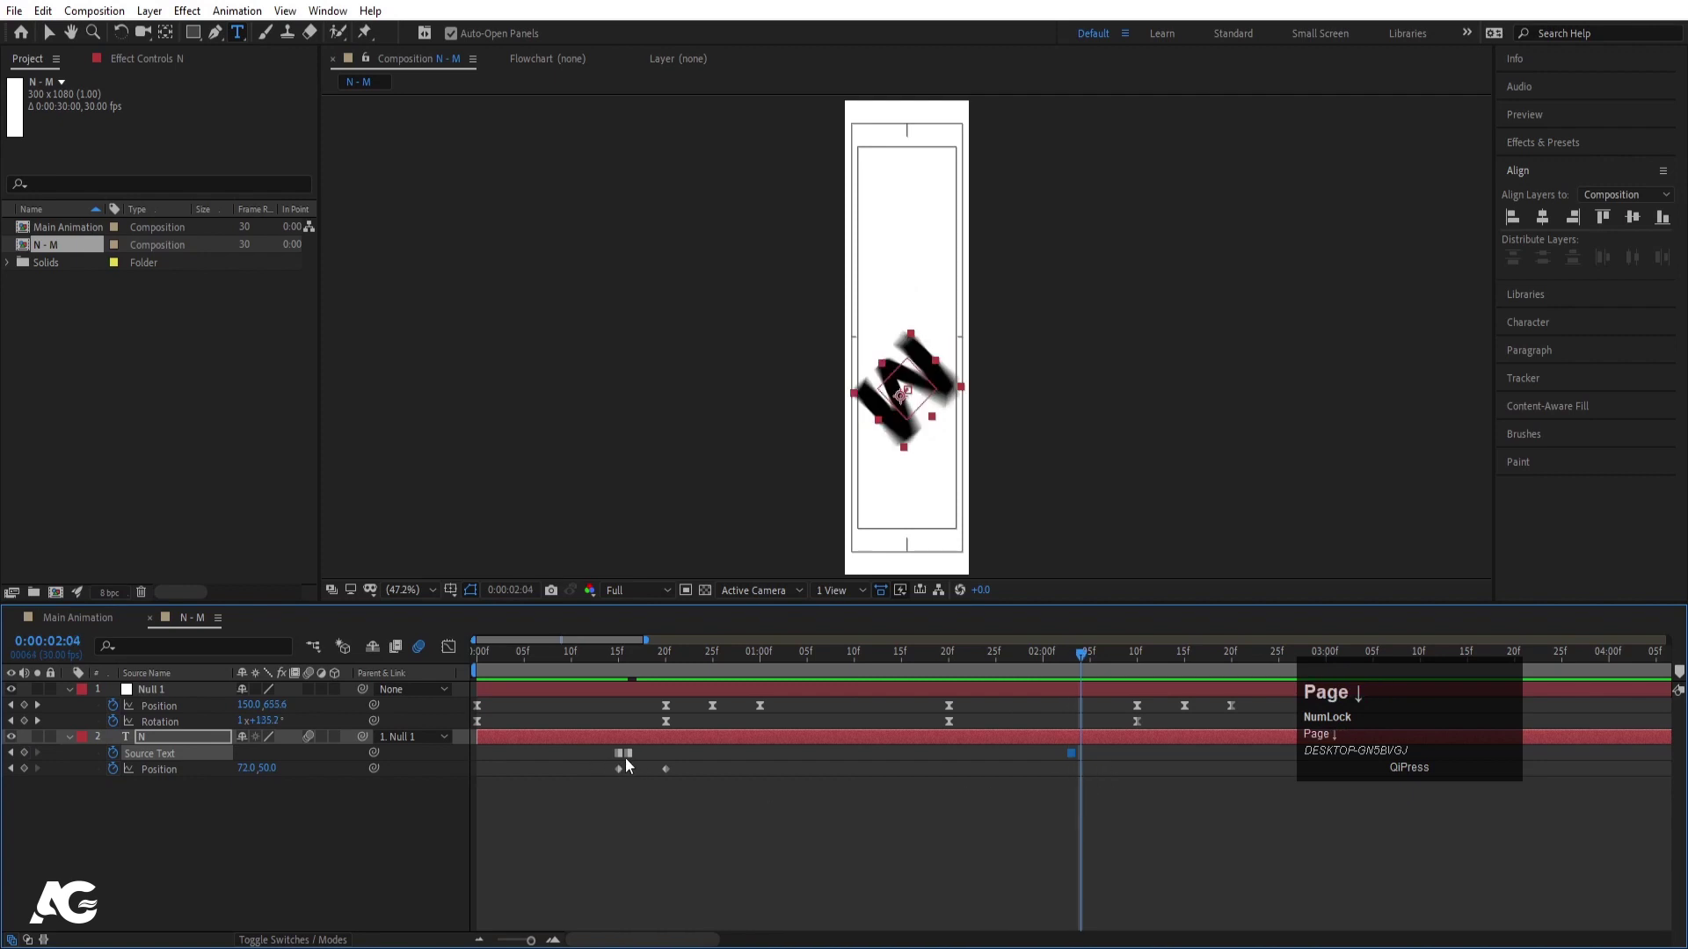
click(624, 756)
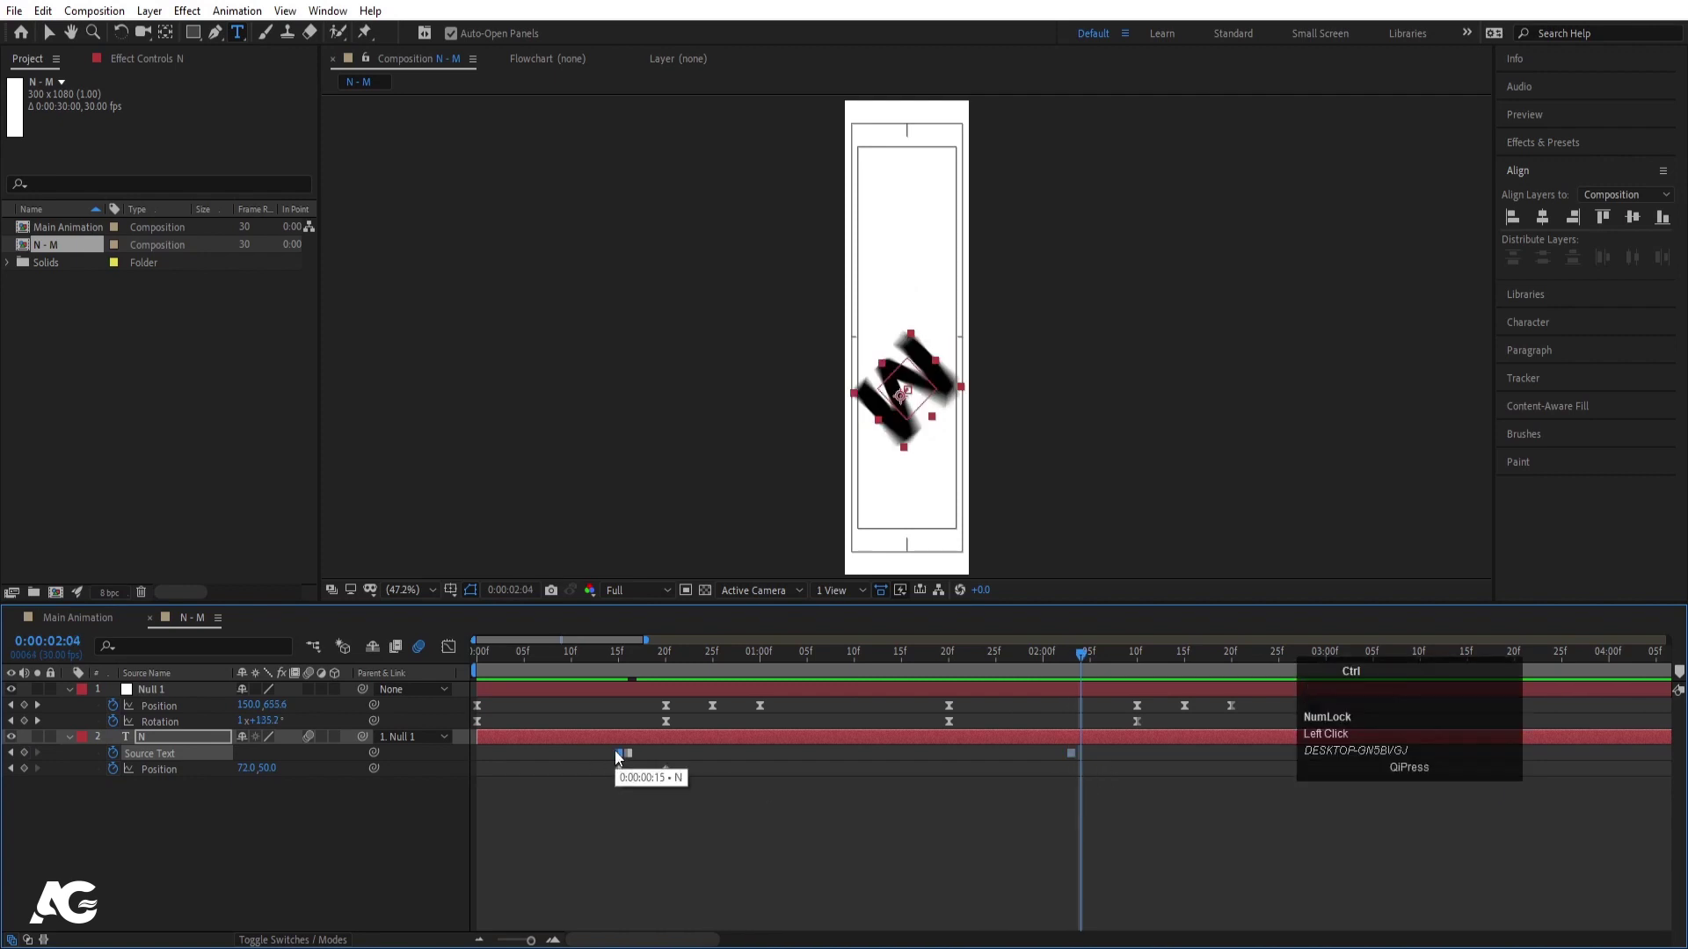
key(ctrl+c)
key(ctrl+v)
key(space)
click(1070, 659)
key(space)
drag(1098, 660, 1065, 716)
key(space)
Step: Set the text layer Position keyframe from 72,50 to 50,50 and copy it across the spin
key(j)
key(j)
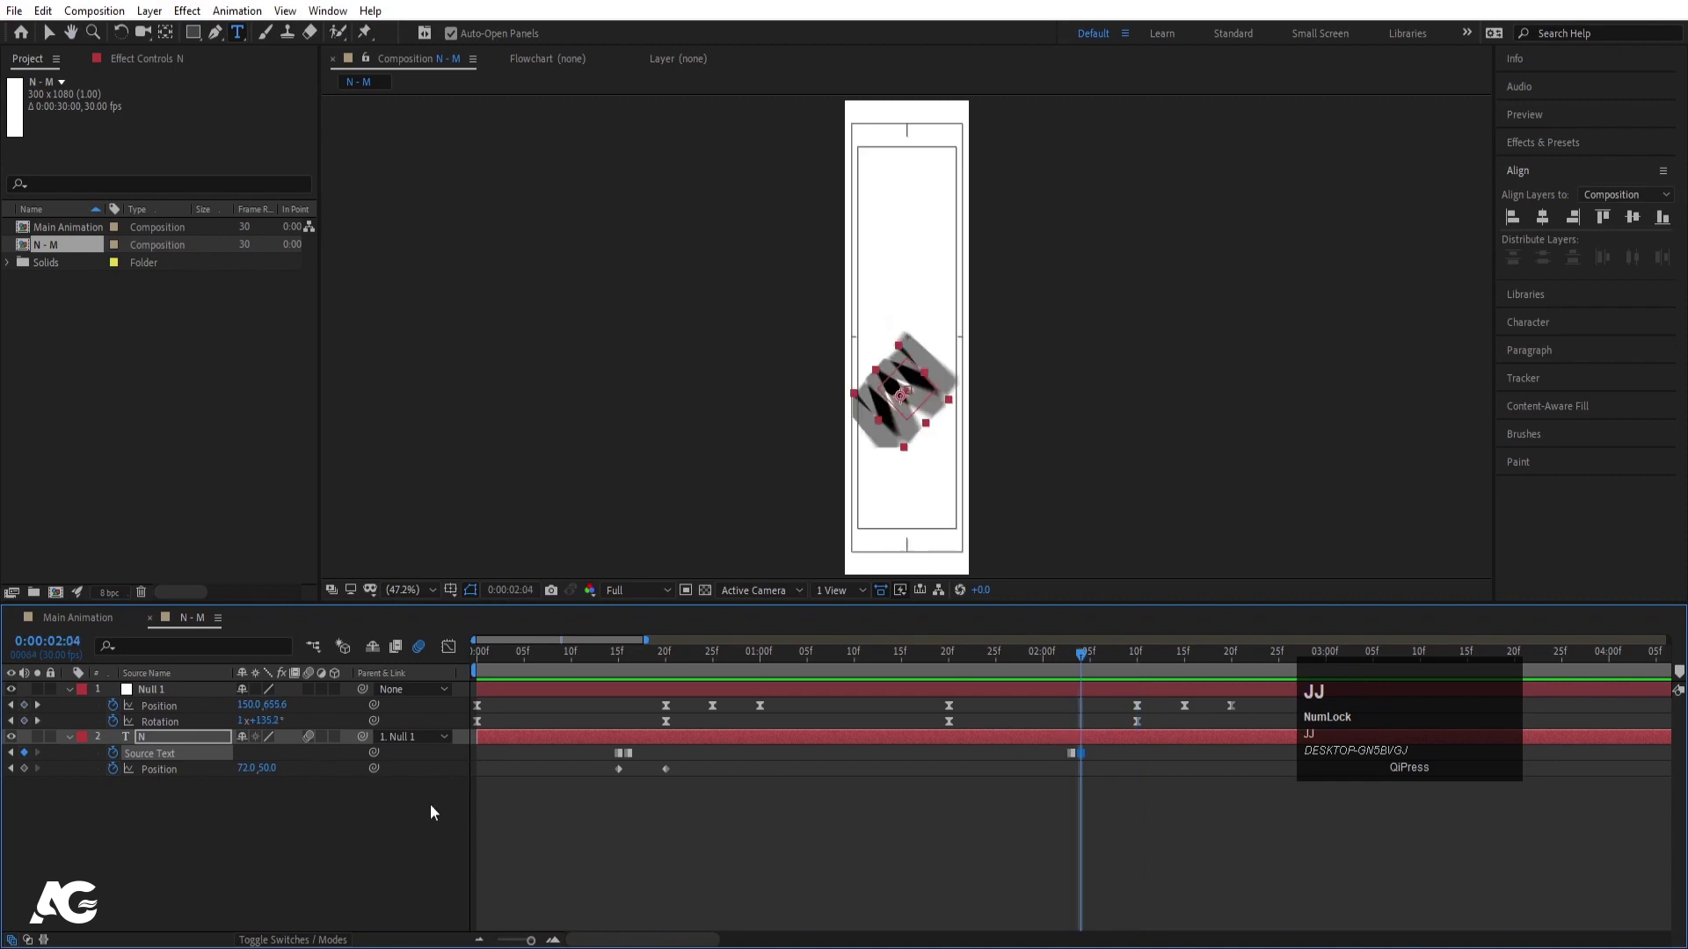
key(j)
drag(696, 772, 1102, 796)
key(ctrl+c)
key(ctrl+v)
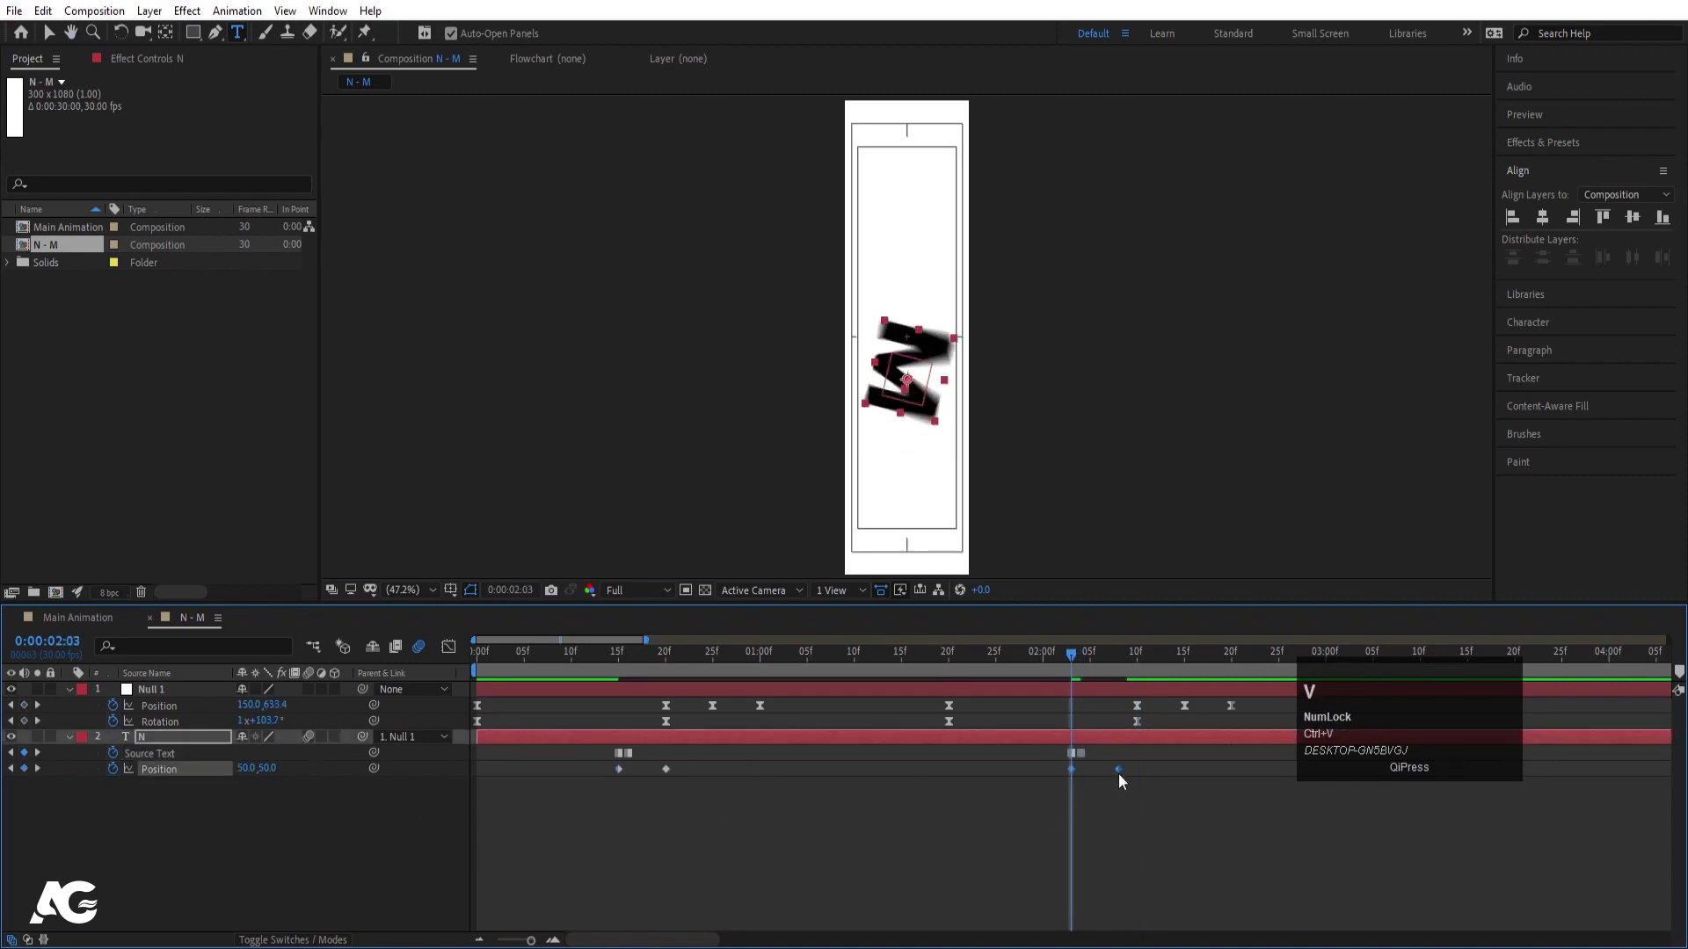
right_click(1124, 778)
click(1140, 772)
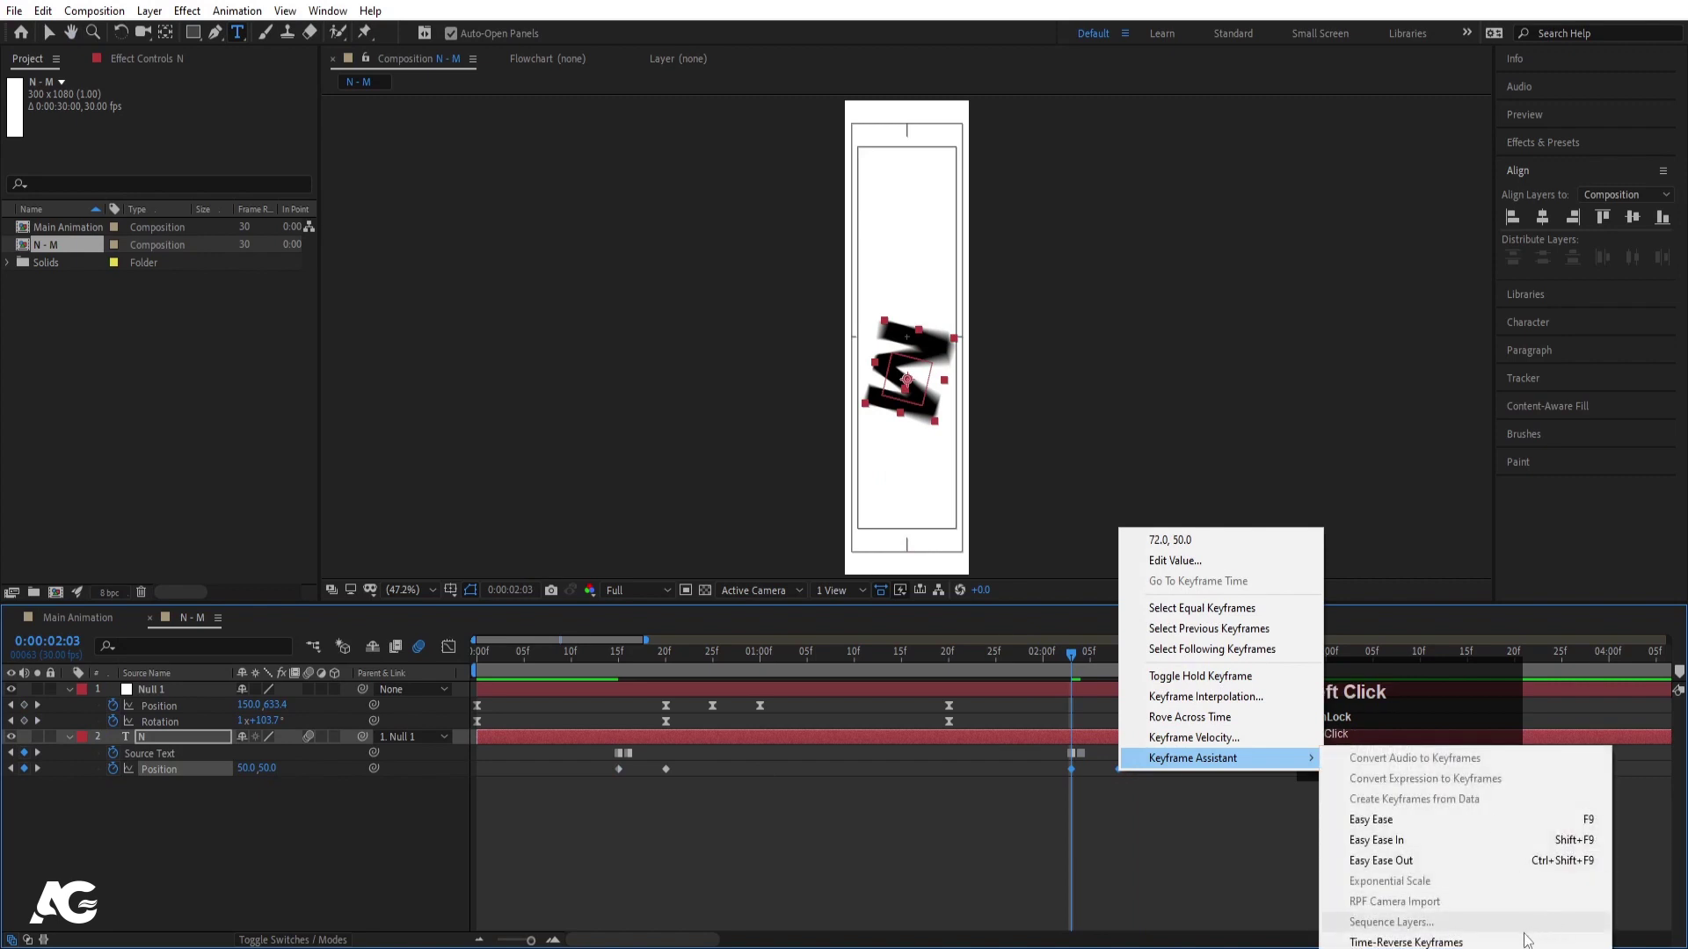
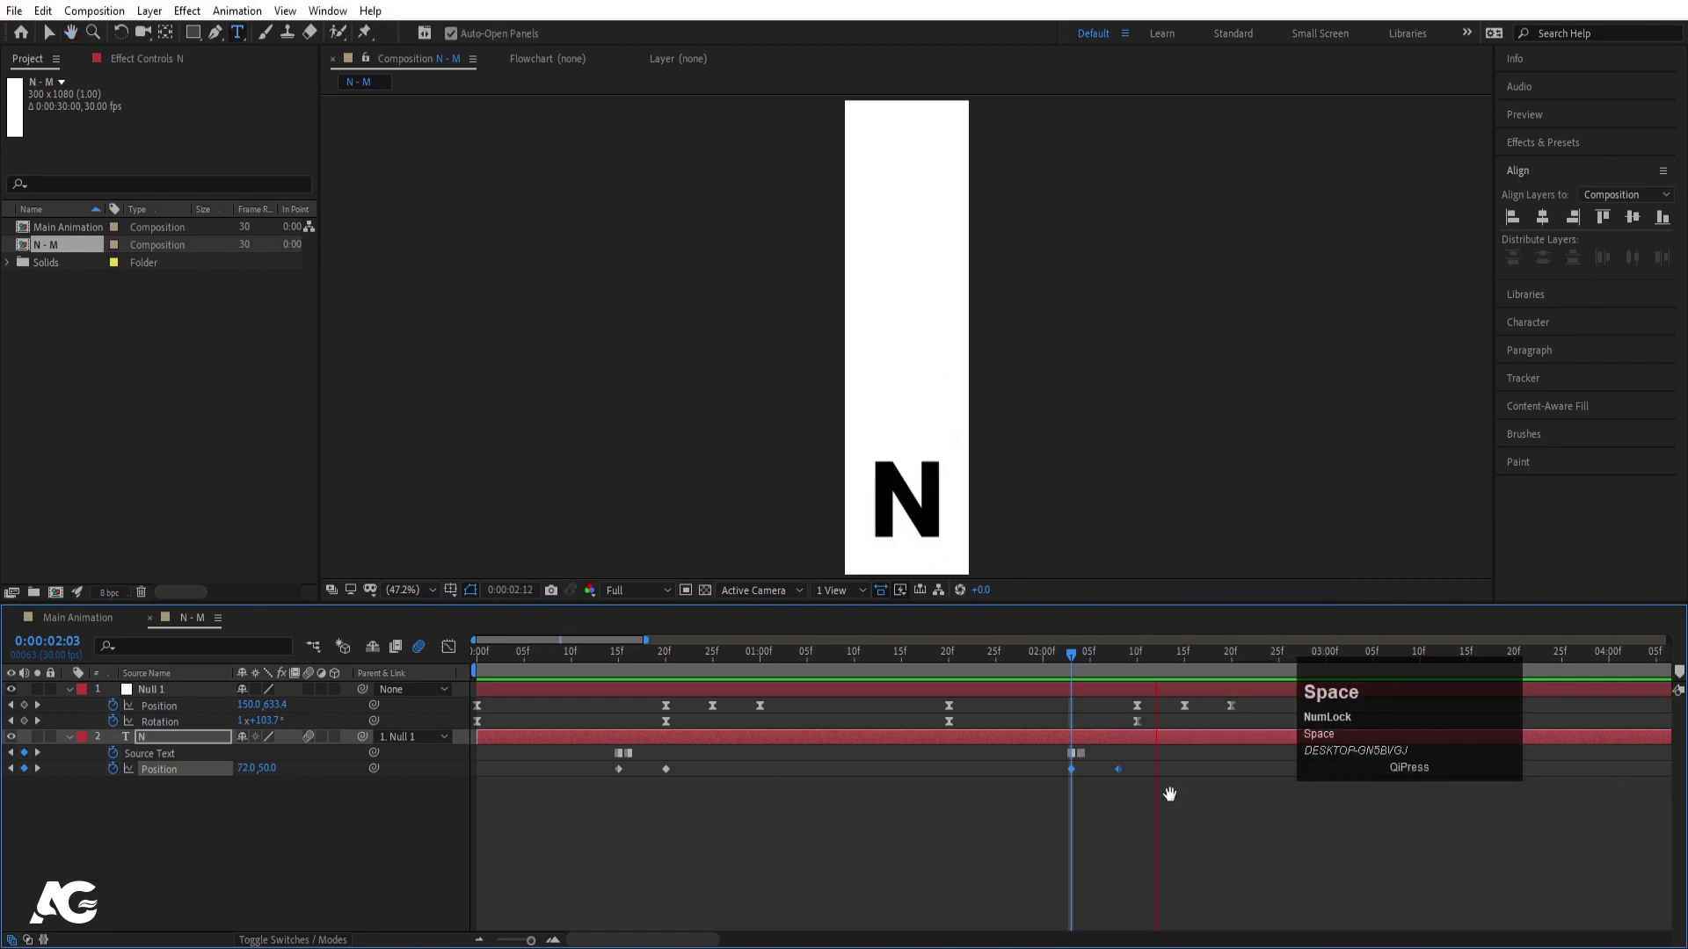
Step: RAM-preview the N dropping, spinning to M and landing back as N
click(1152, 669)
key(space)
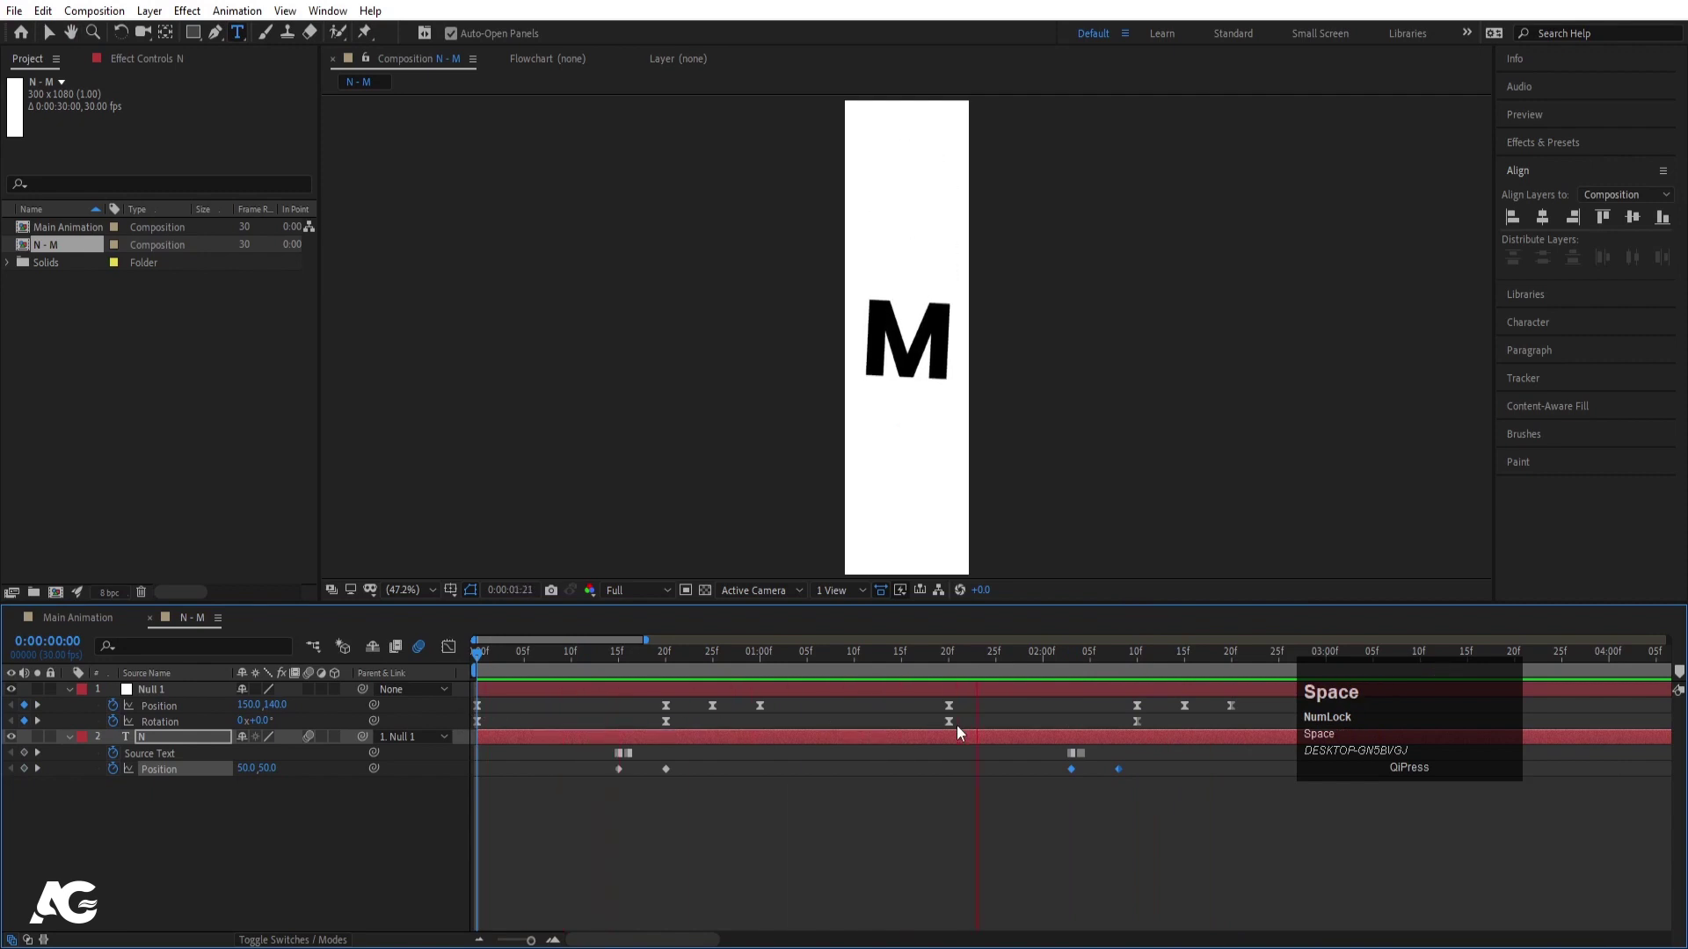
key(space)
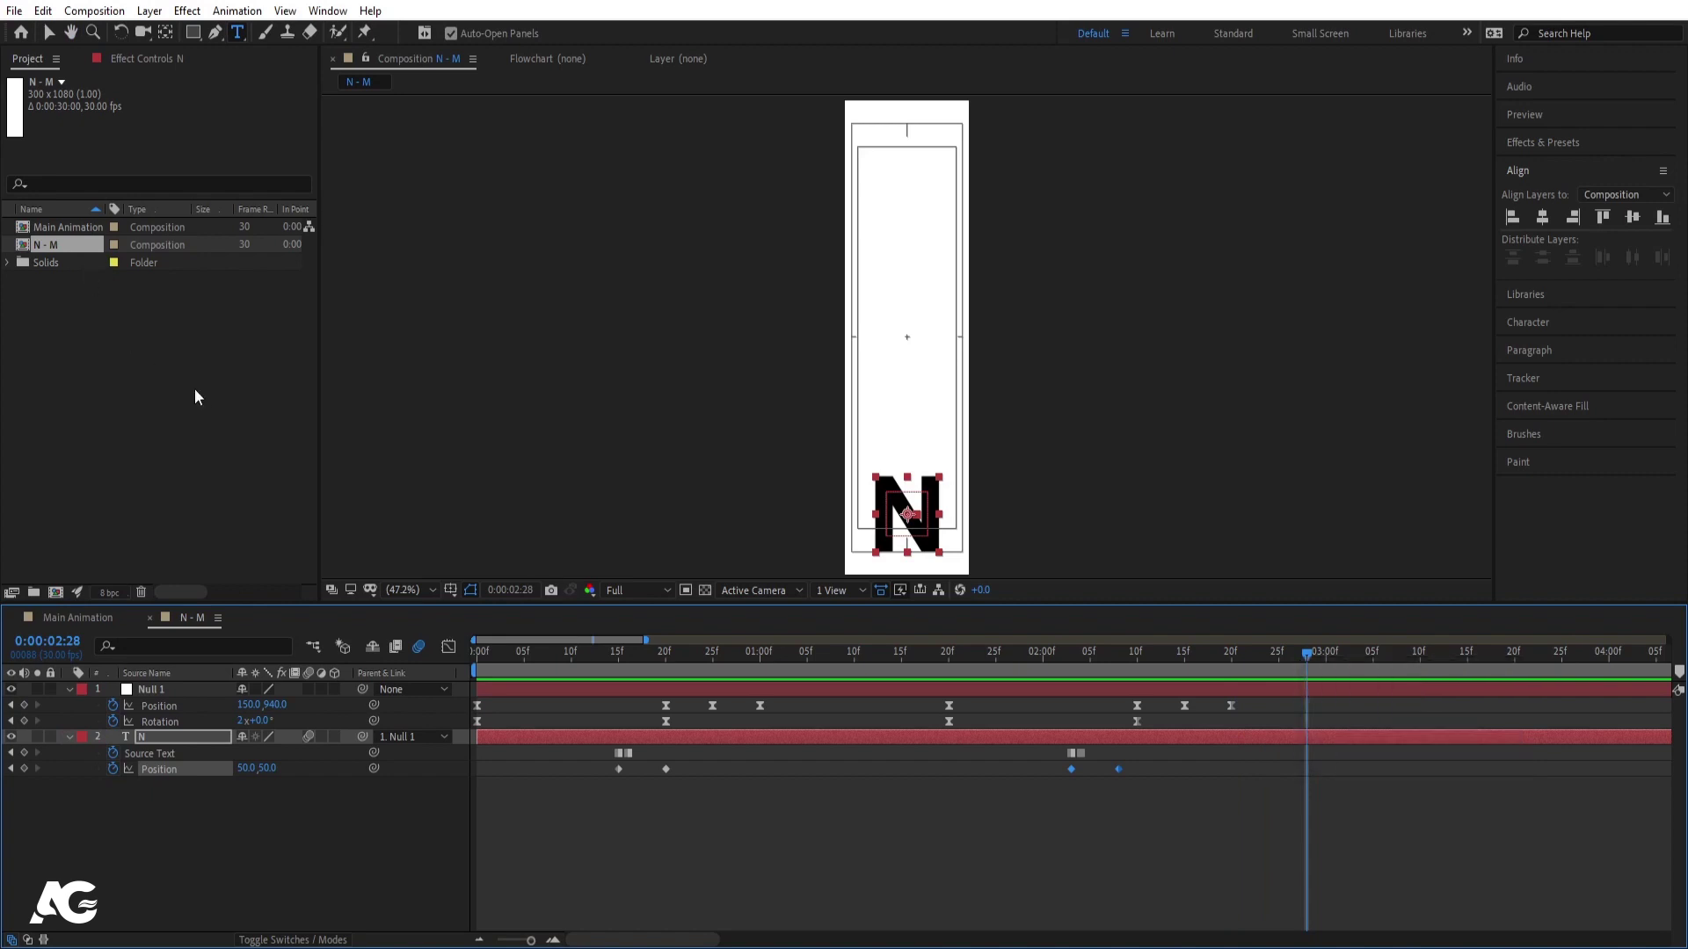
Step: Duplicate the N - M composition in the Project panel and open the copy
click(55, 253)
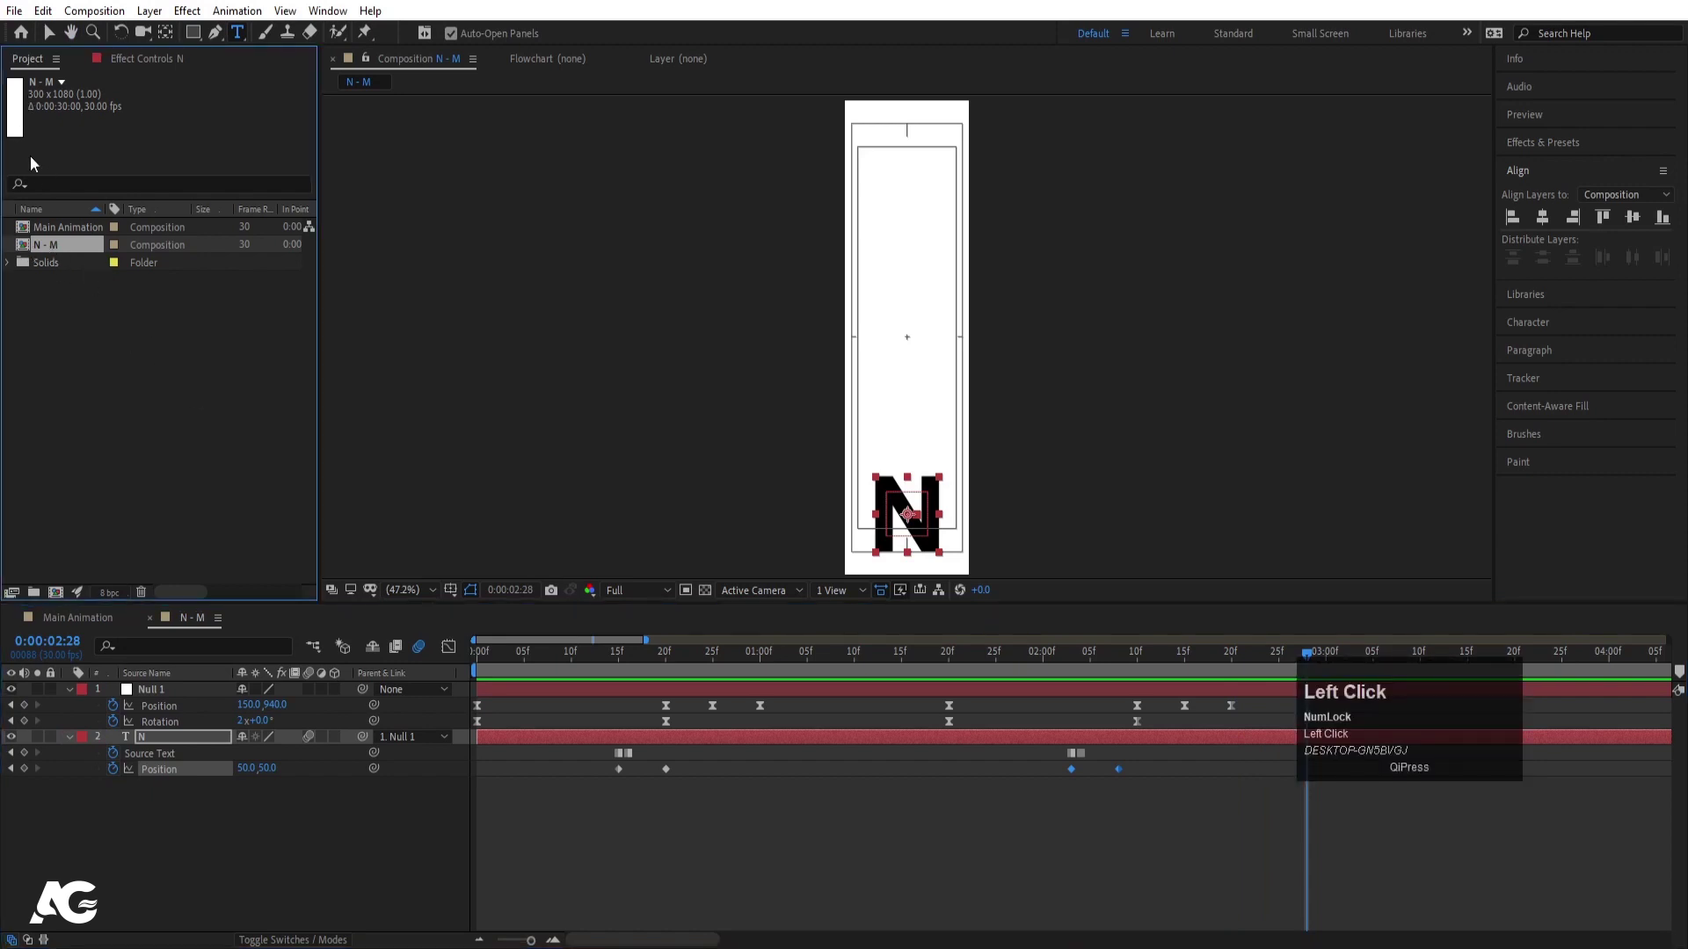
key(ctrl+d)
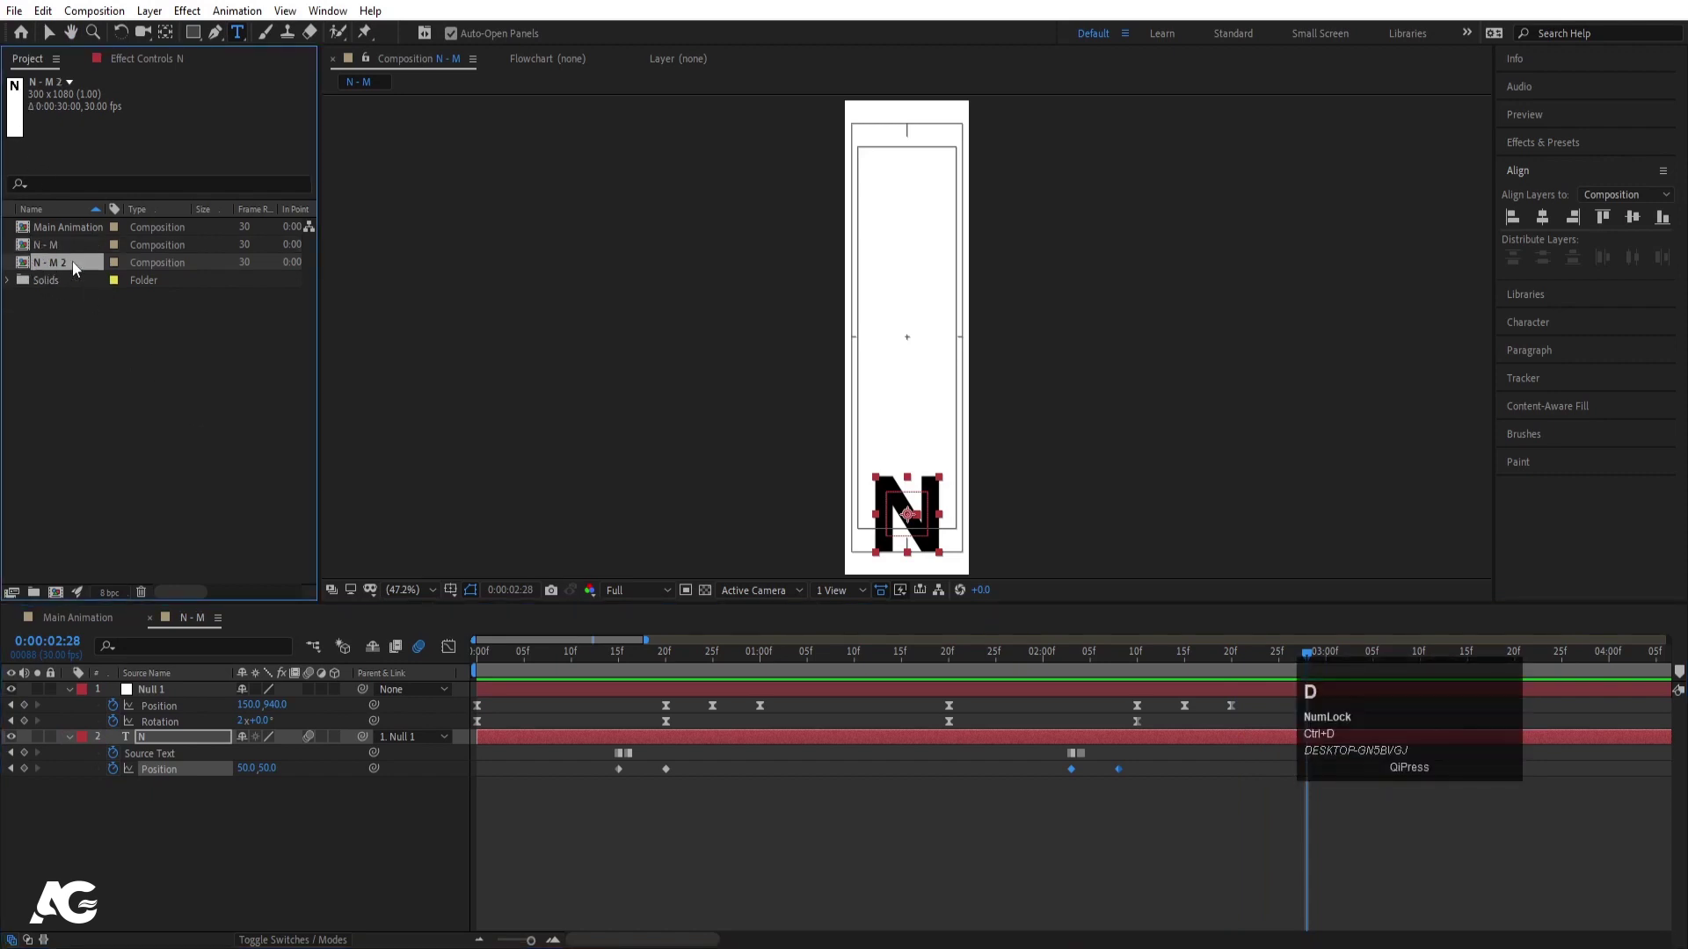
key(Return)
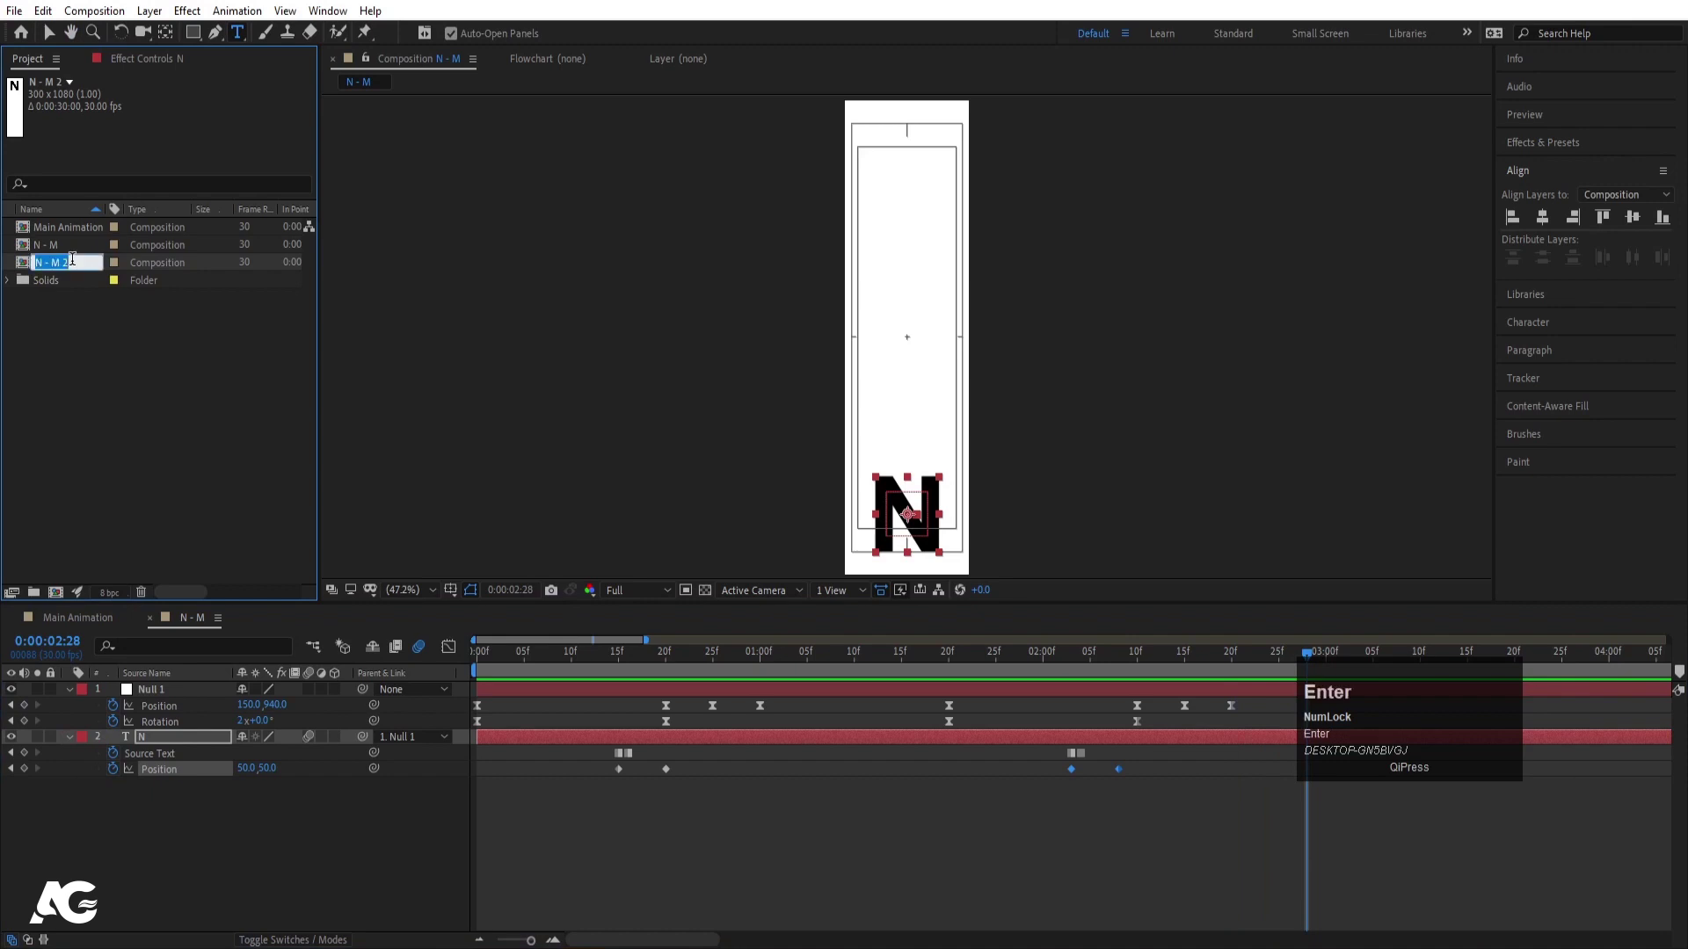
click(99, 306)
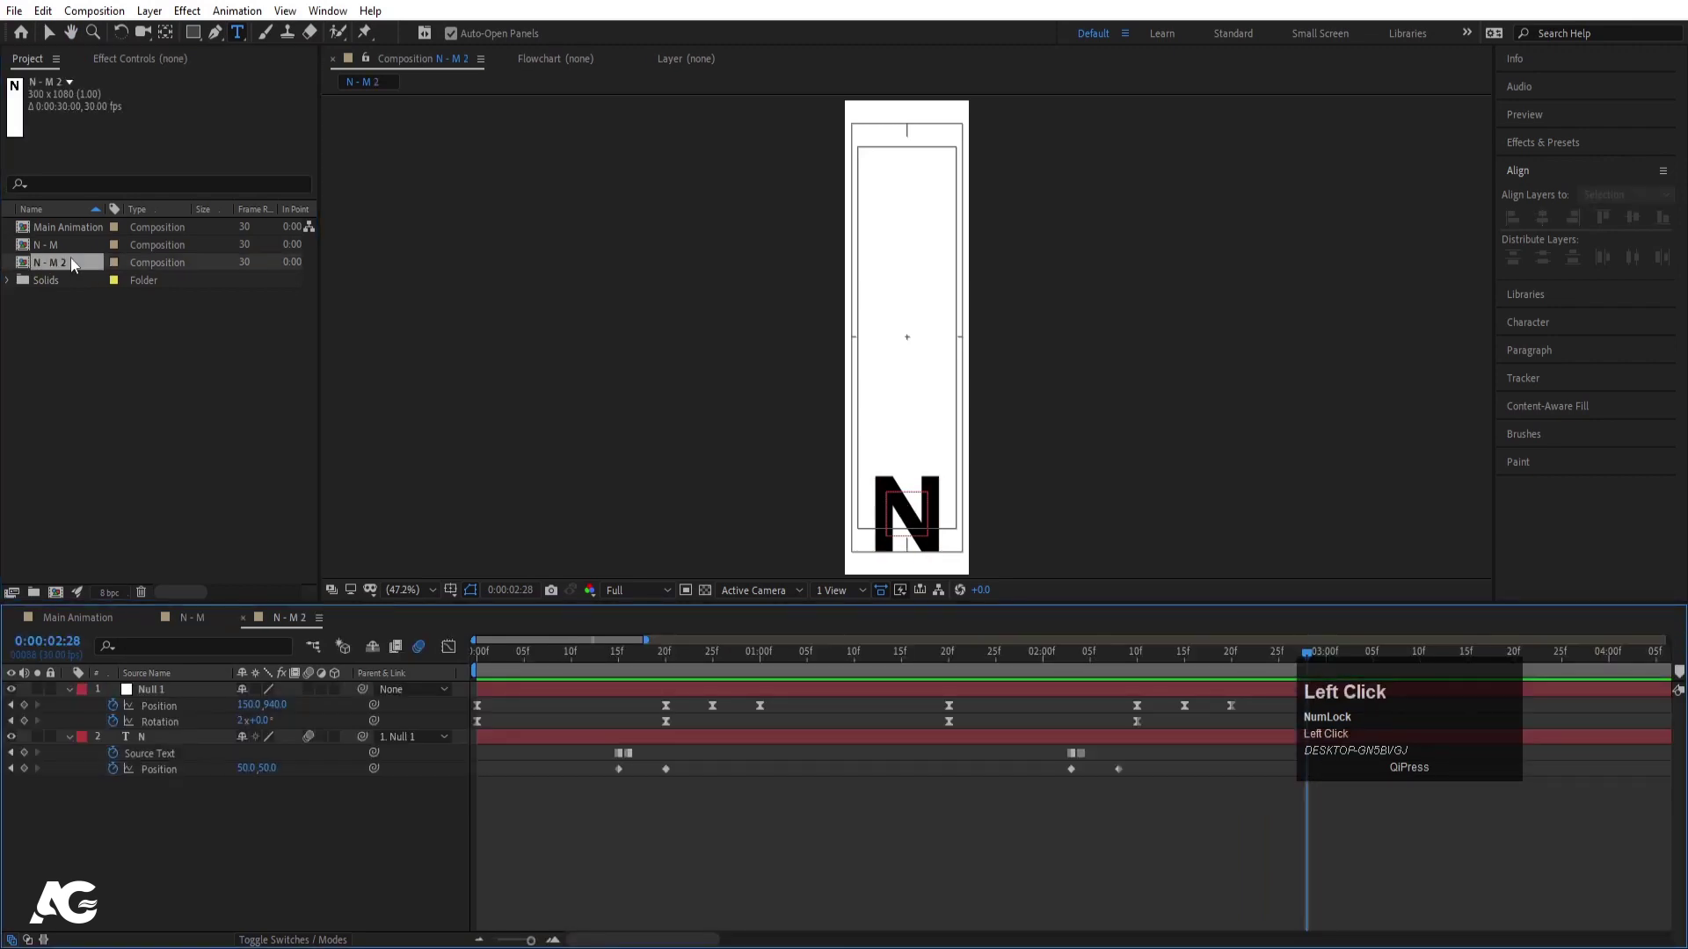
Step: Rename the copy to 'I - O' in Composition Settings and confirm
key(ctrl+k)
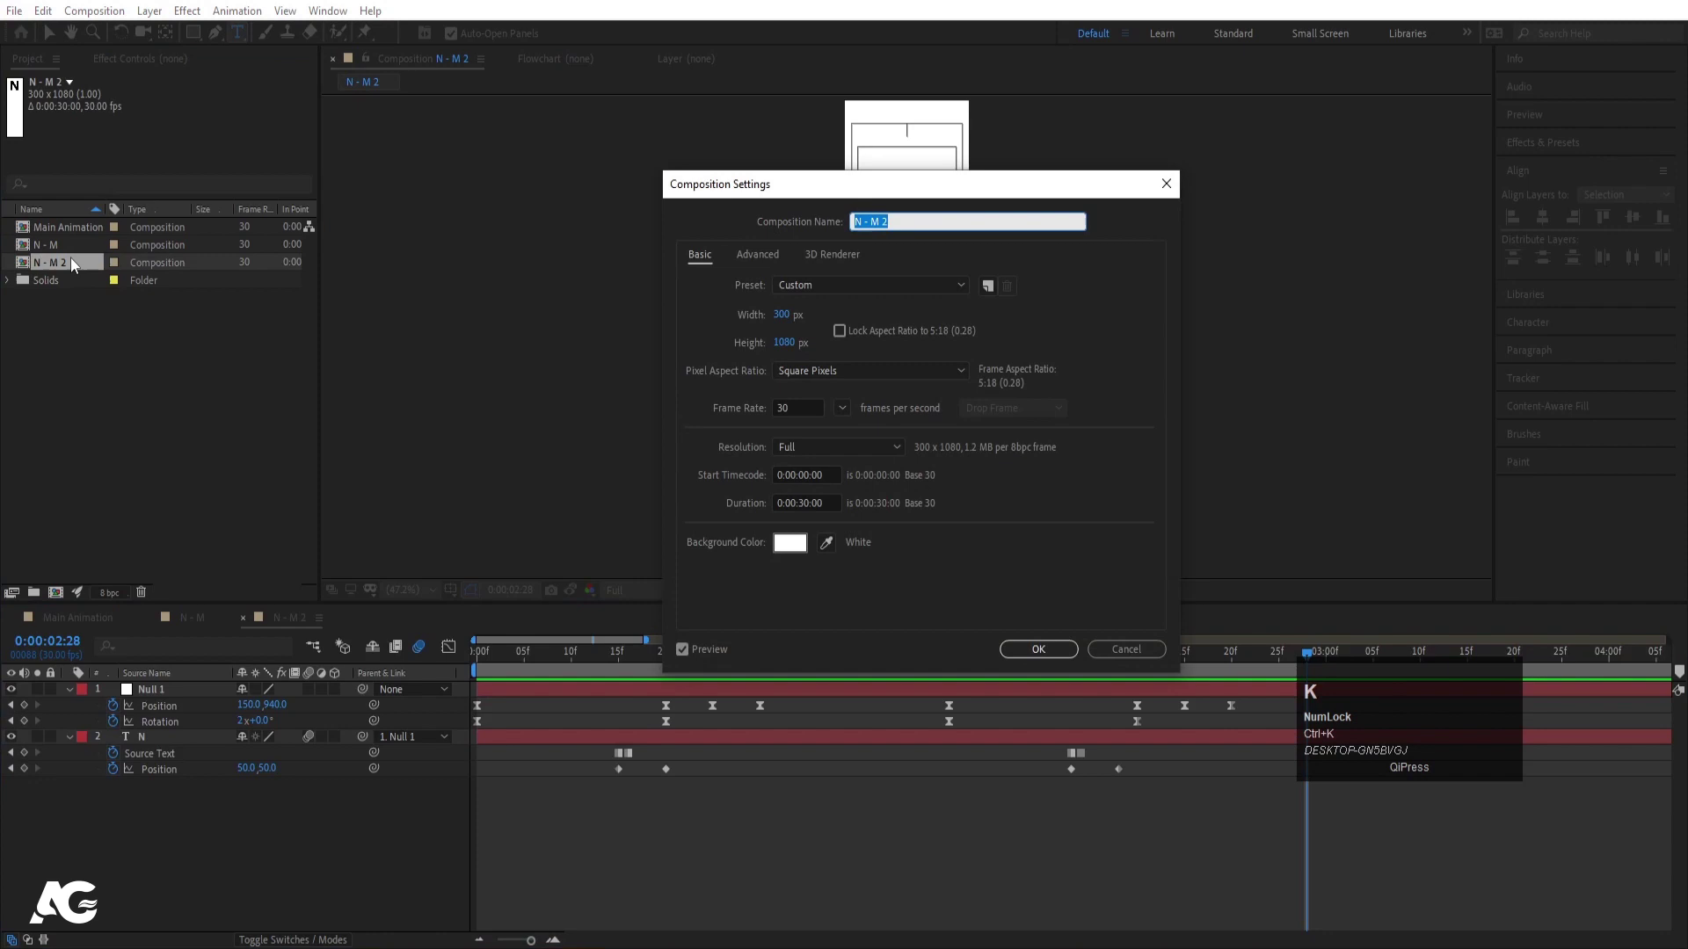
key(ctrl+k)
key(shift+i)
key(space)
key(space)
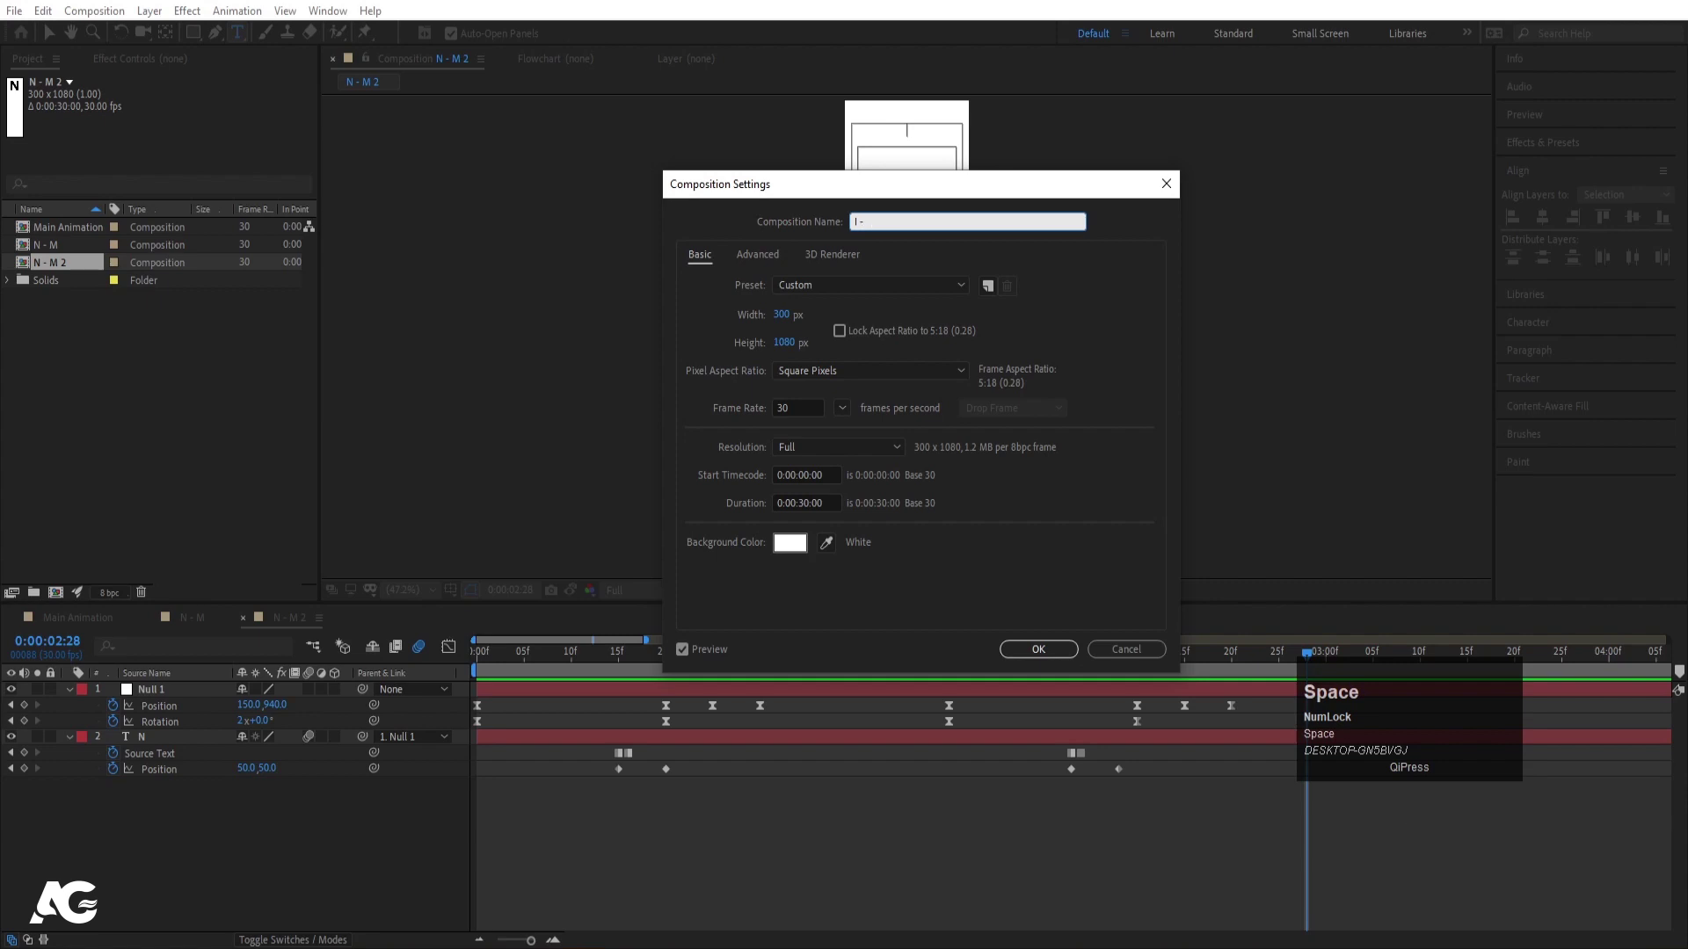
key(o)
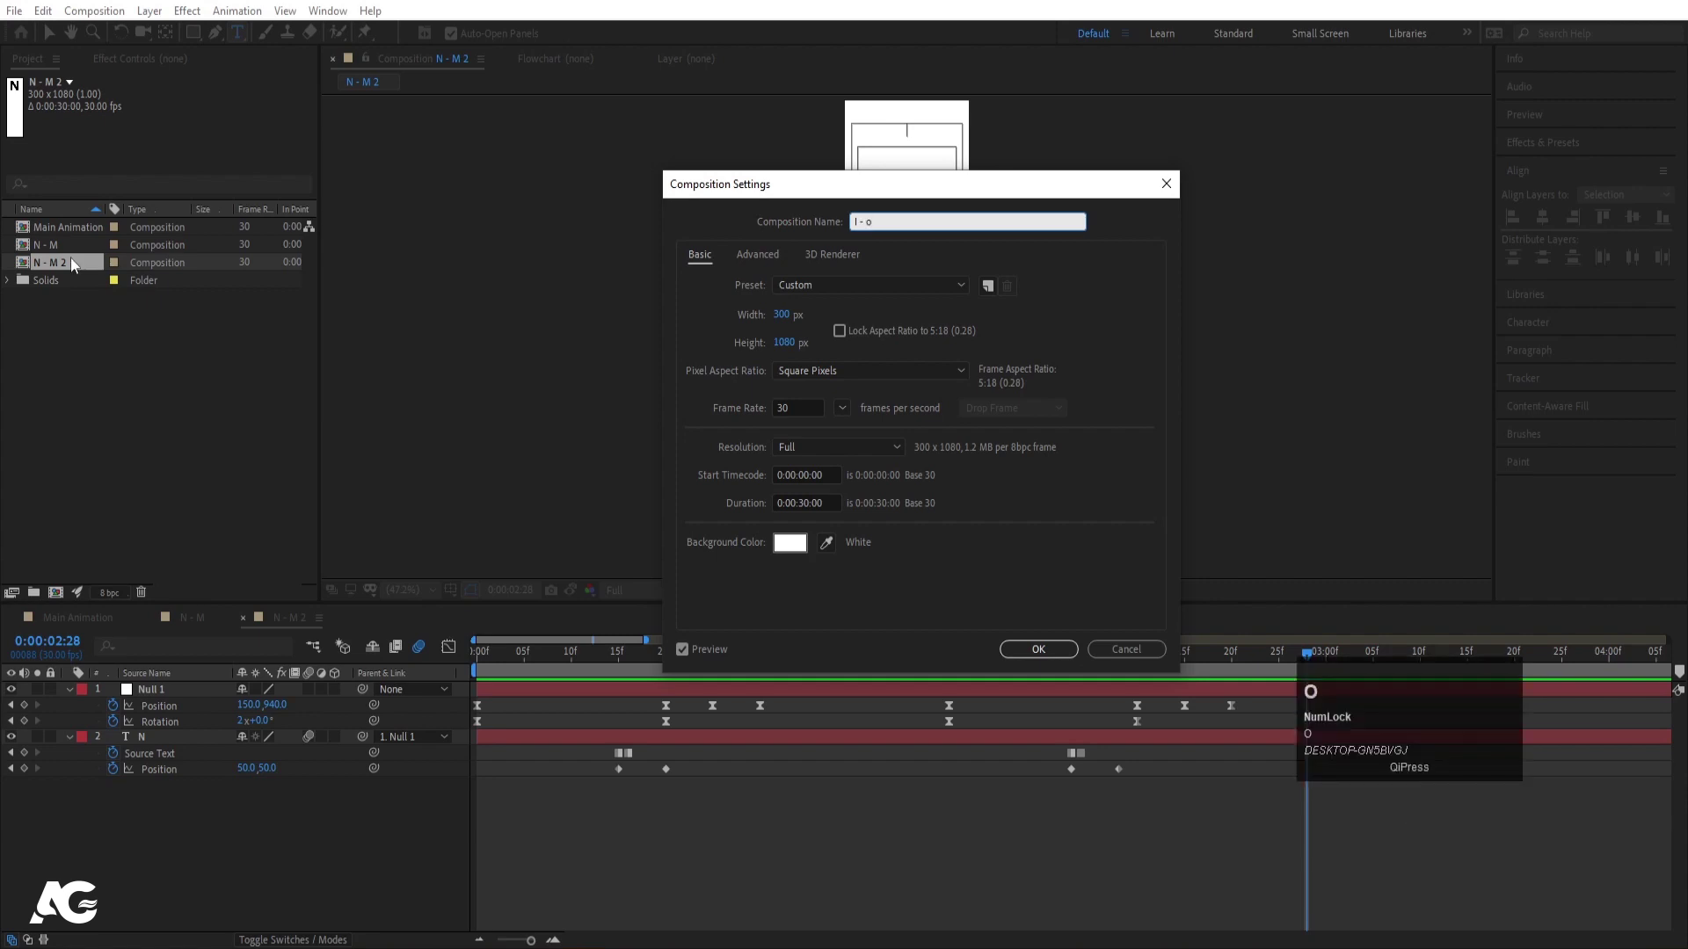
key(Return)
Step: Set the layer's Source Text to I and centre it horizontally with Align
drag(635, 668, 237, 733)
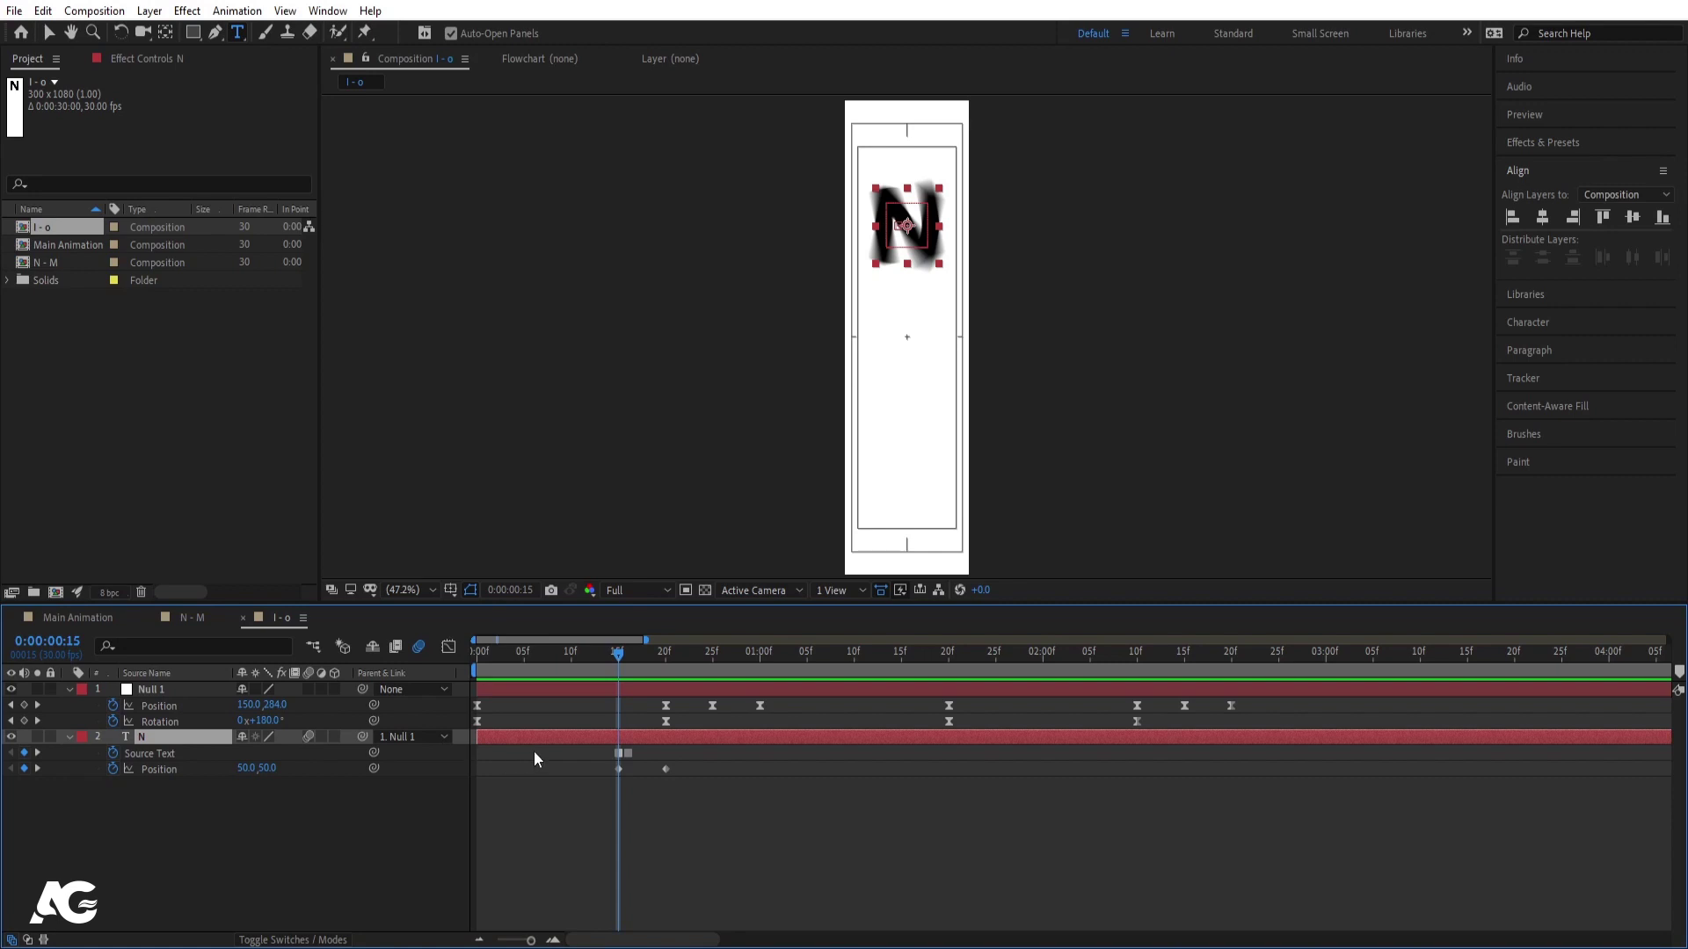
drag(609, 762, 657, 793)
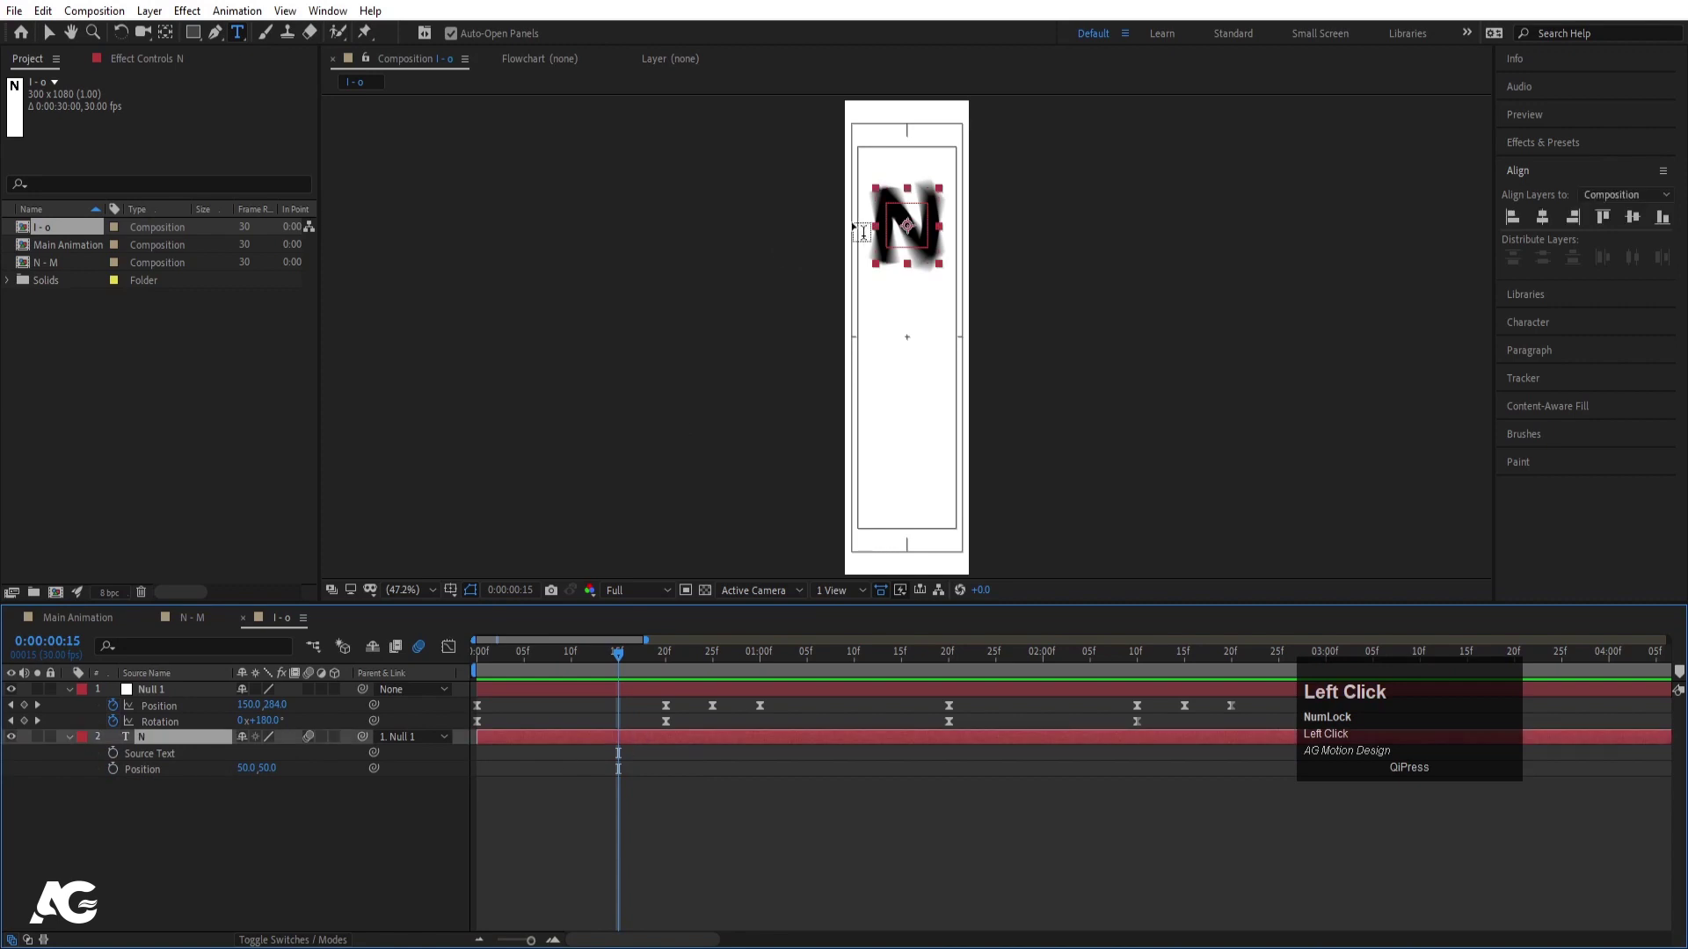
key(ctrl+a)
key(i)
drag(566, 773, 213, 768)
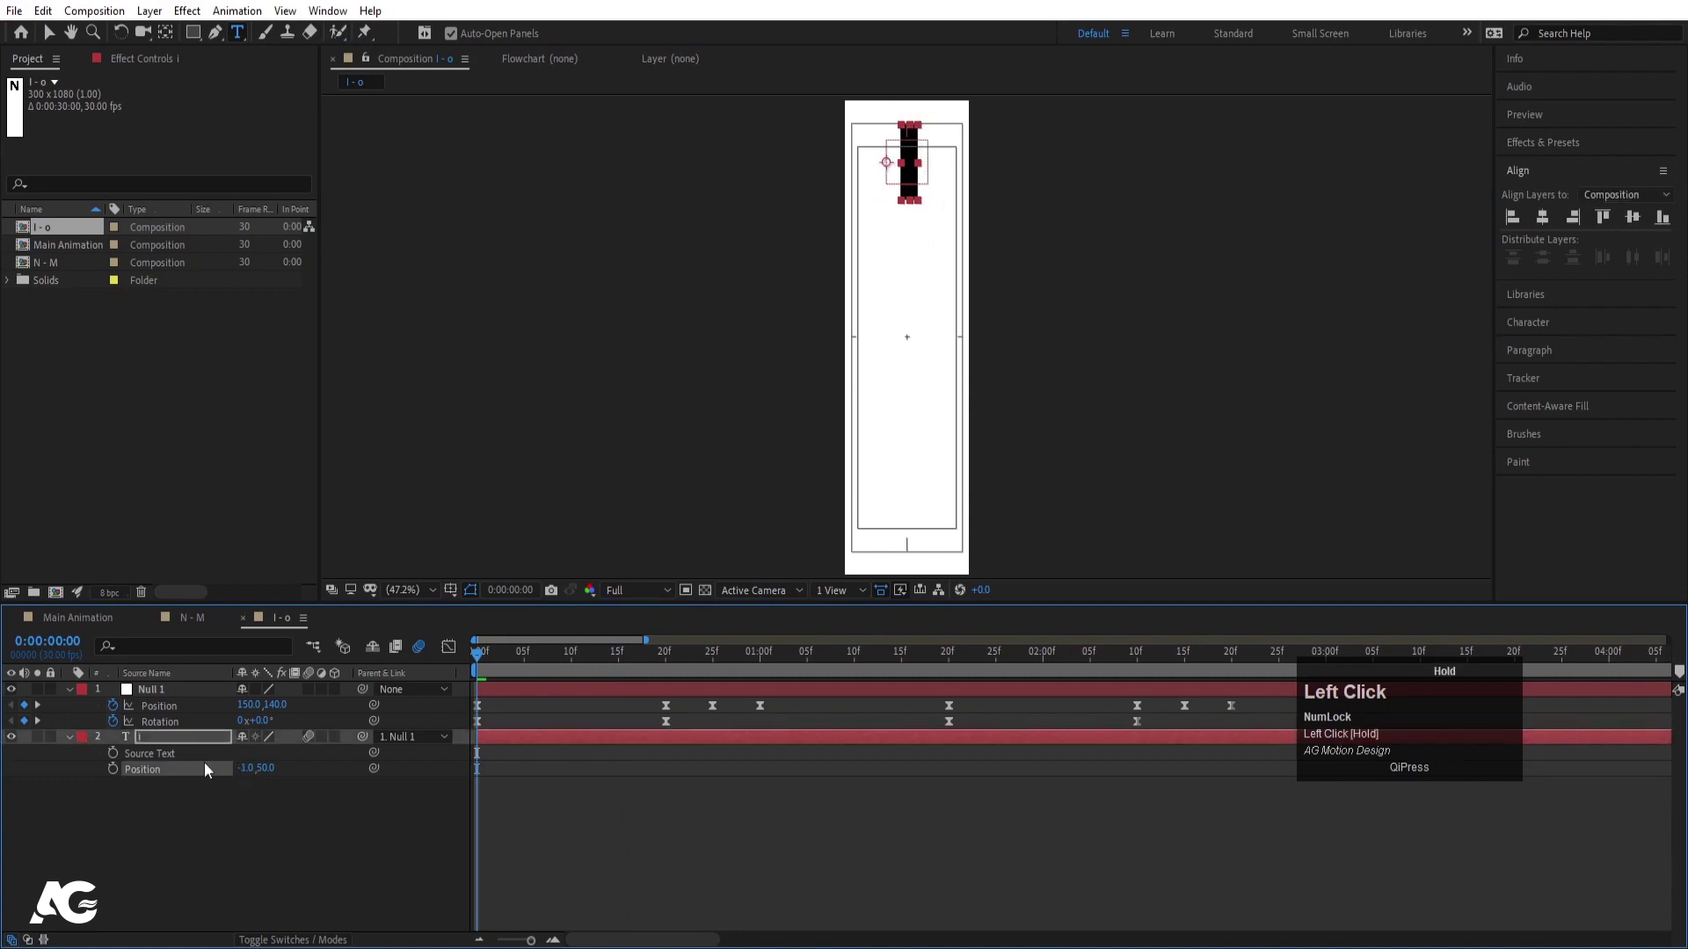
key(ctrl+alt+Home)
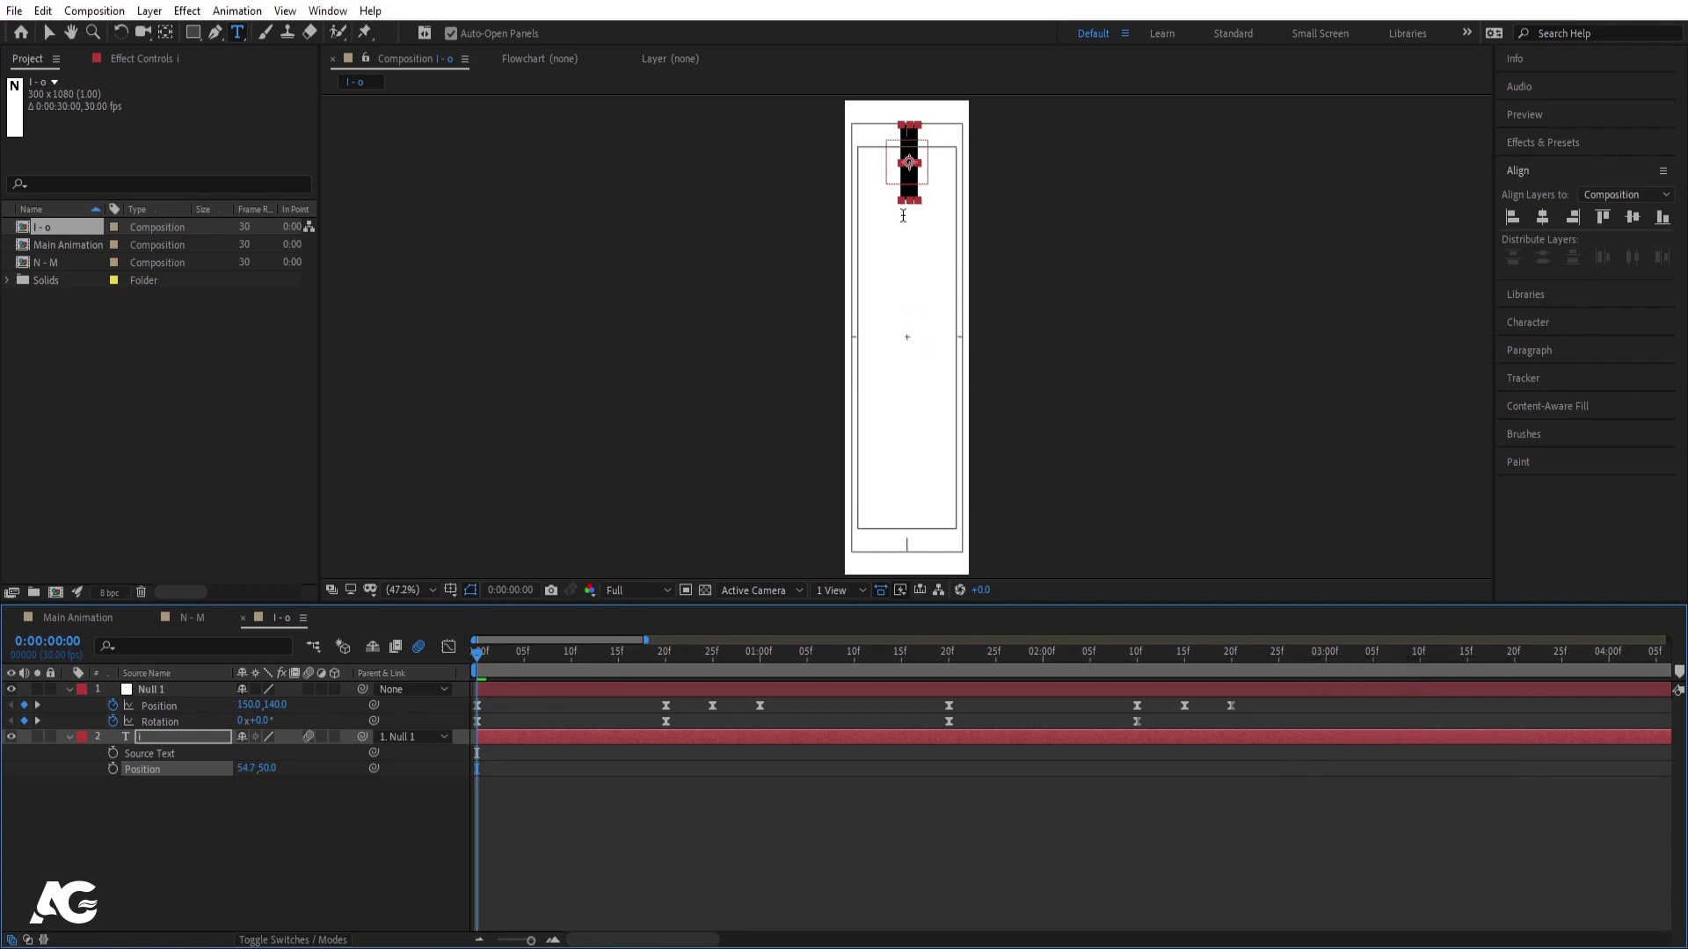
Step: Move to frame 15, the middle of the spin, where the I switches to O
key(space)
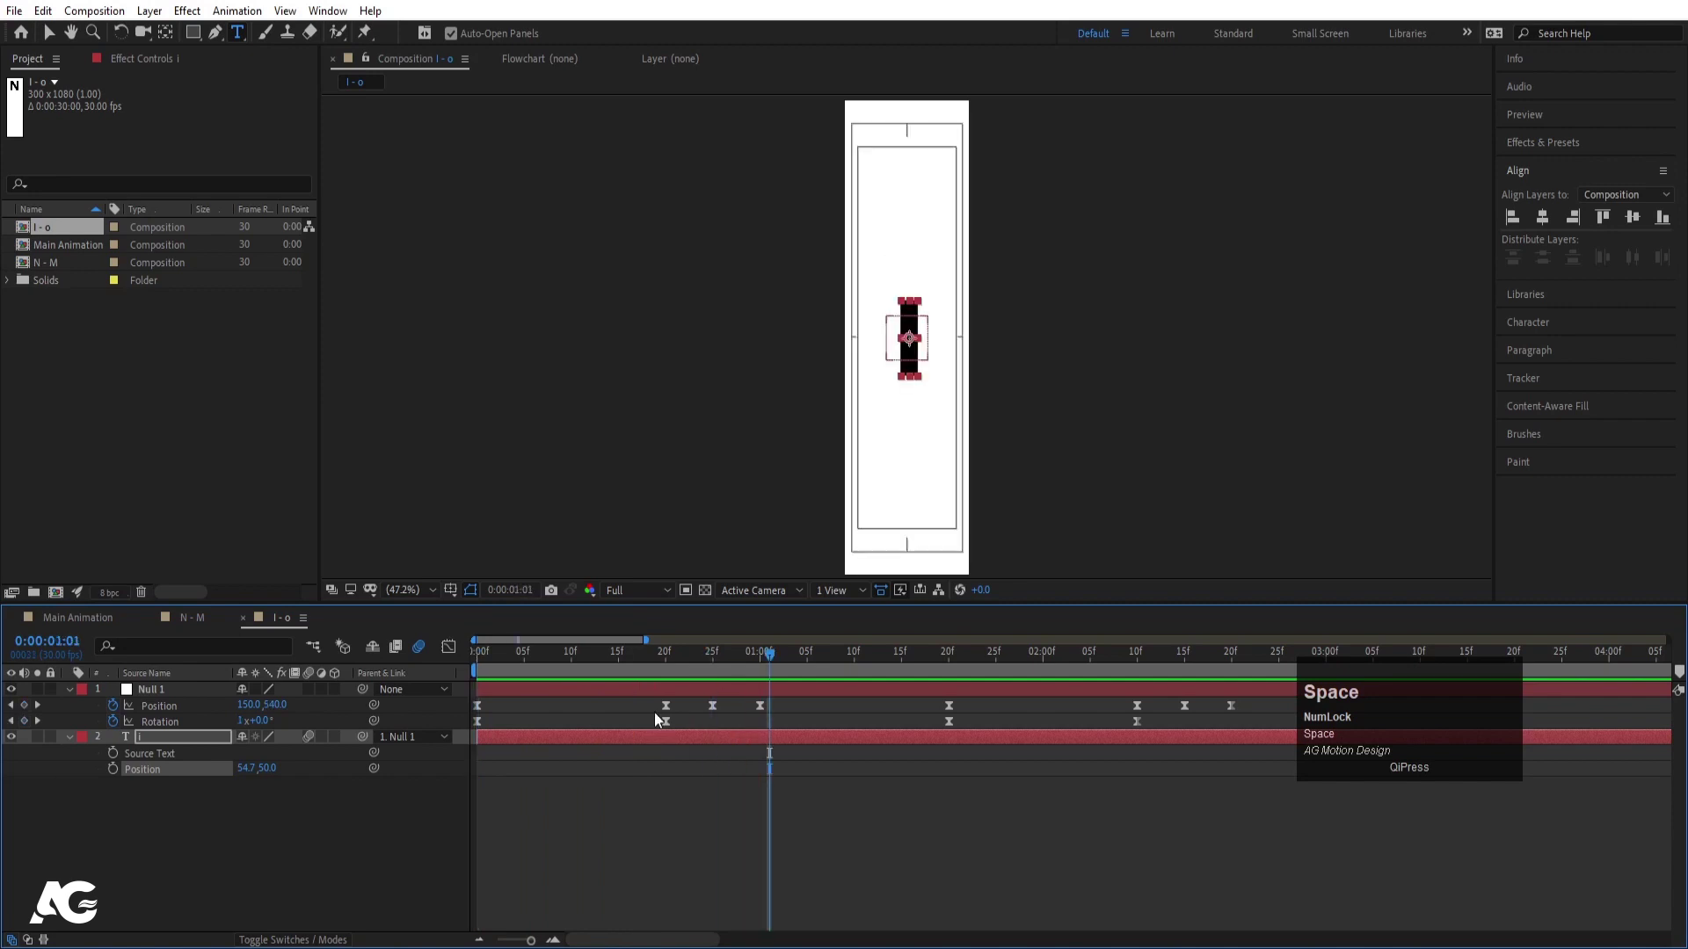
drag(640, 670, 122, 800)
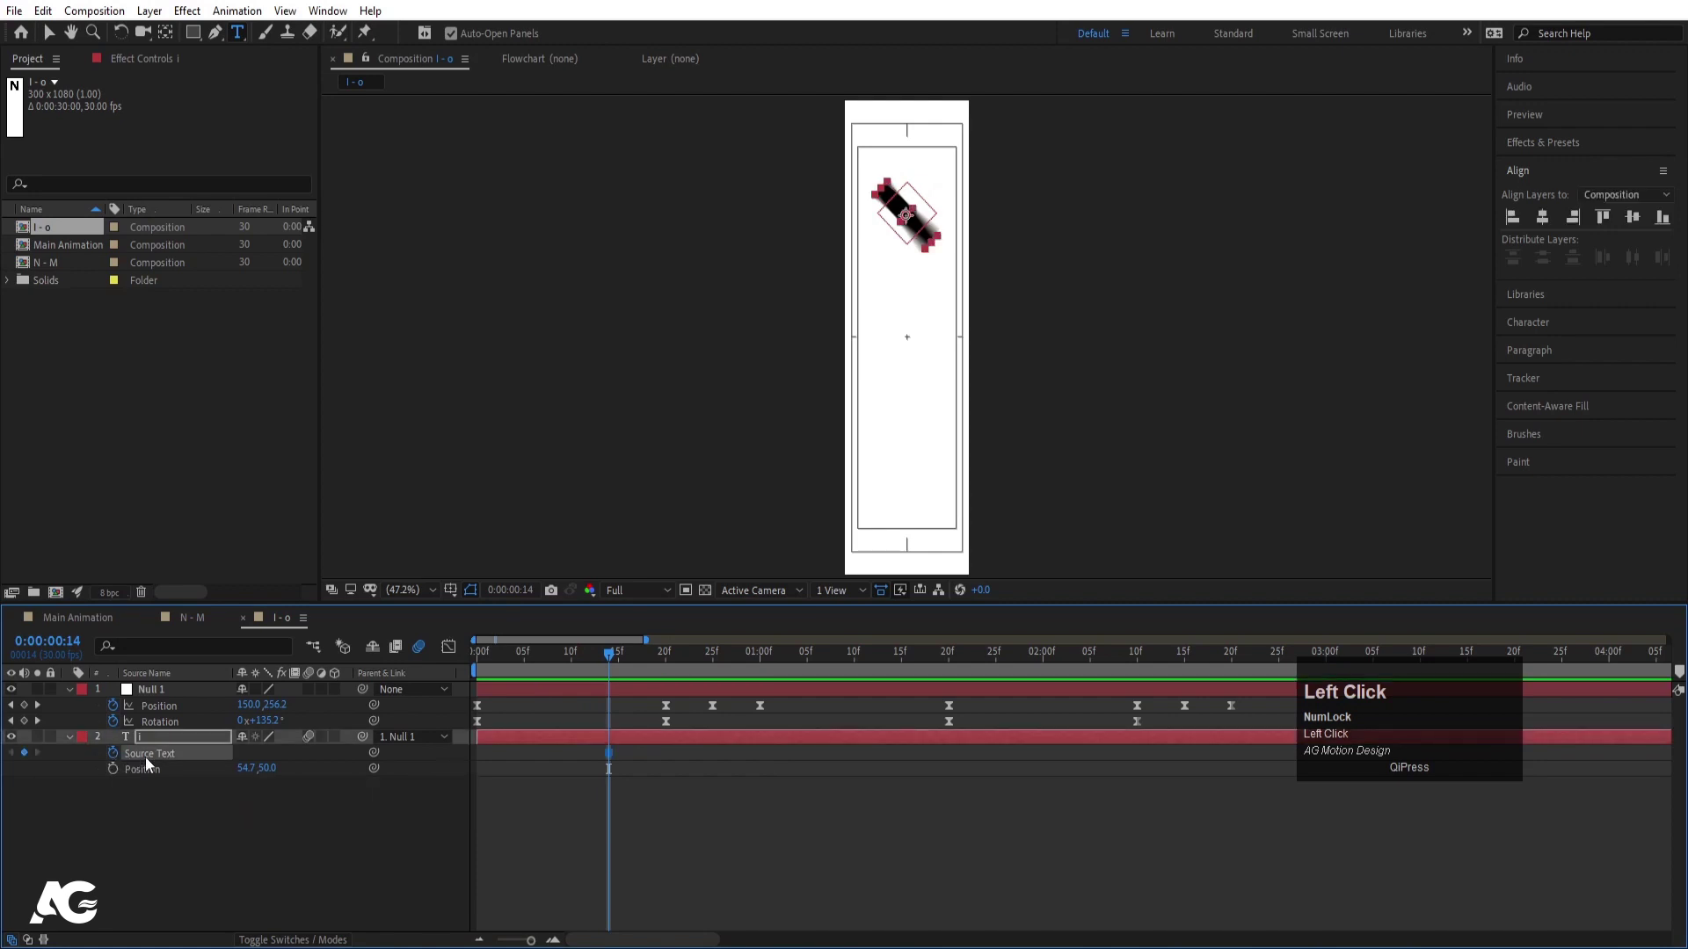
key(Page_Down)
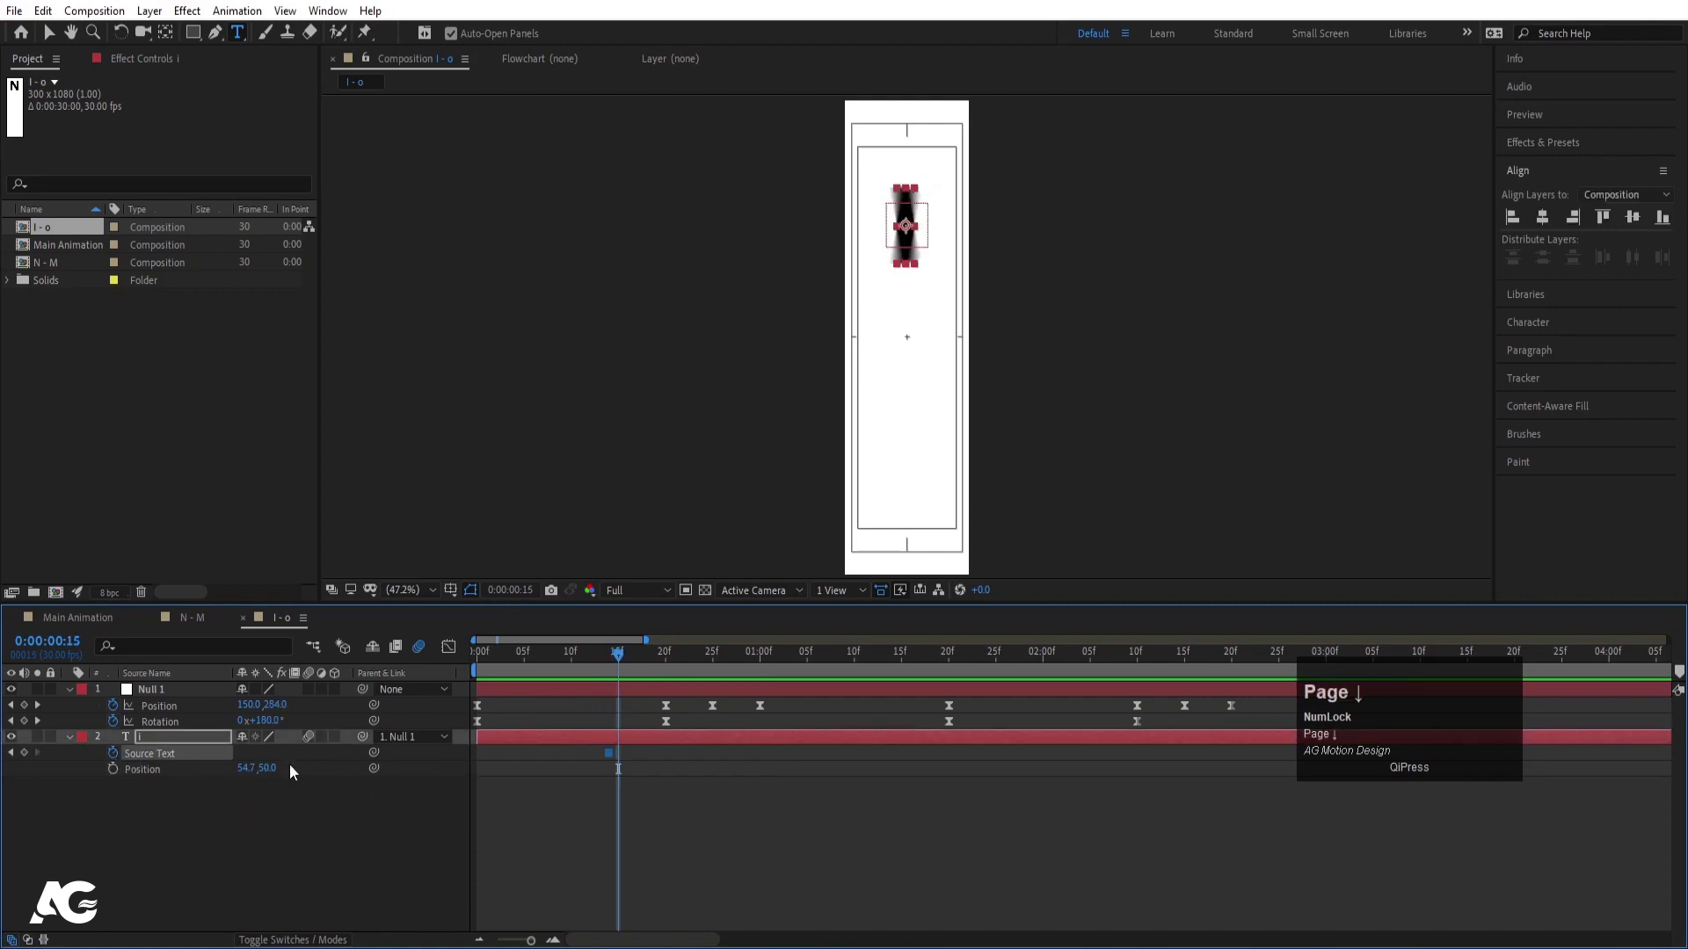
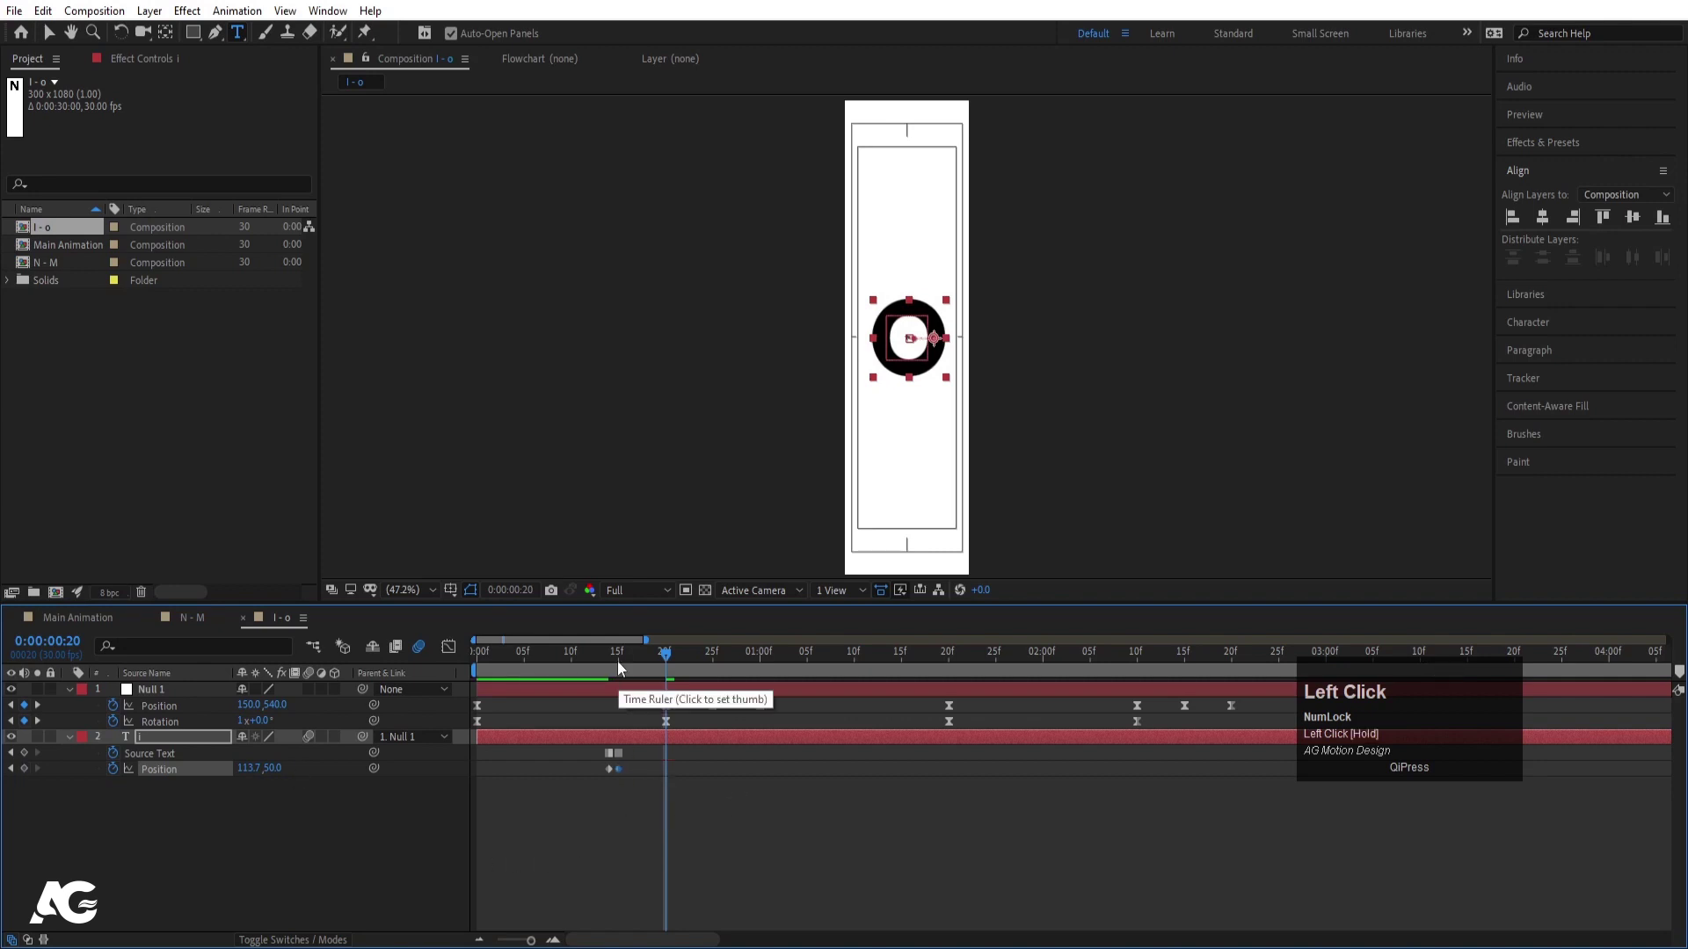
key(space)
click(631, 656)
key(space)
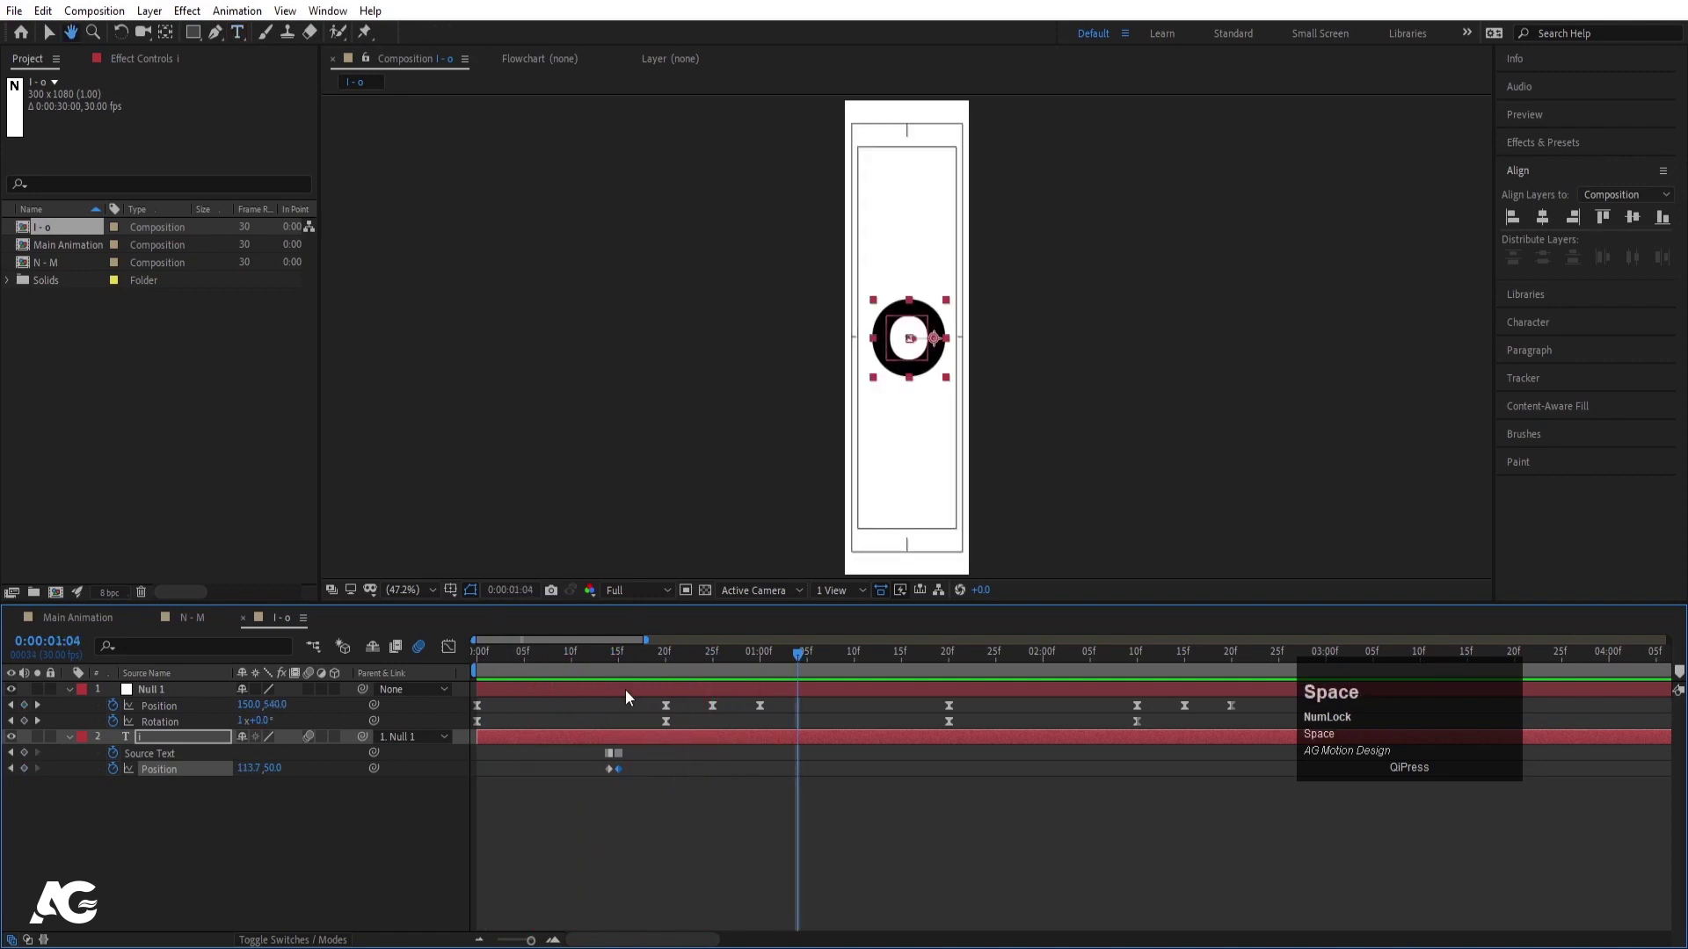
click(573, 667)
key(space)
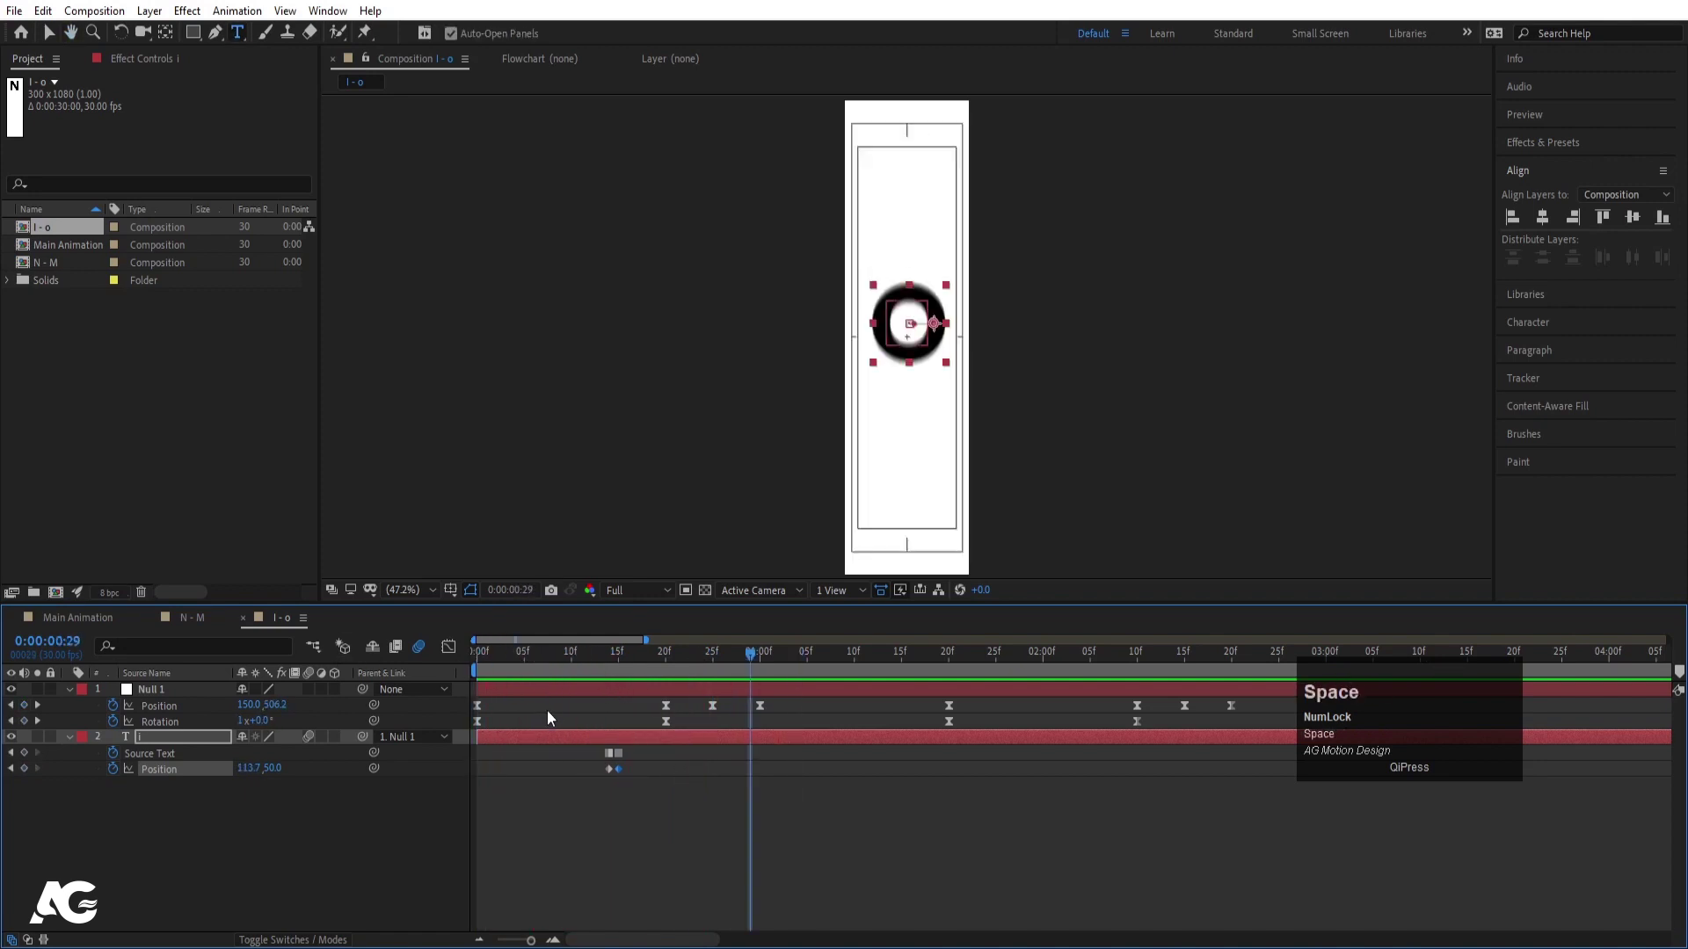
click(499, 667)
key(space)
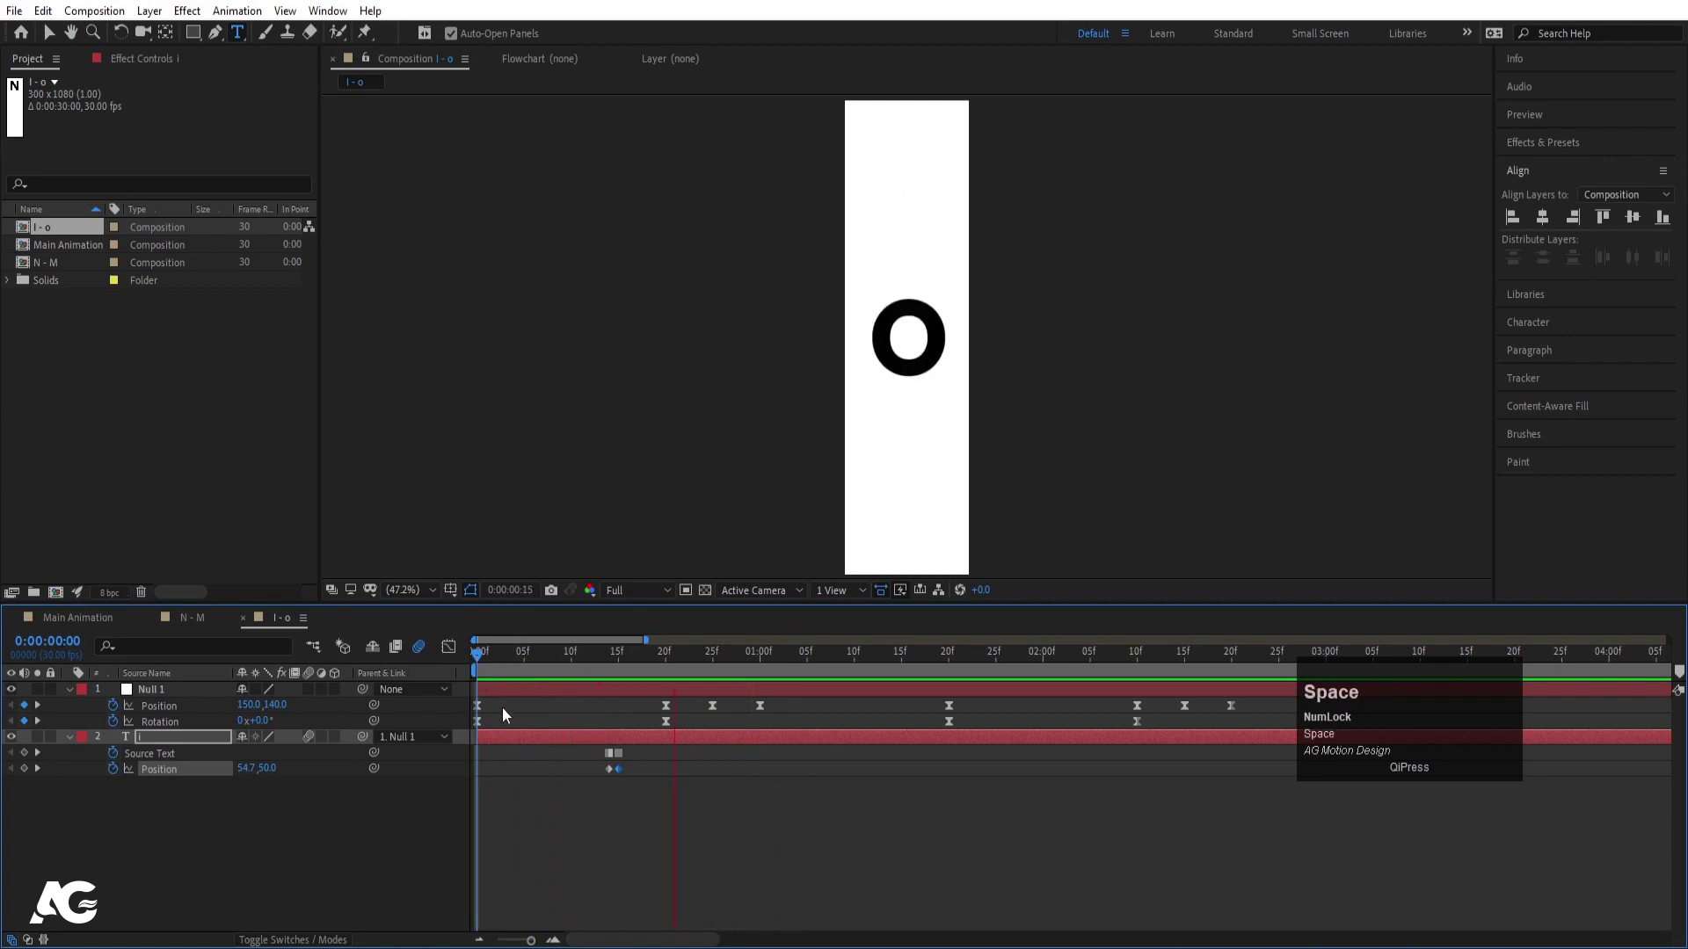
drag(1011, 666, 1221, 776)
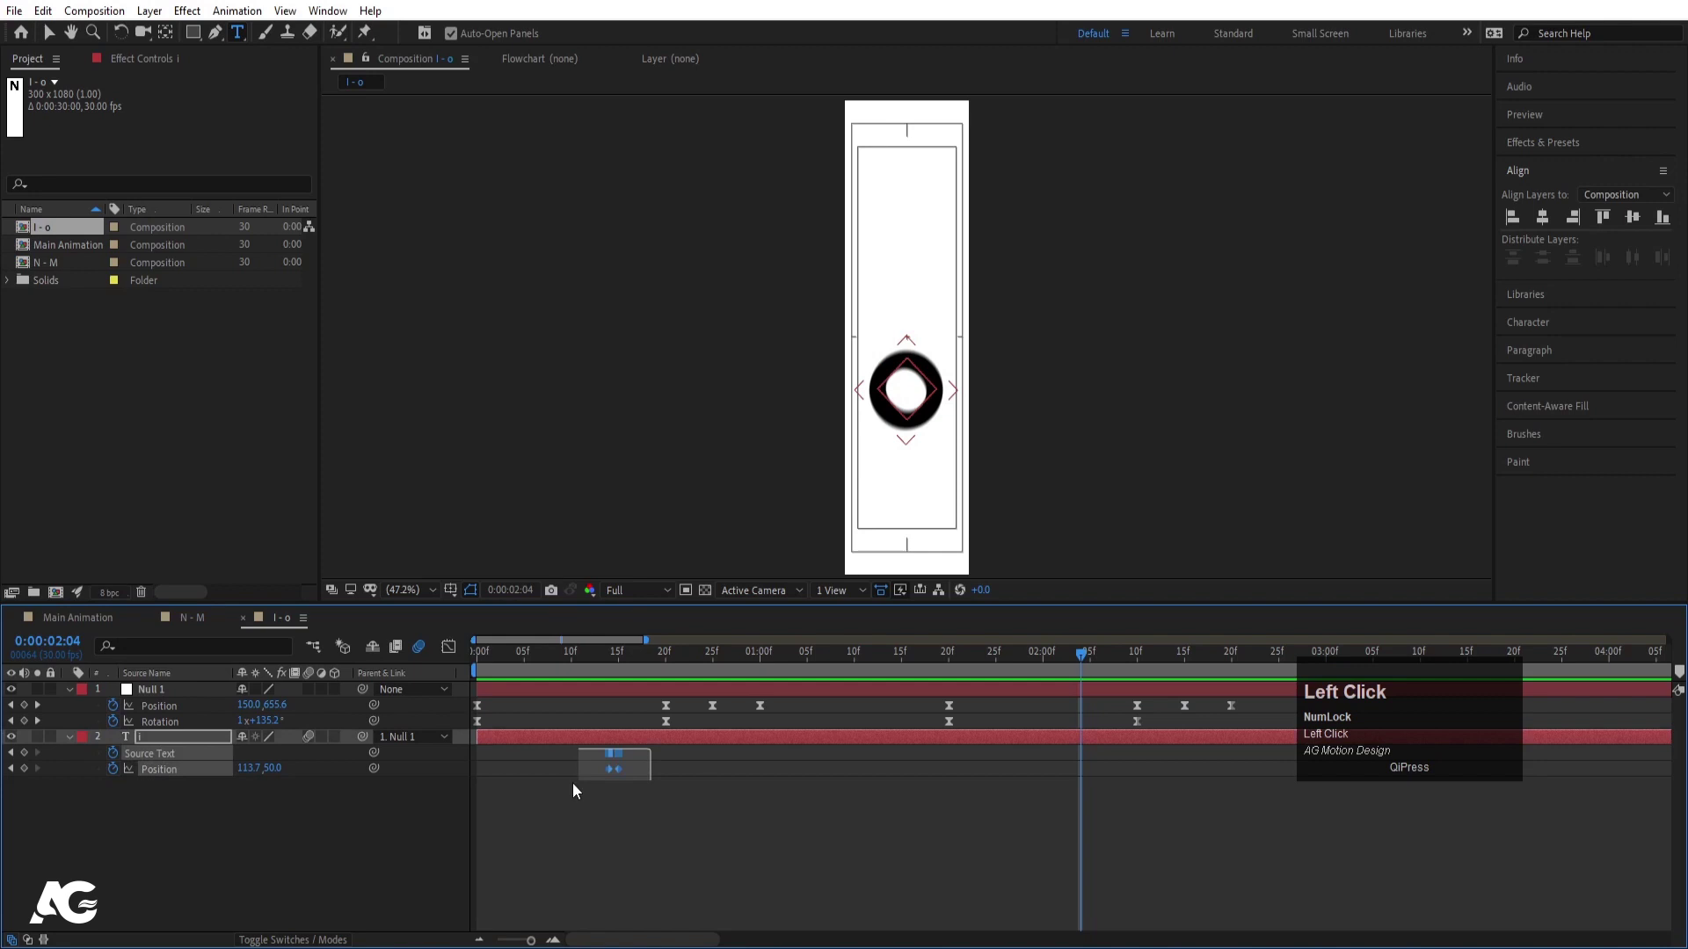
key(ctrl+c)
key(ctrl+v)
click(1098, 760)
right_click(1103, 760)
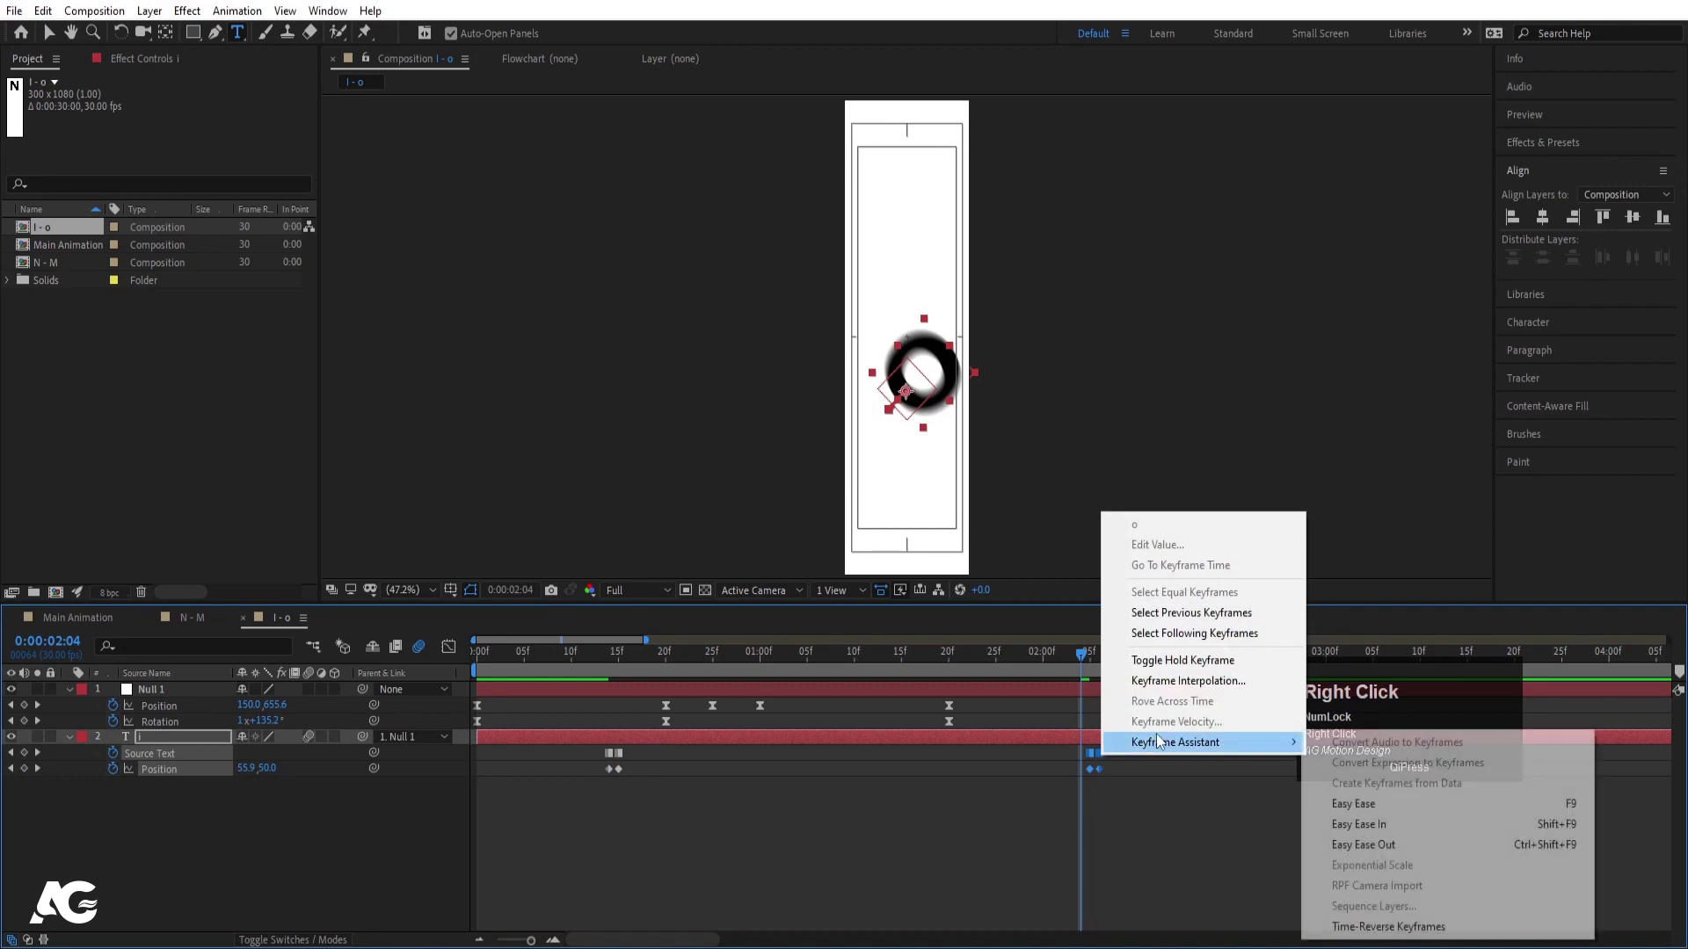
click(1409, 925)
key(space)
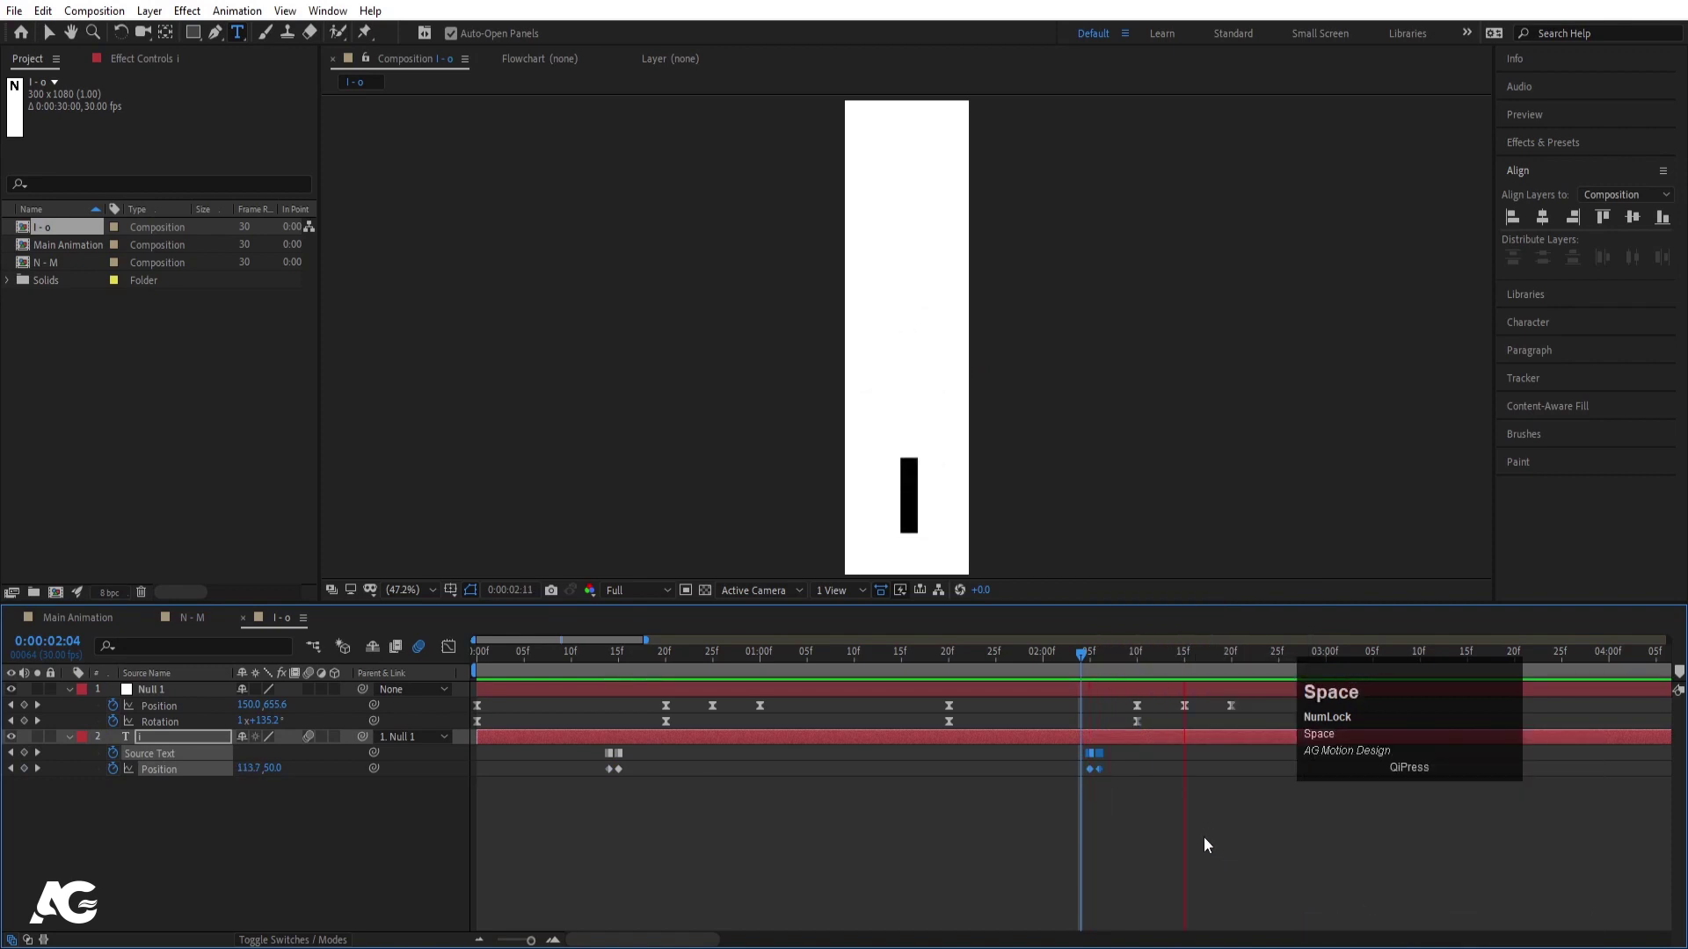
click(1064, 676)
key(space)
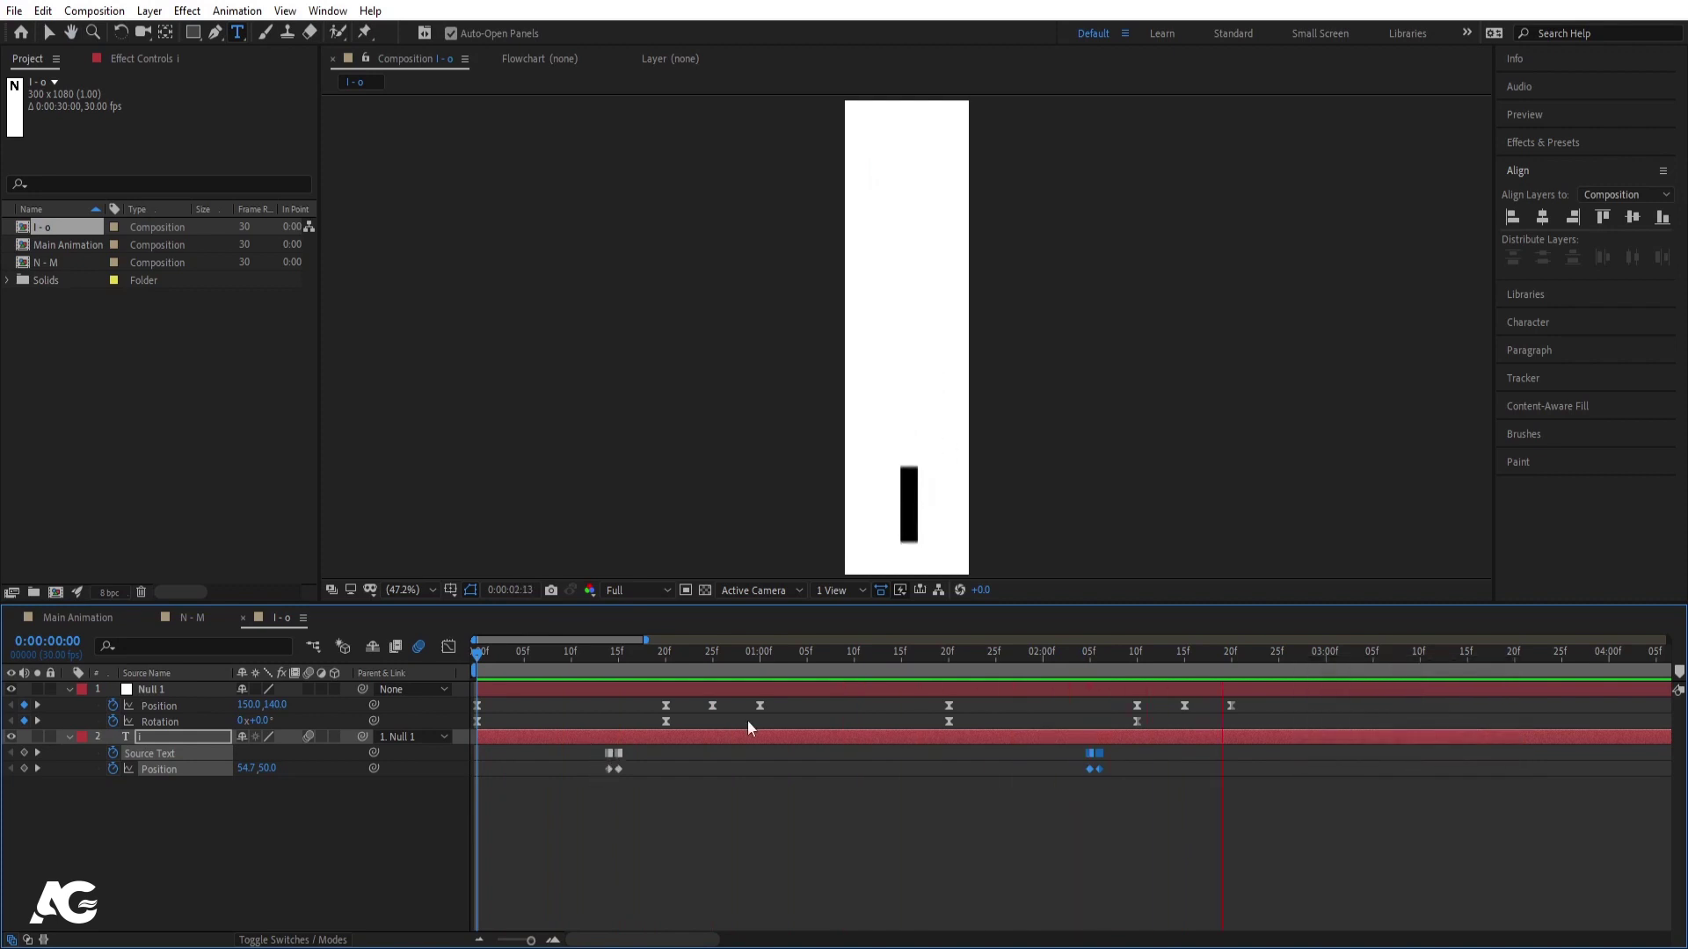
key(space)
drag(1158, 673, 53, 236)
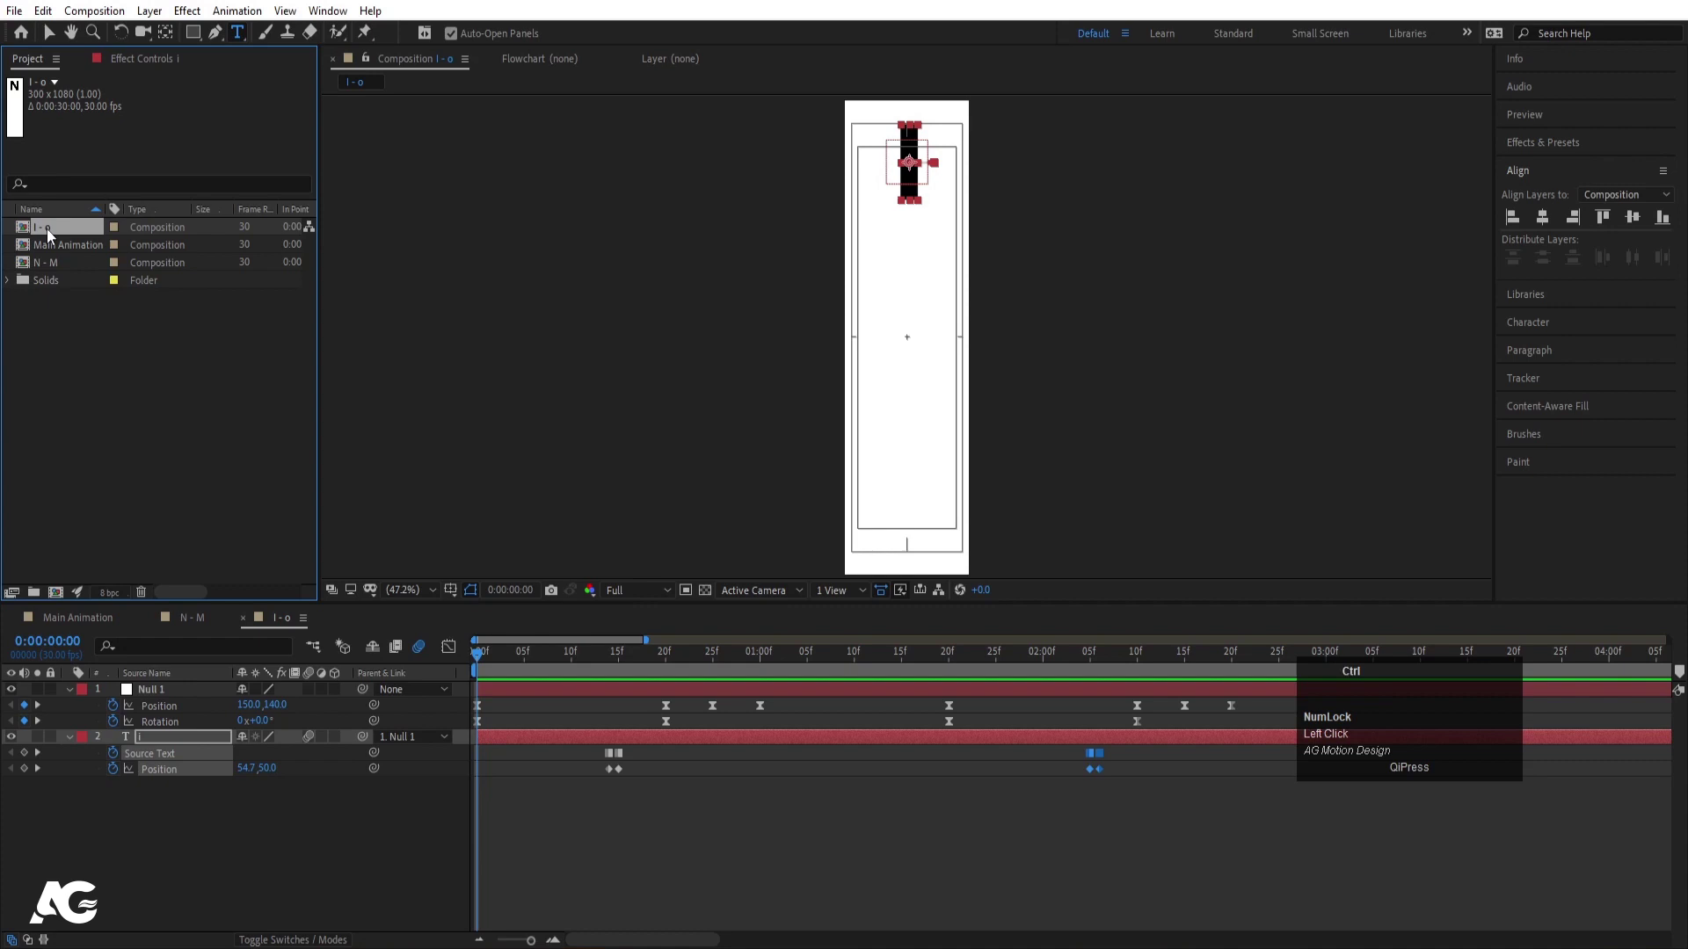
Step: Duplicate the I - O comp and rename the copy 'C - V' in Composition Settings
key(ctrl+d)
click(50, 258)
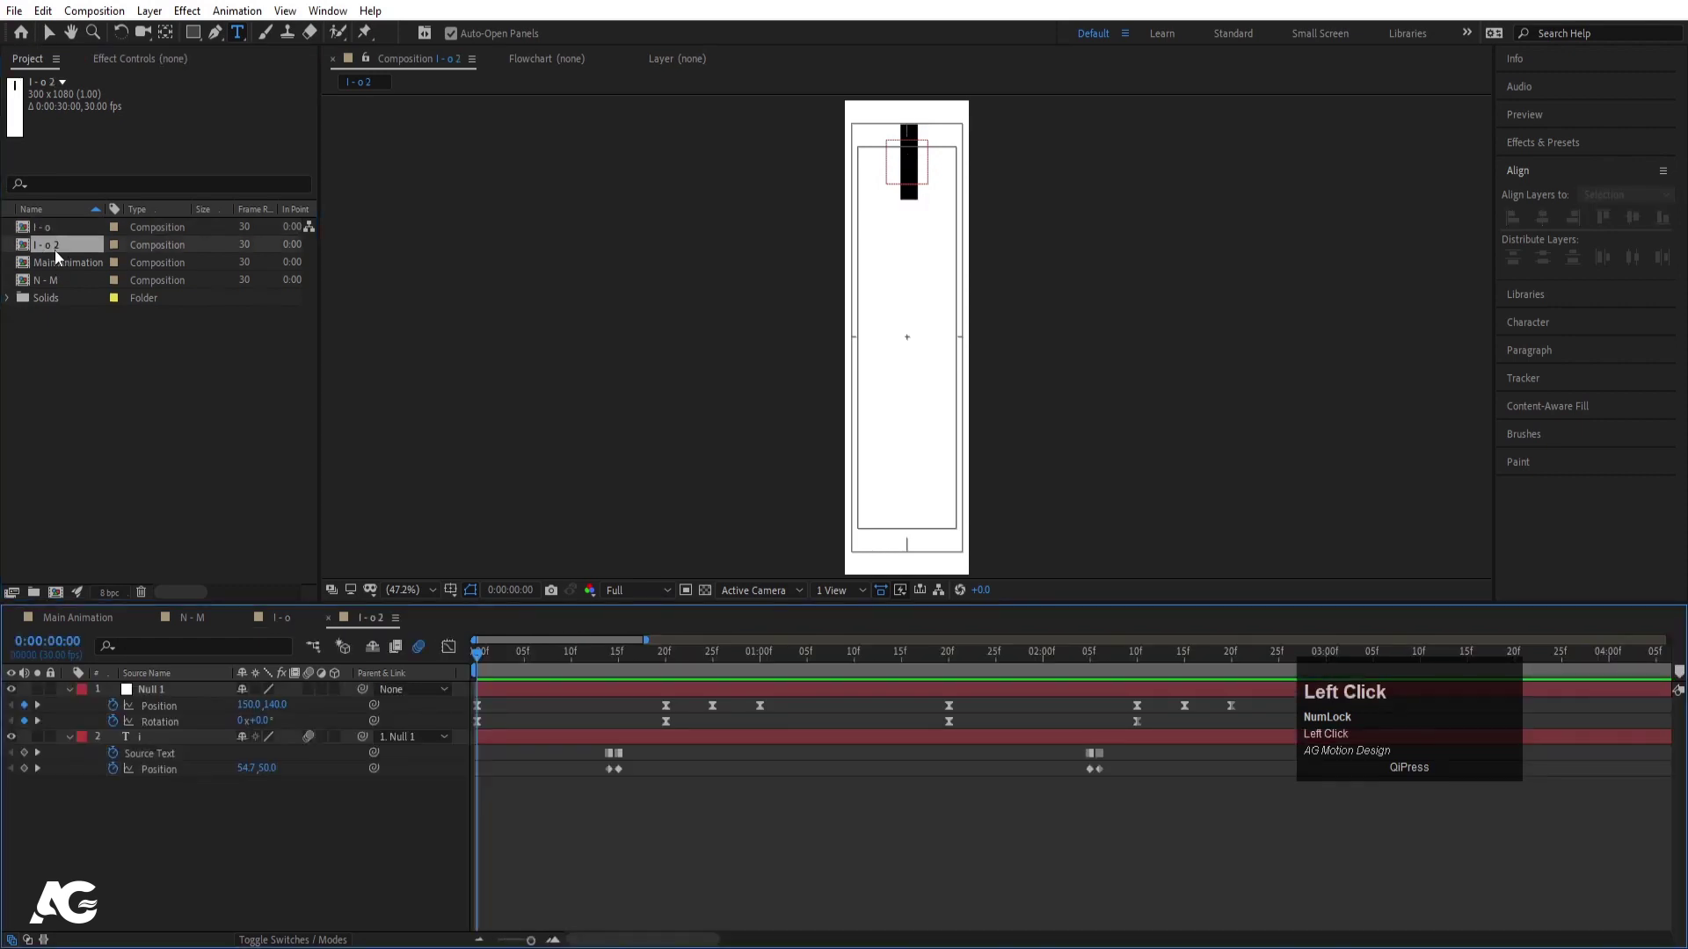
key(ctrl+k)
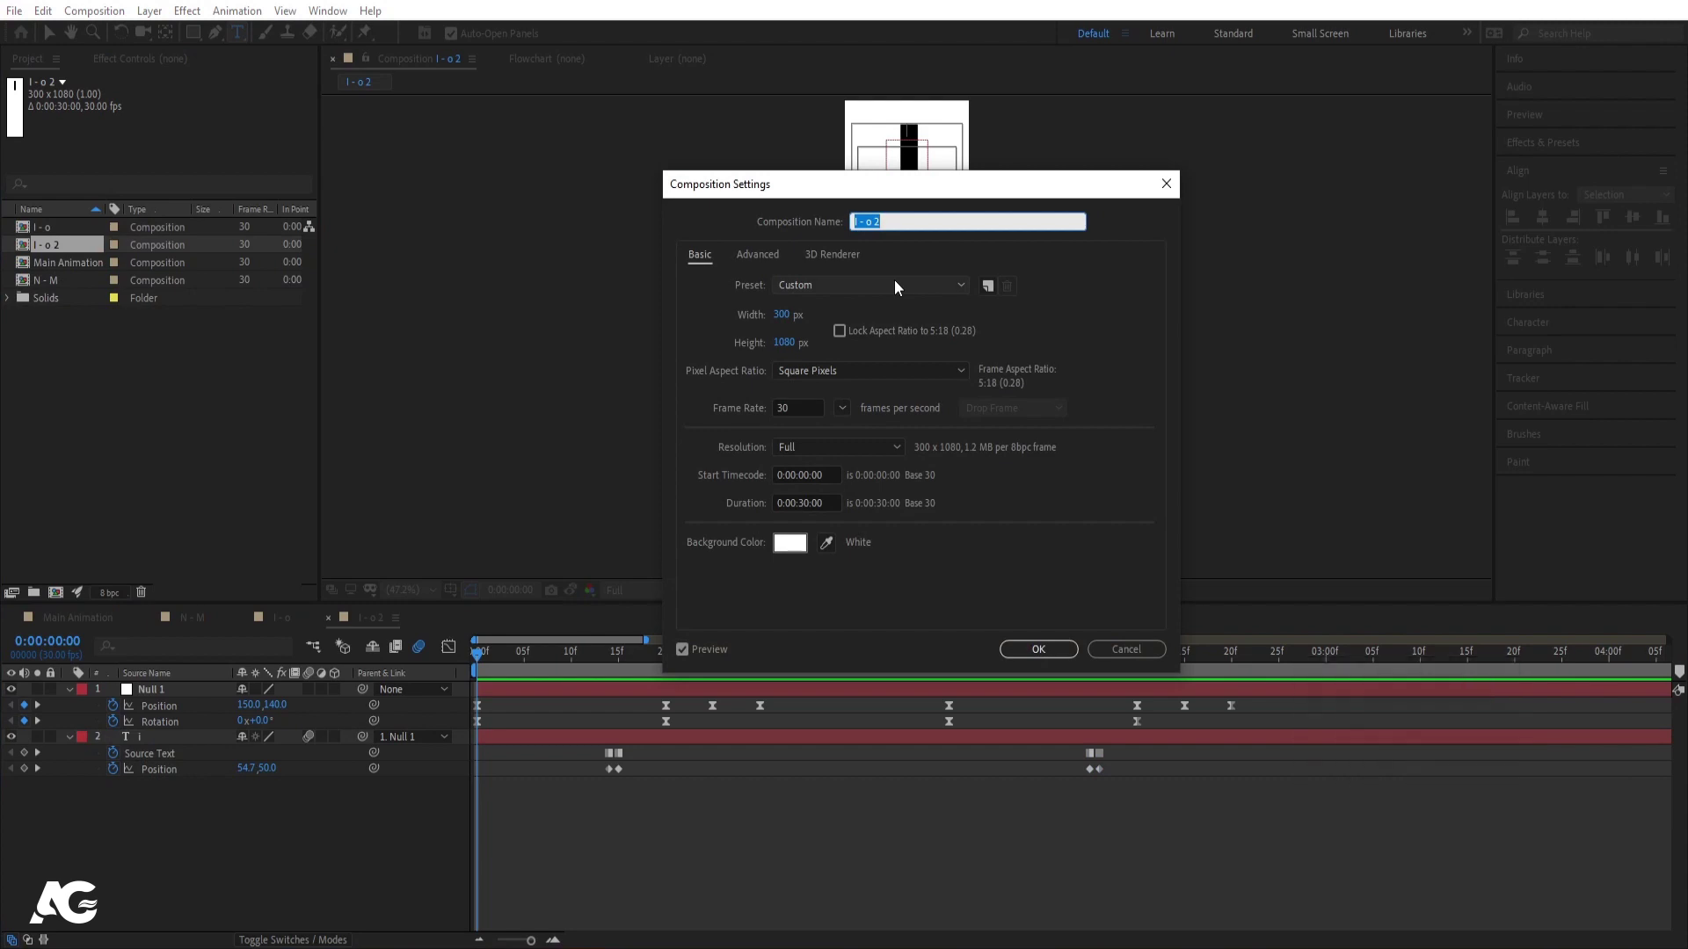
key(shift+c)
key(space)
key(-)
key(space)
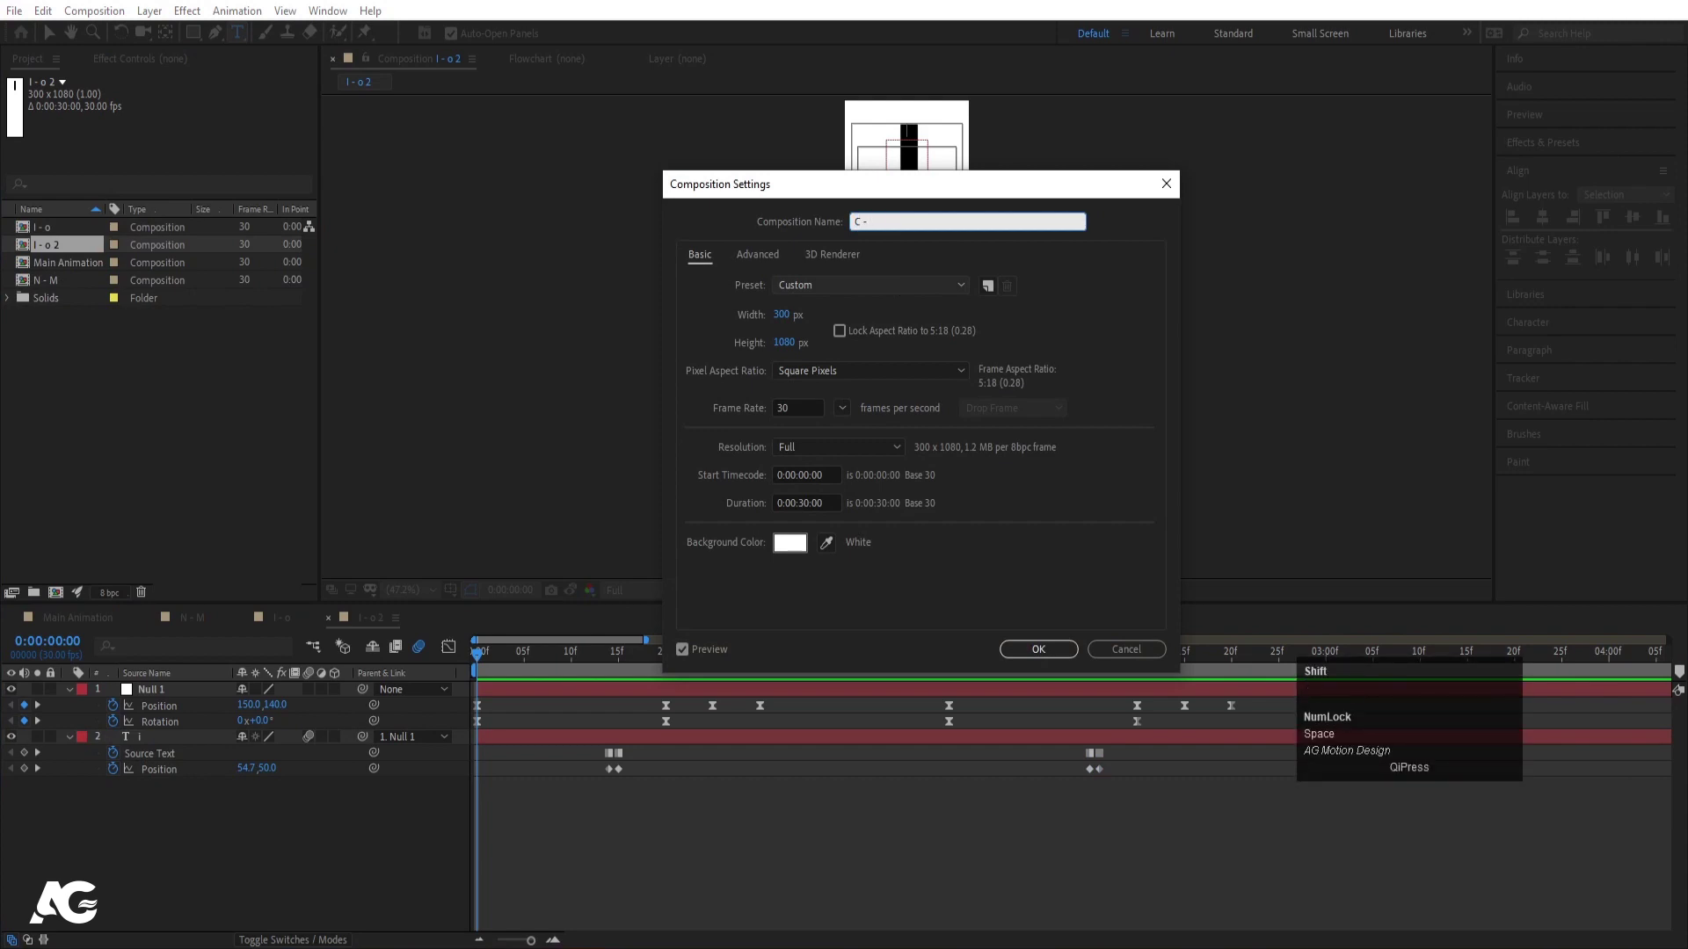
key(shift+v)
key(Return)
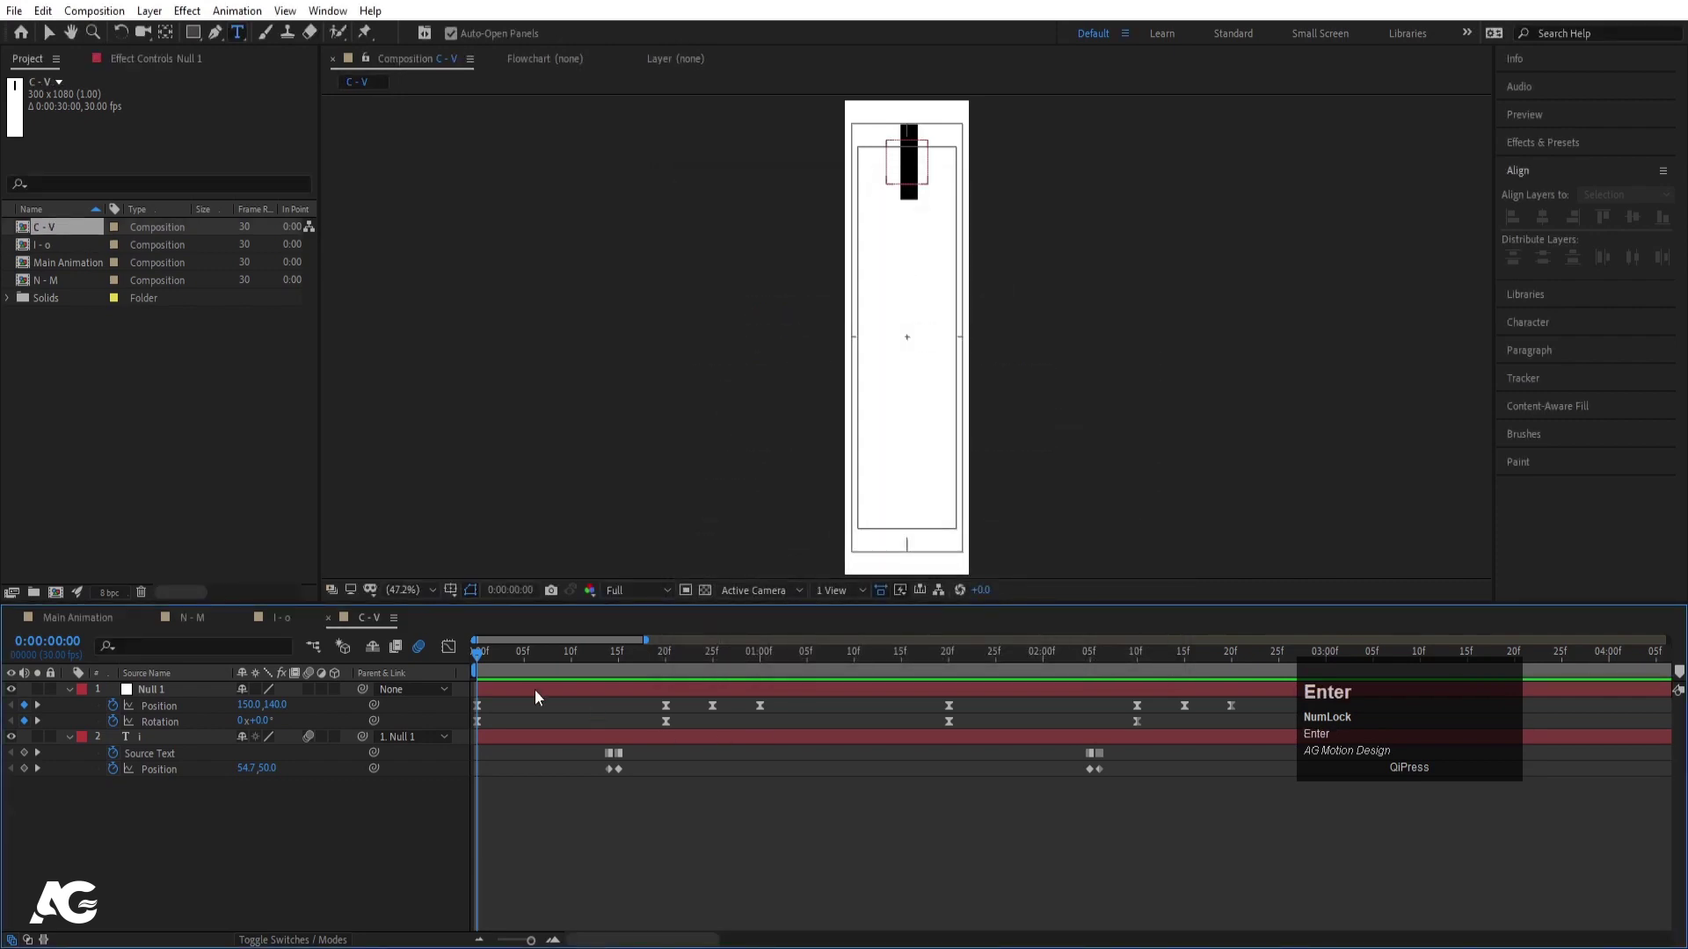
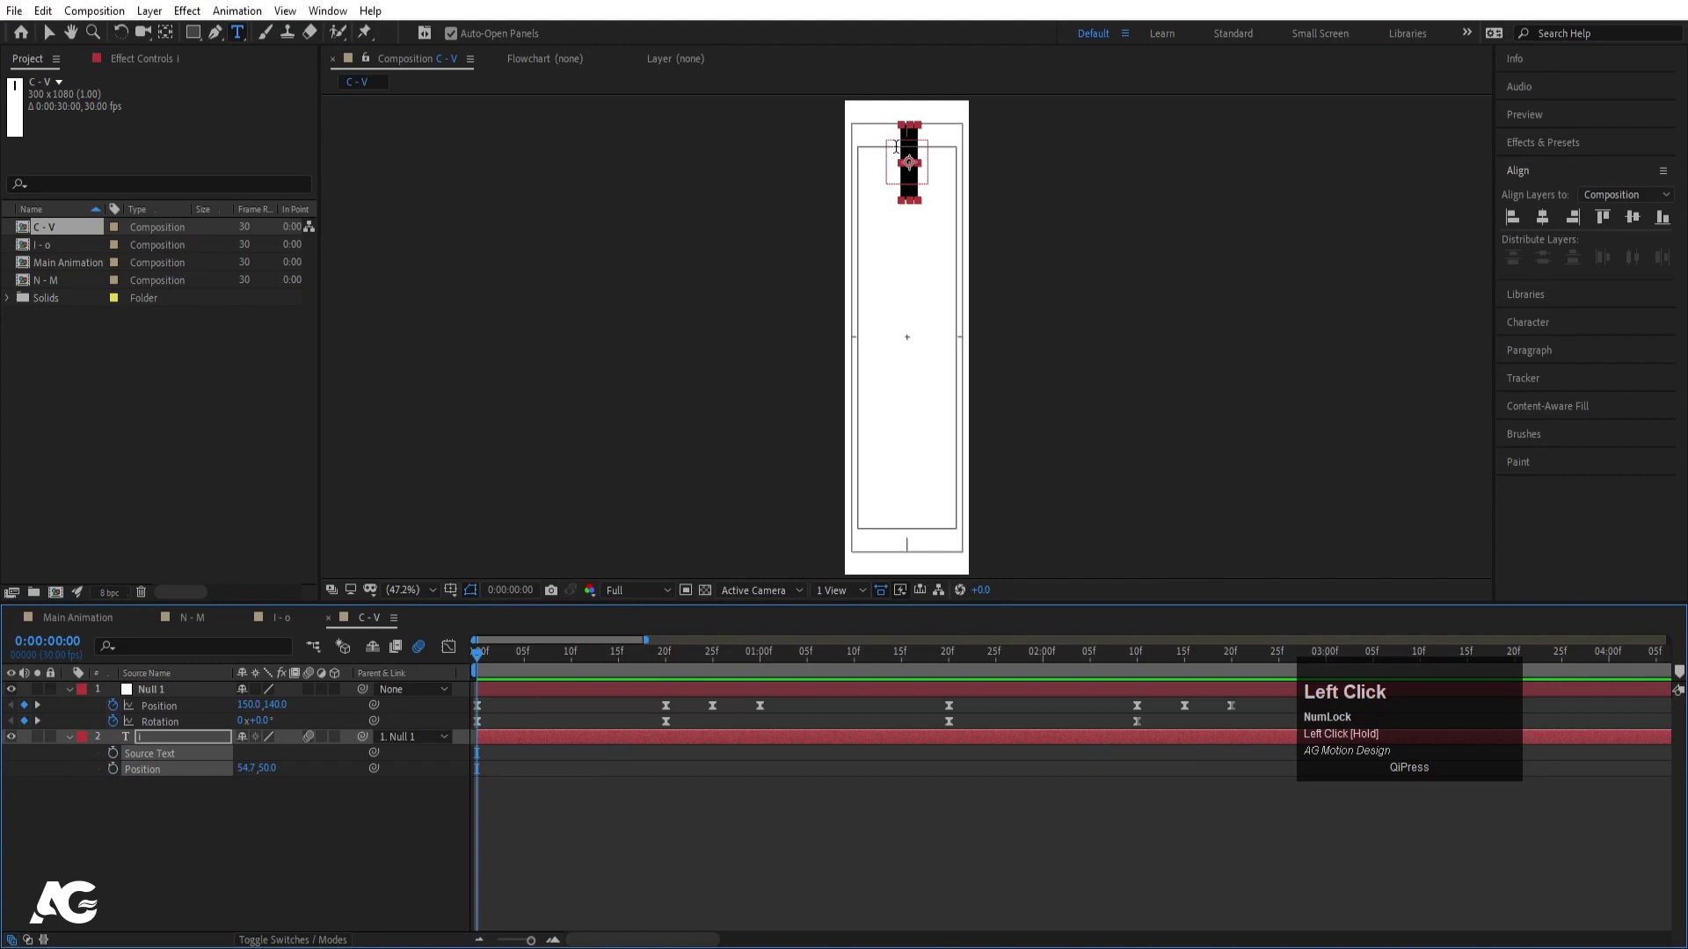
Step: Change the first letter to C and centre it horizontally with Align
key(ctrl+a)
key(shift+c)
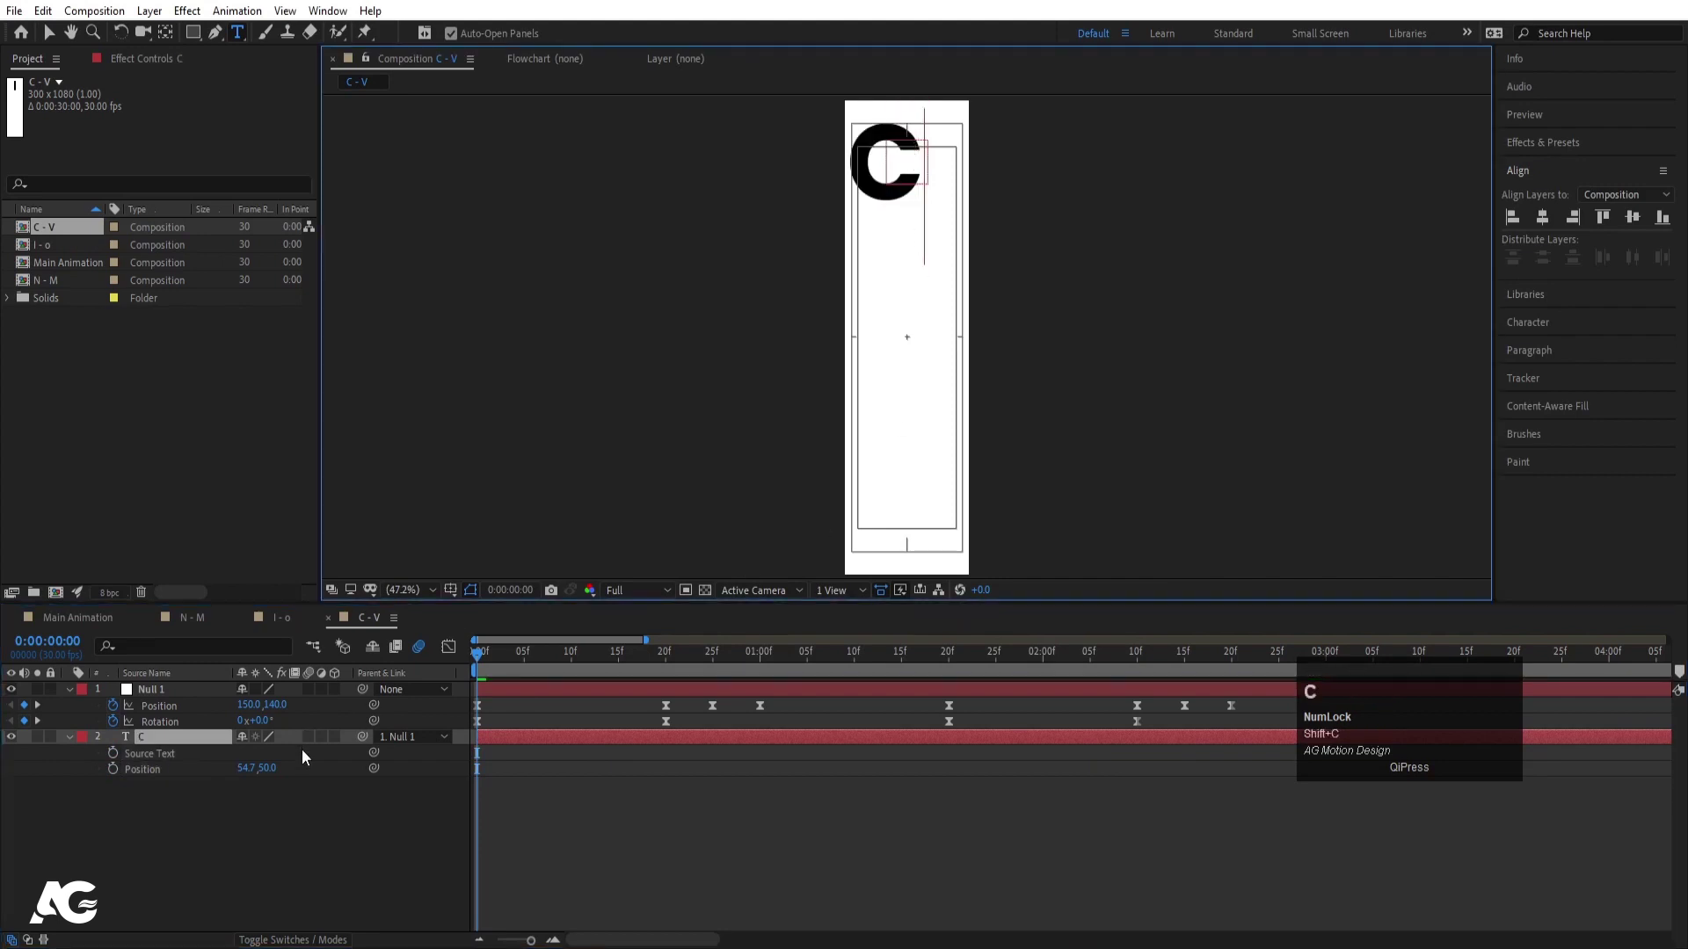
click(304, 785)
key(ctrl+alt+Home)
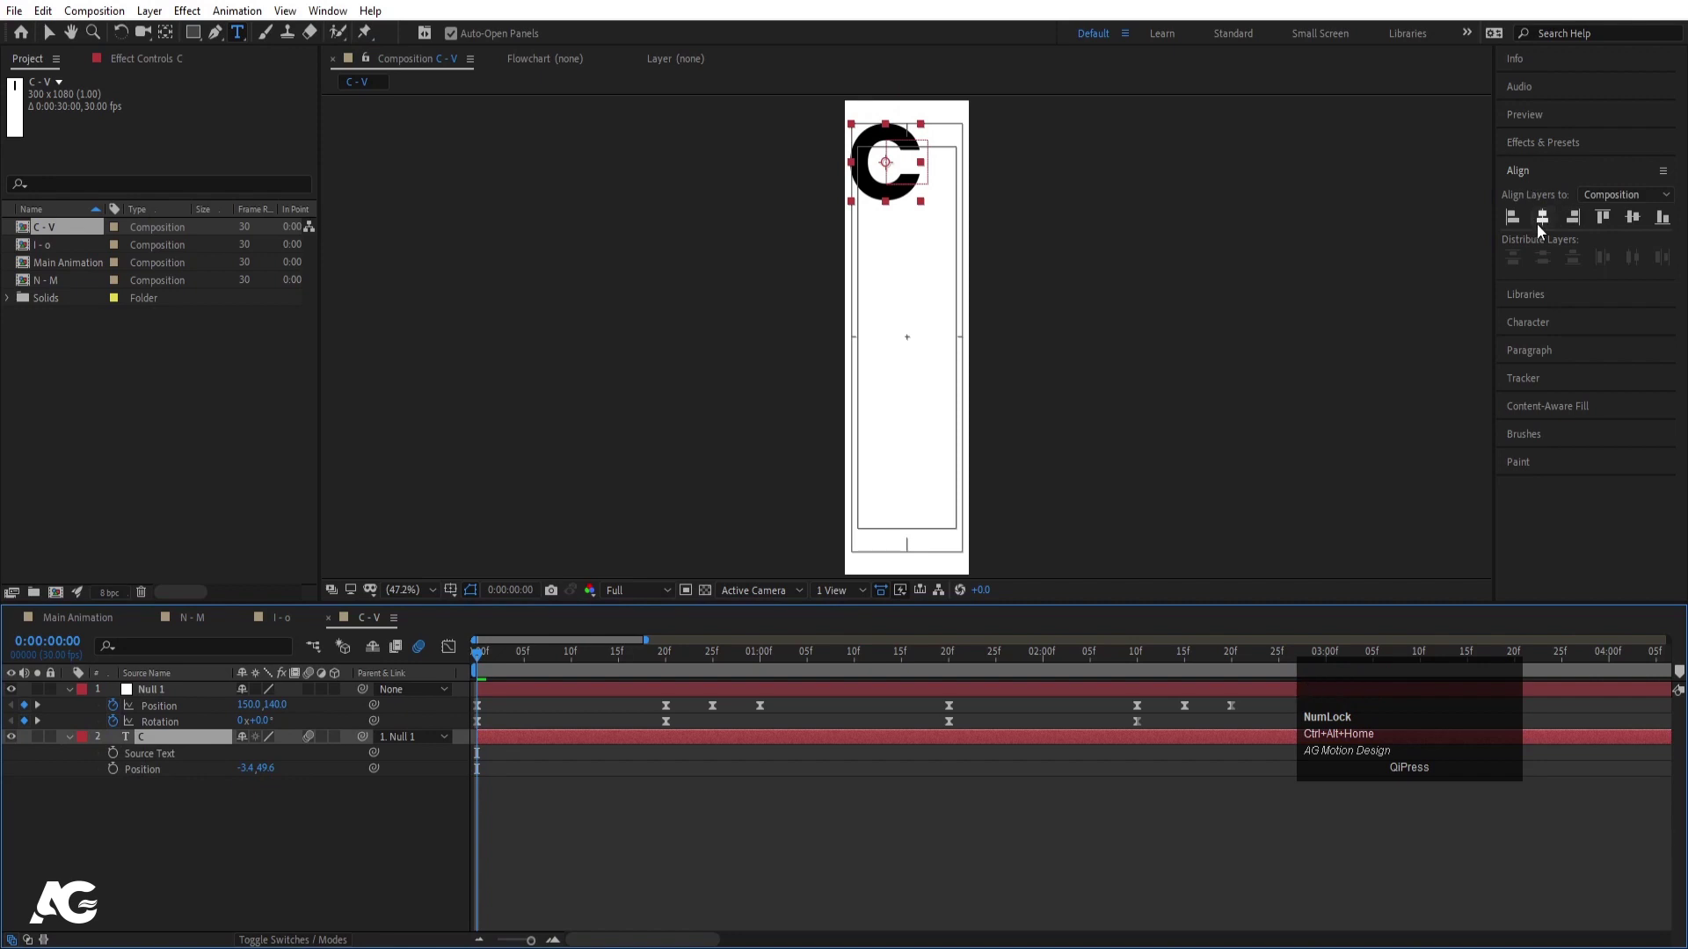
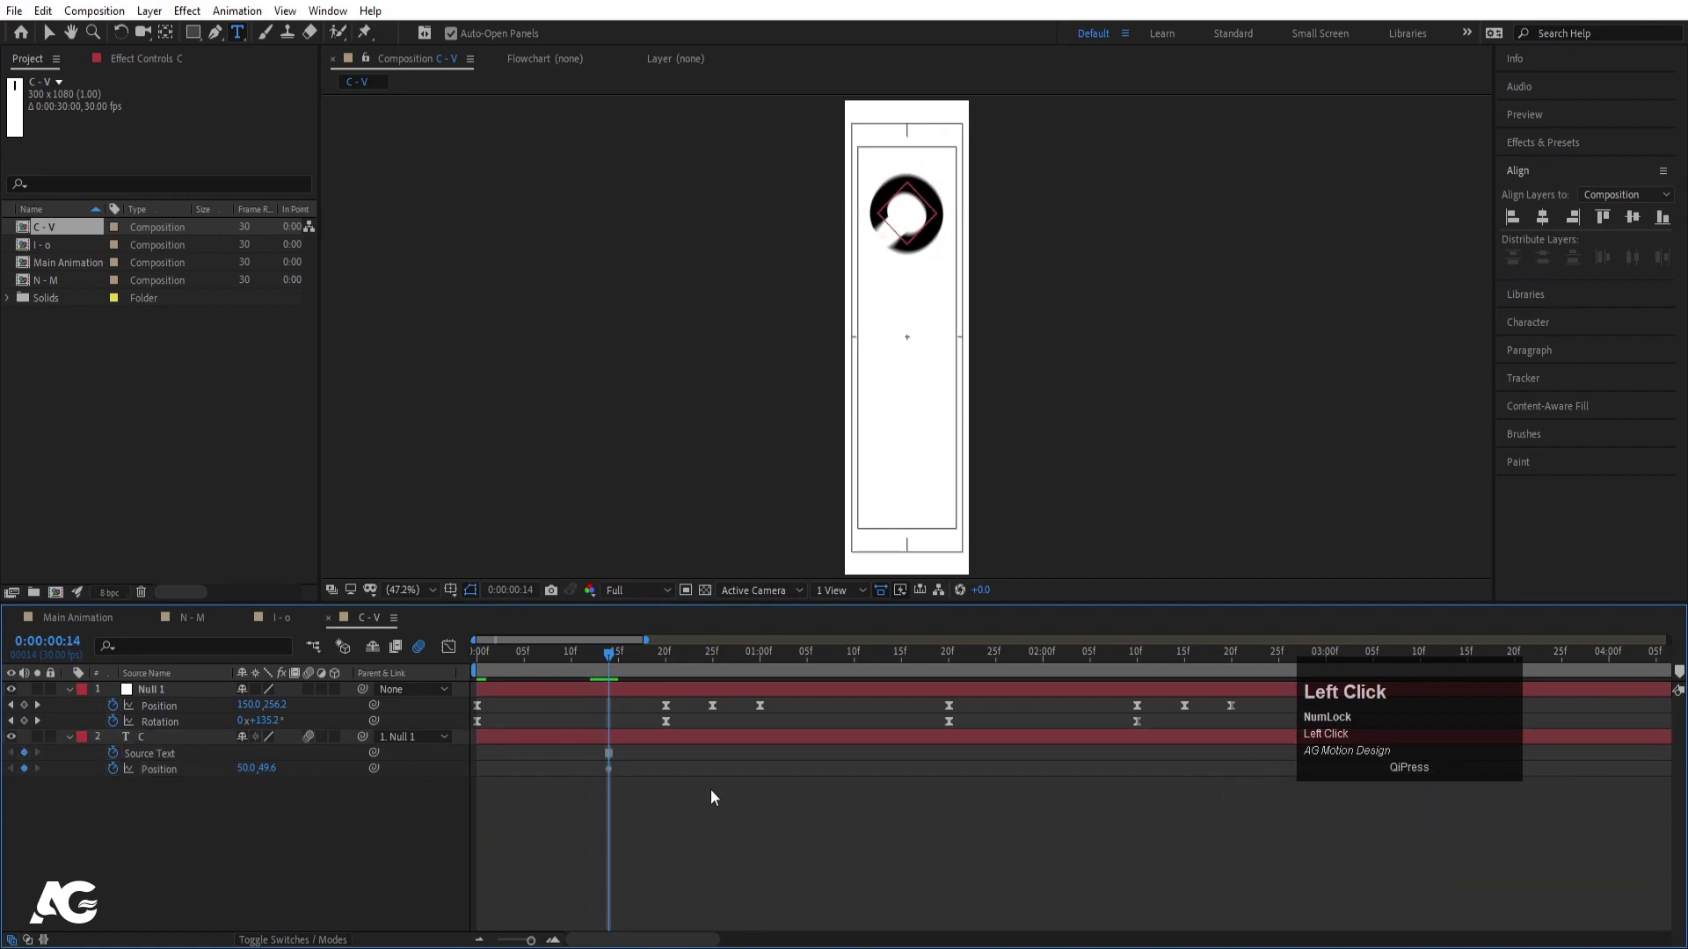
Step: At the switch frame, replace the second letter with V
key(Page_Down)
click(643, 748)
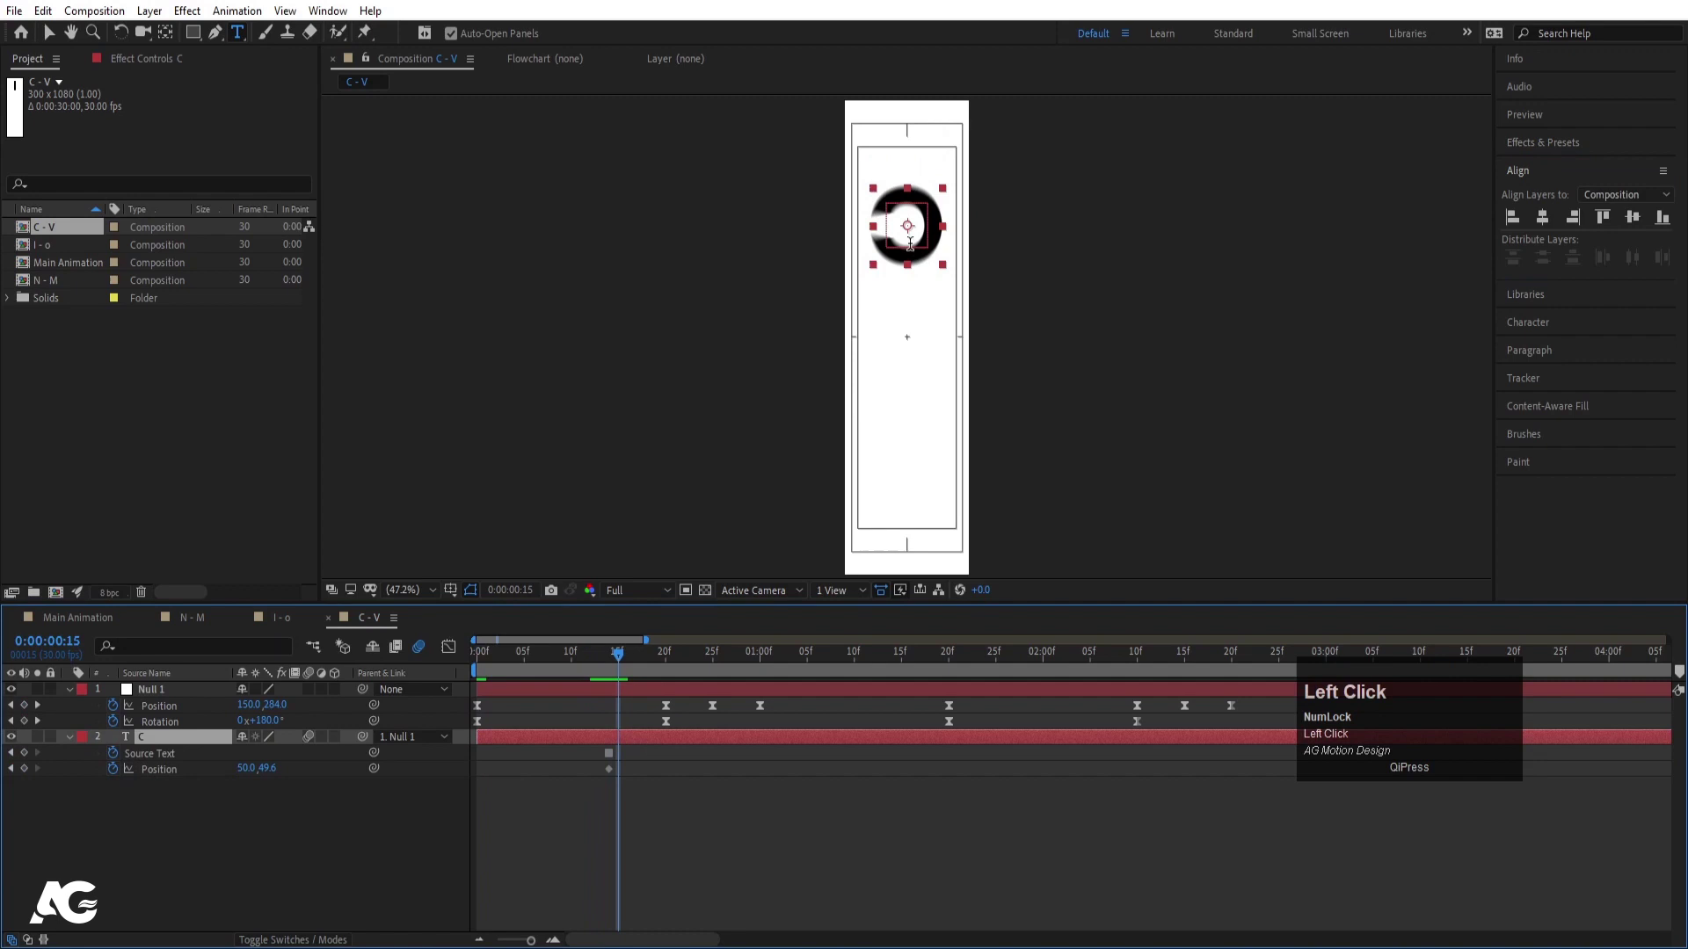
key(ctrl+a)
key(v)
click(657, 819)
key(space)
click(607, 665)
key(space)
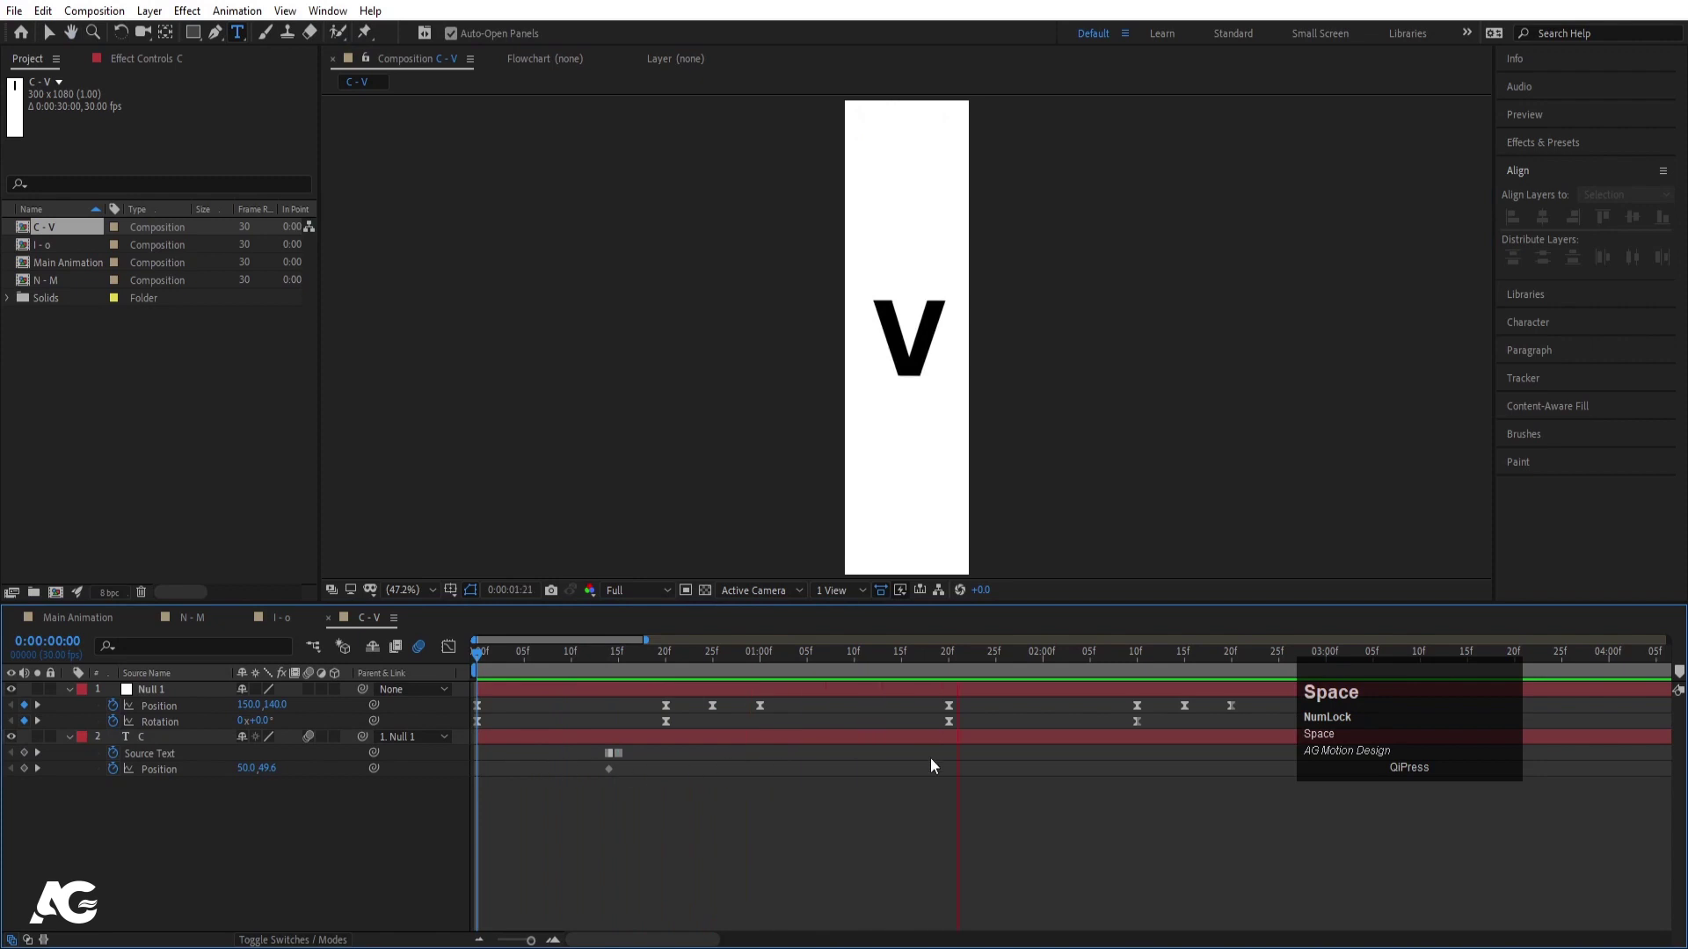
Step: Preview the C-to-V spin and nudge the V's Position sideways so it sits centred
key(space)
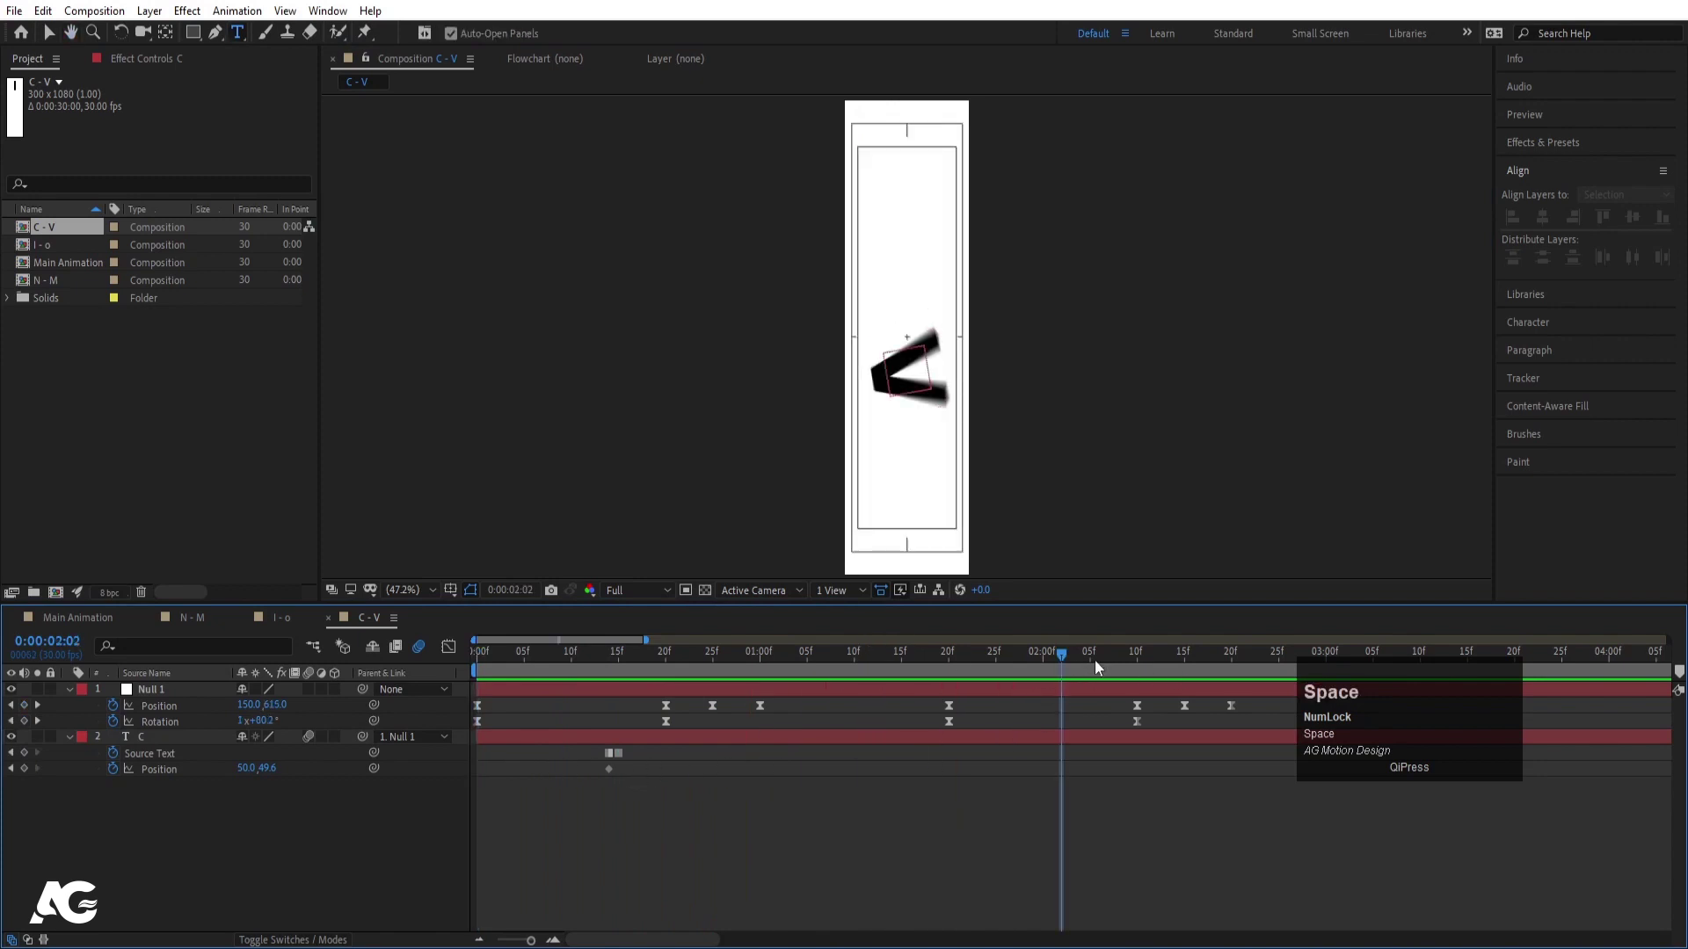
click(1030, 665)
key(space)
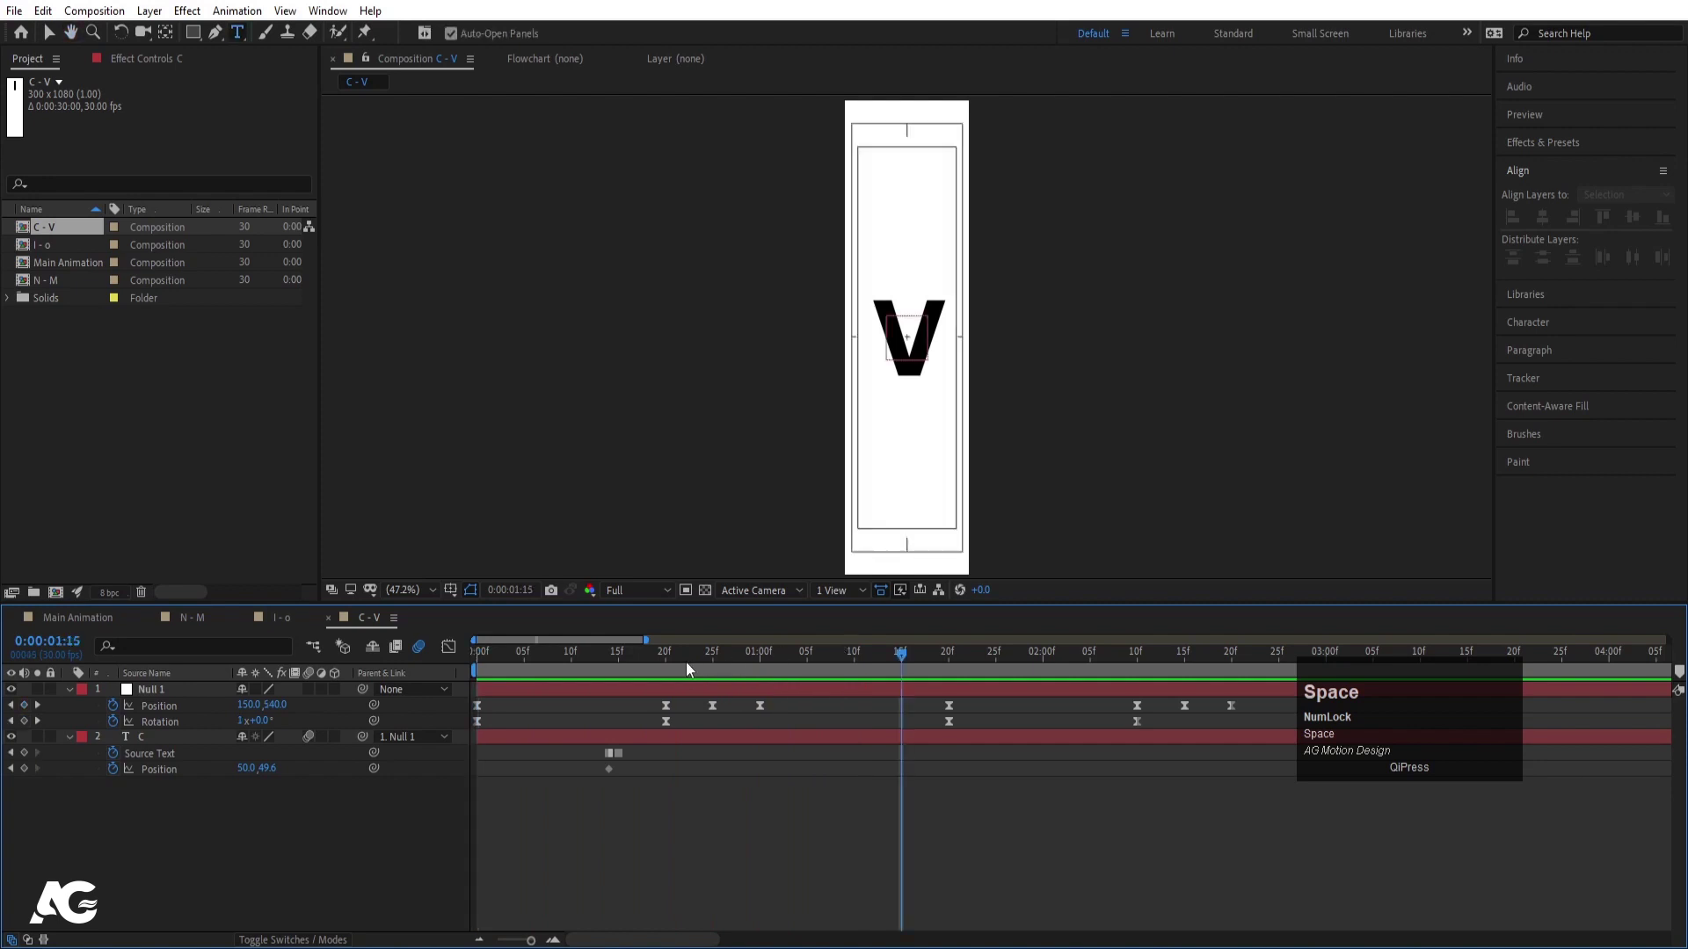
click(672, 669)
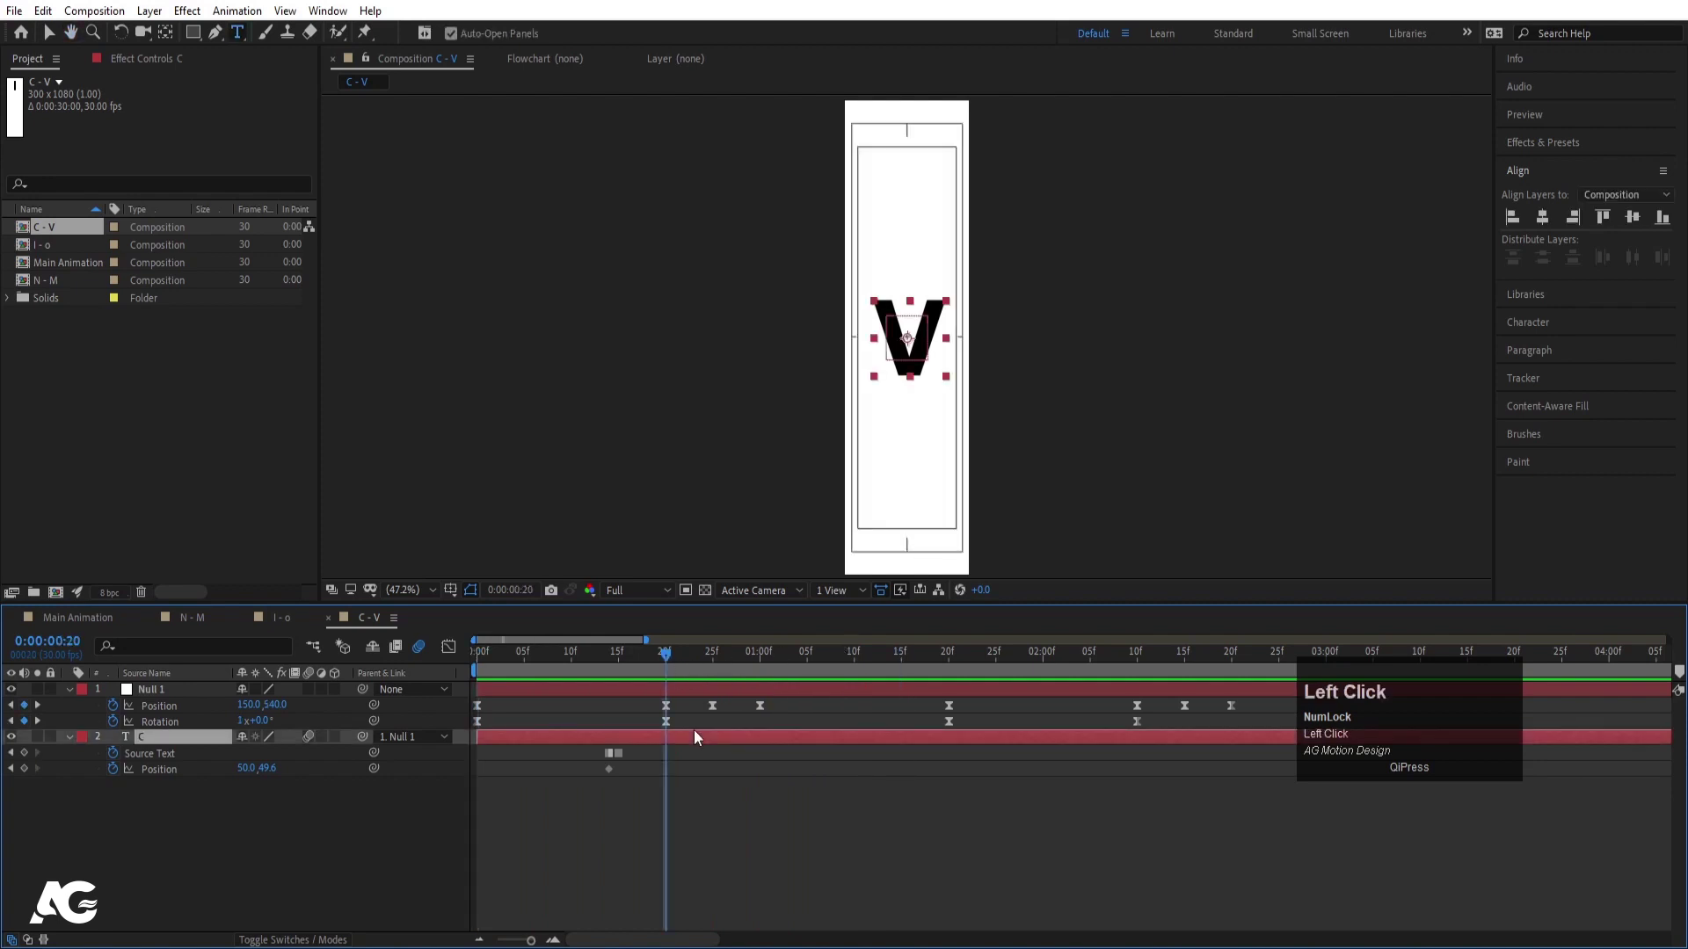
key(Left)
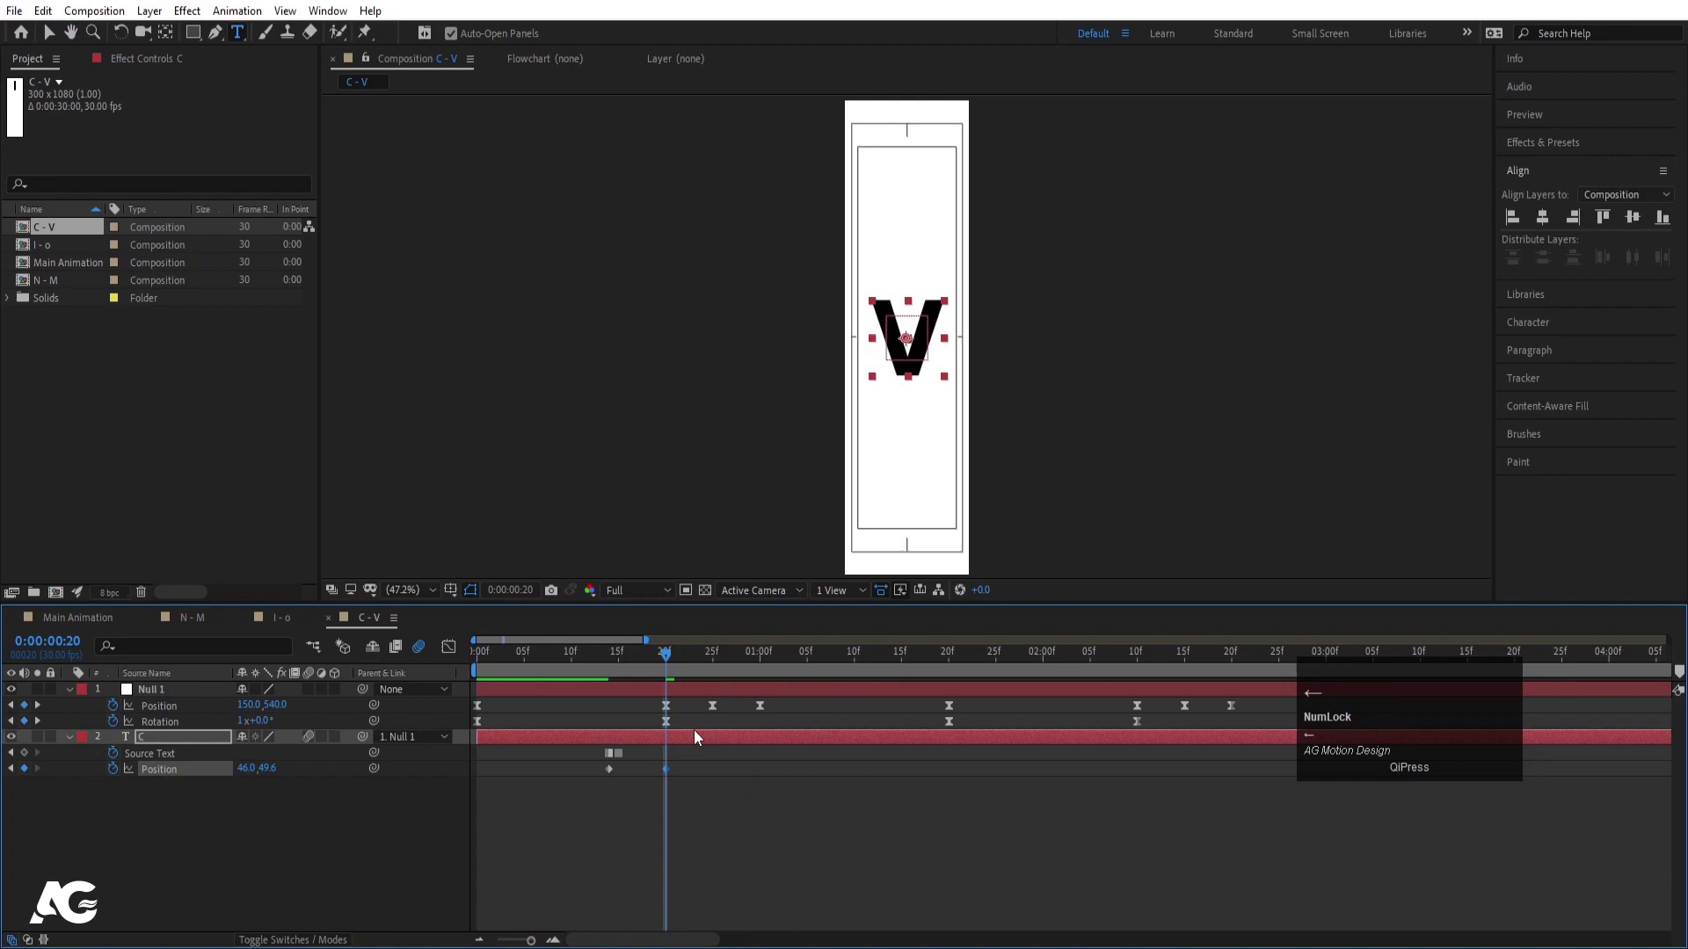
click(790, 832)
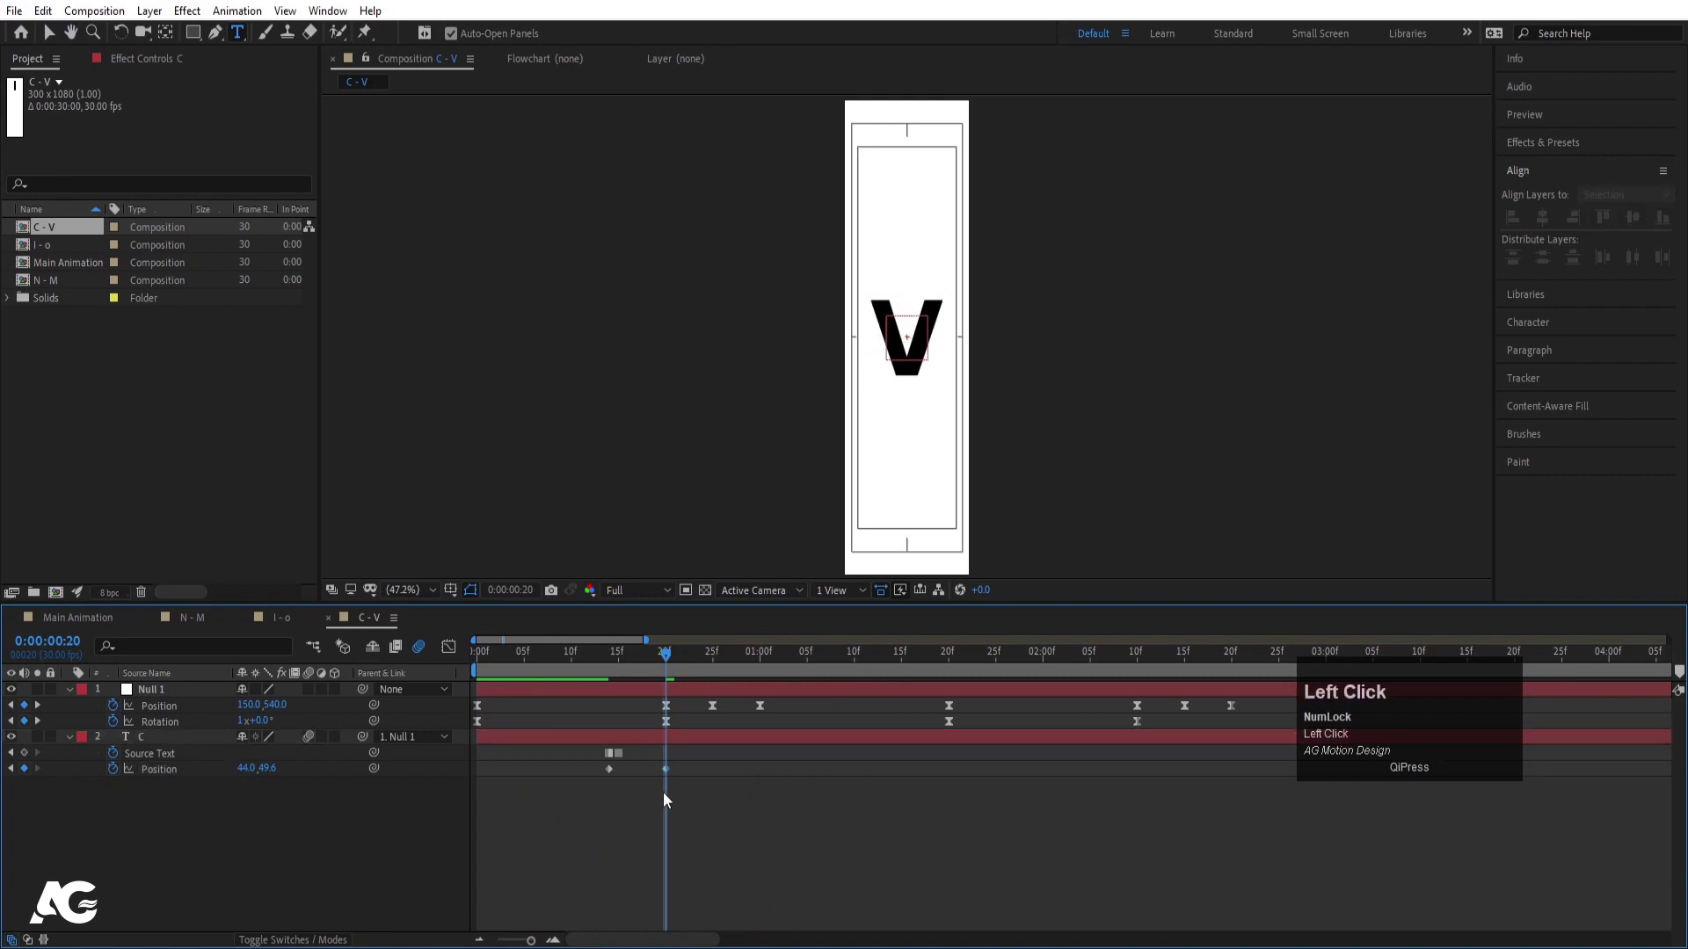
key(space)
Step: Copy and paste keyframes at the end of the second spin in the timeline
drag(1075, 665, 1186, 775)
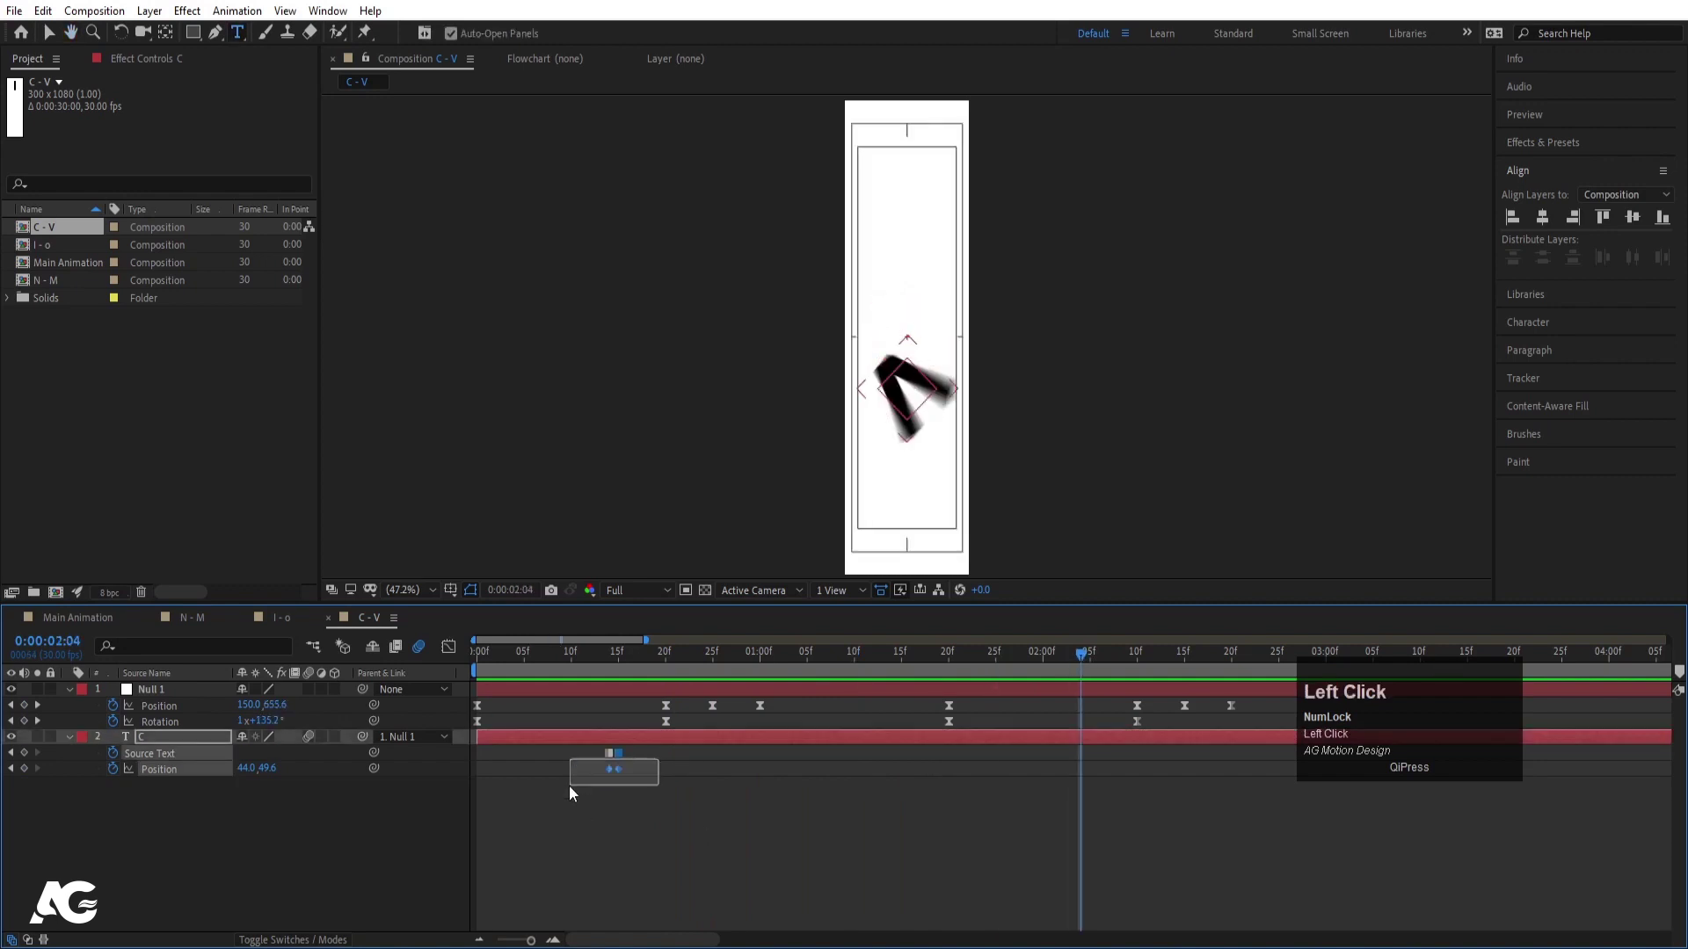
key(ctrl+c)
key(ctrl+v)
right_click(1098, 757)
double_click(1127, 748)
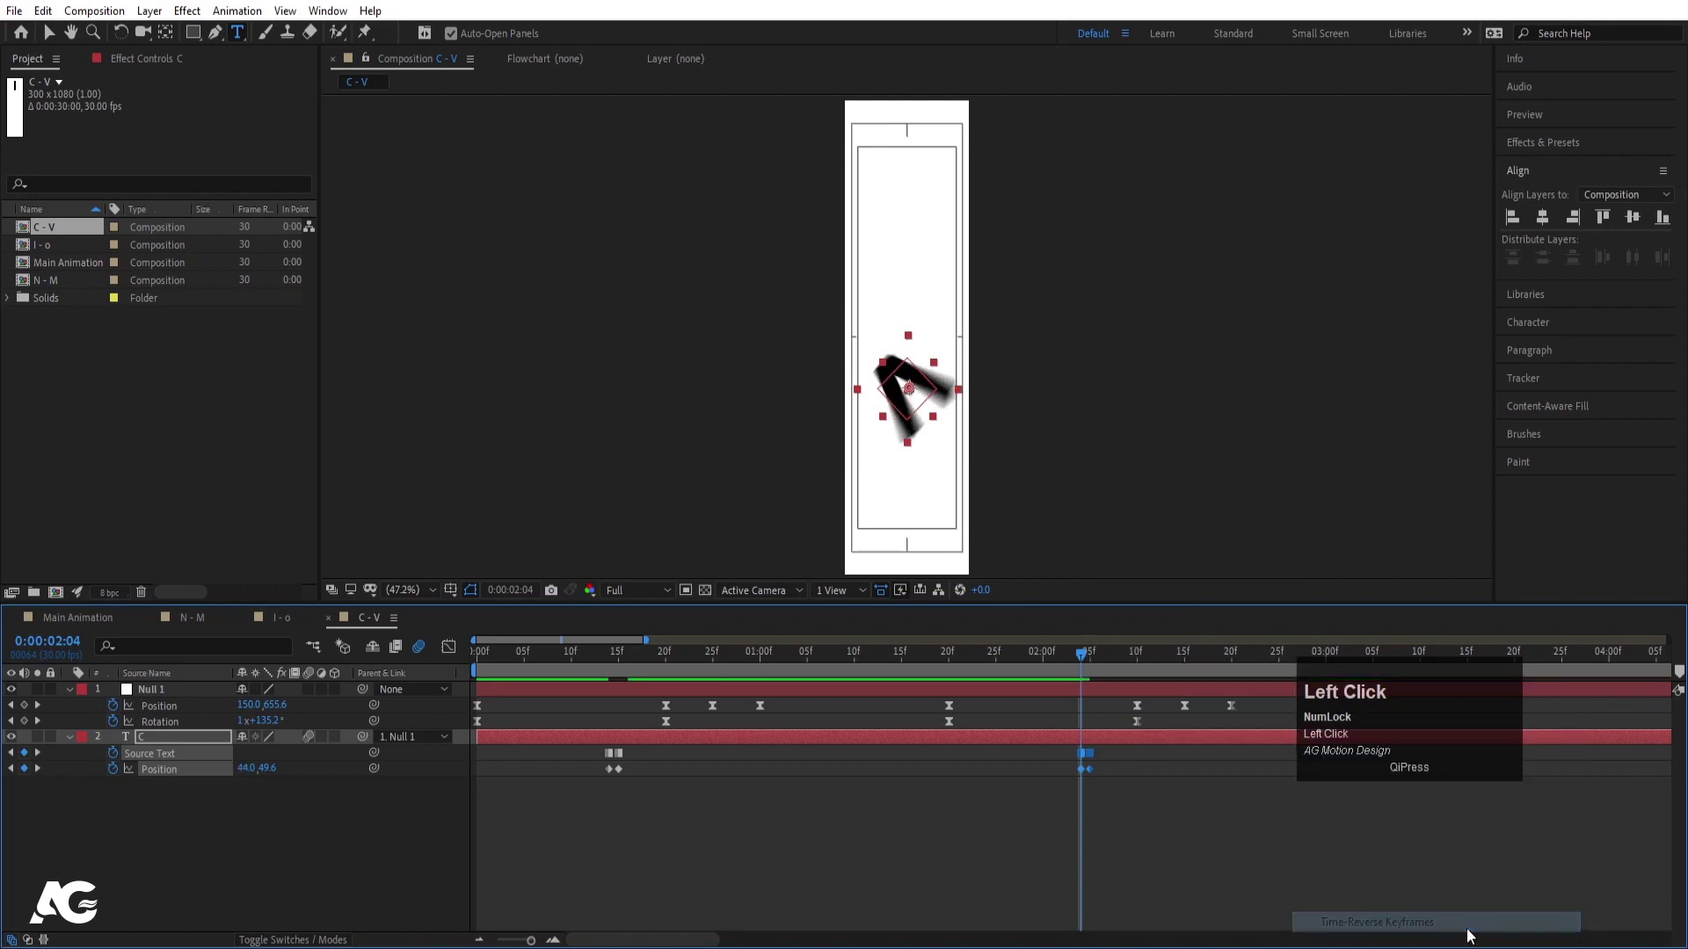
Step: Duplicate the C - V comp in the Project panel and rename the copy 'E - E'
key(space)
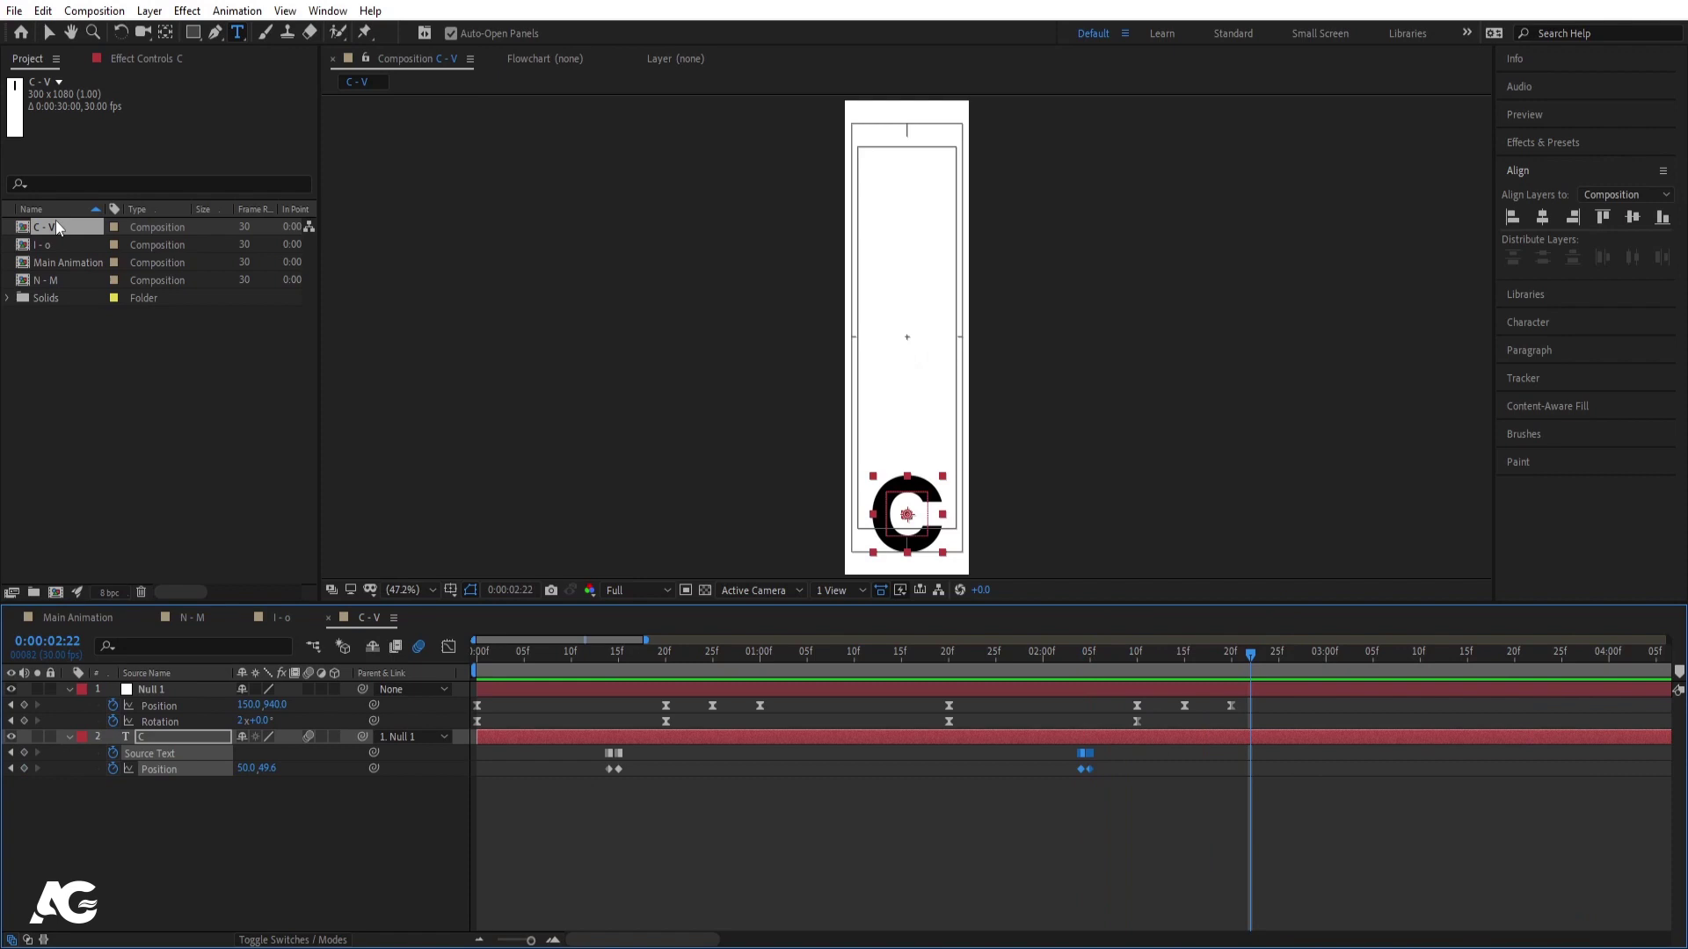
click(64, 226)
key(ctrl+d)
click(66, 258)
key(Return)
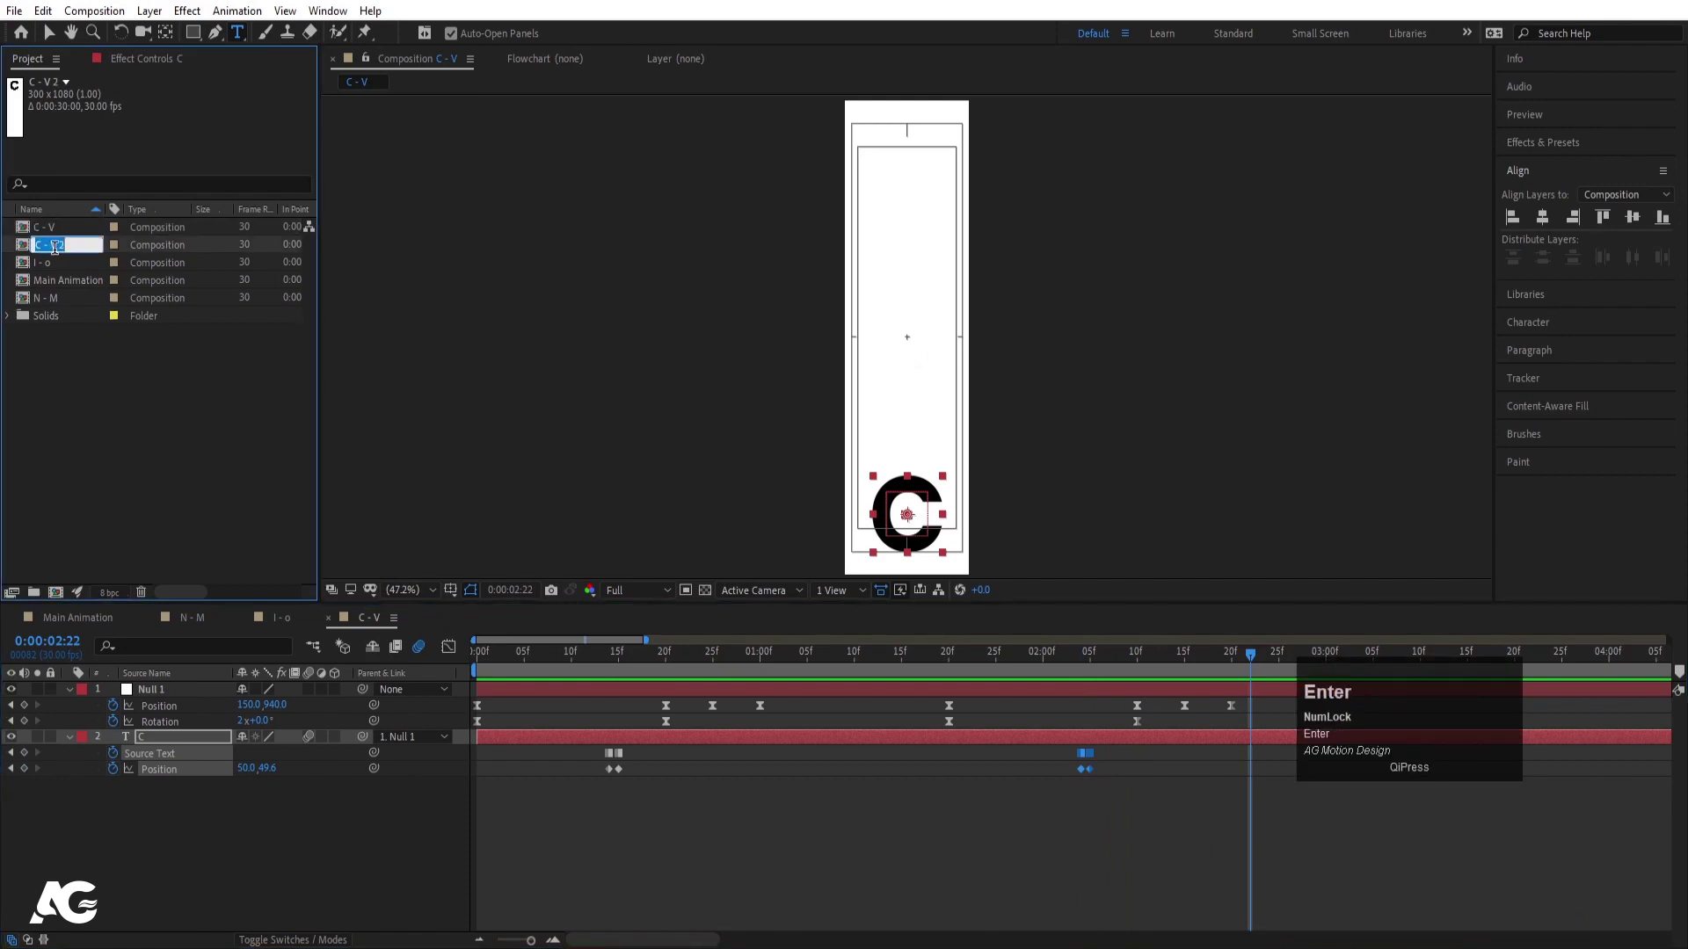
key(shift+e)
key(space)
key(space)
key(shift+e)
key(Return)
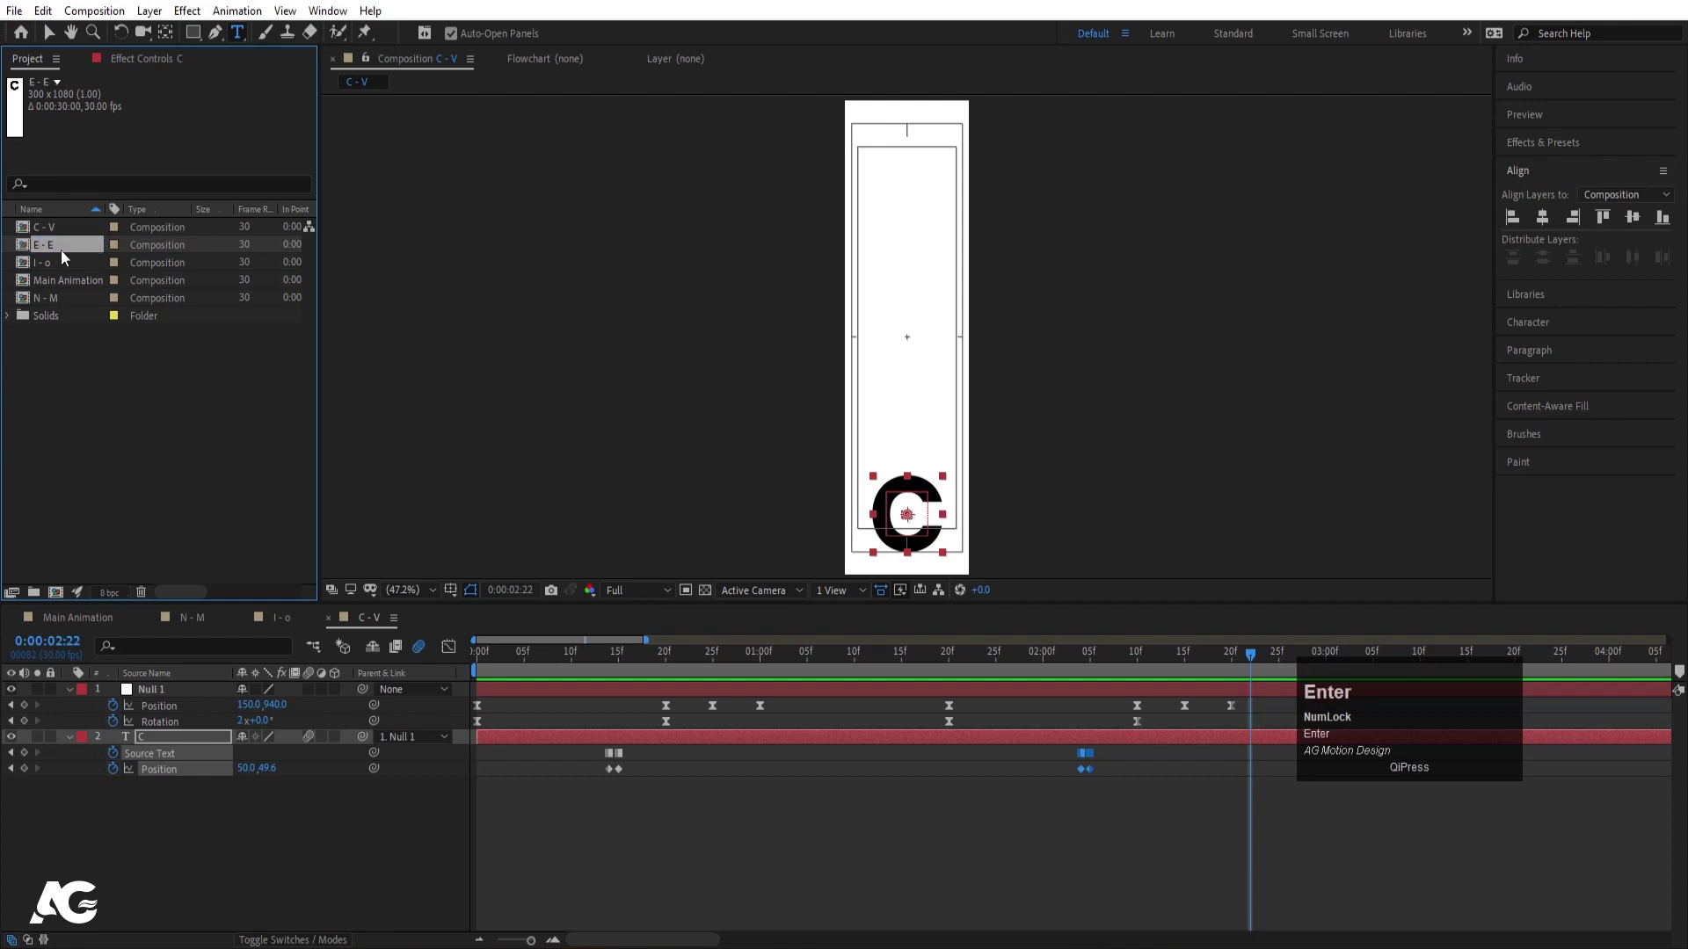
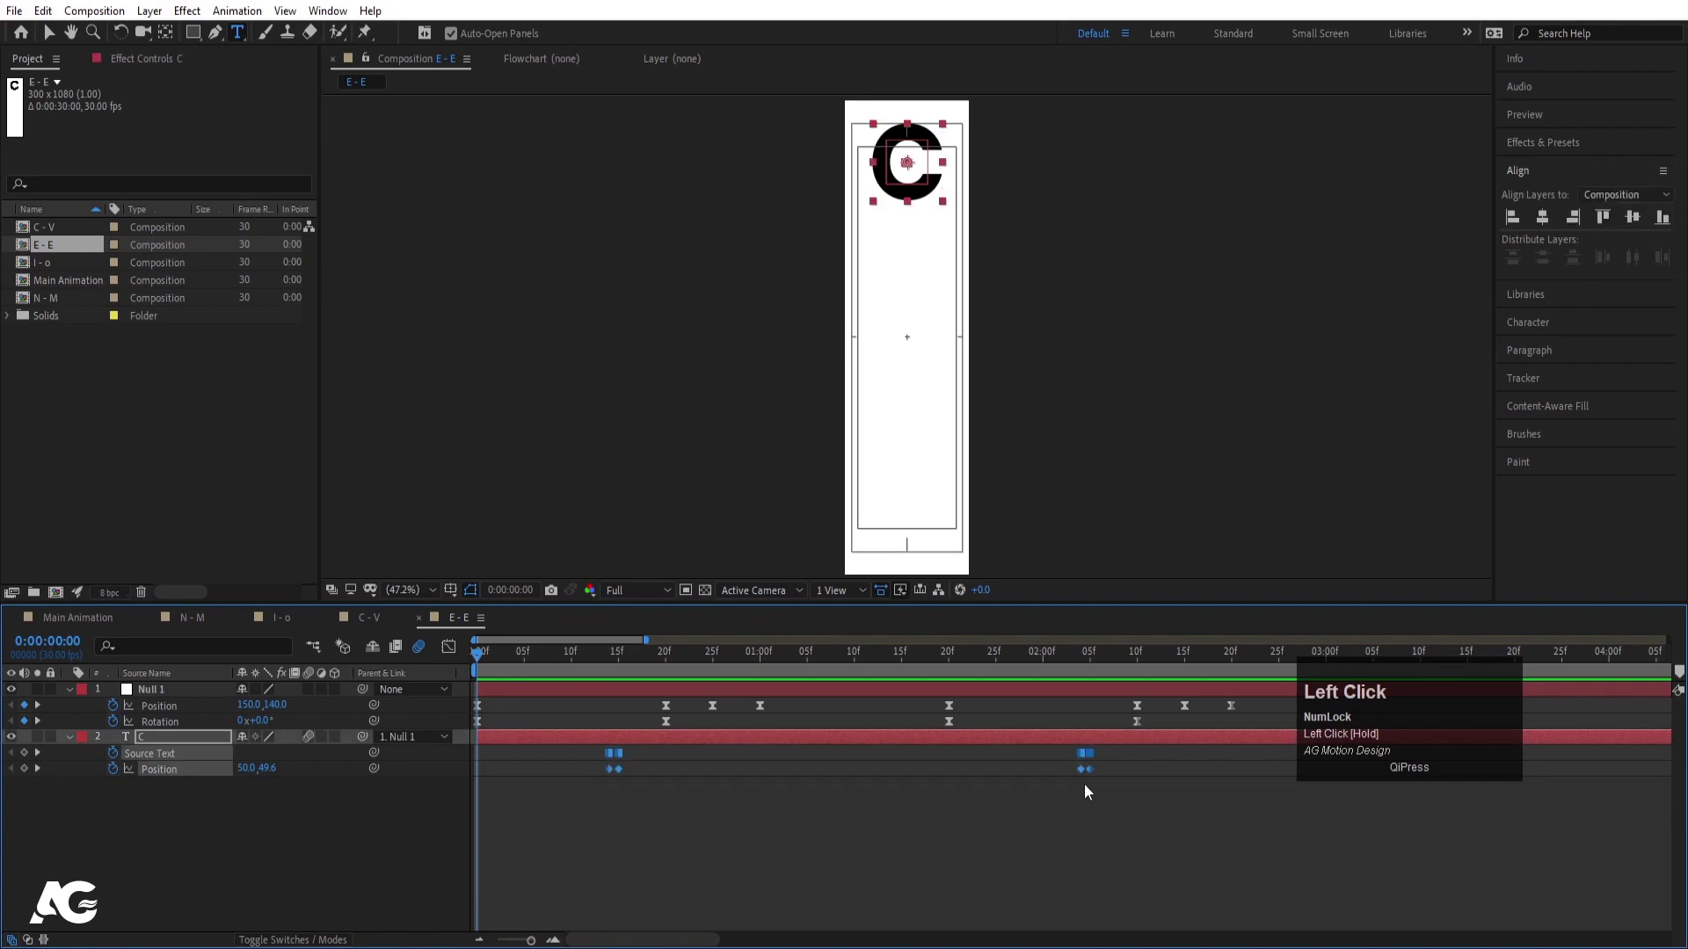
Step: Change the letter to E, centre it with Align and preview the spin
key(ctrl+a)
key(shift+e)
click(216, 742)
key(ctrl+alt+Home)
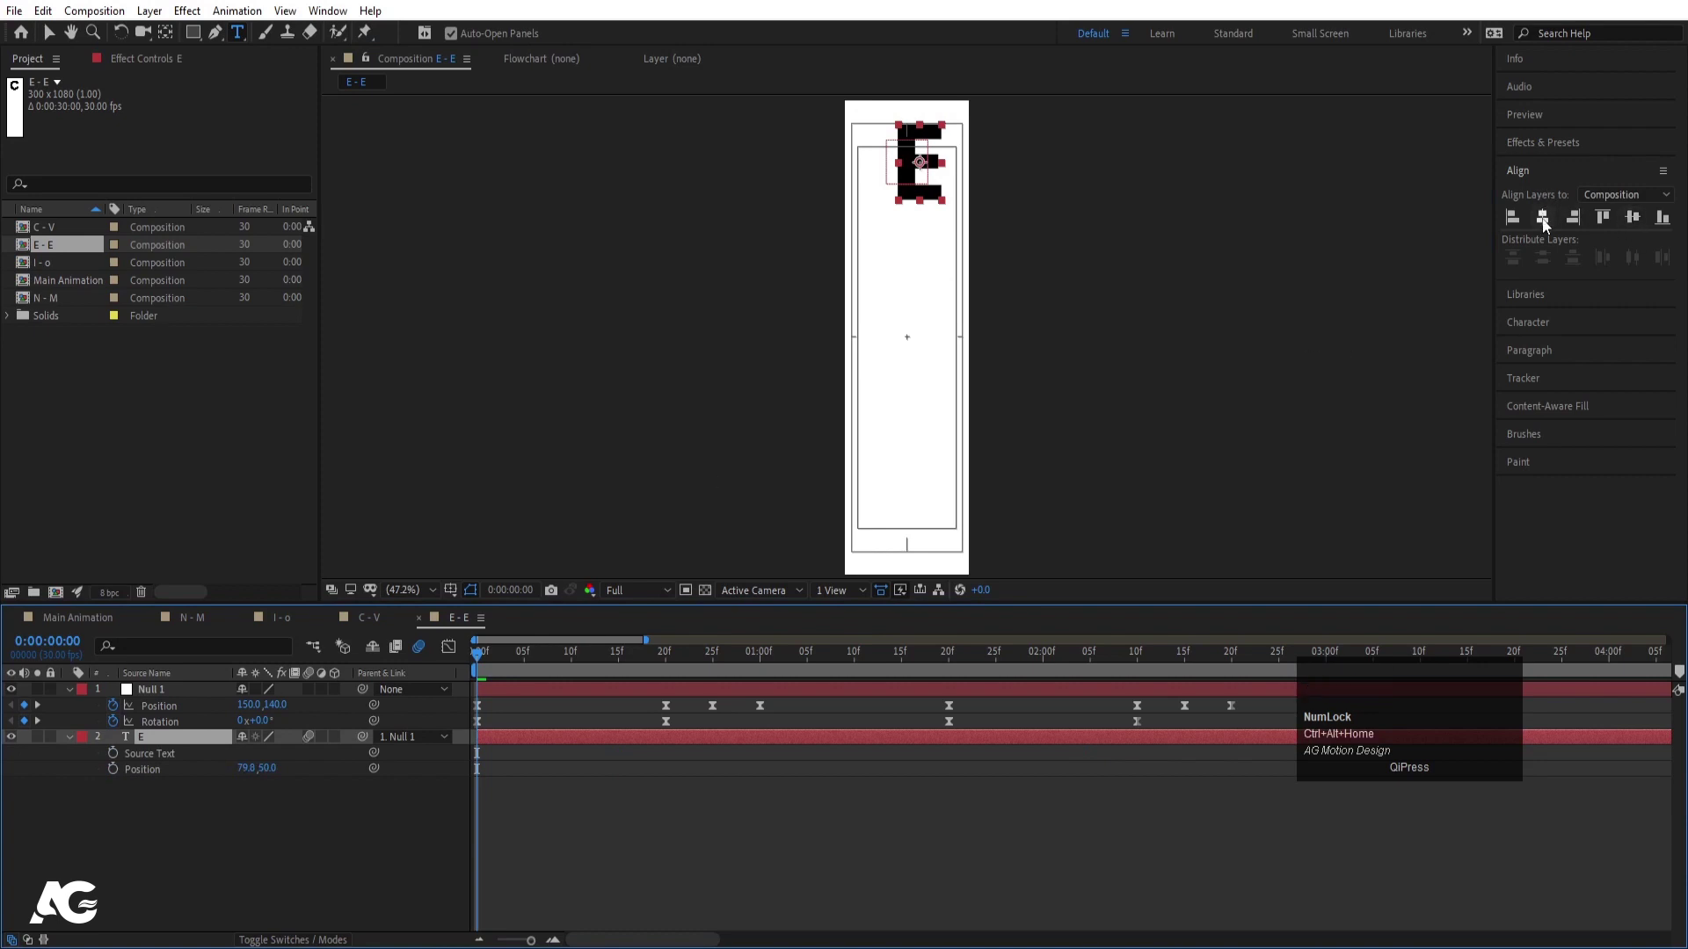
click(1551, 225)
key(space)
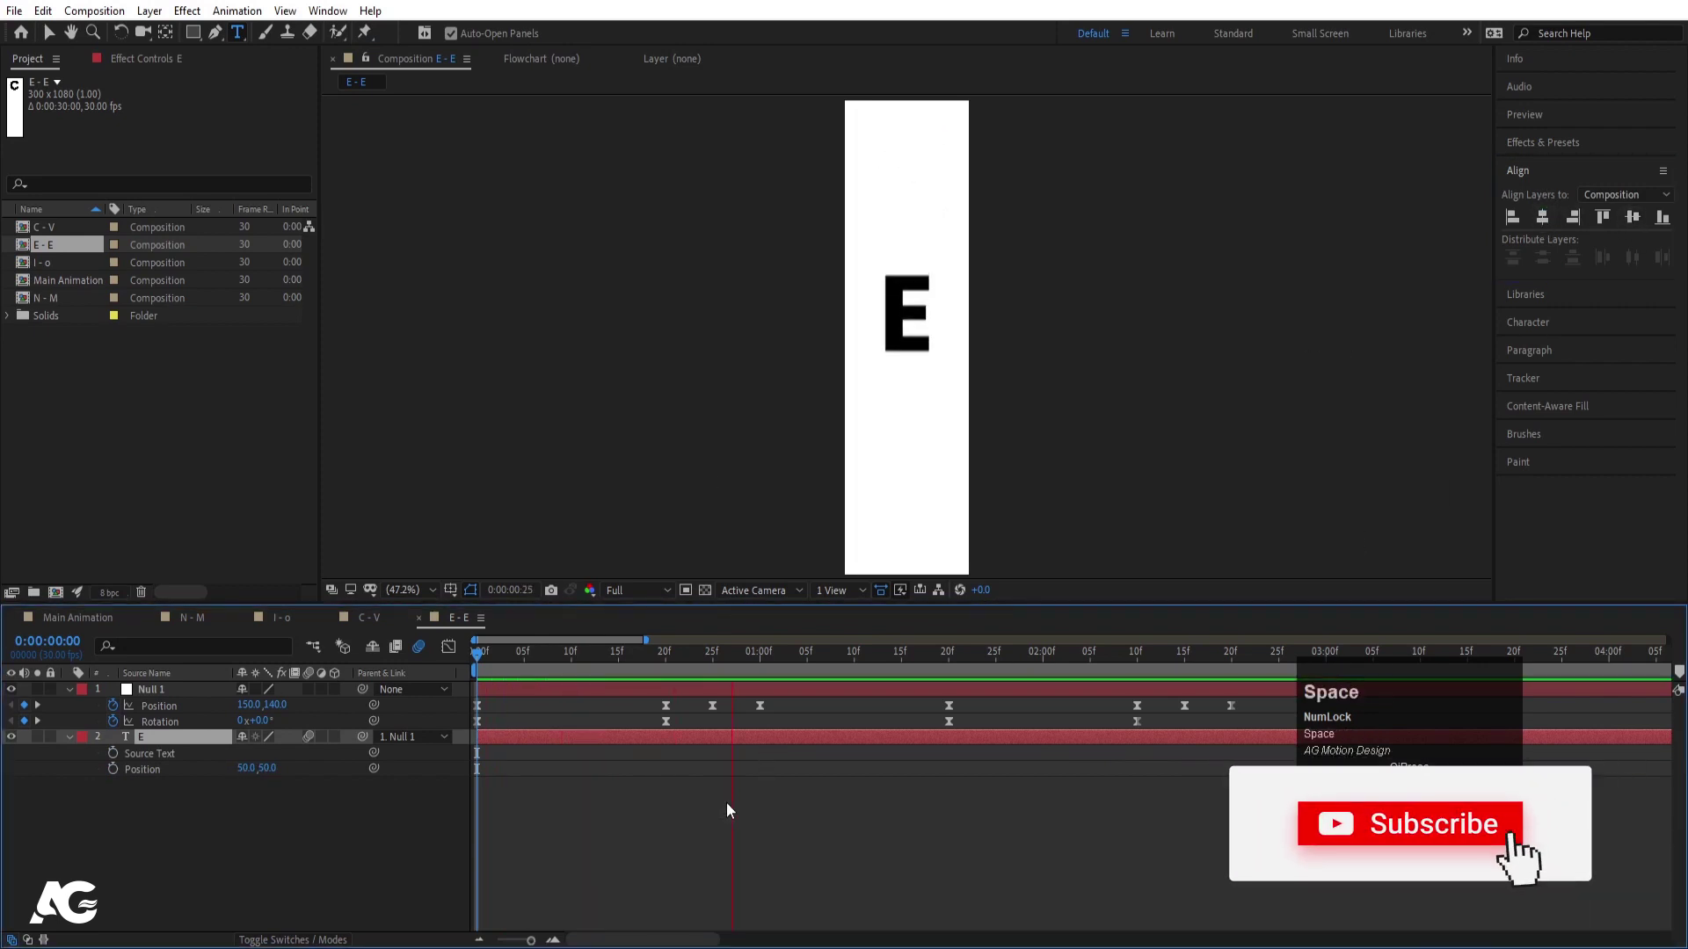
key(space)
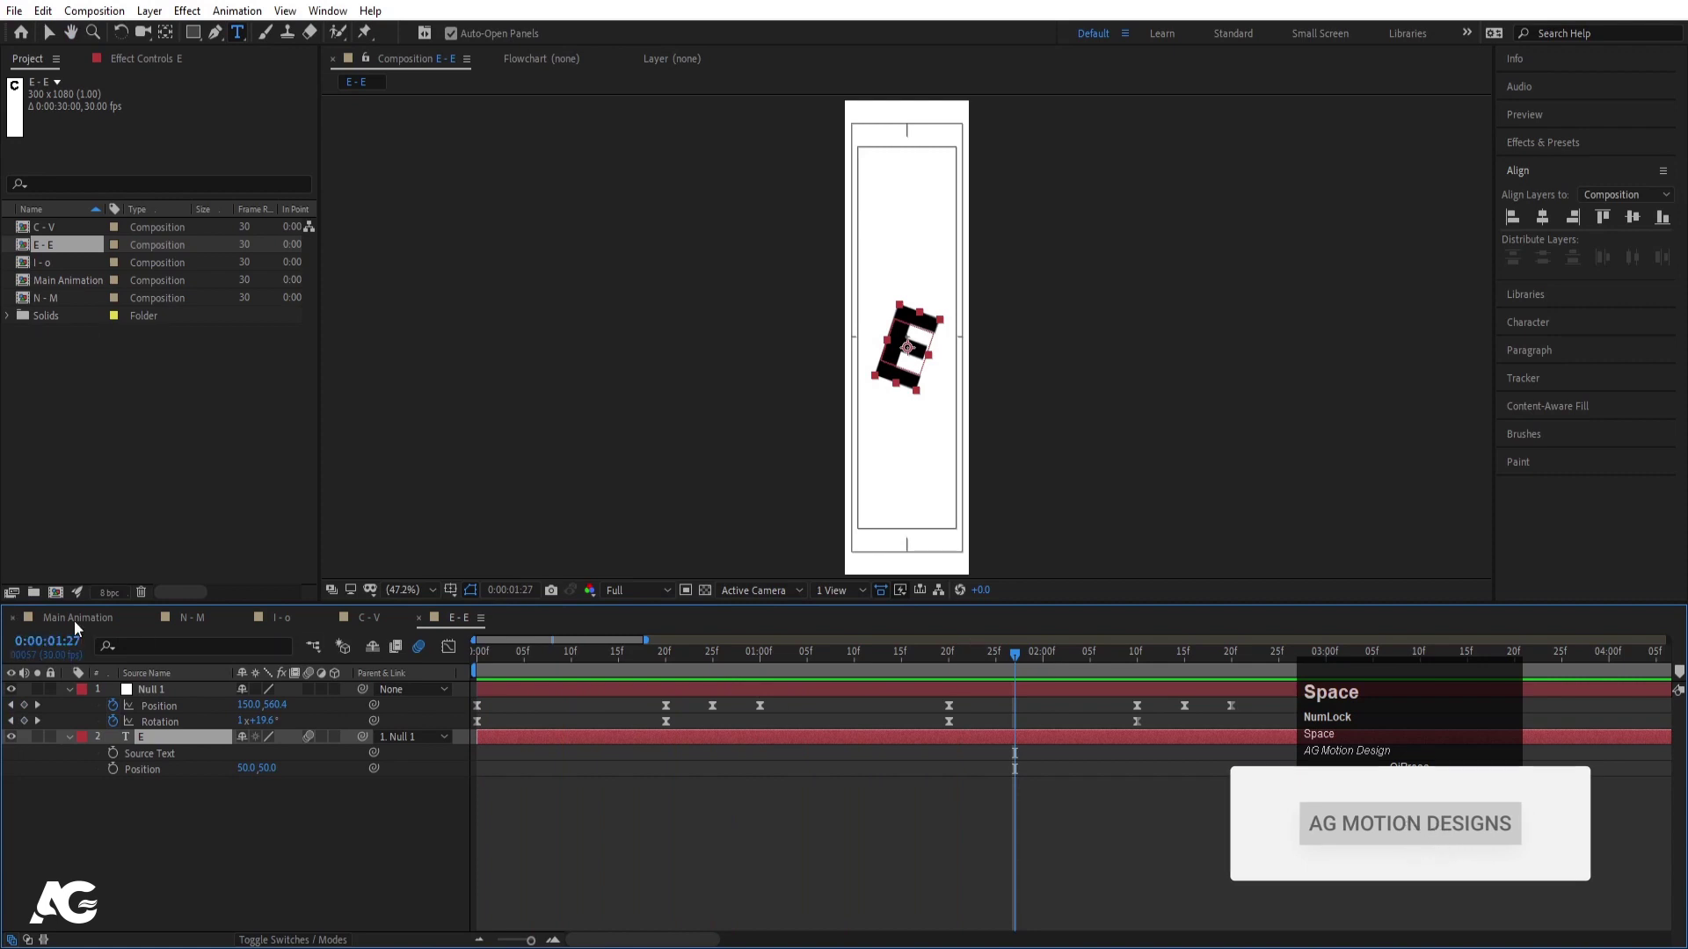
Step: Switch to Main Animation and drag the letter precomps in from the Project panel
click(74, 623)
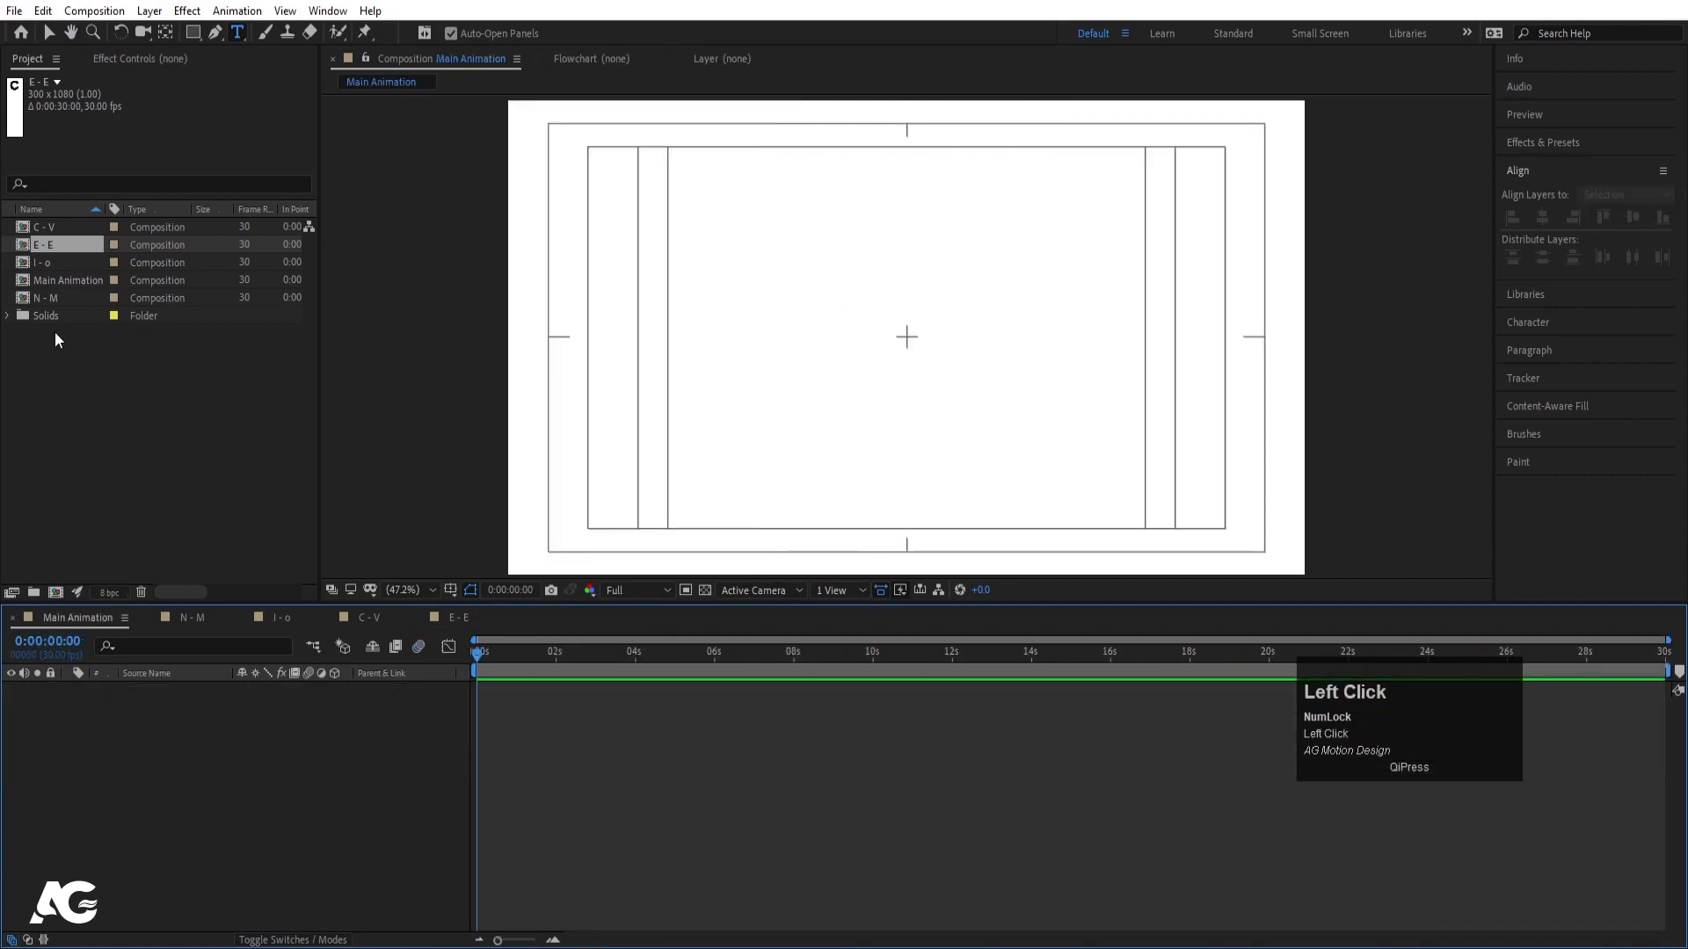
key(v)
drag(915, 170, 56, 247)
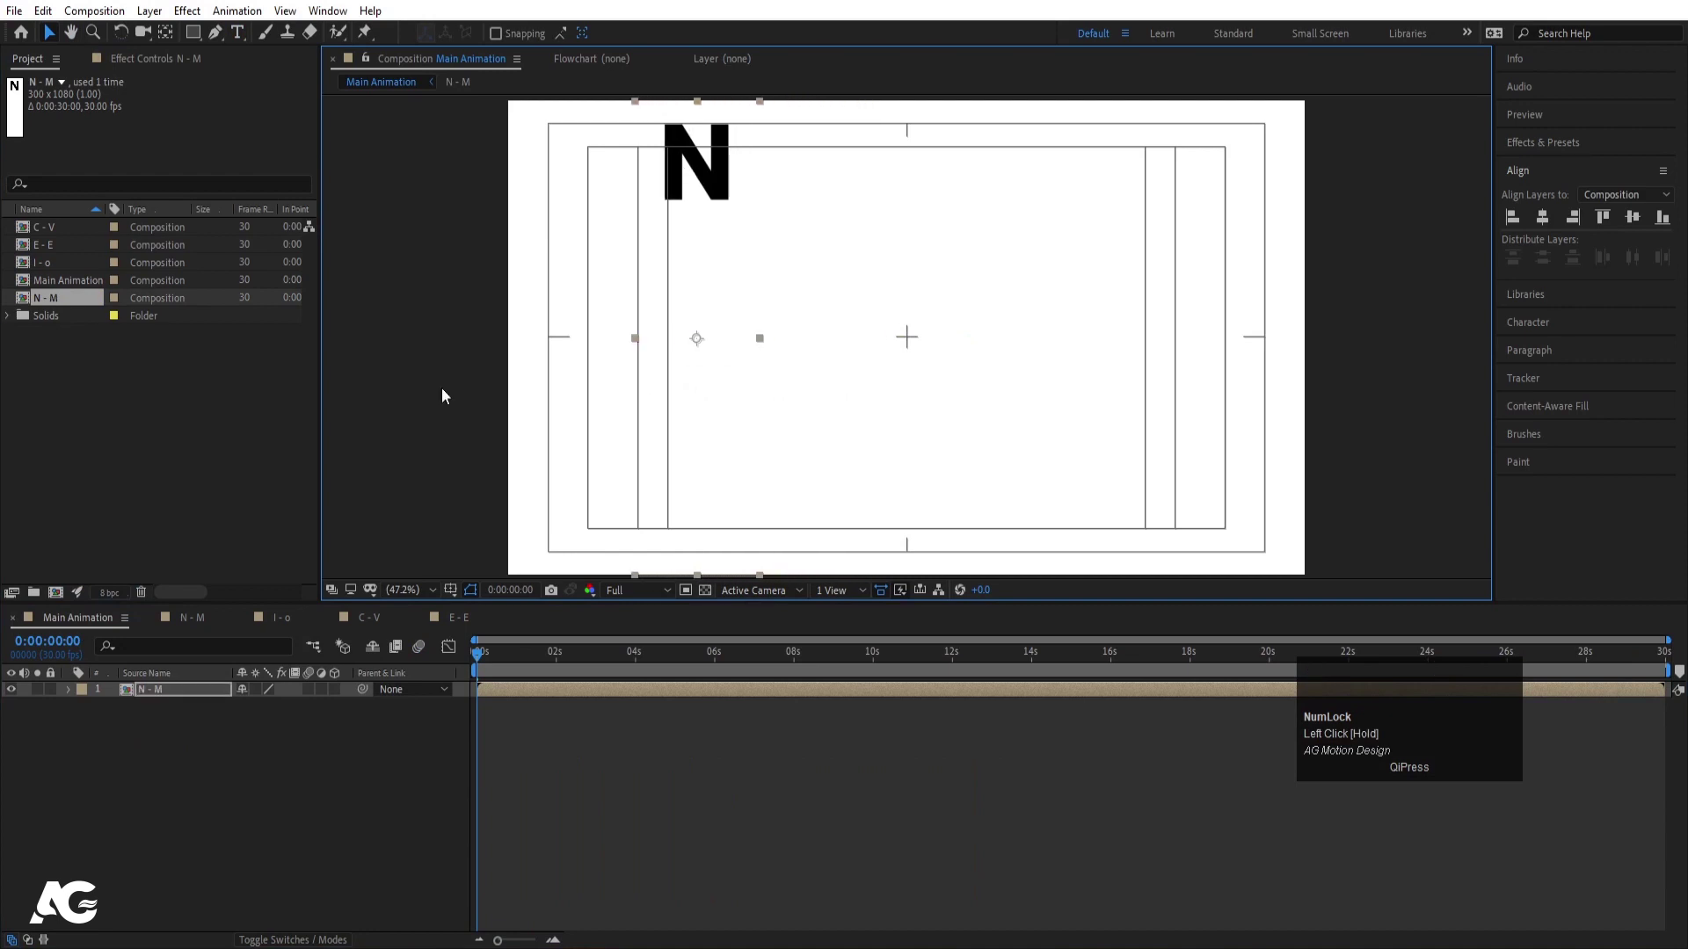
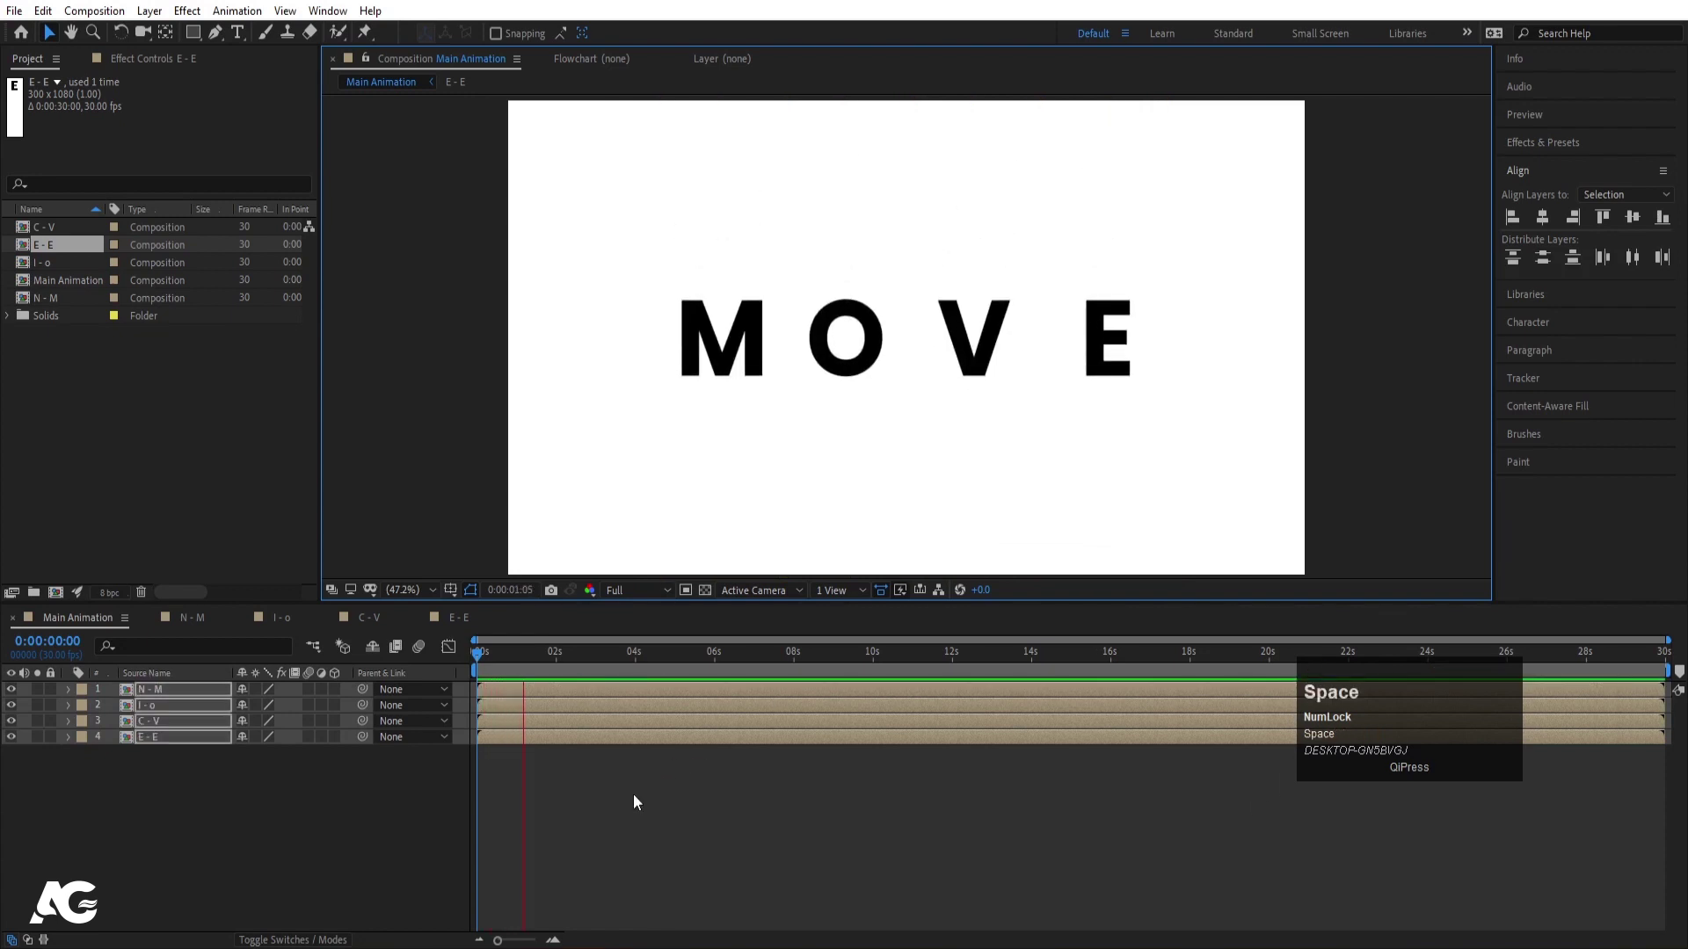
key(space)
Step: Space the letter layers evenly to spell NICE, then reopen the I - O comp
click(494, 671)
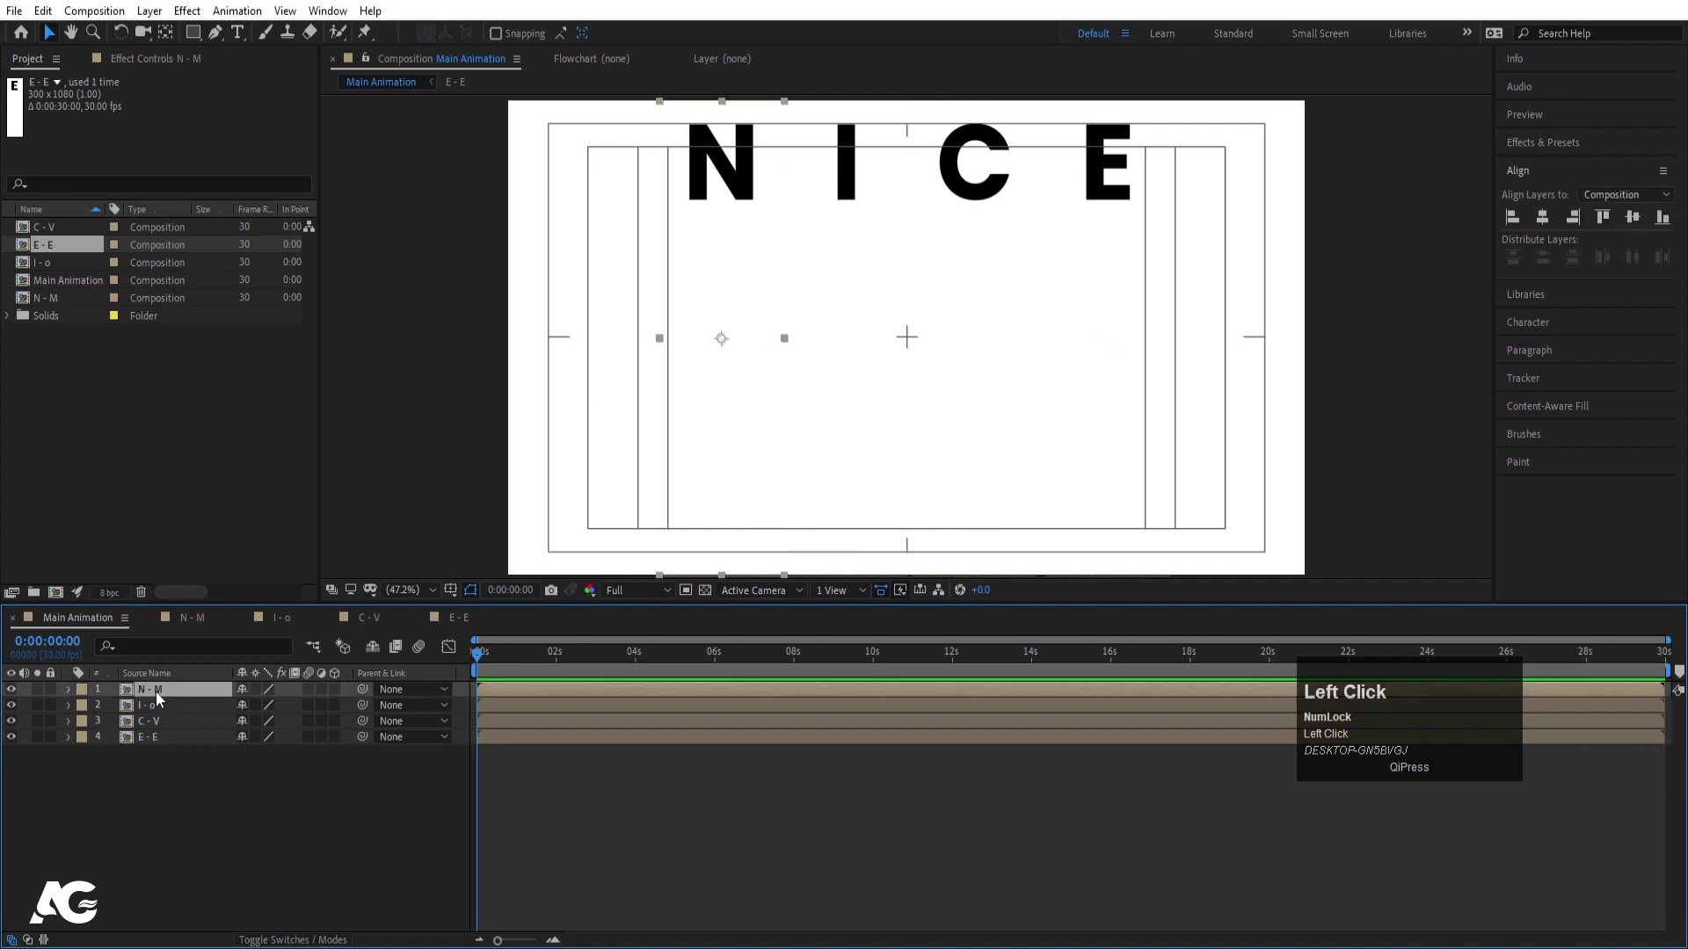
key(=)
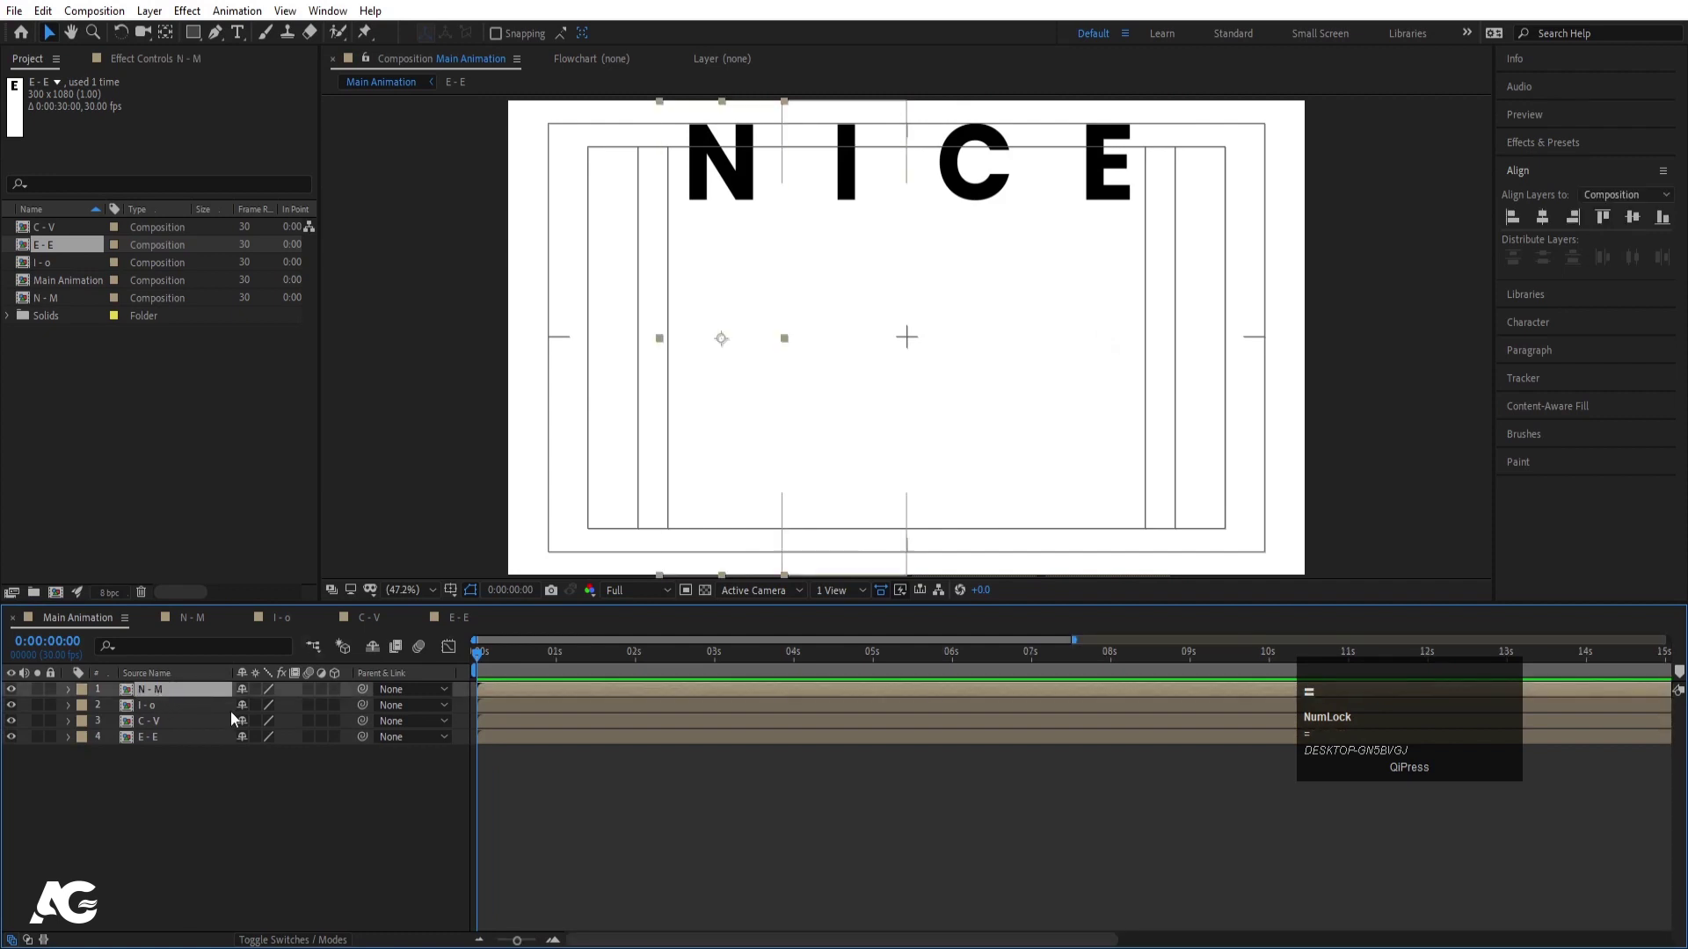
drag(182, 713, 125, 809)
key(ctrl+a)
click(194, 837)
Step: Reveal the letter comps' keyframes, then preview and scrub Main Animation's NICE-to-MOVE spin from the start
key(ctrl+a)
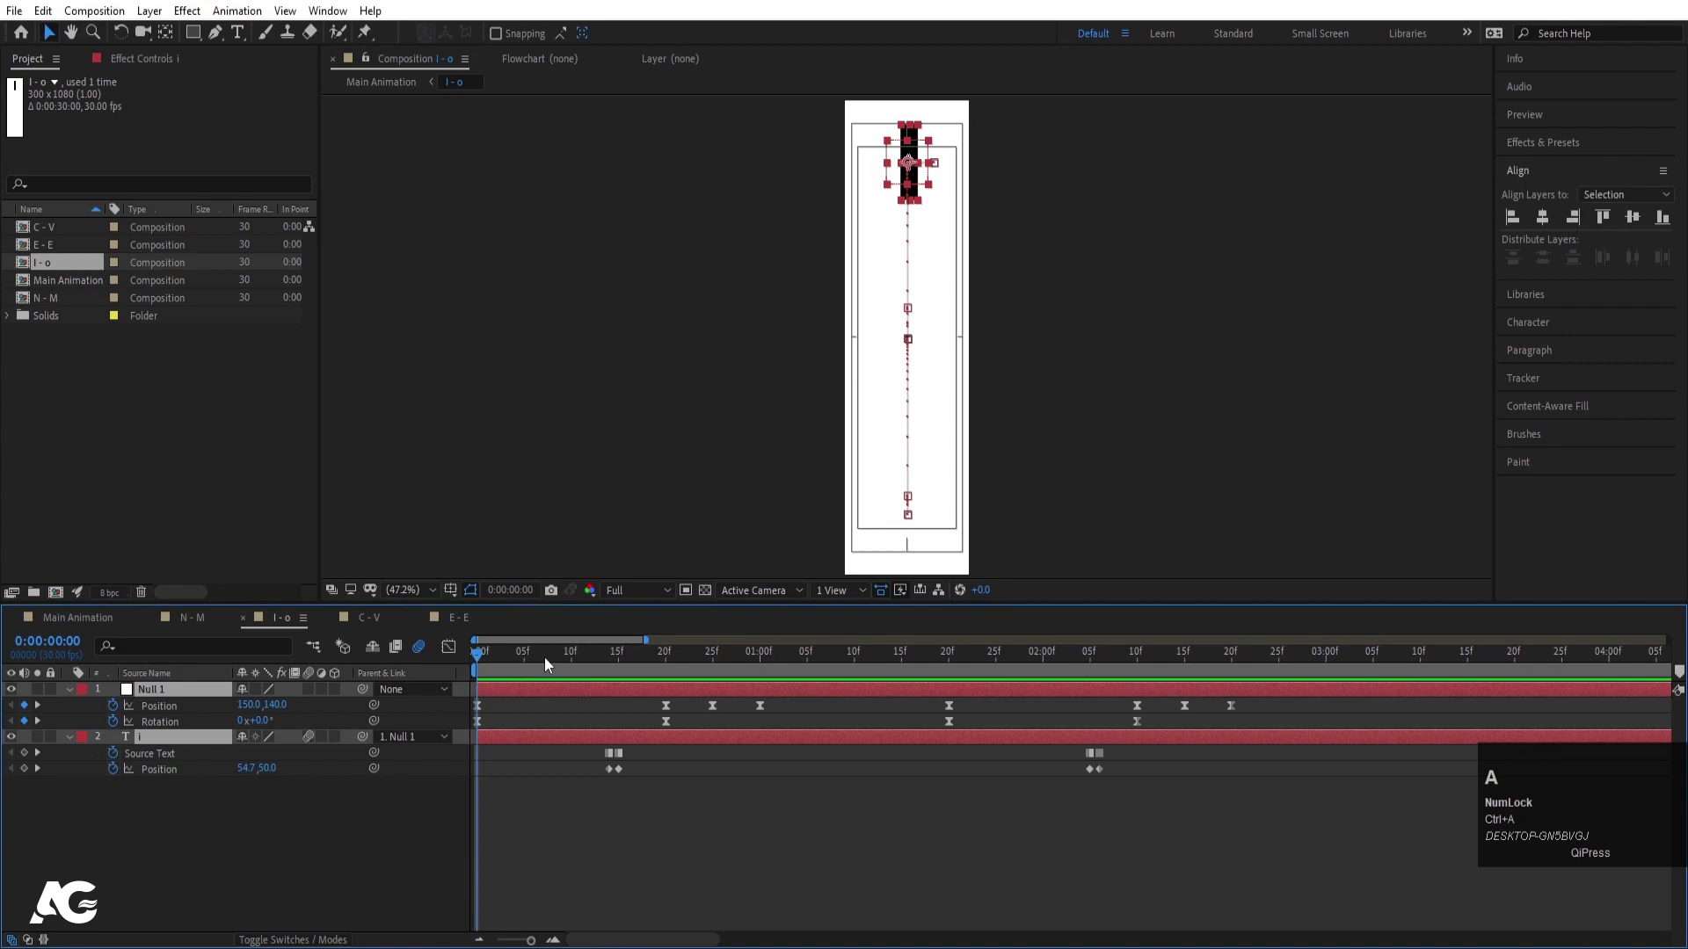
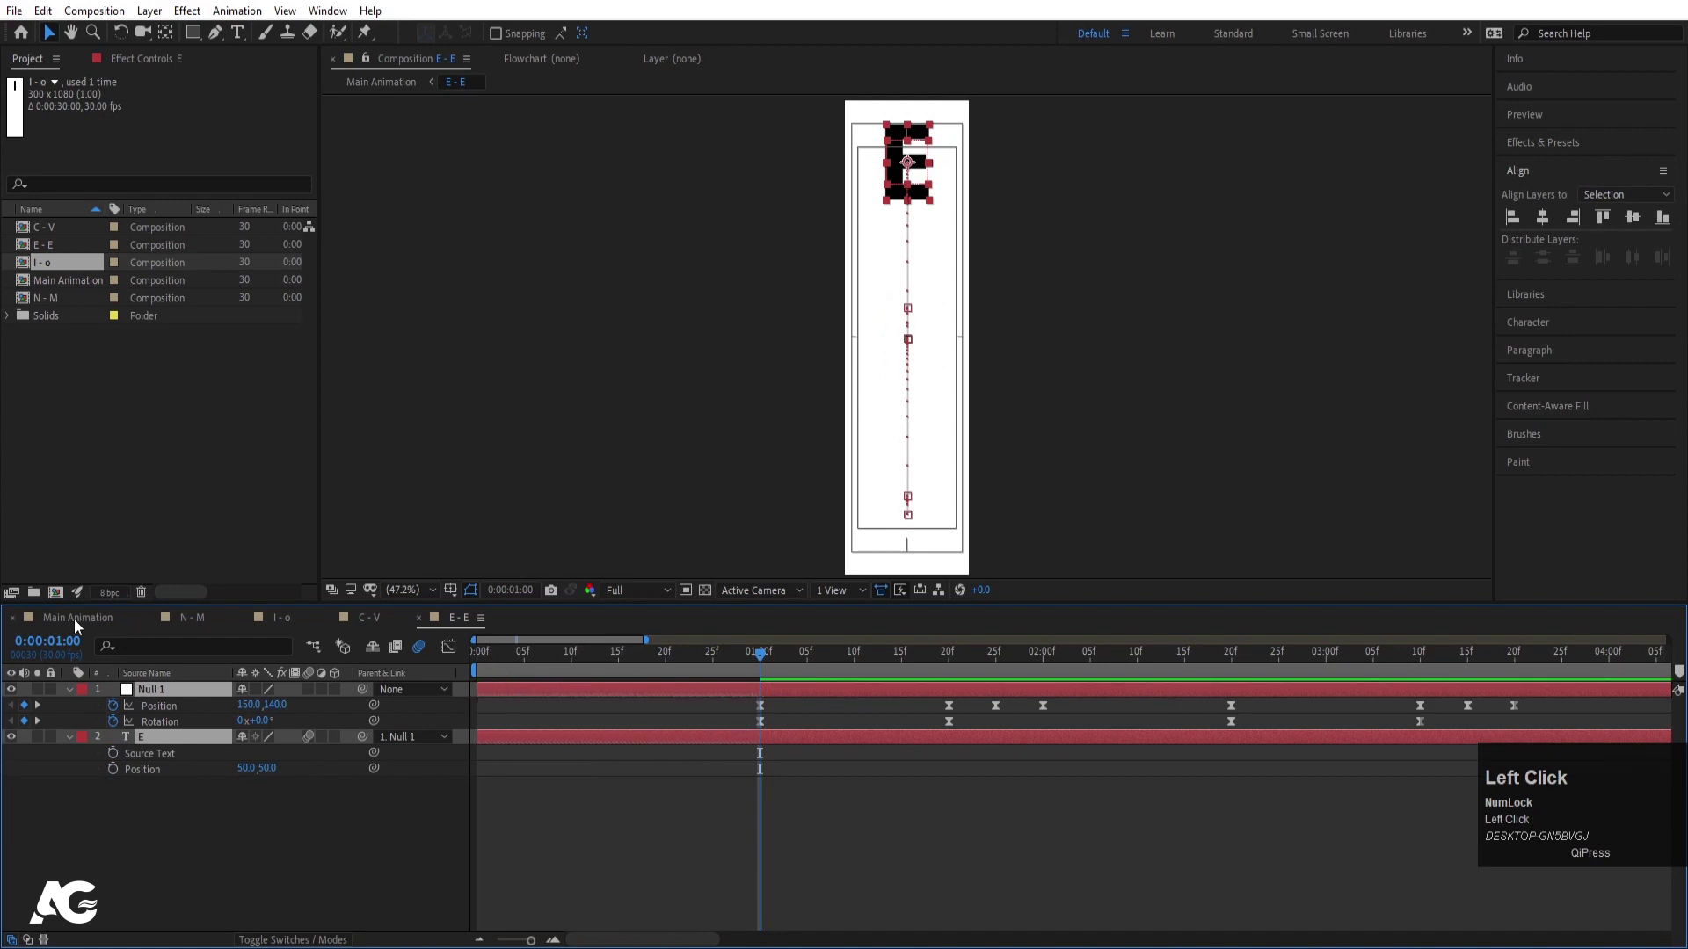
key(space)
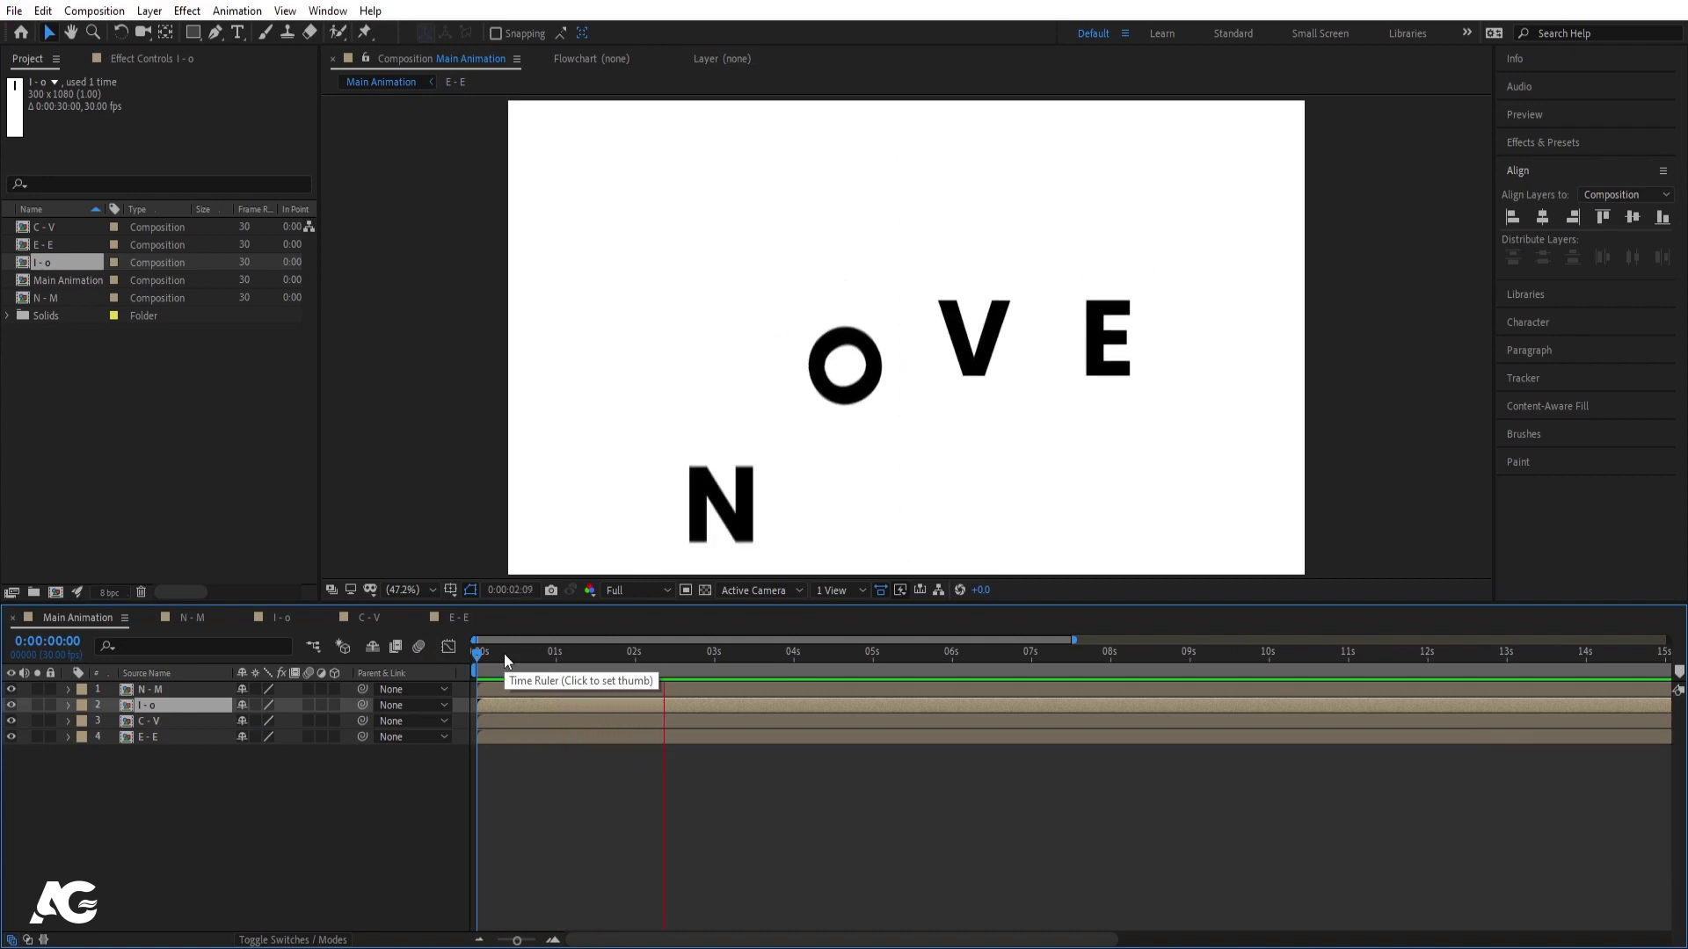
key(space)
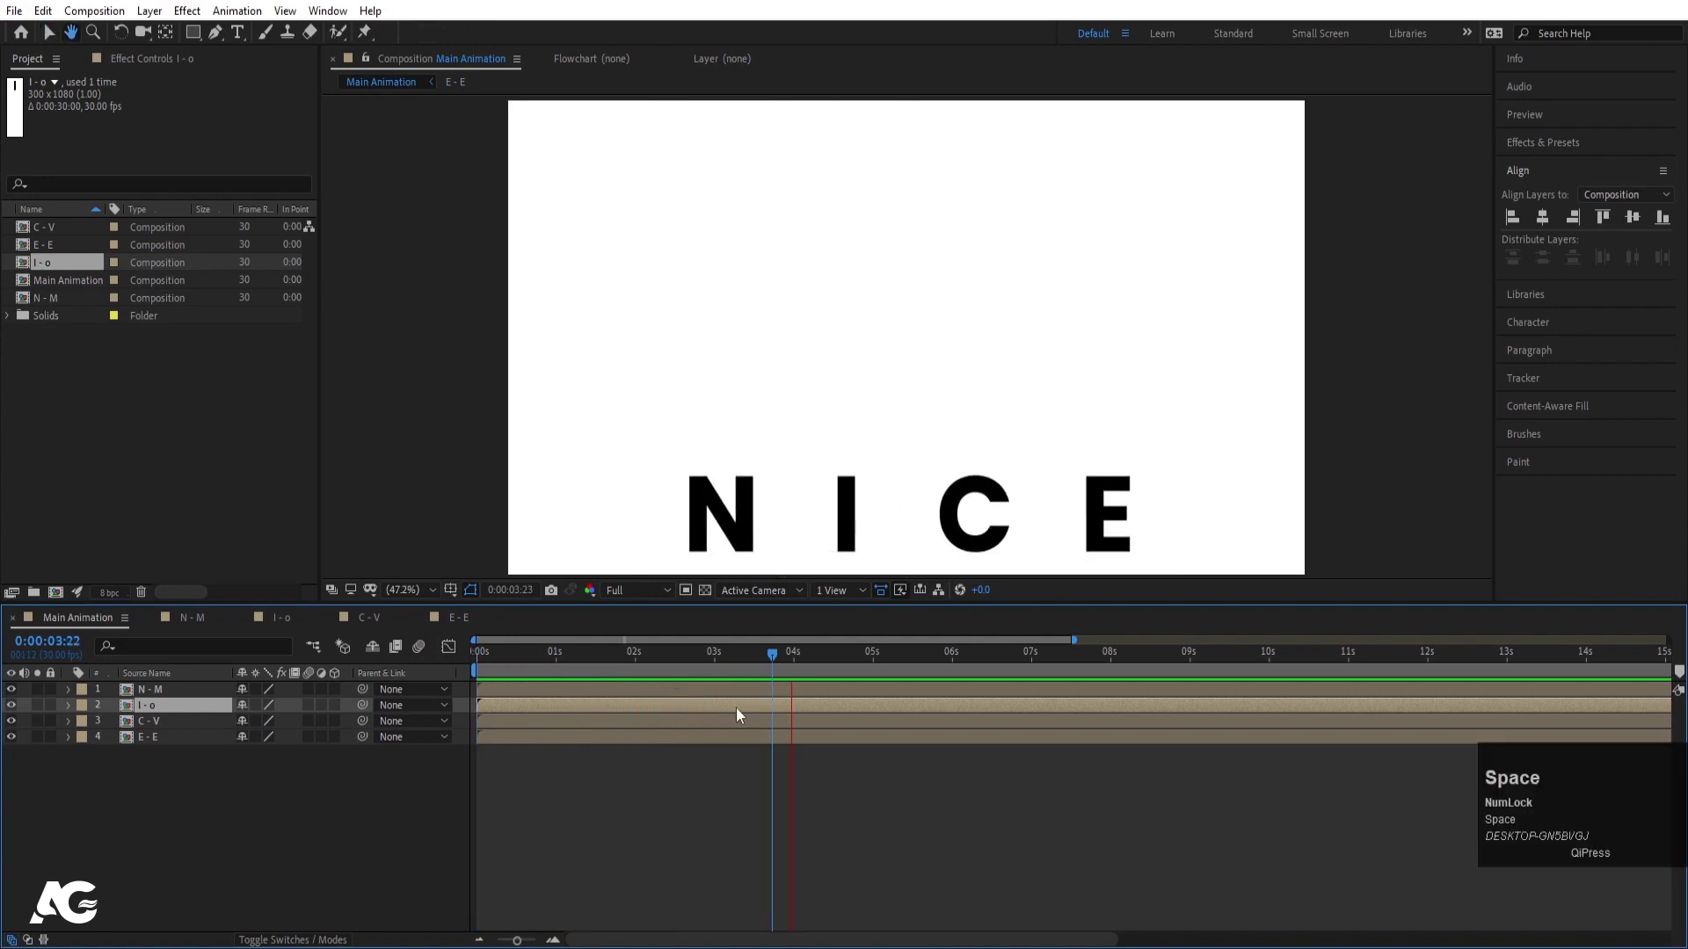
drag(793, 666, 325, 856)
click(324, 855)
key(n)
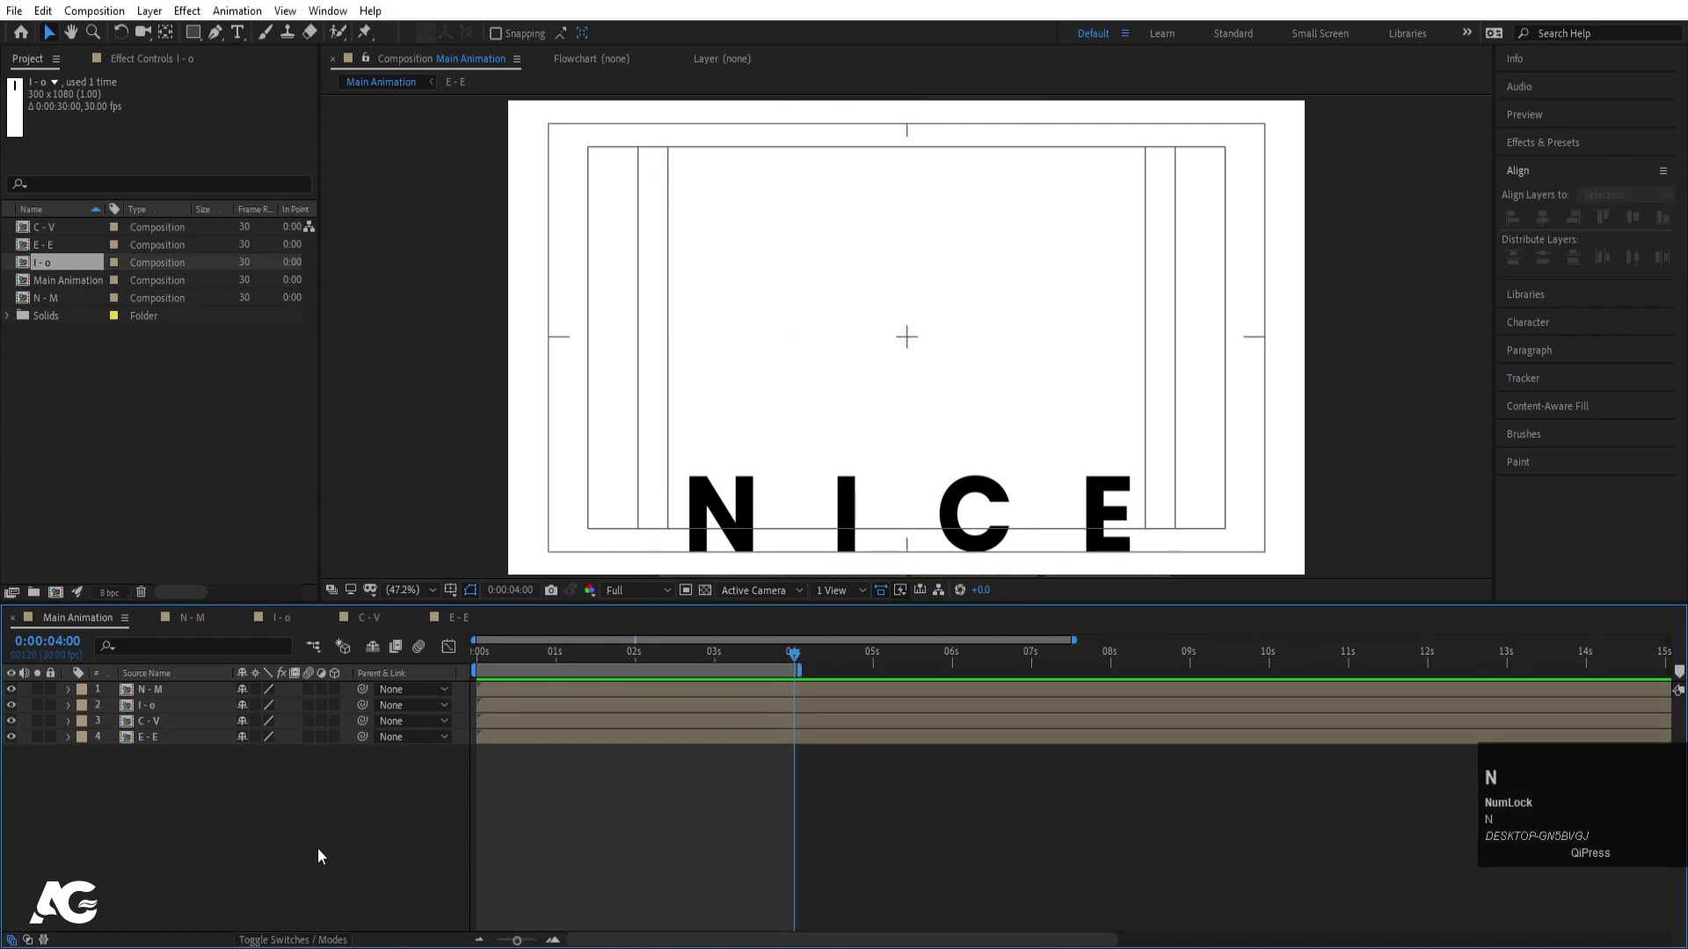
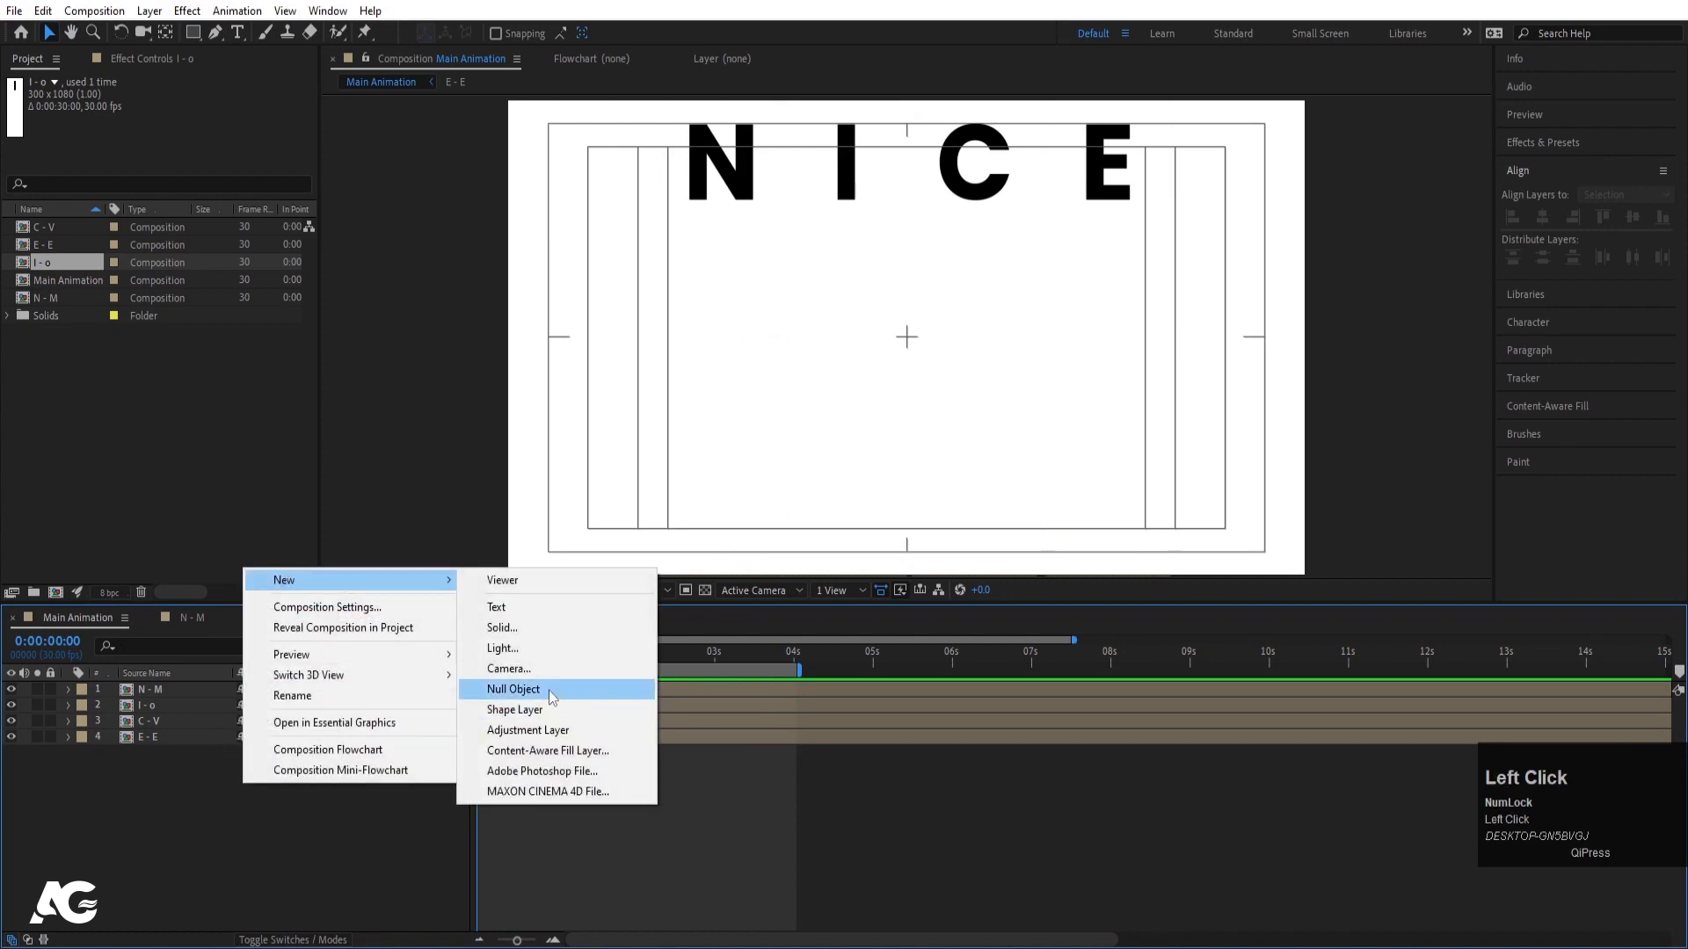
Step: Create Null 2, parent the four letter layers to it and keyframe its Position
click(176, 761)
drag(372, 711, 177, 699)
key(p)
drag(269, 711, 707, 349)
key(ctrl+r)
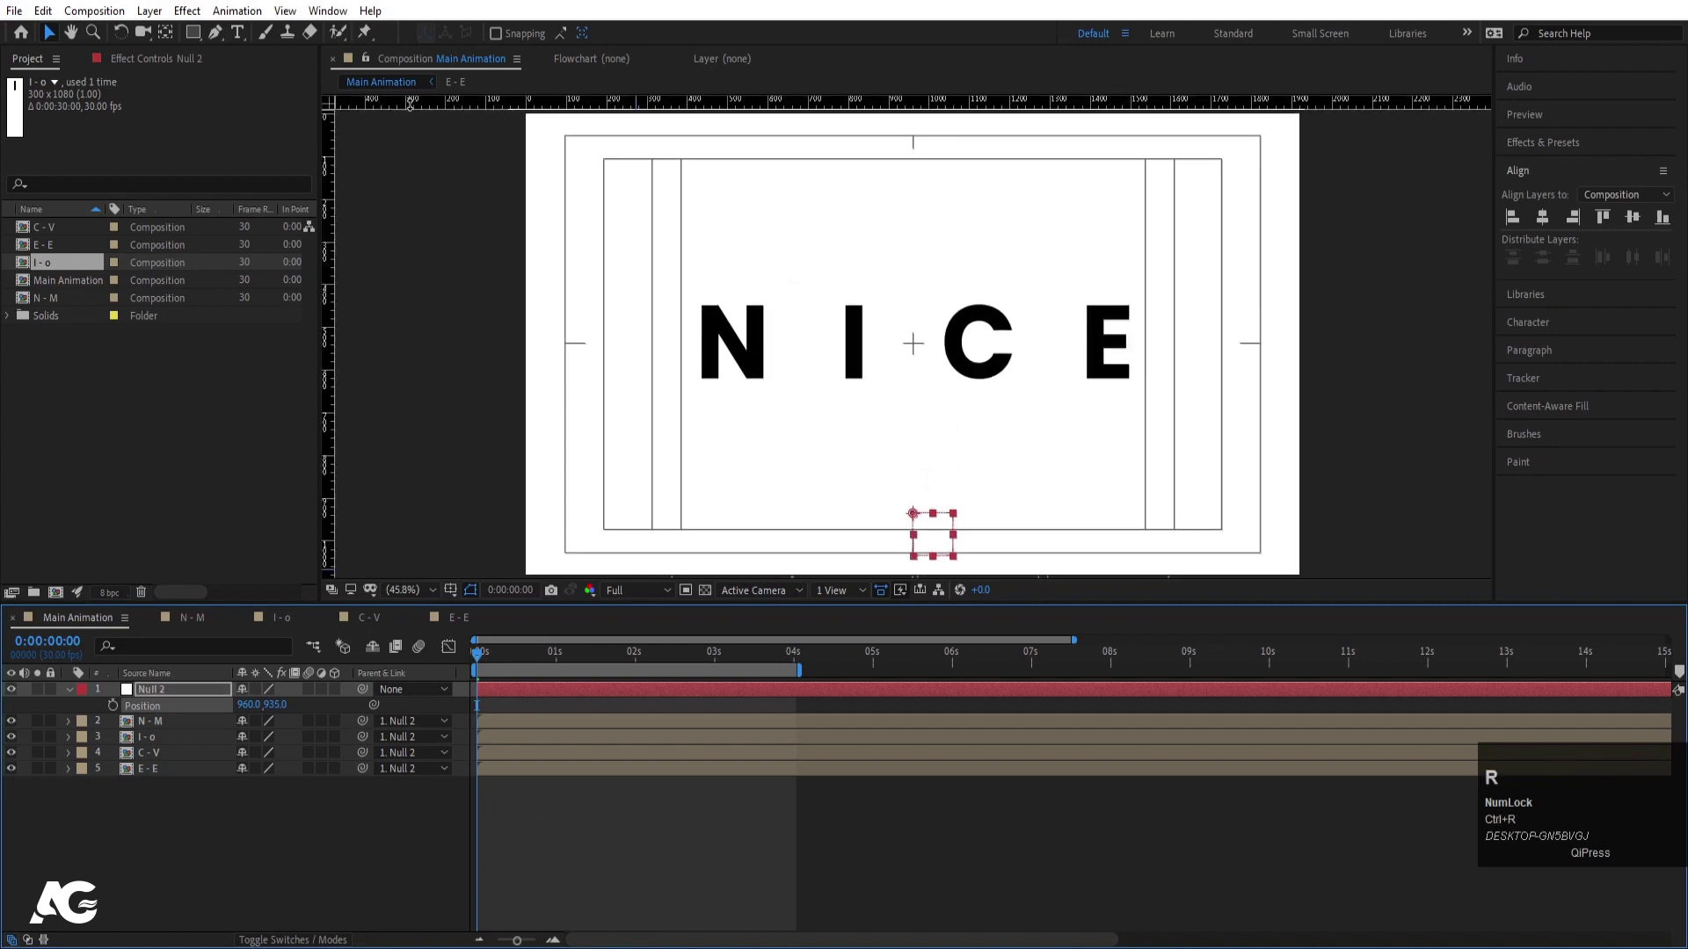
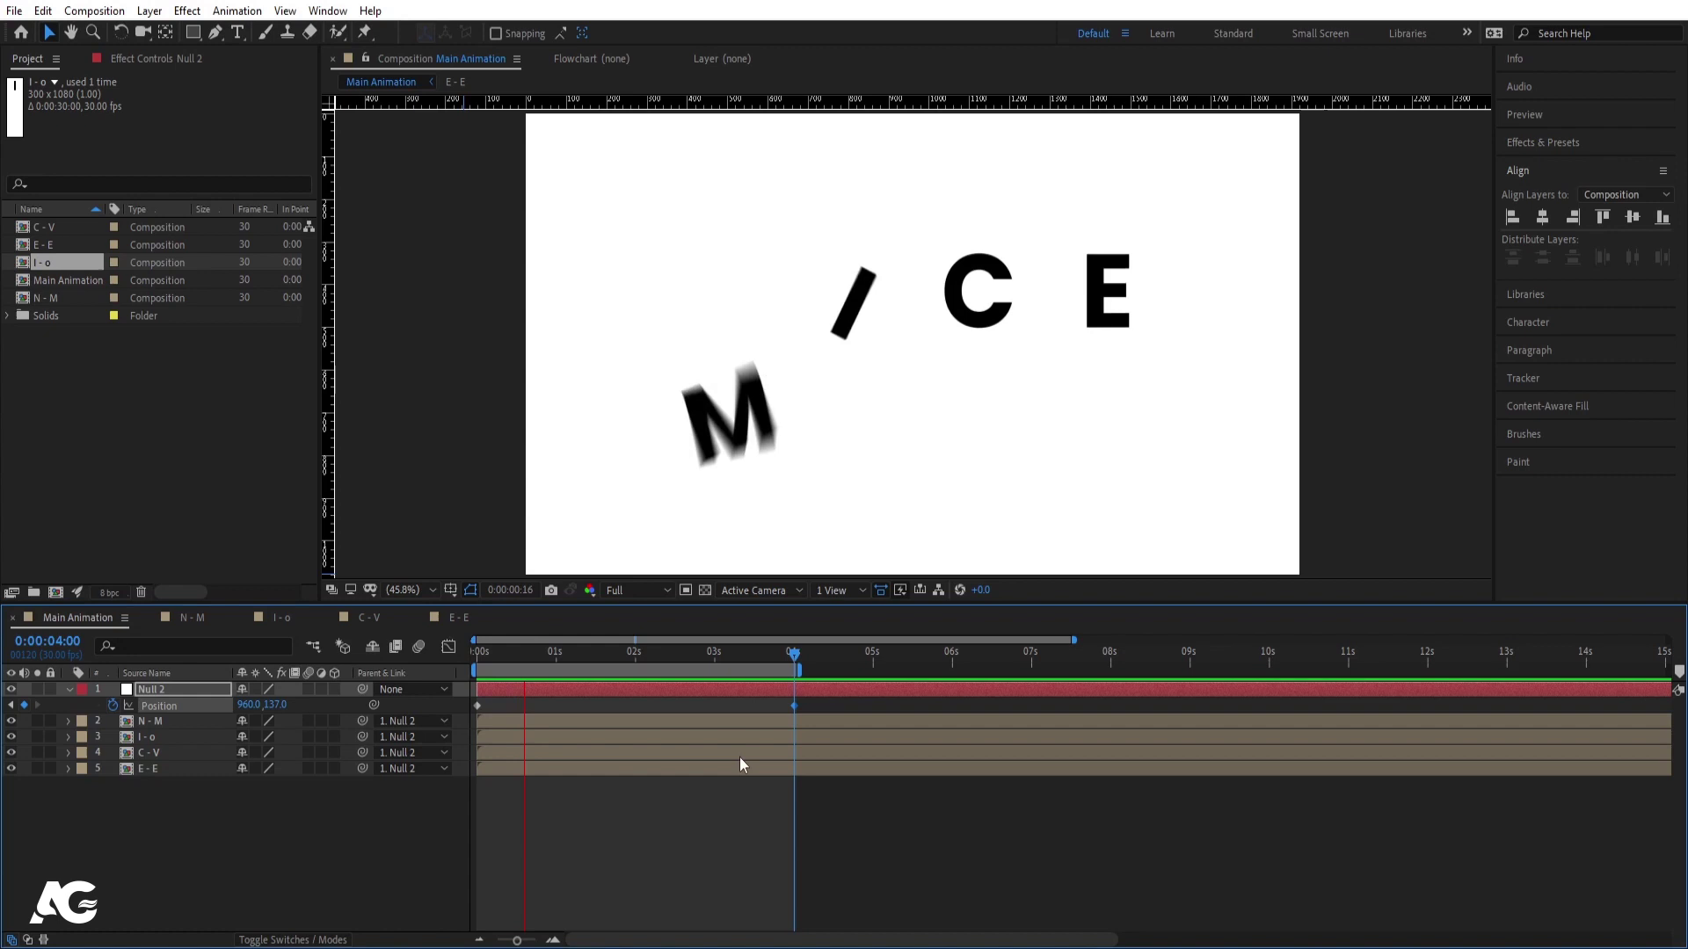
Step: Preview the null-driven letter movement and start a new full-size solid layer
key(space)
click(304, 893)
key(u)
key(space)
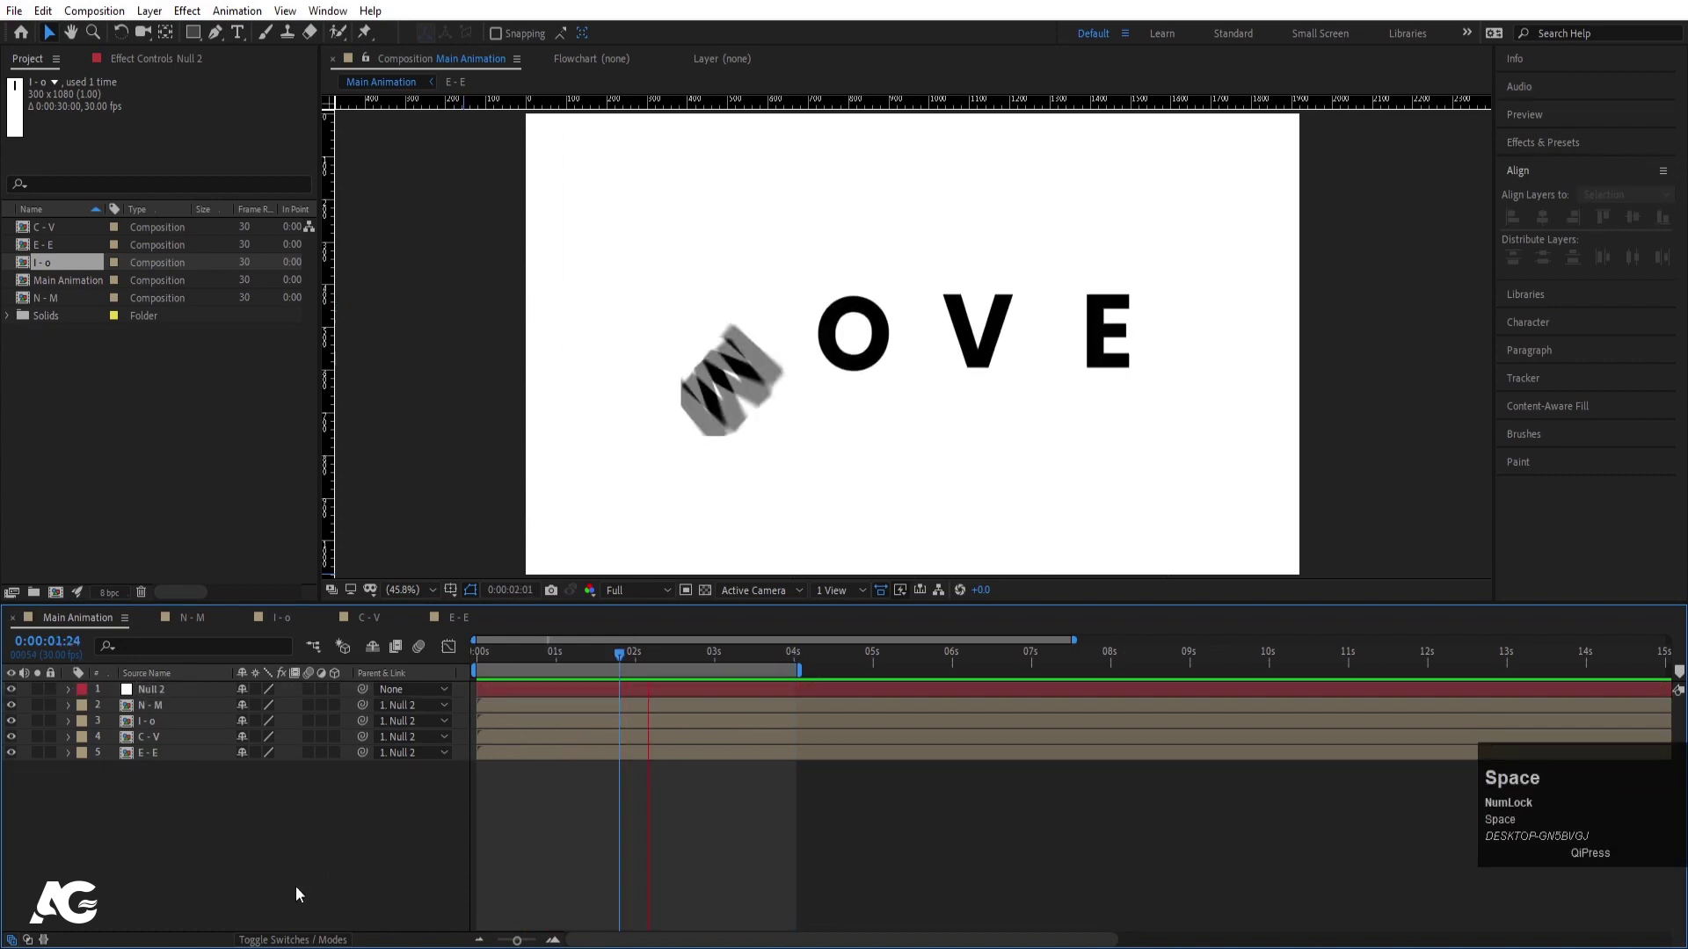
key(space)
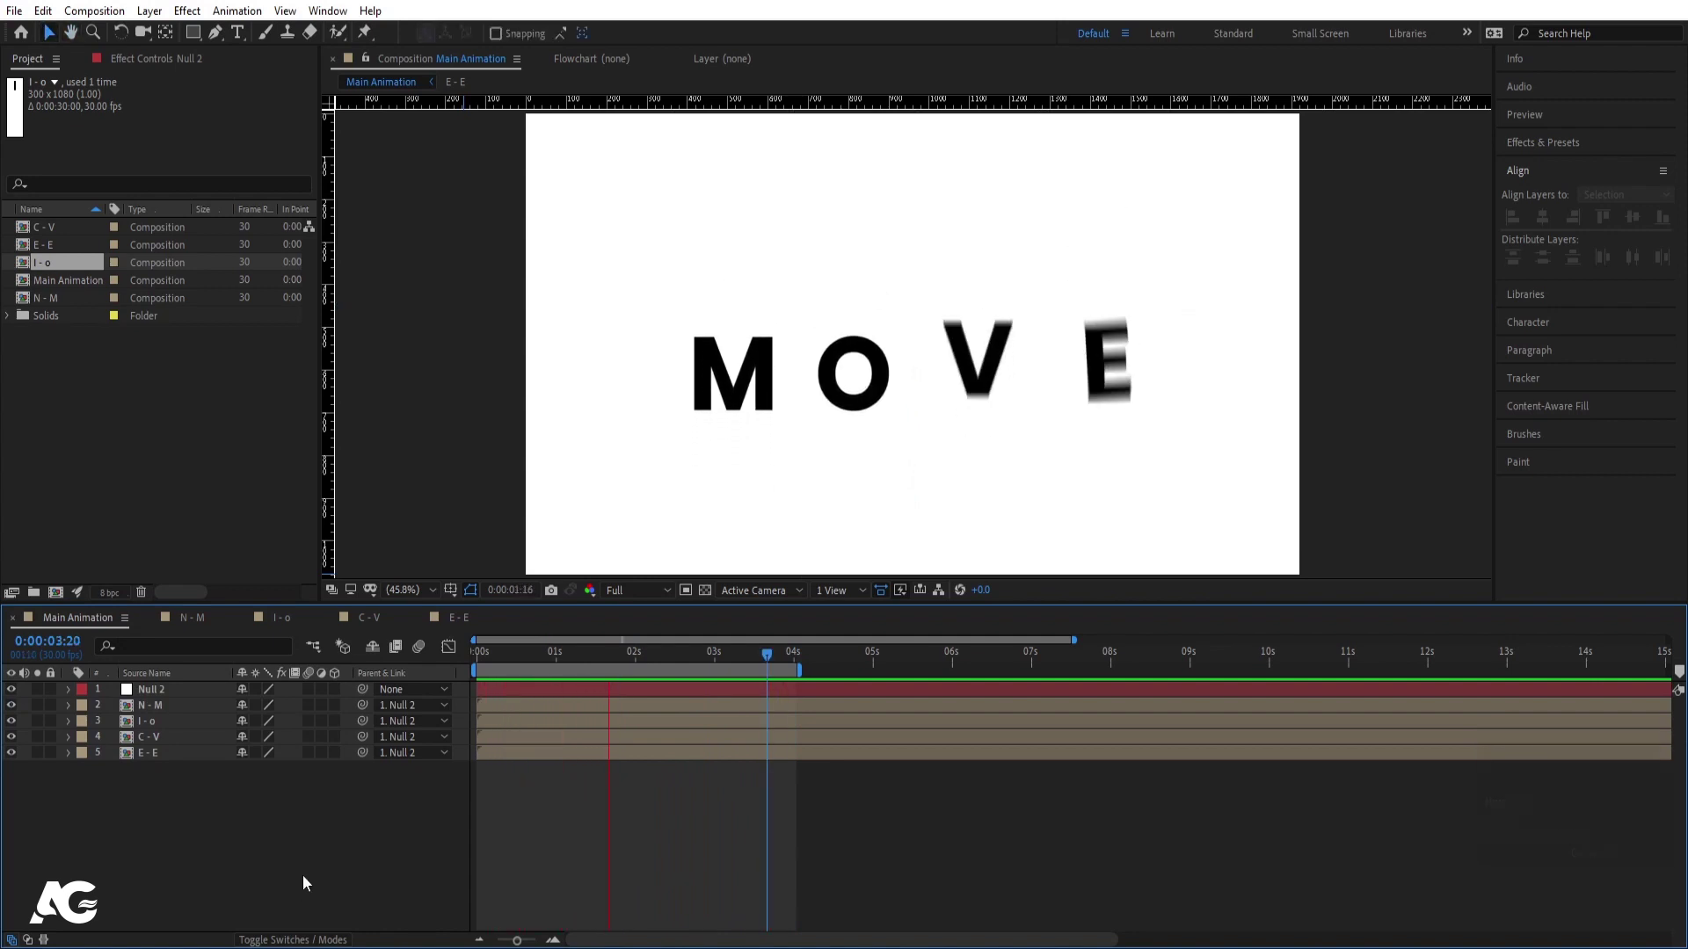
key(space)
click(259, 881)
key(ctrl+y)
Step: Confirm White Solid 1 as the bottom background layer and add Adjustment Layer 1 on top
click(839, 590)
key(Return)
click(846, 598)
key(Return)
Step: Find Tint in the effects search and apply it to the adjustment layer
click(167, 695)
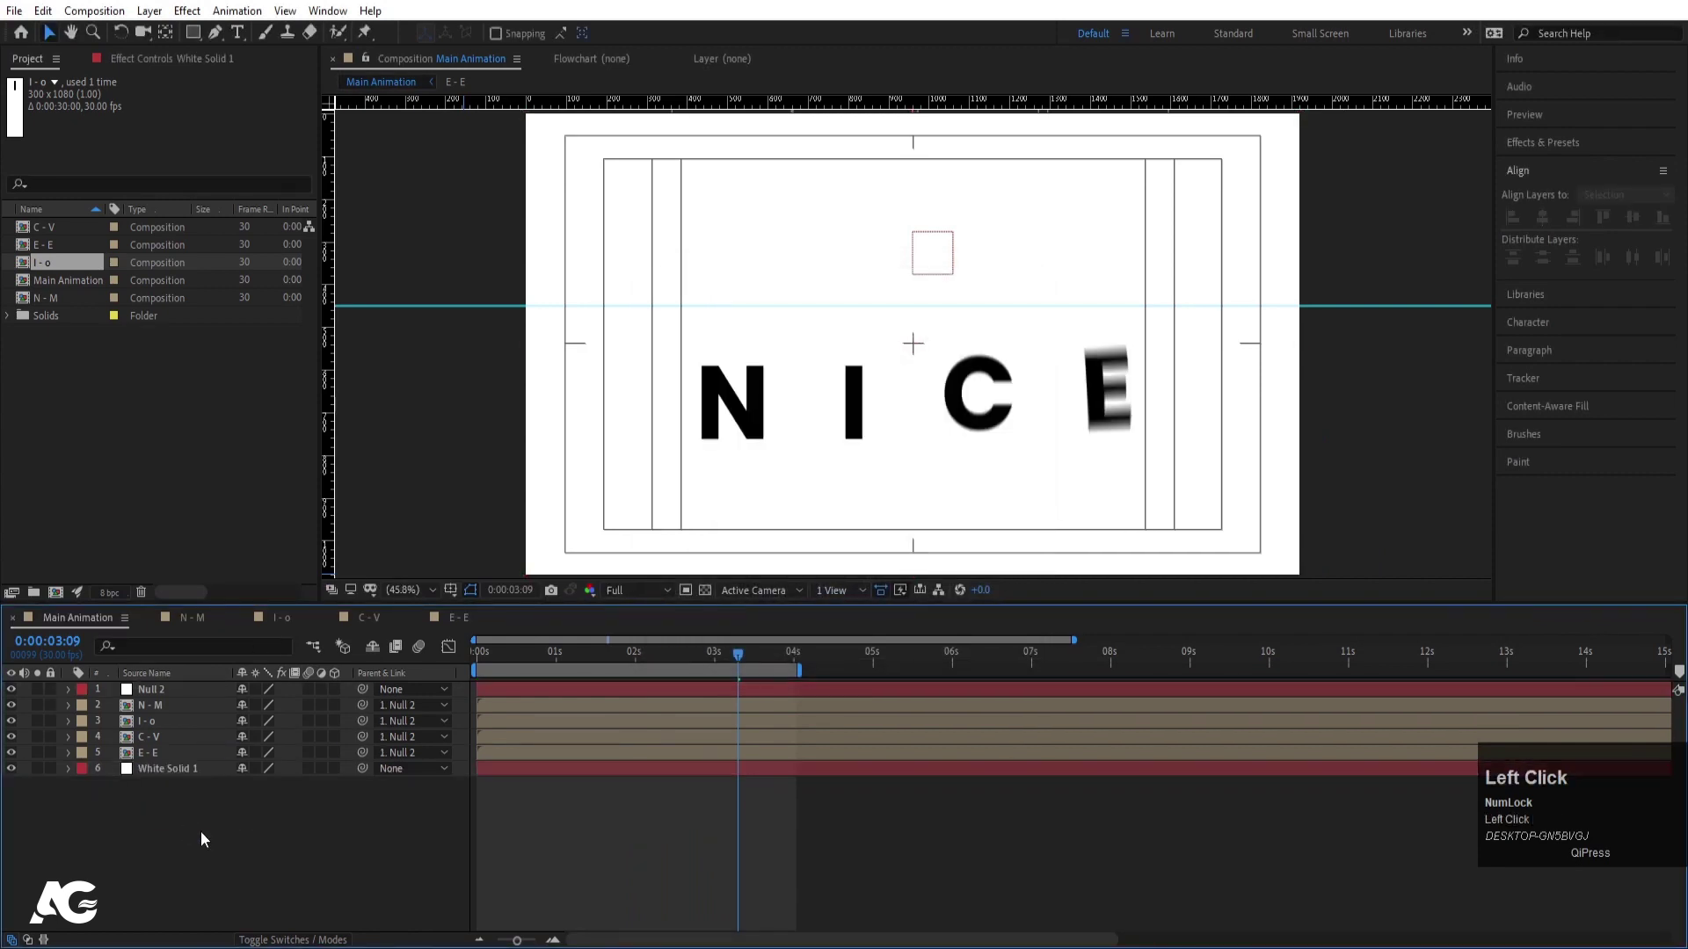
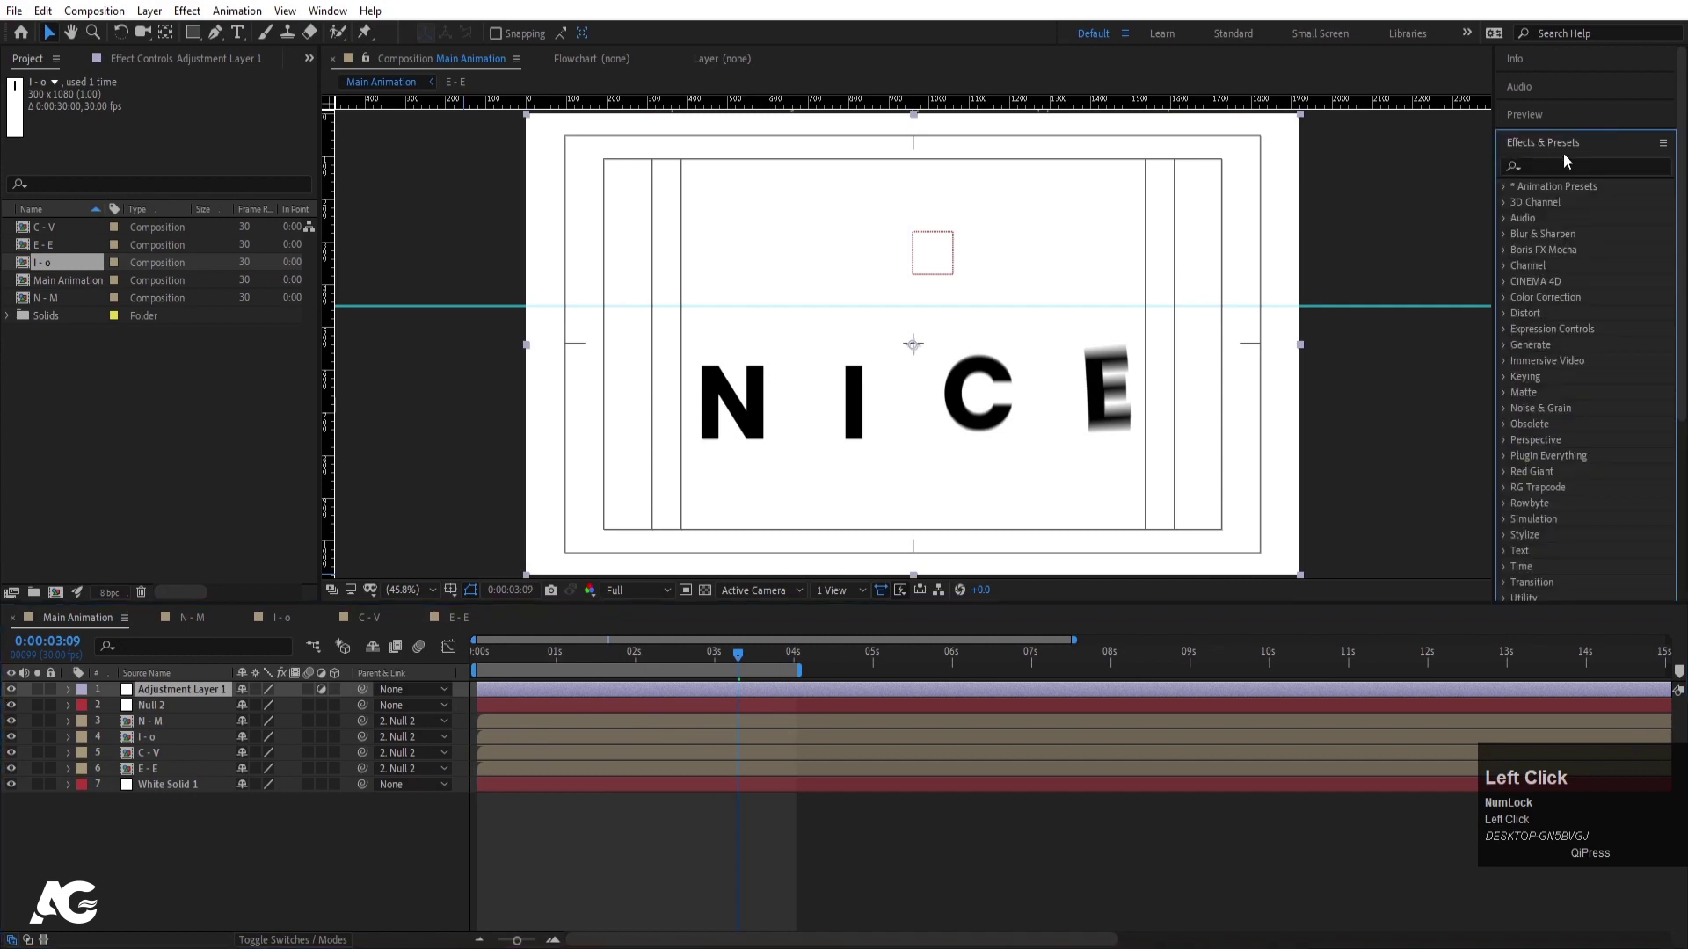
text(tlt)
click(1576, 252)
key(space)
Step: Set Tint's Map Black To colour to red and preview the red-on-white letters
click(242, 171)
key(space)
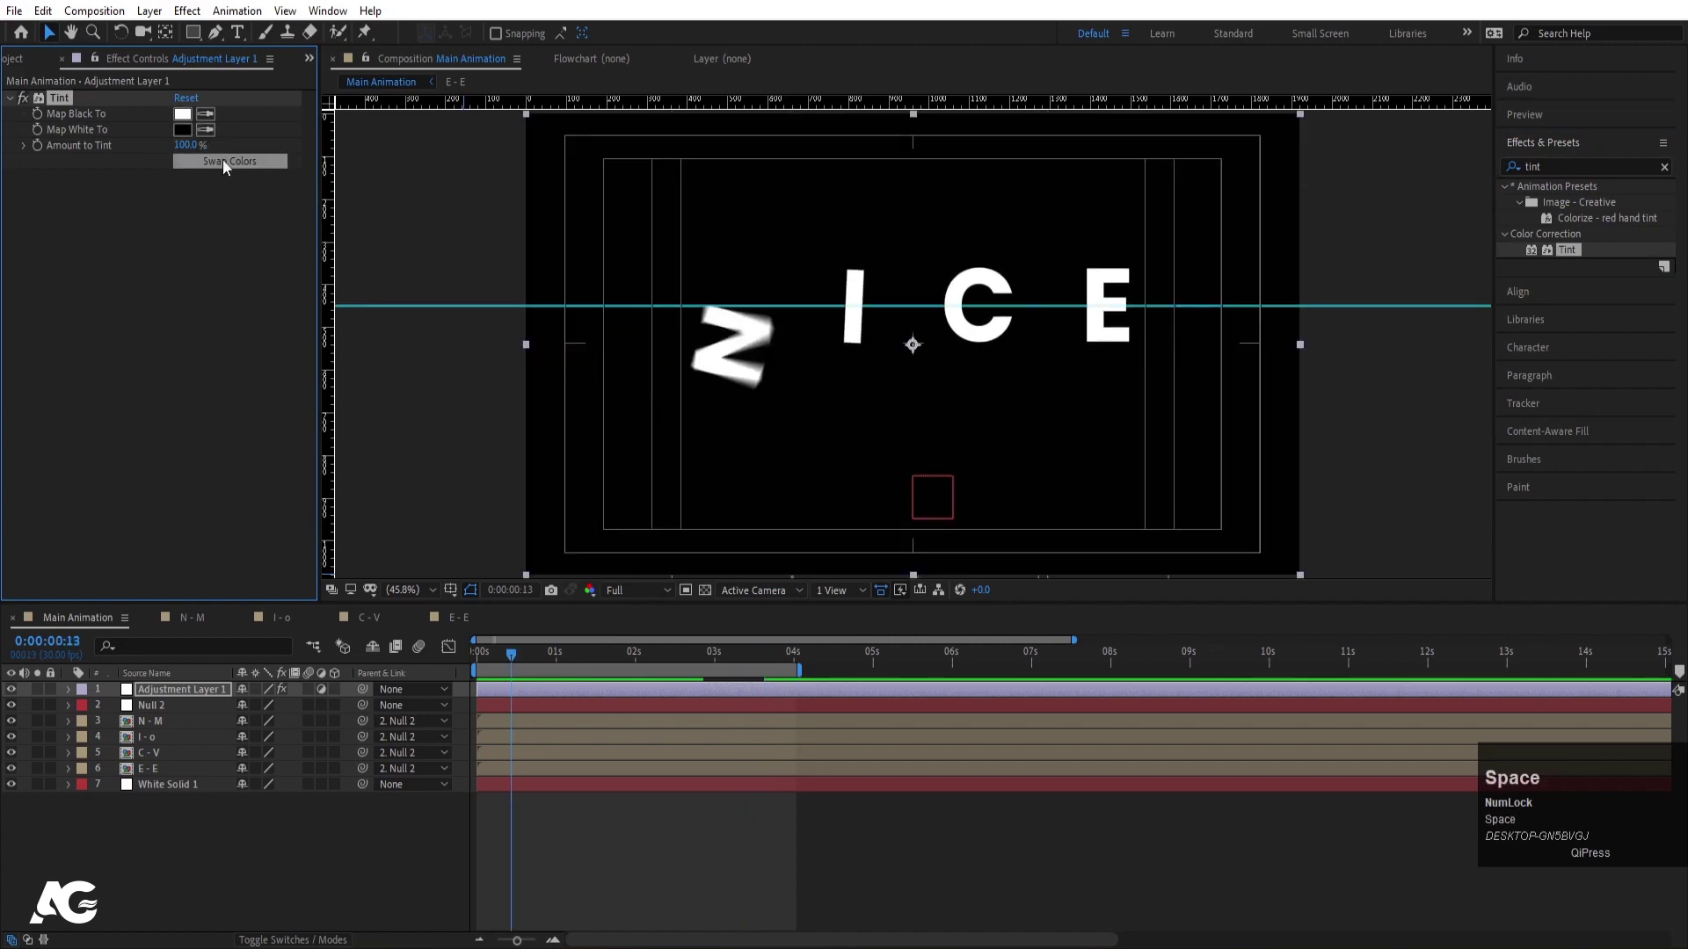
click(231, 165)
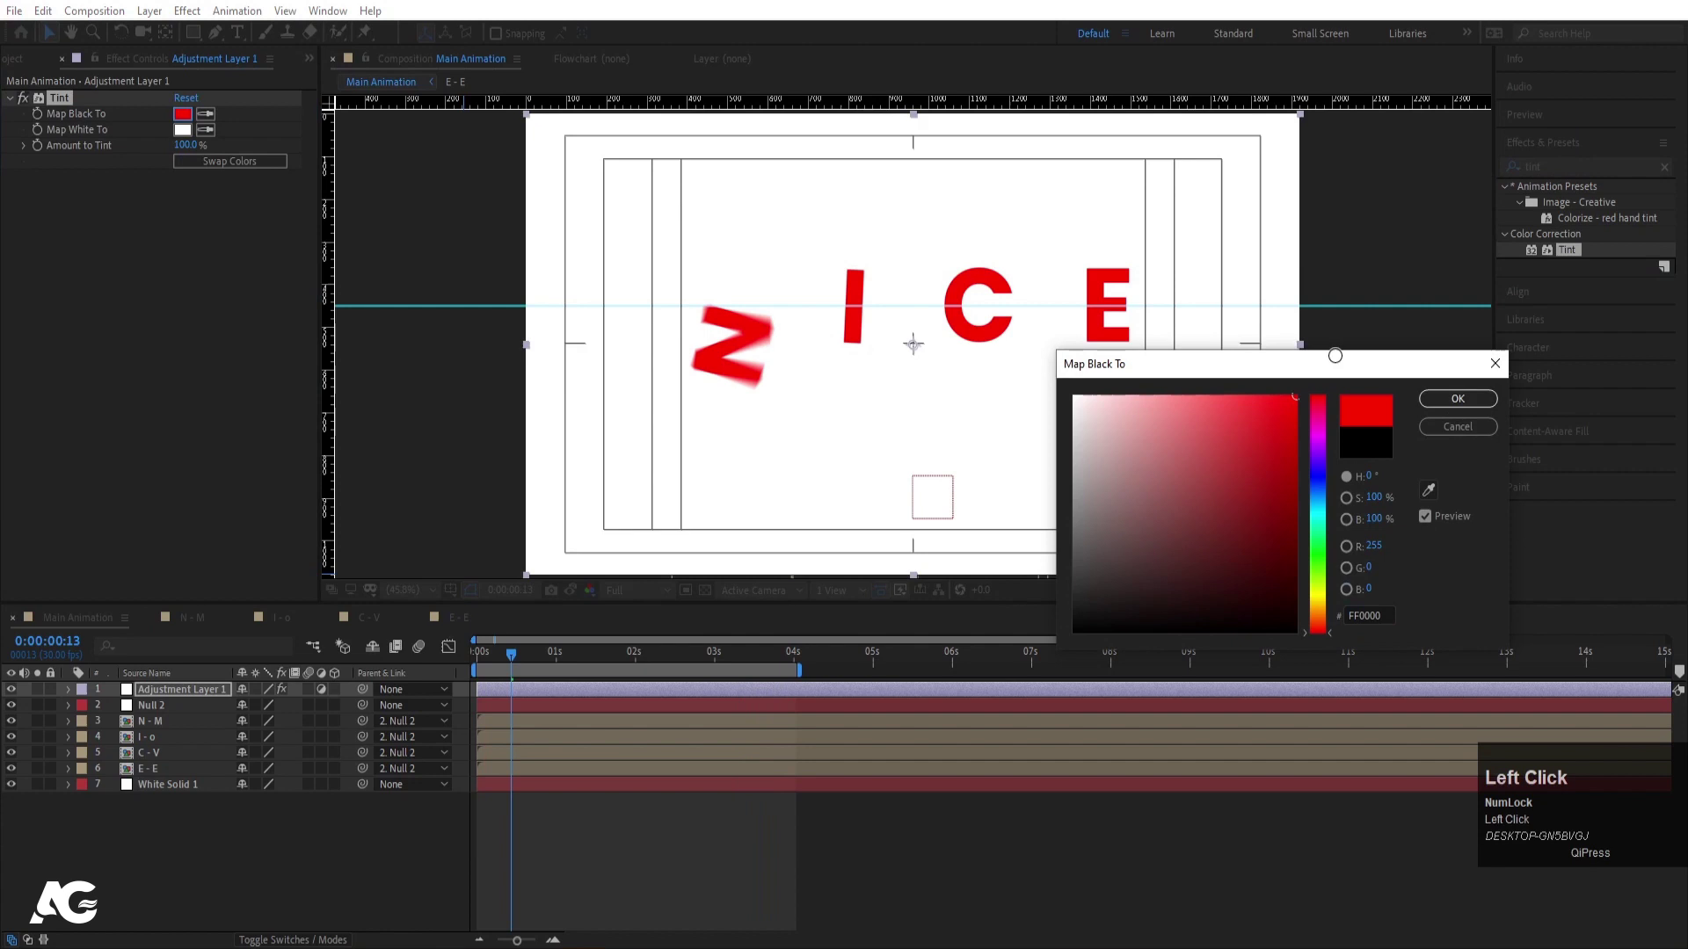
key(space)
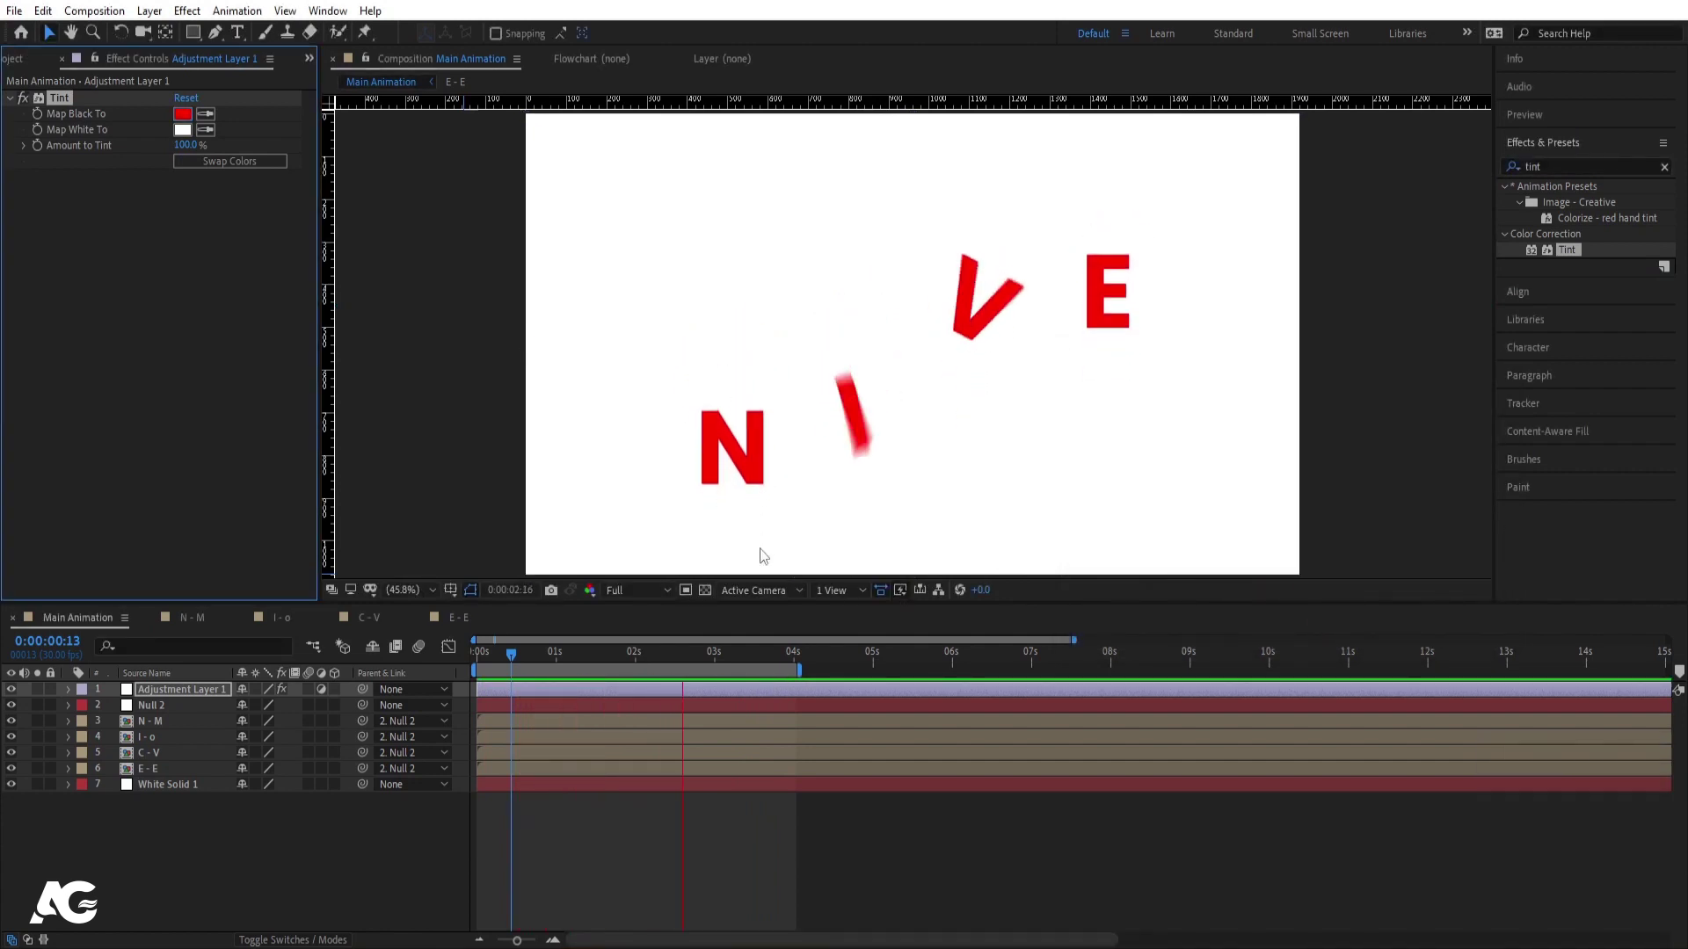
key(space)
key(ctrl+z)
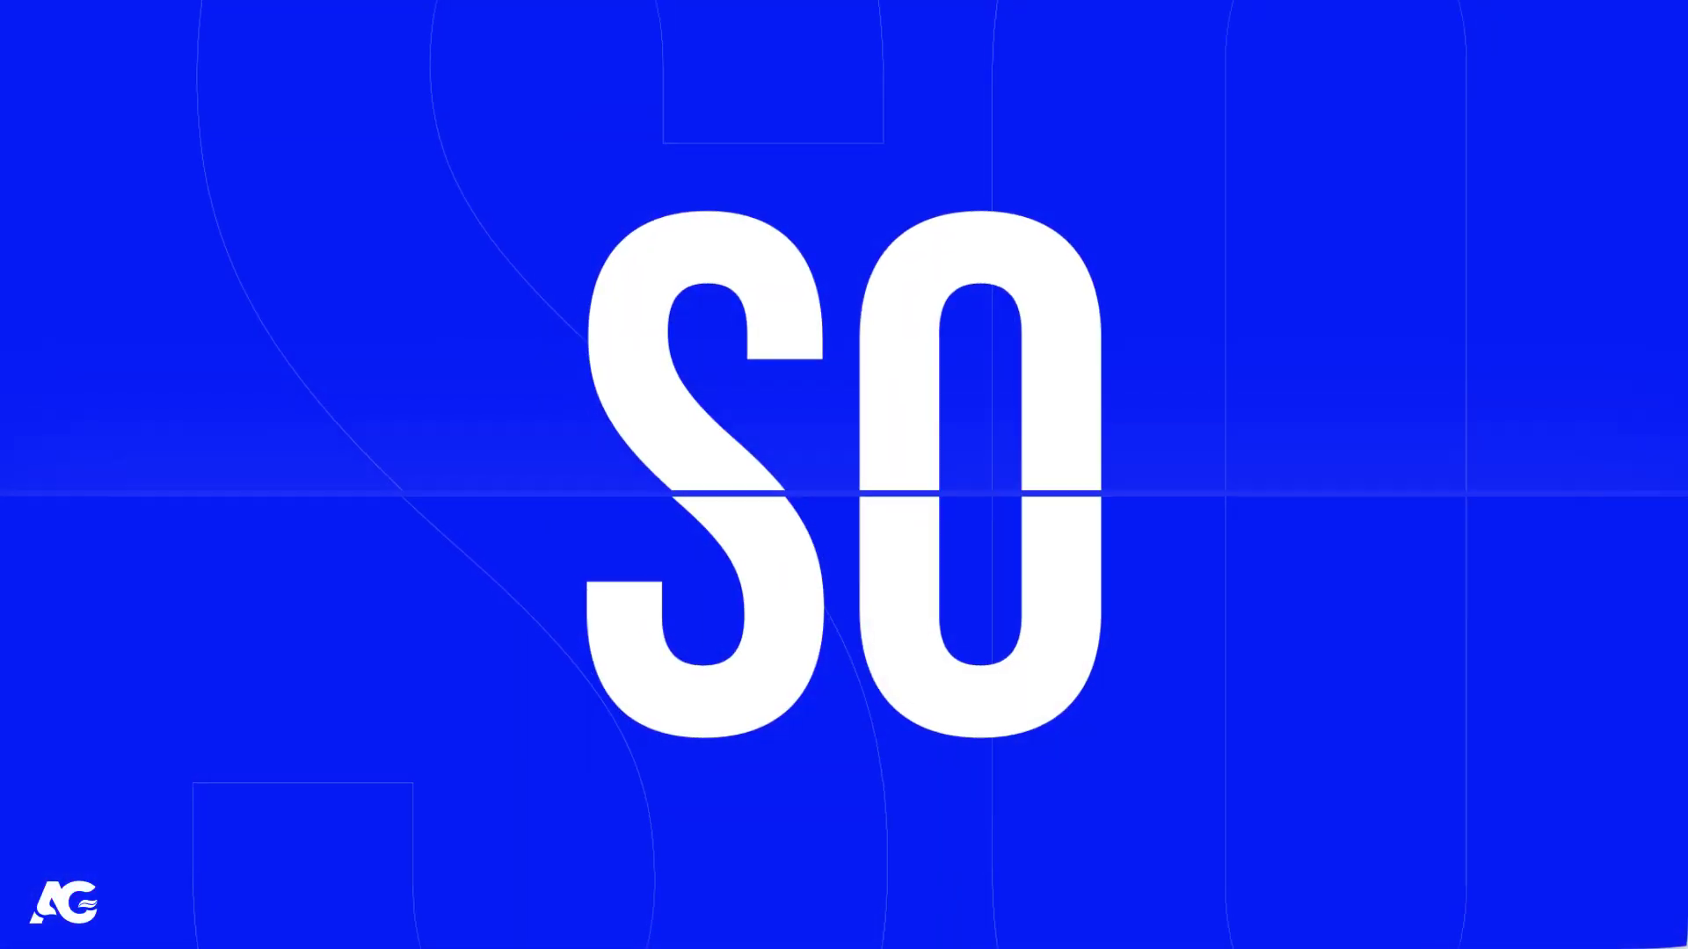